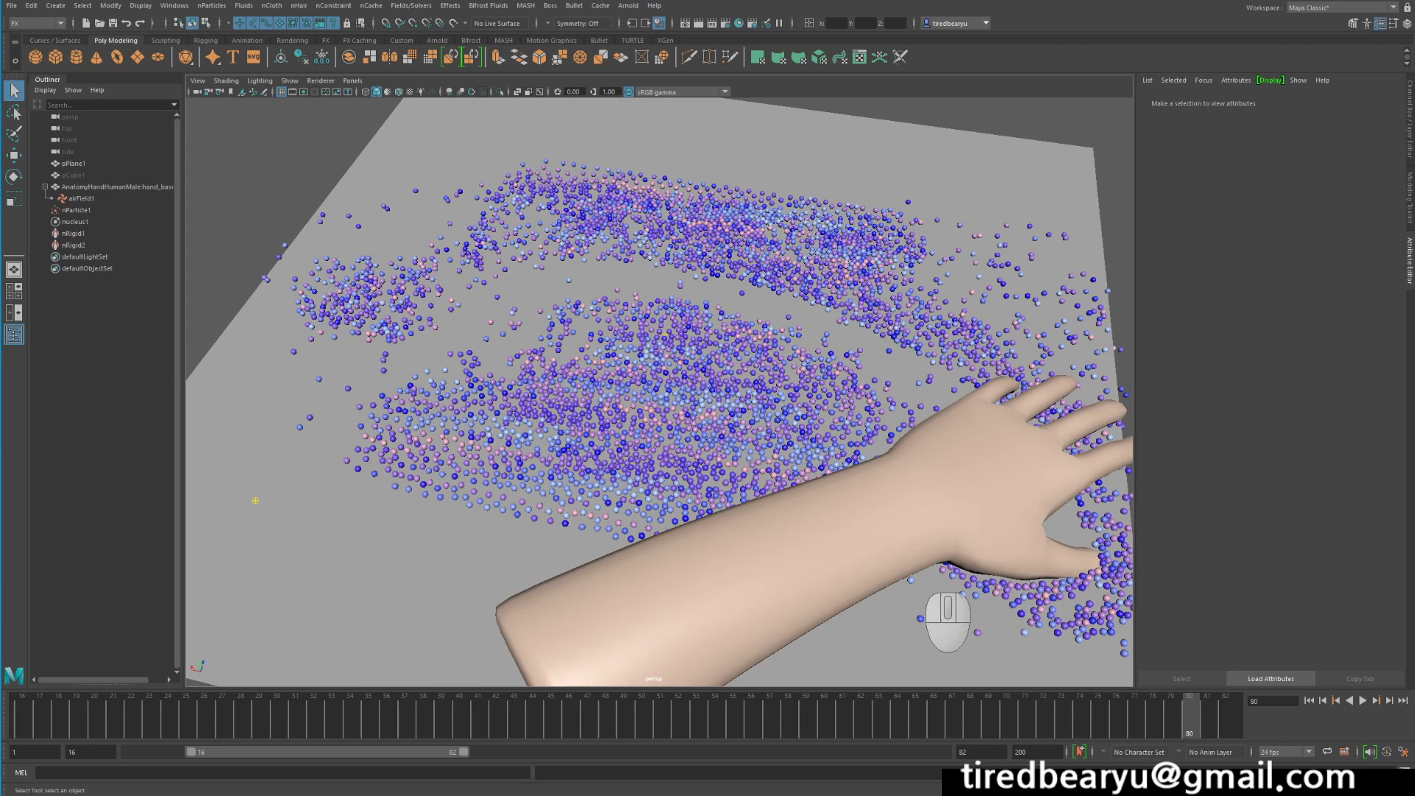
- Play the finished hand-sweep particle simulation and stop back at frame 12
{"action": "left_click", "coordinate": [17, 725]}
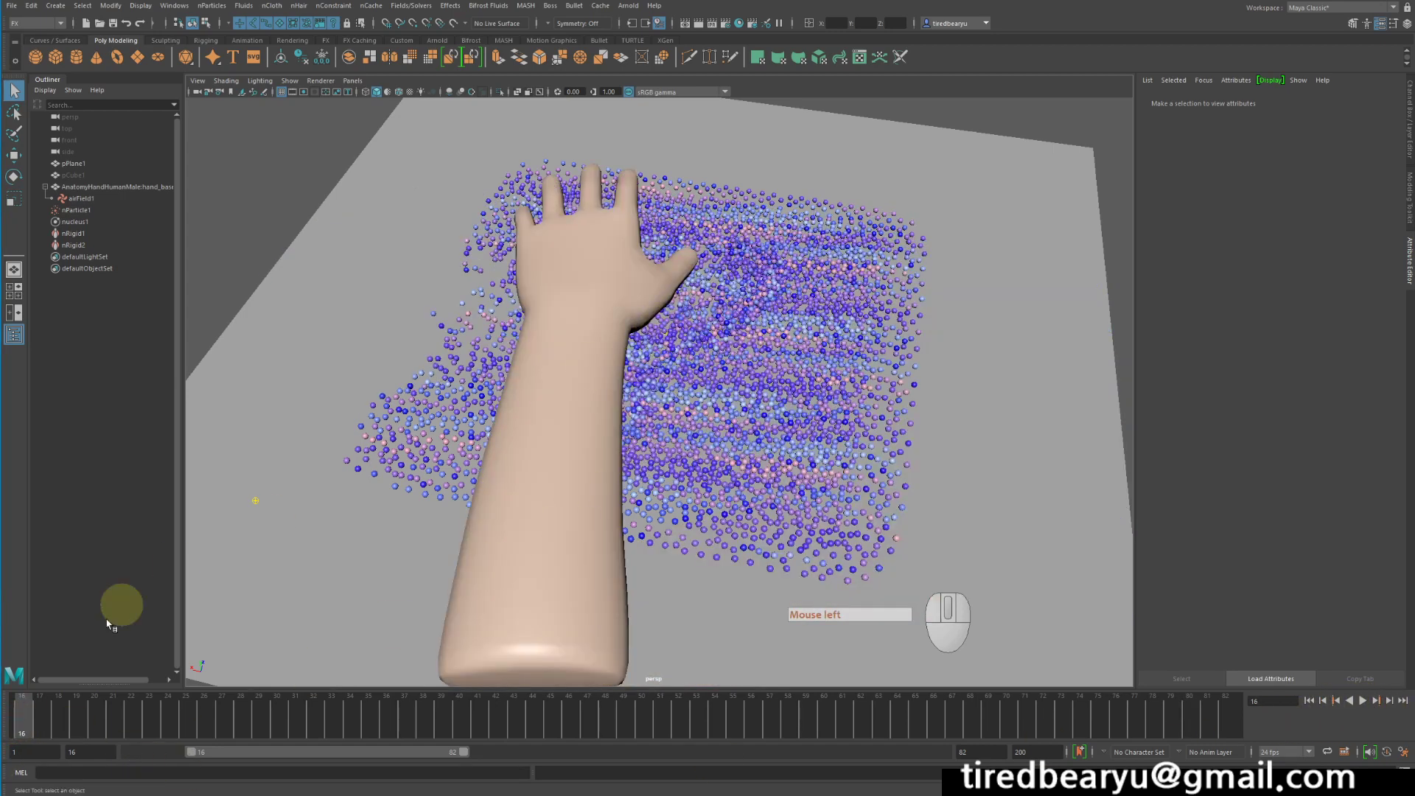
{"action": "left_click_drag", "start_coordinate": [192, 755], "coordinate": [171, 756]}
{"action": "left_click", "coordinate": [27, 716]}
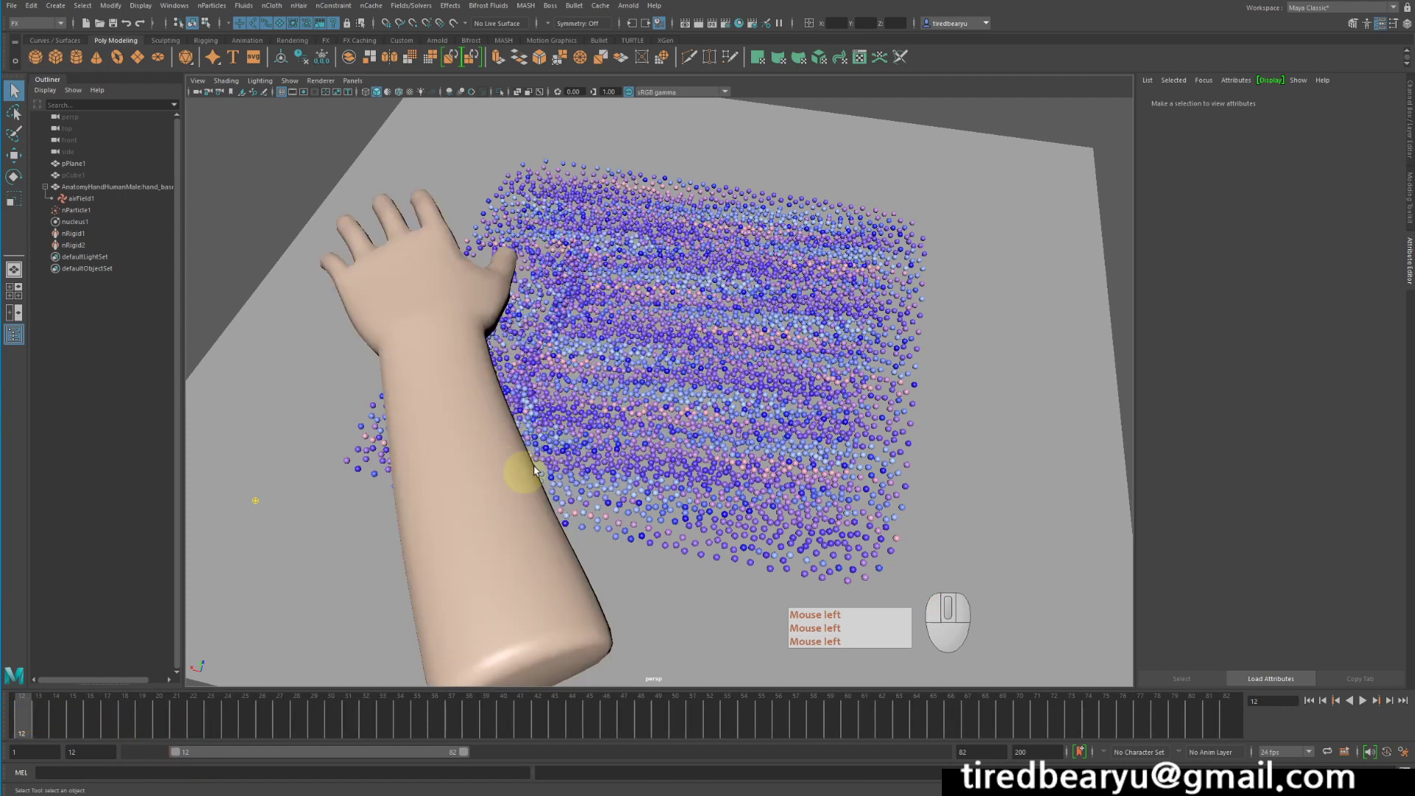
{"action": "left_click", "coordinate": [1367, 704]}
{"action": "left_click", "coordinate": [1368, 704]}
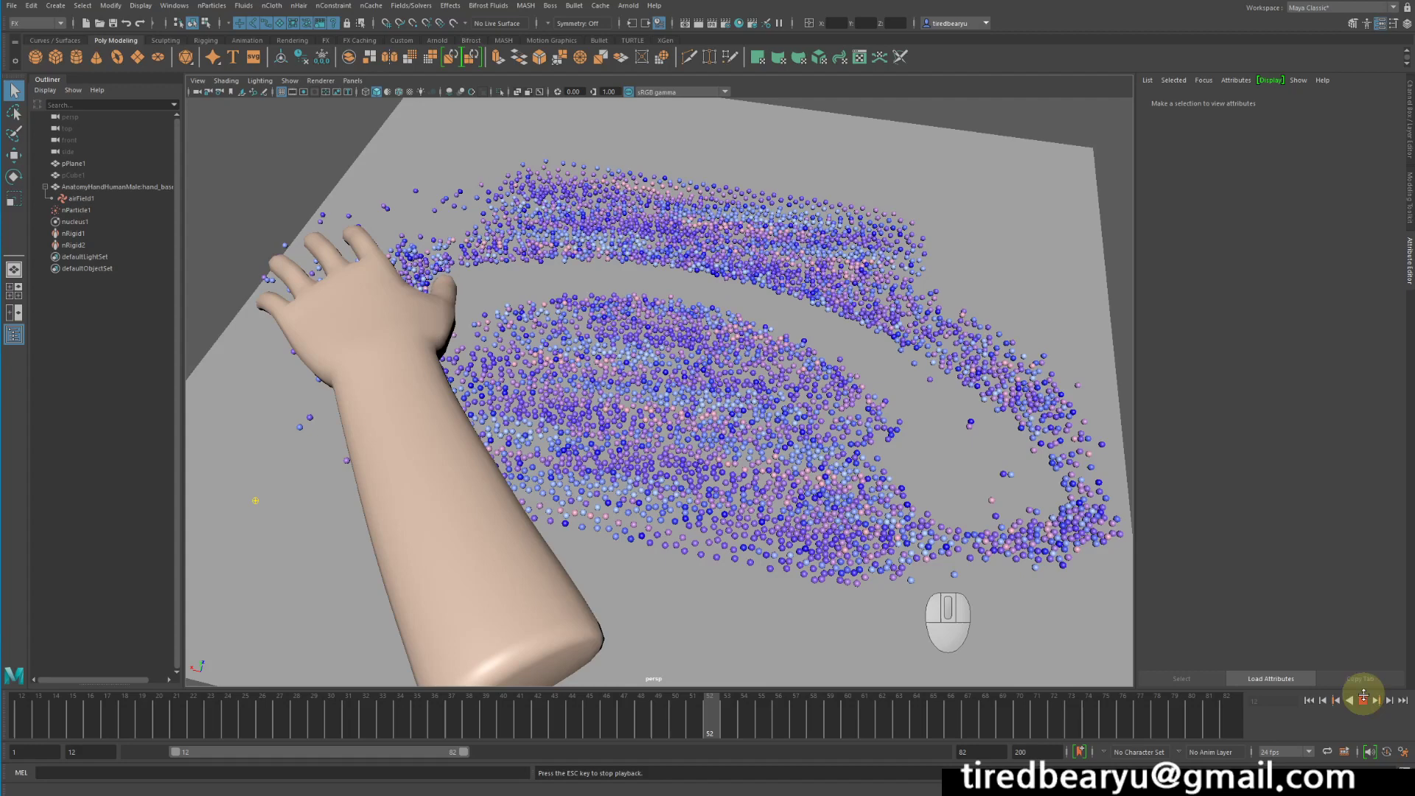
{"action": "left_click", "coordinate": [1367, 703]}
{"action": "left_click", "coordinate": [1315, 705]}
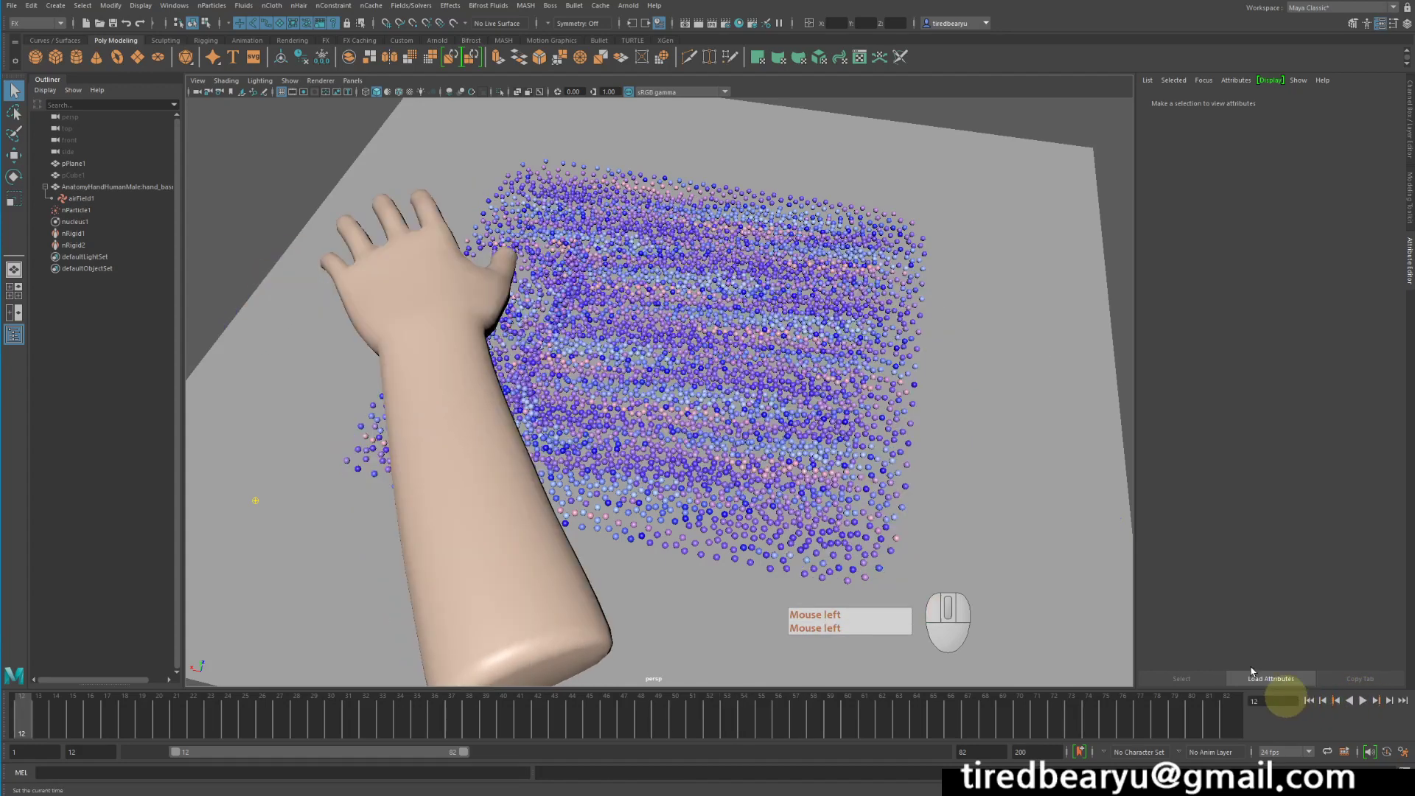
- Delete nParticle1 and airField1 from the Outliner, then pick the nucleus node
{"action": "left_click", "coordinate": [117, 198]}
{"action": "key", "text": "Delete"}
{"action": "left_click", "coordinate": [117, 210]}
- Delete nucleus1, nRigid1 and nRigid2 from the Outliner
{"action": "left_click_drag", "start_coordinate": [115, 203], "coordinate": [114, 222]}
{"action": "key", "text": "Delete"}
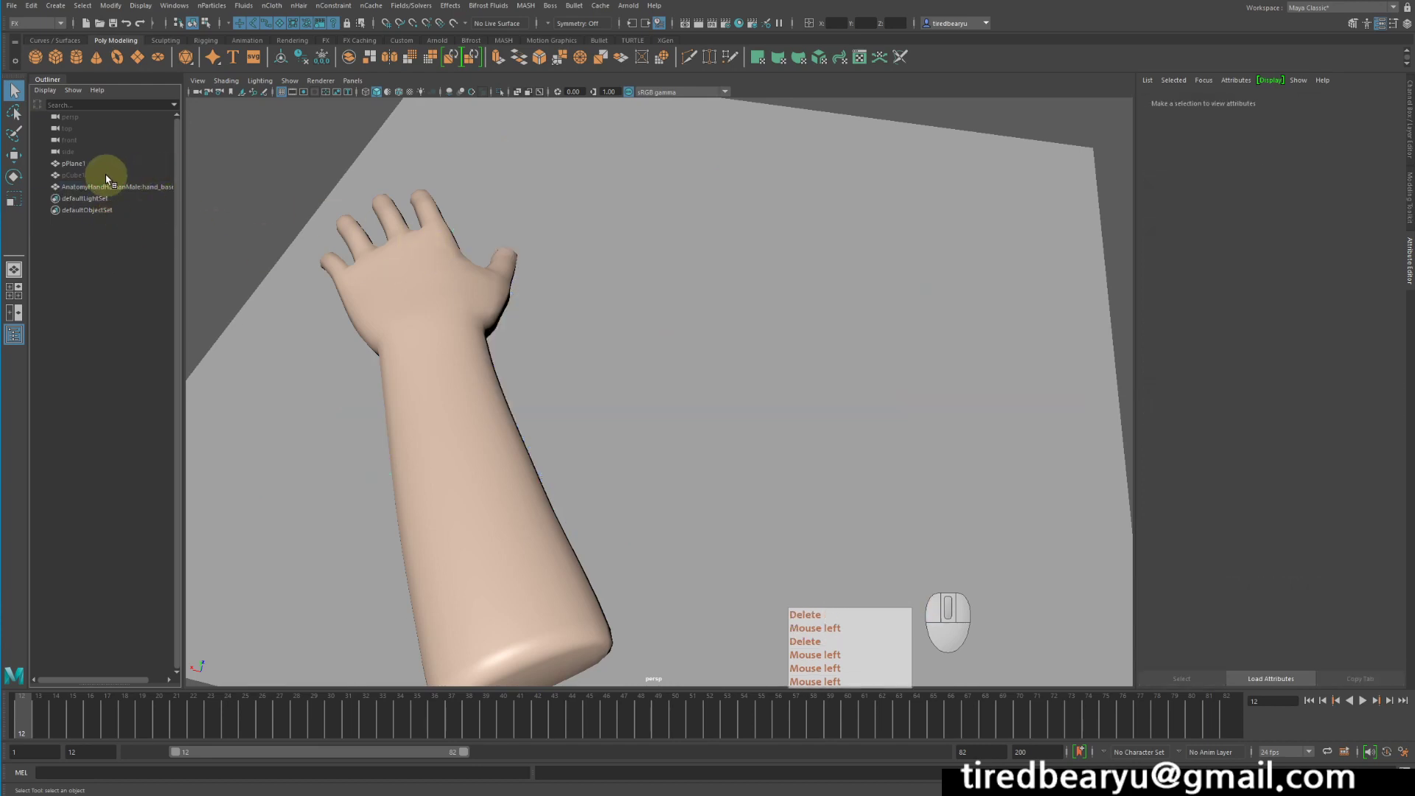
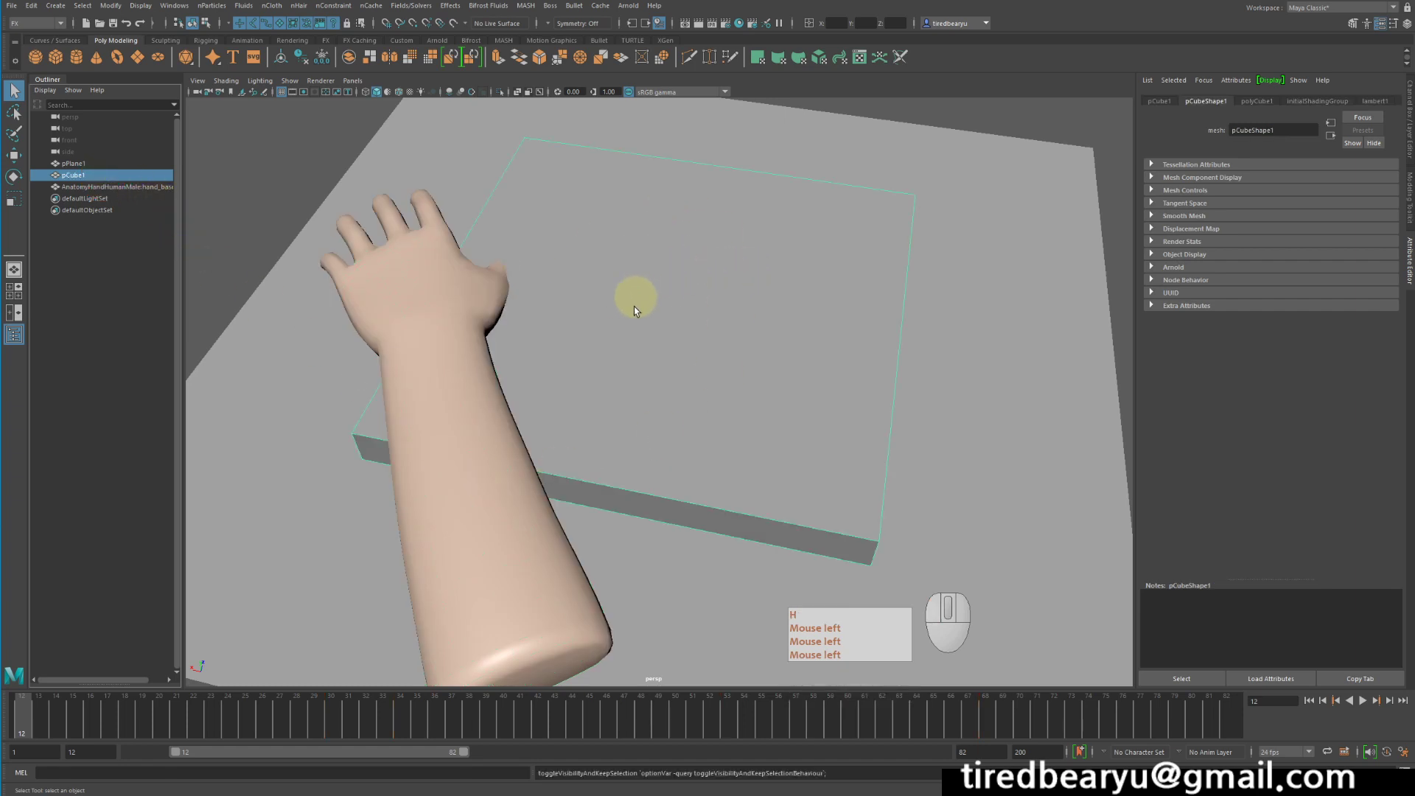
{"action": "left_click_drag", "start_coordinate": [638, 308], "coordinate": [638, 293]}
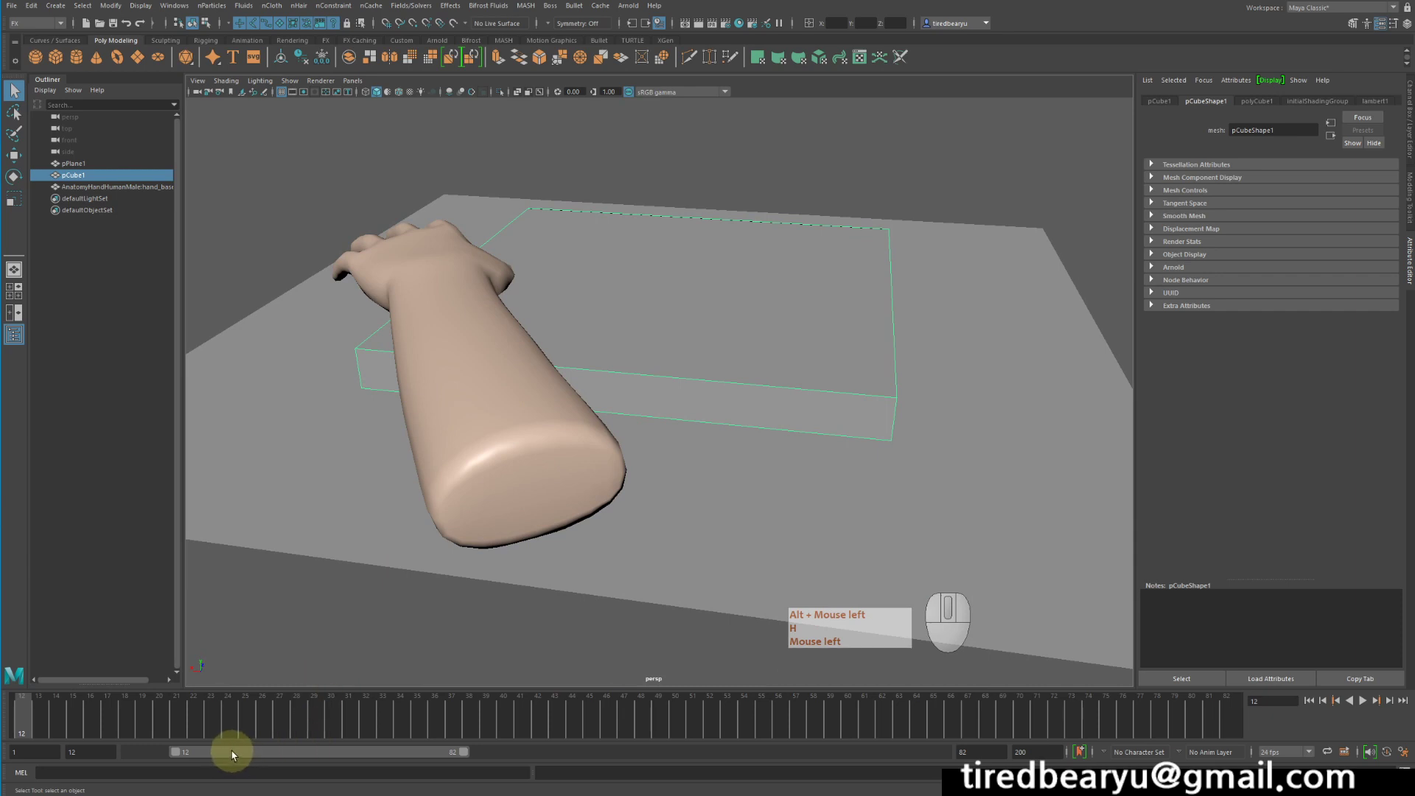
- Unhide the pCube1 slab box, extend the playback range to start at 1 and go to frame 1
{"action": "left_click_drag", "start_coordinate": [235, 750], "coordinate": [132, 748]}
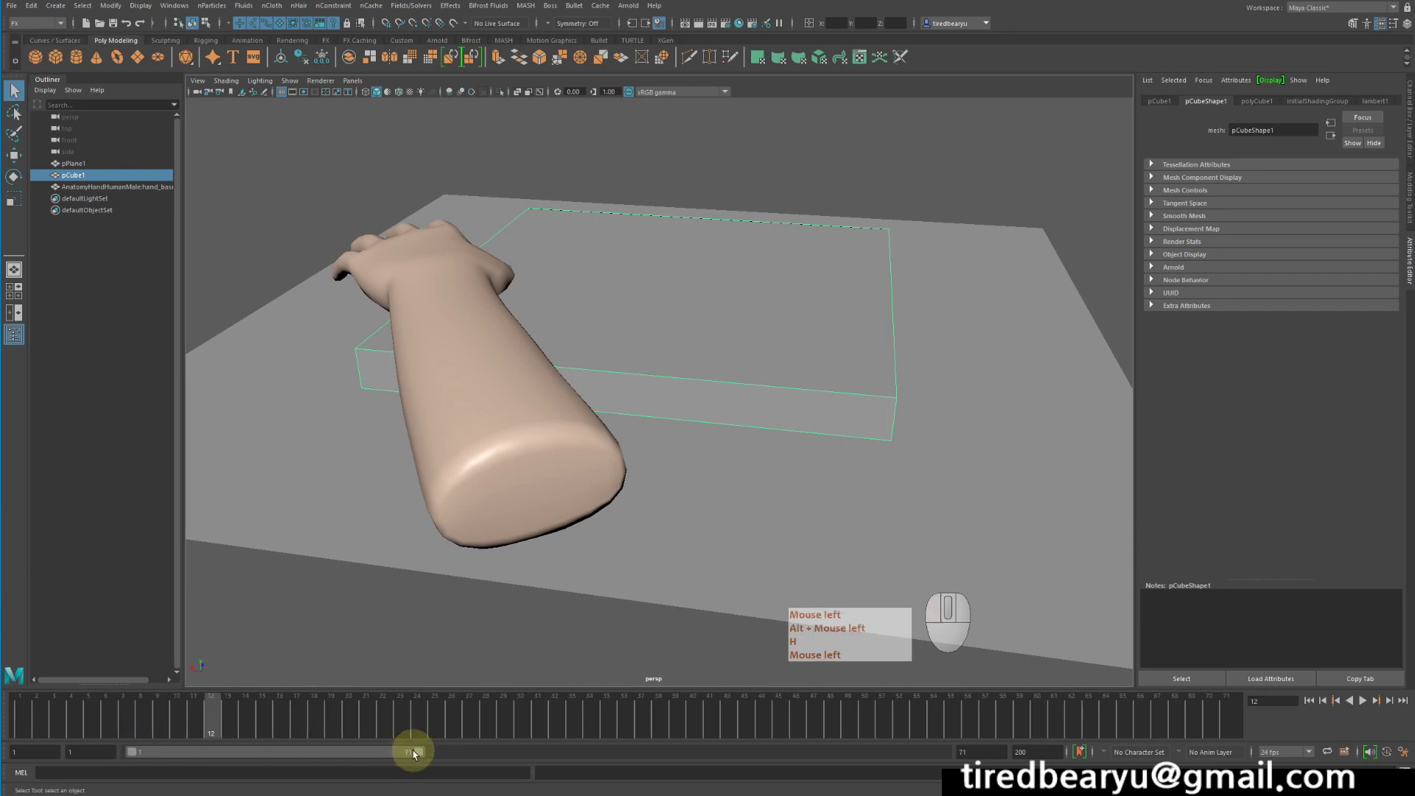
{"action": "key", "text": "h"}
{"action": "double_click", "coordinate": [397, 753]}
{"action": "key", "text": "h"}
{"action": "left_click", "coordinate": [663, 350]}
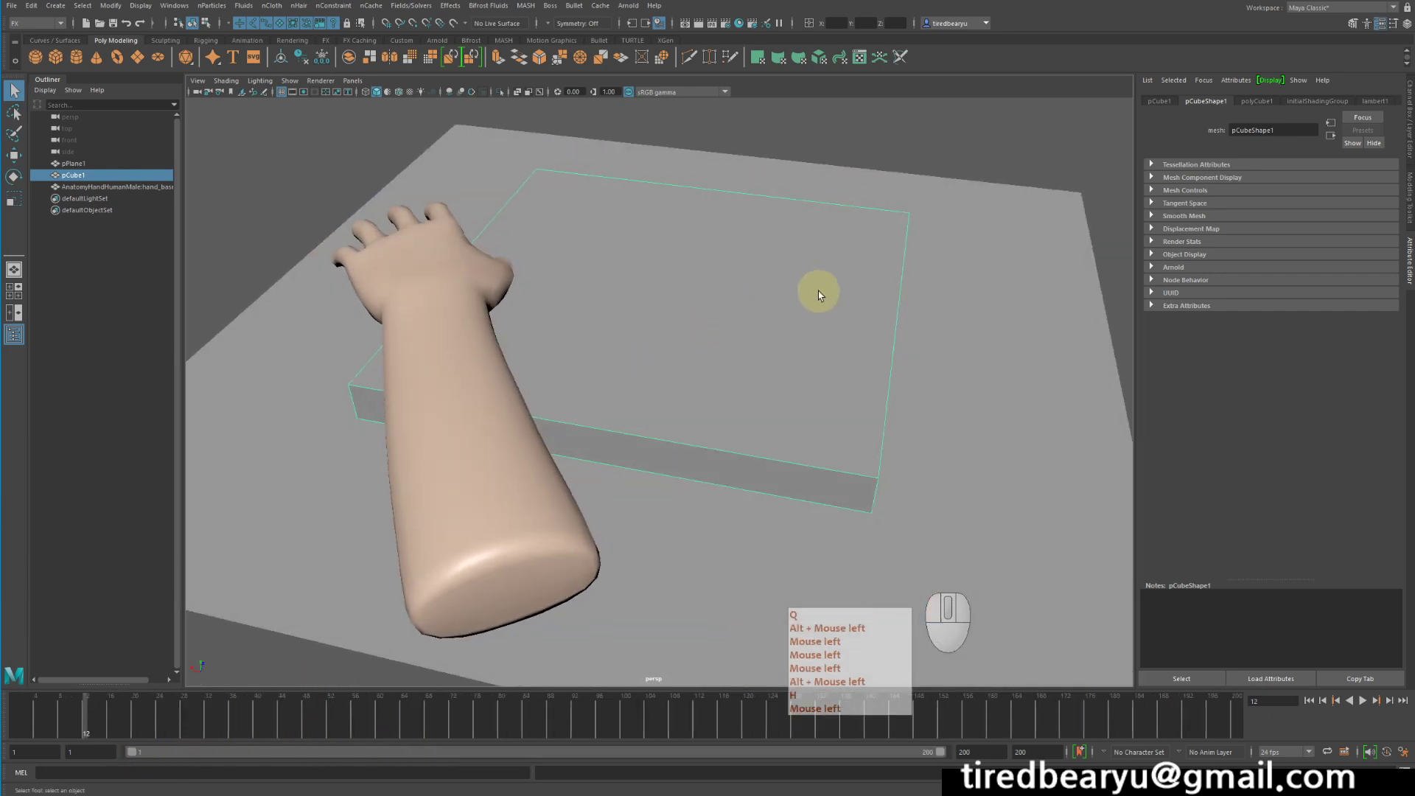
{"action": "key", "text": "q"}
{"action": "left_click", "coordinate": [44, 737]}
{"action": "left_click", "coordinate": [837, 313]}
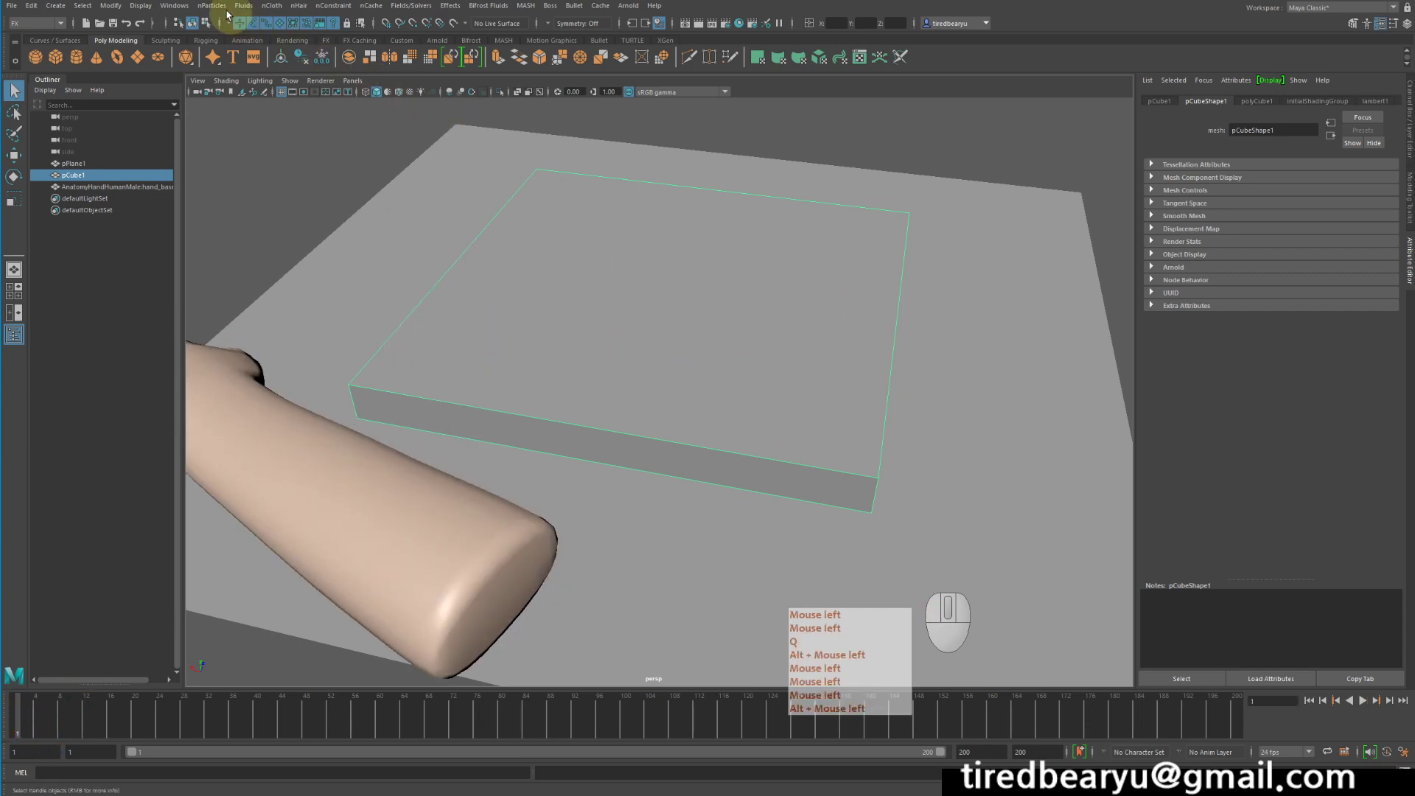
- Set Balls as the default particle type under nParticles > Create Options
{"action": "left_click", "coordinate": [233, 7]}
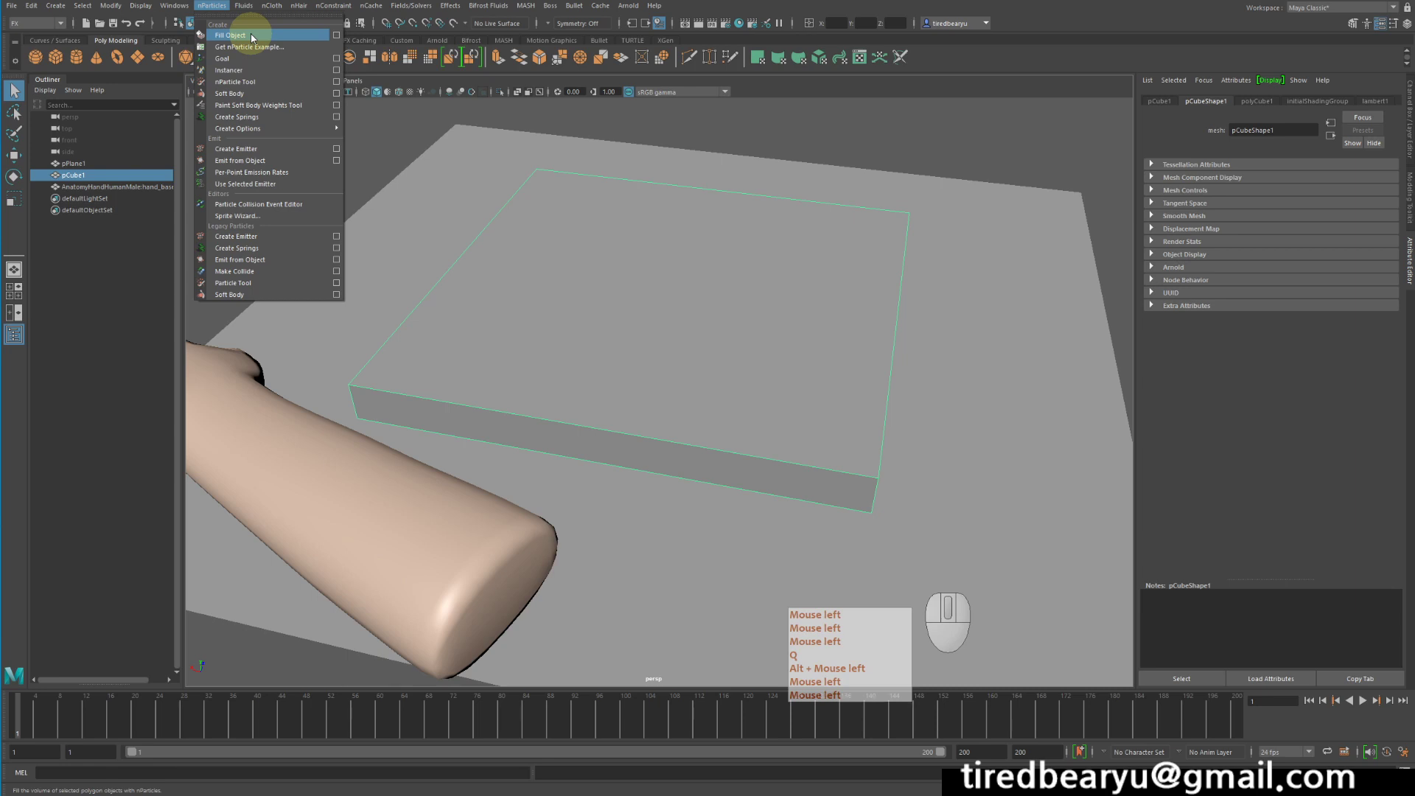
{"action": "key", "text": "q"}
{"action": "left_click", "coordinate": [255, 66]}
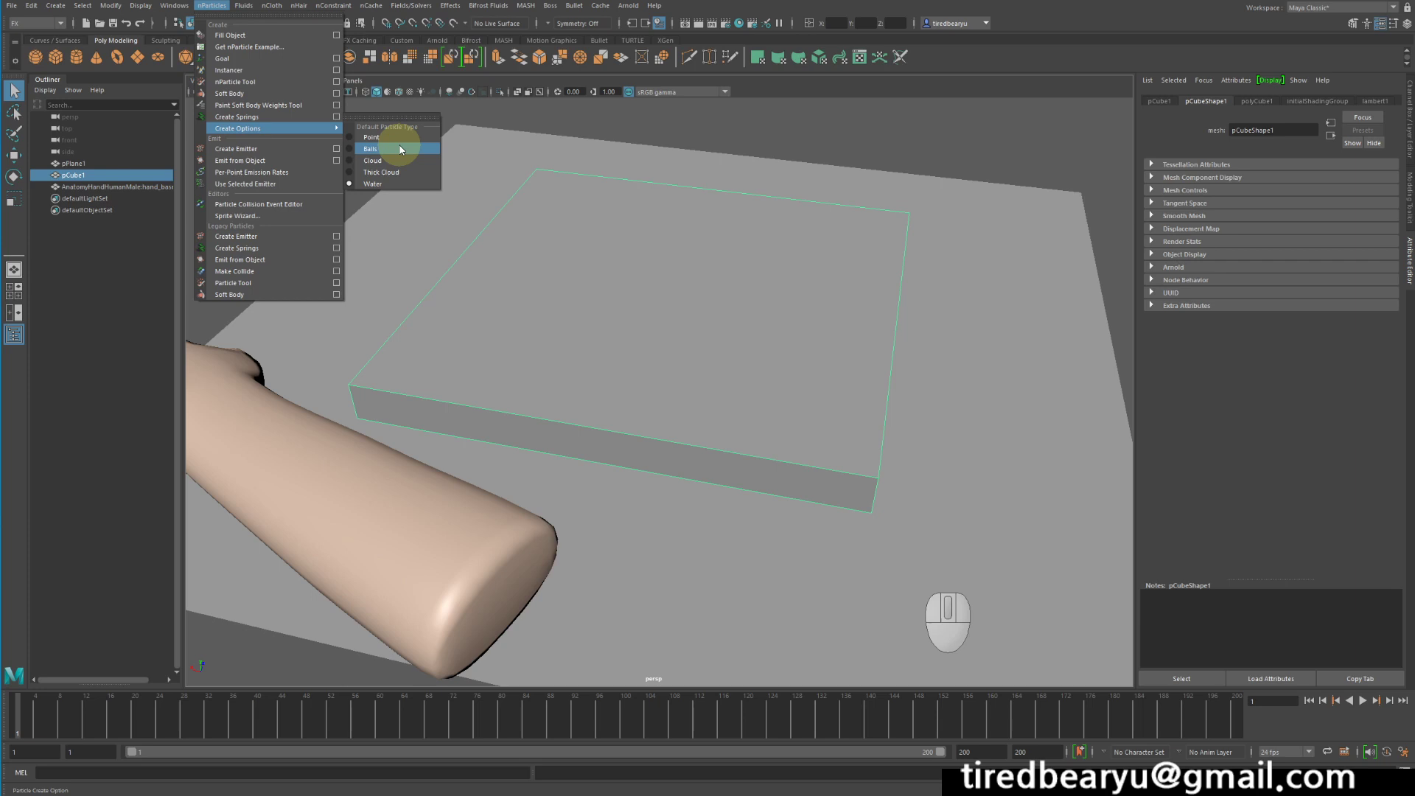
{"action": "left_click", "coordinate": [401, 149]}
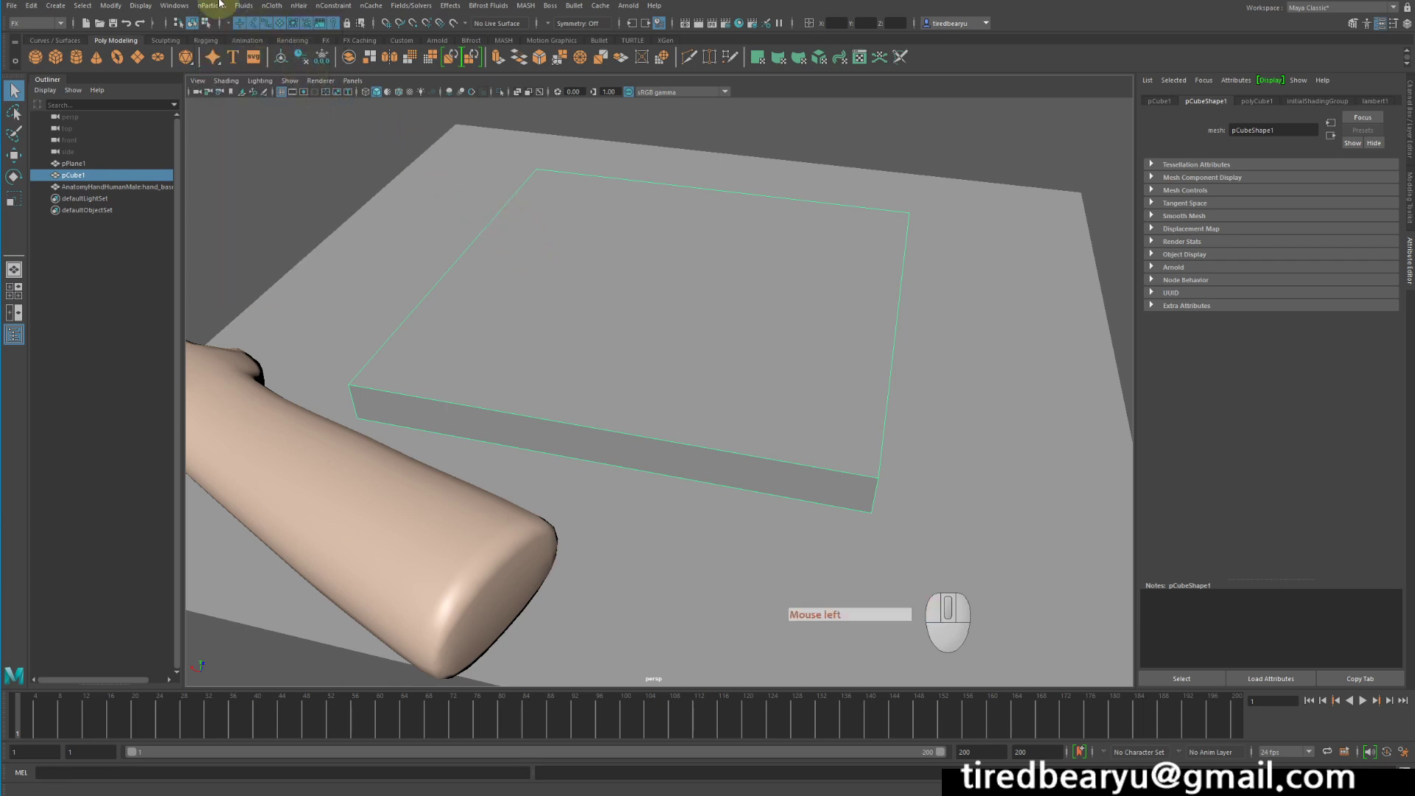
{"action": "left_click", "coordinate": [218, 8]}
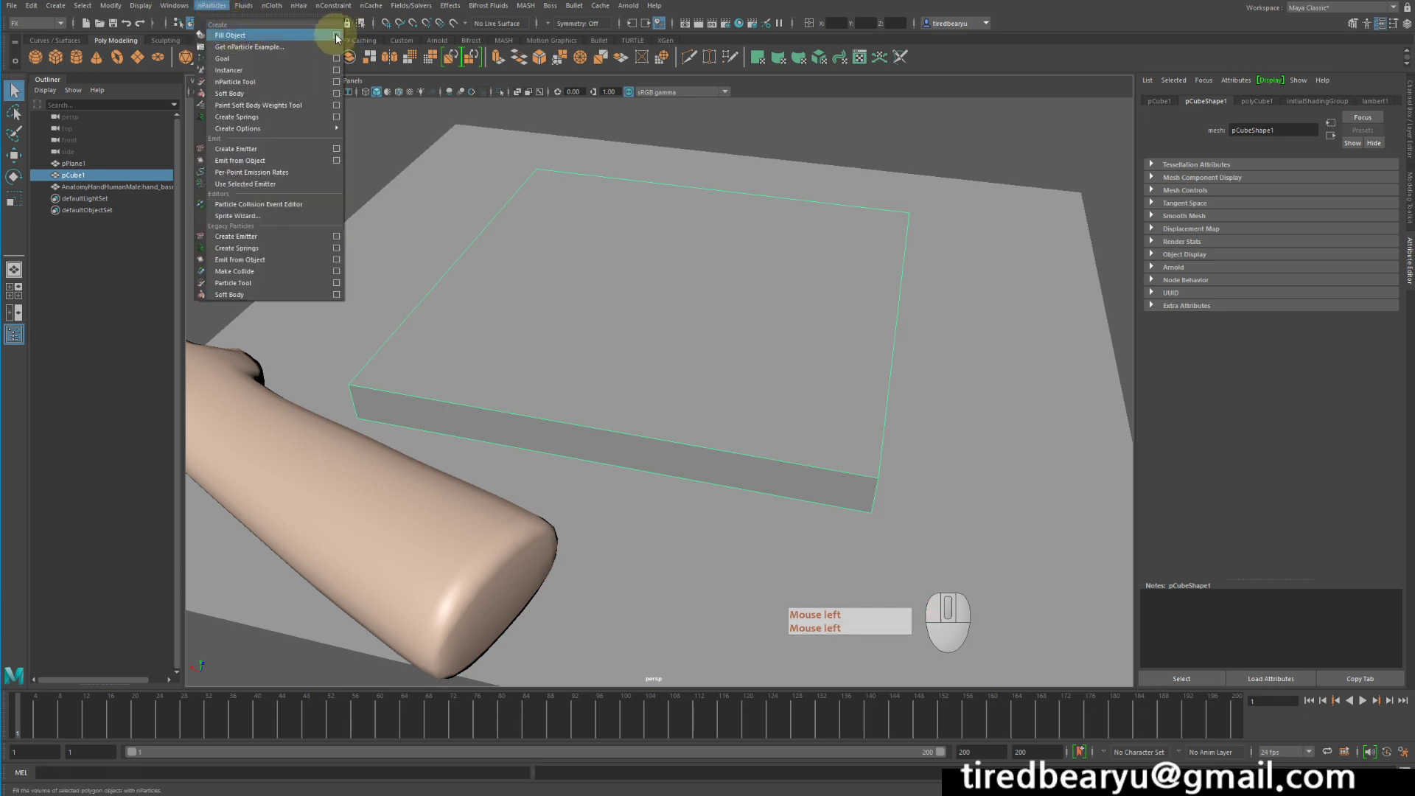
- Fill the slab box with nParticles via Fill Object, creating a new solver at resolution 30
{"action": "left_click", "coordinate": [337, 37]}
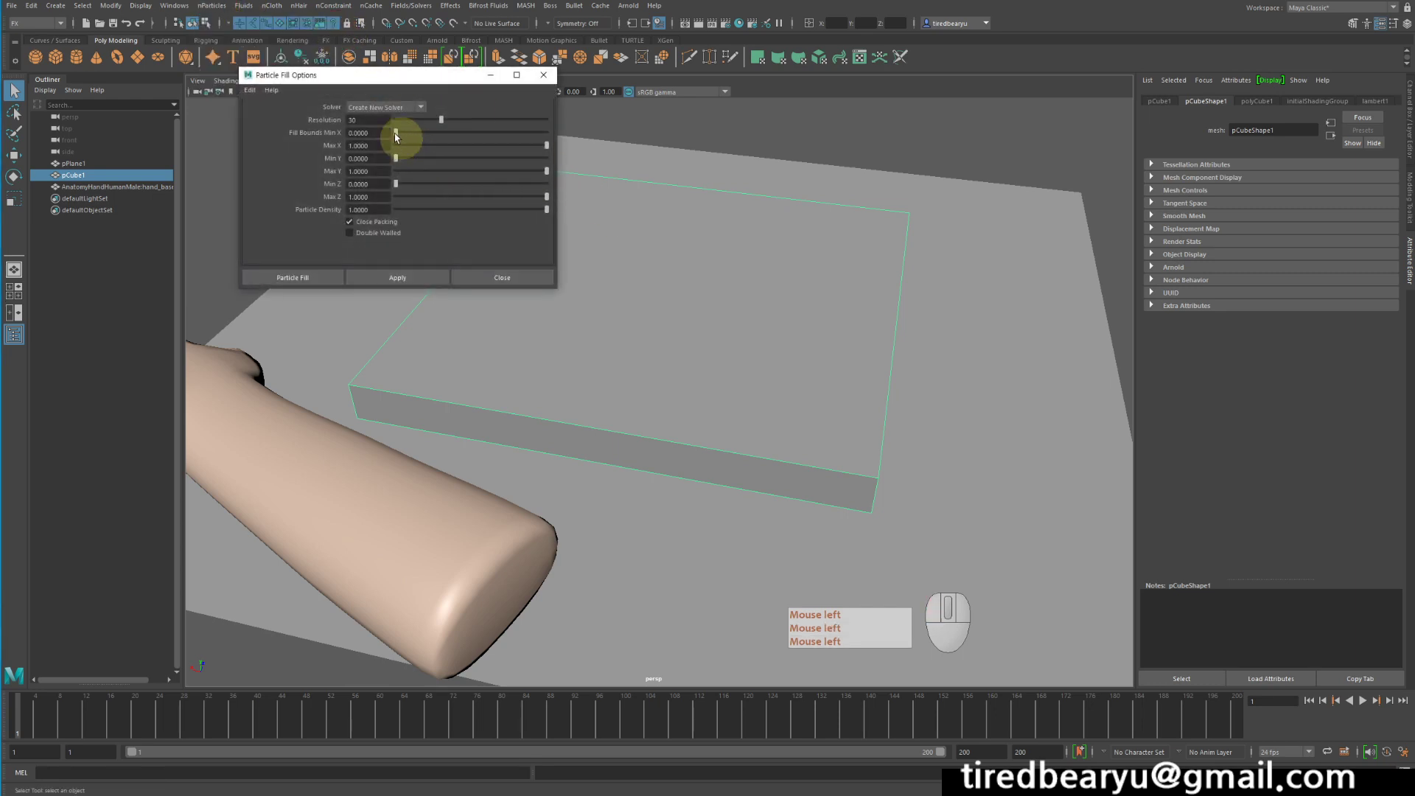
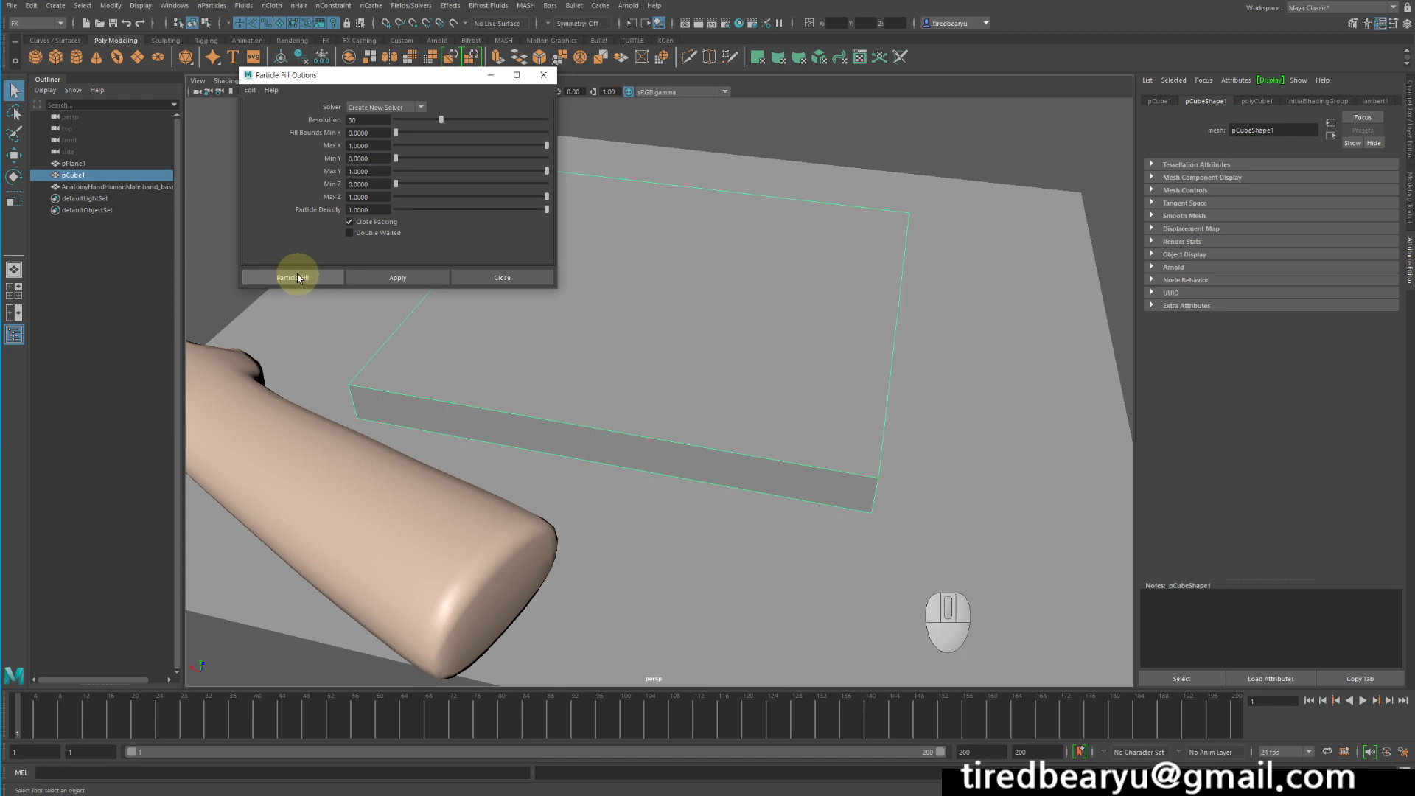
{"action": "left_click", "coordinate": [305, 279]}
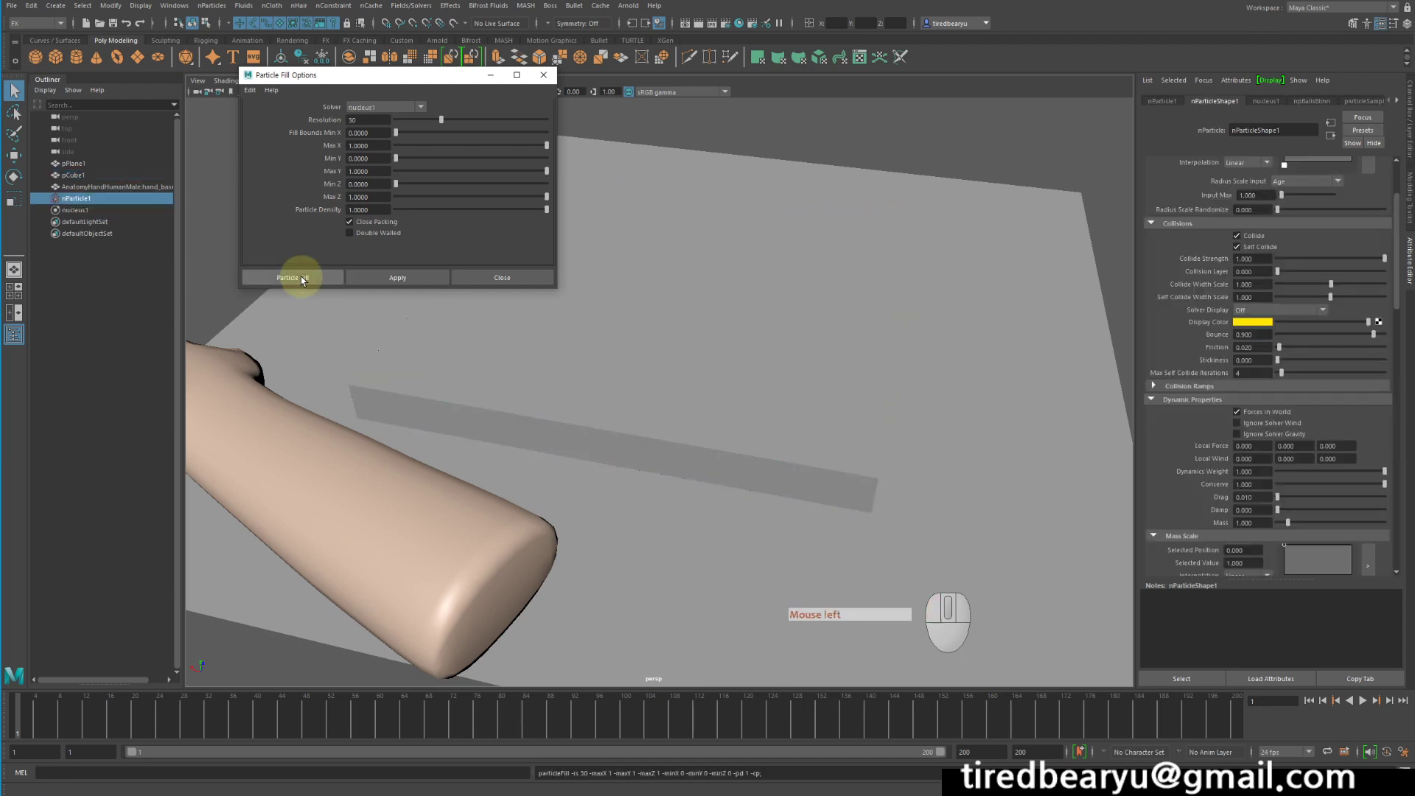
{"action": "left_click", "coordinate": [491, 283]}
{"action": "left_click", "coordinate": [637, 318]}
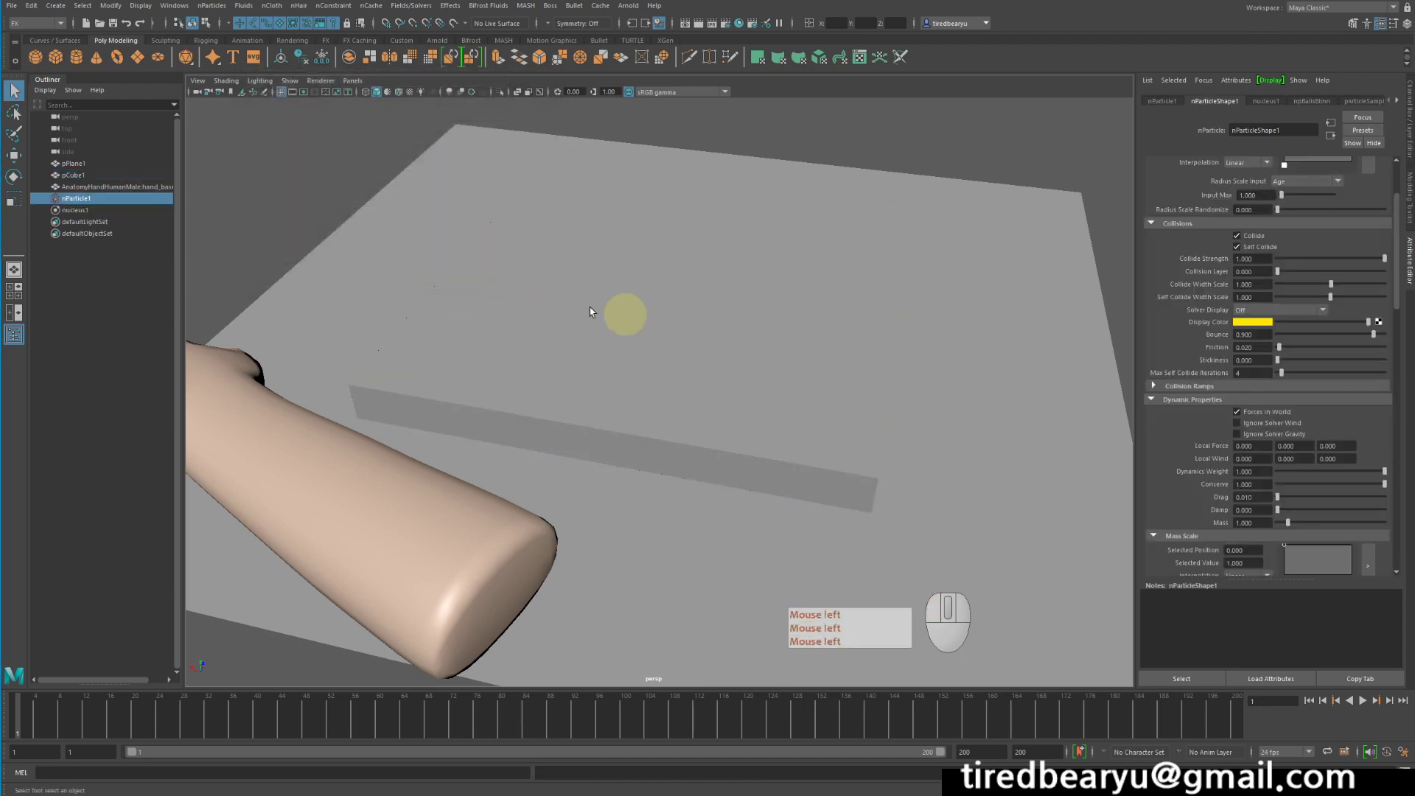
- Frame and isolate the new ball-particle slab, hiding the box mesh and looking down on it
{"action": "left_click", "coordinate": [93, 176]}
{"action": "key", "text": "h"}
{"action": "left_click", "coordinate": [674, 273]}
{"action": "key", "text": "h"}
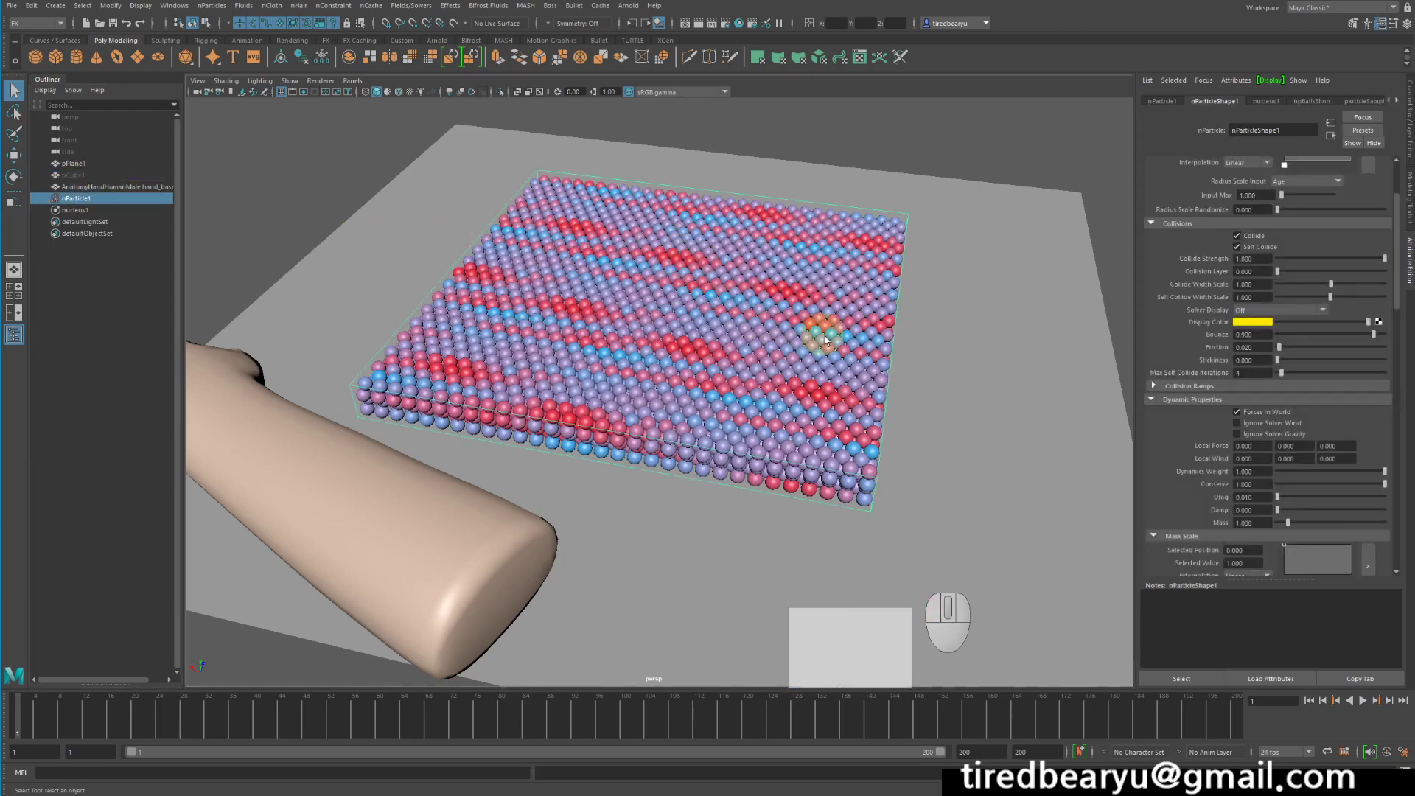
{"action": "key", "text": "alt+h"}
{"action": "left_click_drag", "start_coordinate": [880, 375], "coordinate": [896, 390]}
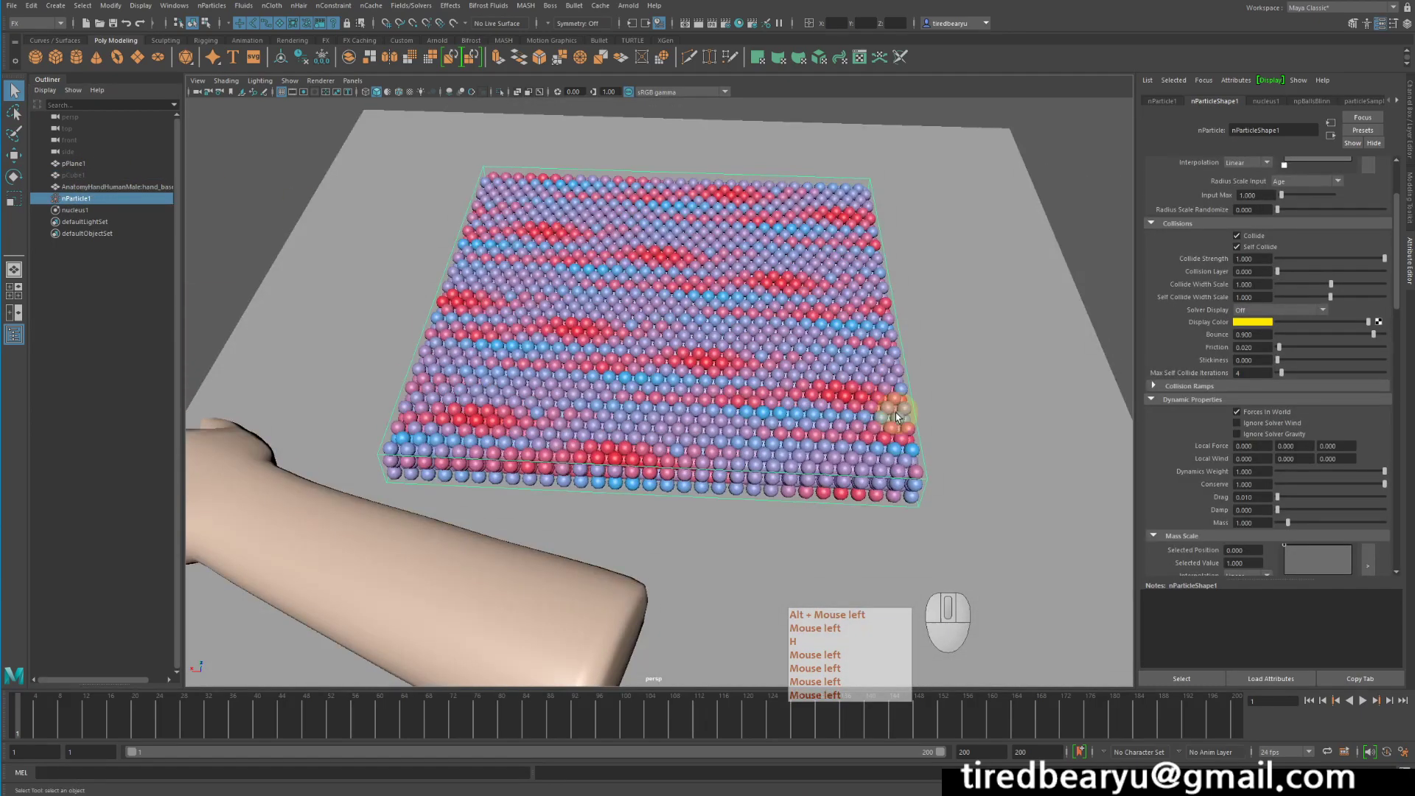
{"action": "left_click", "coordinate": [880, 404]}
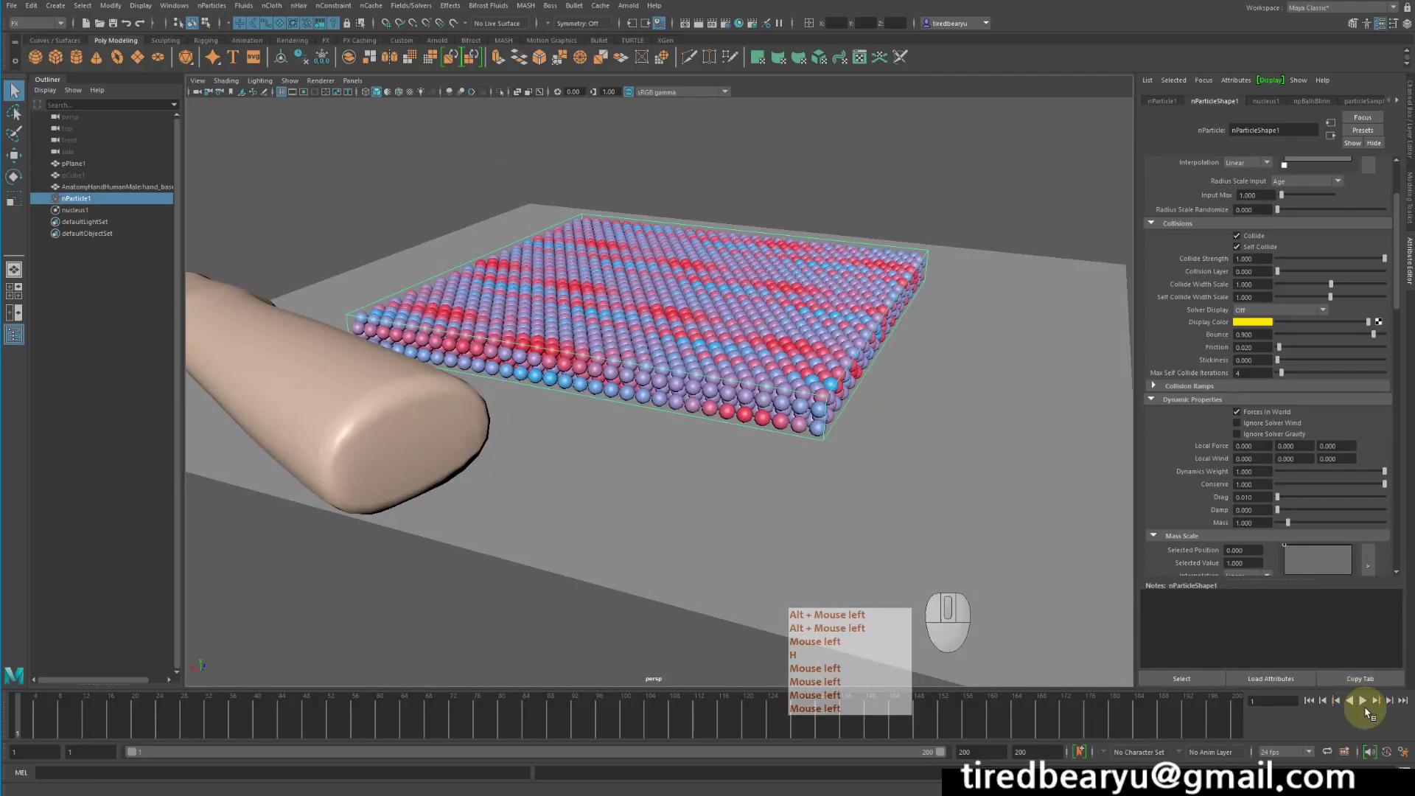
{"action": "key", "text": "h"}
- Play the slab dropping away, stop and rewind to the first frame
{"action": "left_click", "coordinate": [1364, 703]}
{"action": "left_click", "coordinate": [1360, 700]}
{"action": "left_click", "coordinate": [1308, 704]}
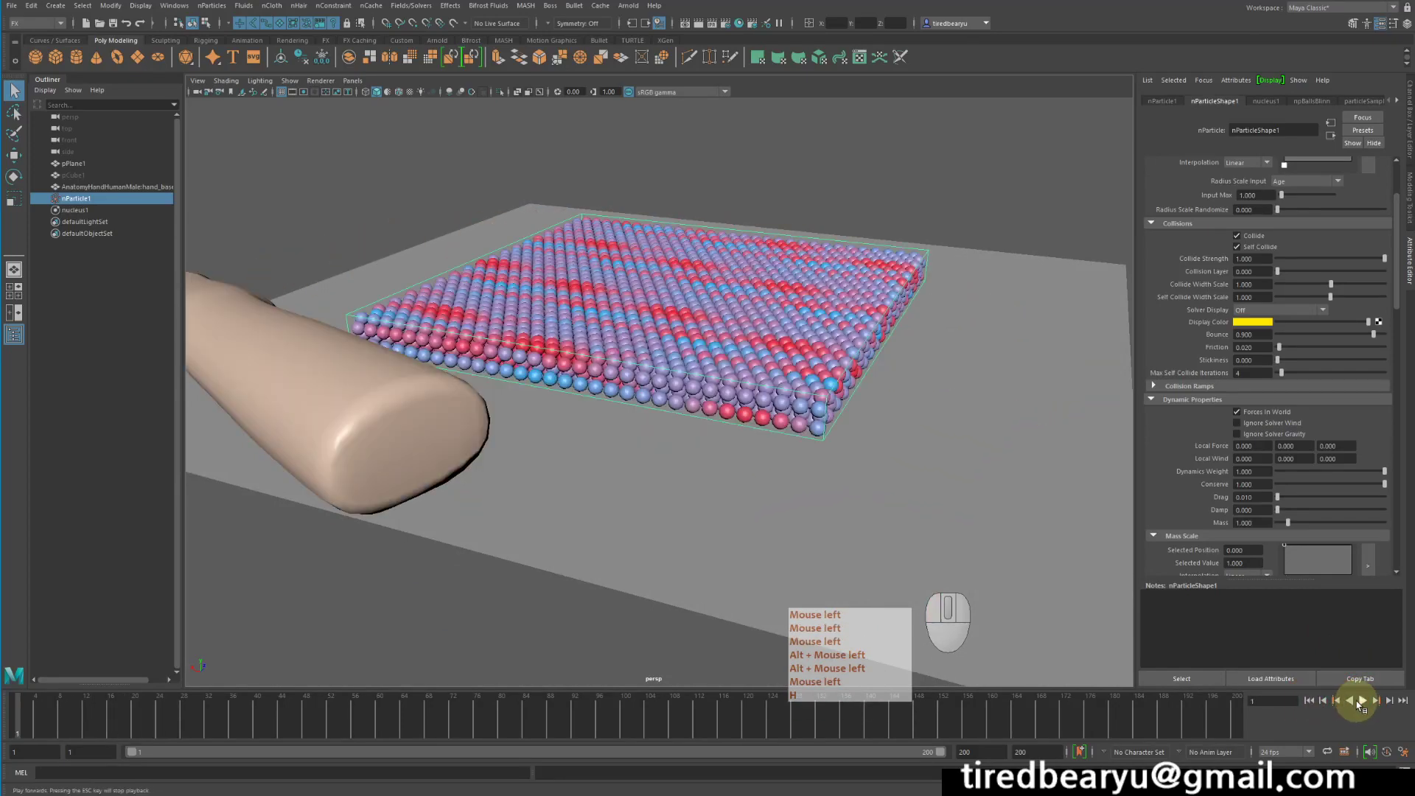
{"action": "left_click", "coordinate": [1364, 704]}
{"action": "left_click", "coordinate": [1364, 704]}
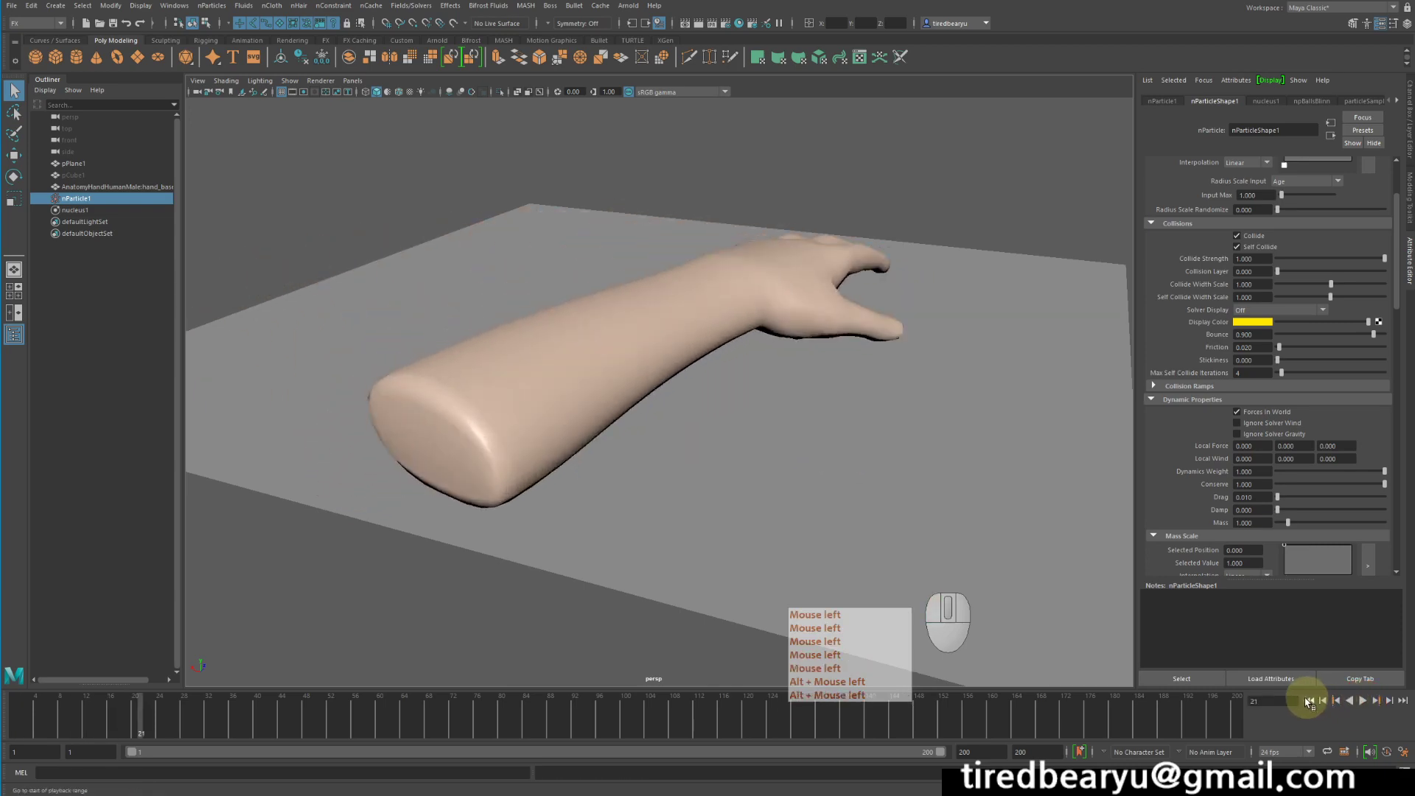
{"action": "left_click", "coordinate": [1312, 701]}
- Tumble out to see the whole ground plane and select pPlane1
{"action": "middle_click", "coordinate": [603, 307]}
{"action": "left_click", "coordinate": [647, 282]}
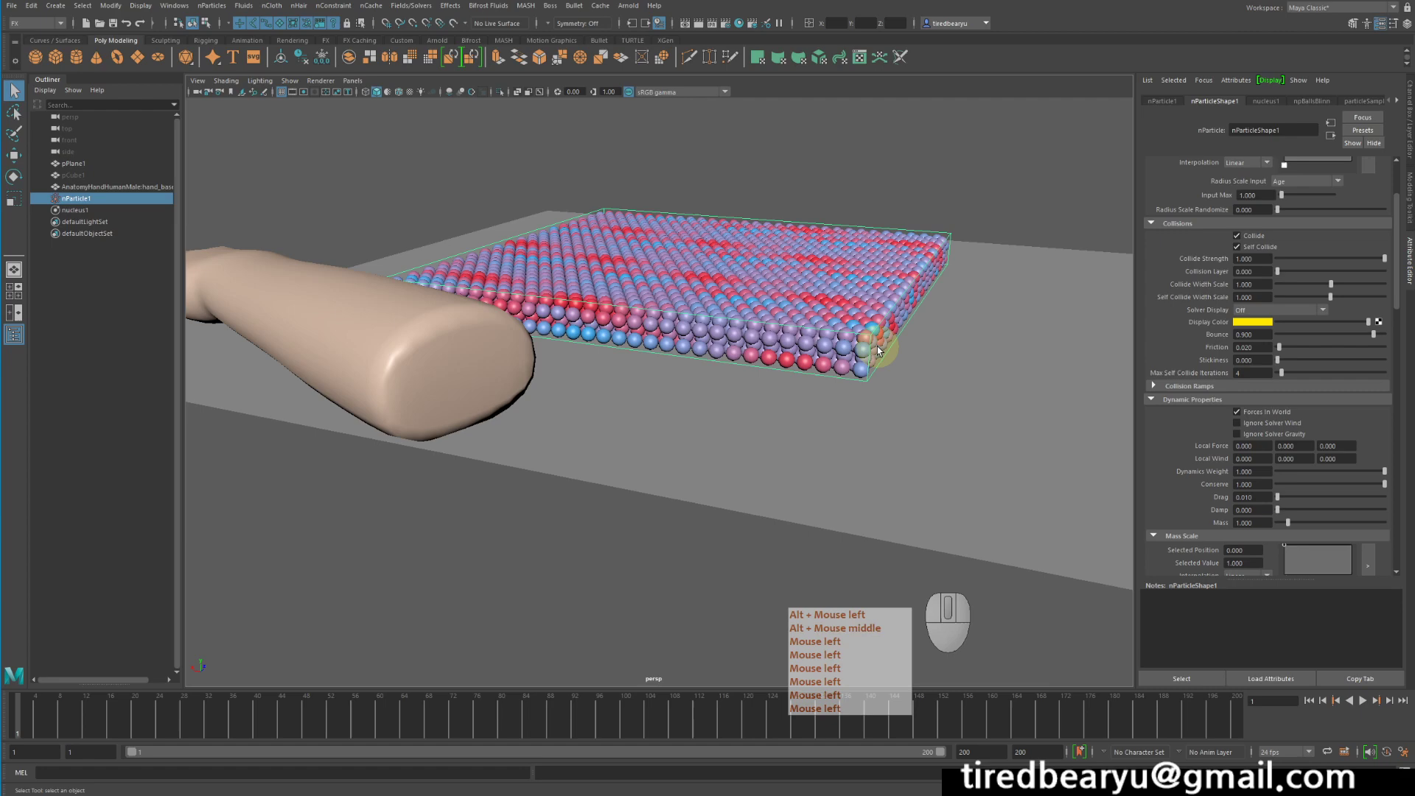
{"action": "middle_click", "coordinate": [913, 398]}
{"action": "left_click_drag", "start_coordinate": [913, 398], "coordinate": [914, 417]}
{"action": "middle_click", "coordinate": [910, 413]}
{"action": "right_click", "coordinate": [905, 320]}
{"action": "left_click", "coordinate": [905, 319]}
{"action": "left_click", "coordinate": [894, 385]}
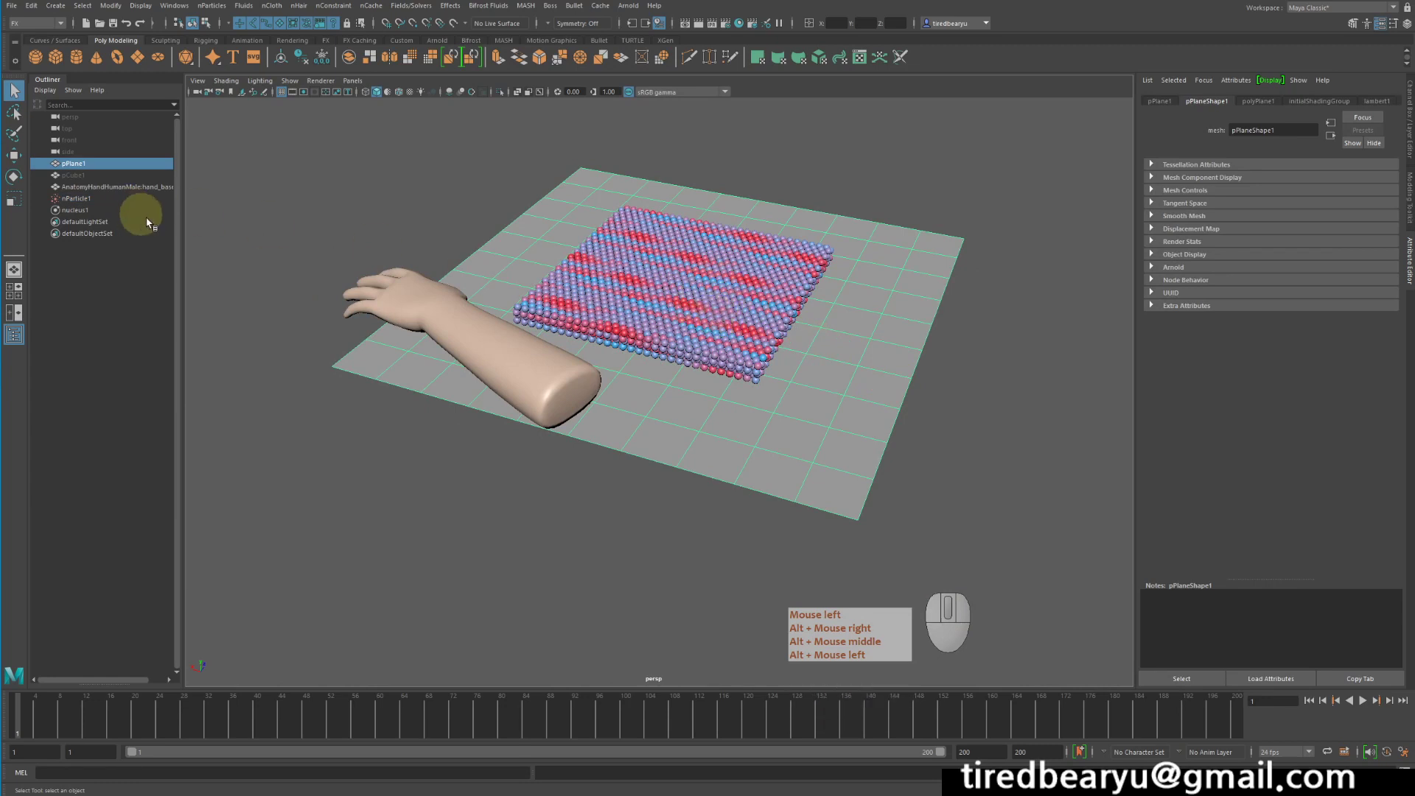
- Make pPlane1 a passive collider with nCloth > Create Passive Collider and play the simulation
{"action": "left_click", "coordinate": [662, 292]}
{"action": "right_click", "coordinate": [661, 292]}
{"action": "middle_click", "coordinate": [661, 292]}
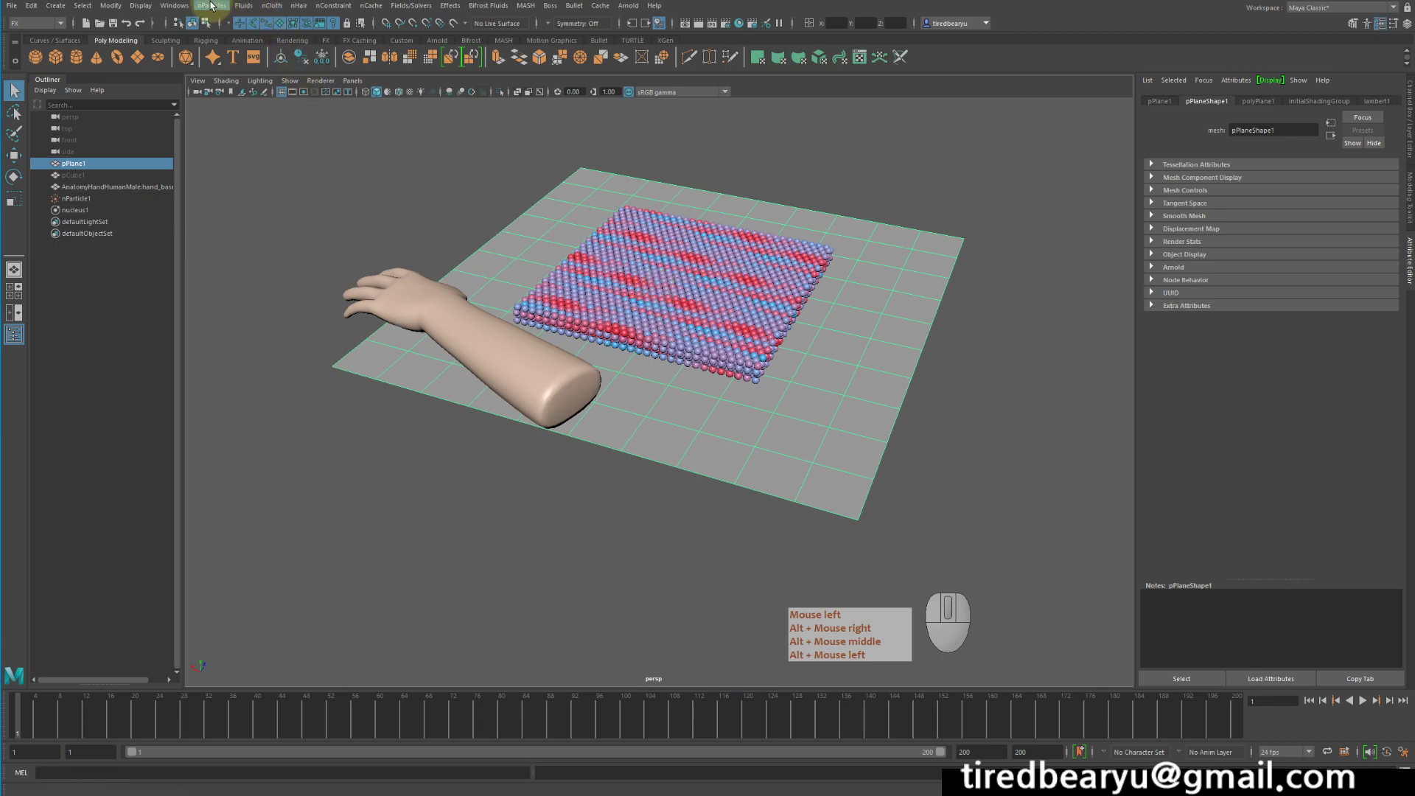
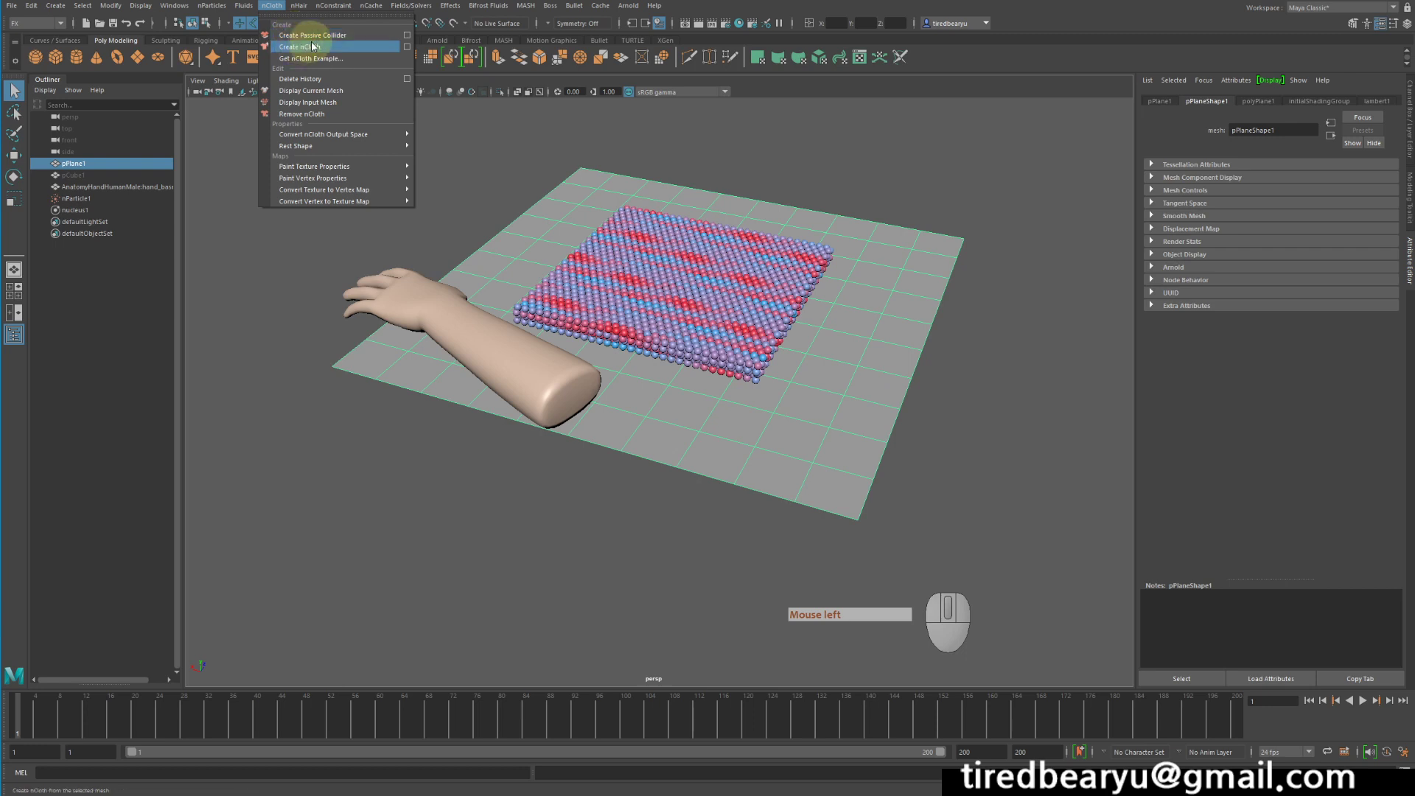
{"action": "left_click", "coordinate": [318, 39]}
{"action": "left_click", "coordinate": [653, 229]}
{"action": "right_click", "coordinate": [641, 227]}
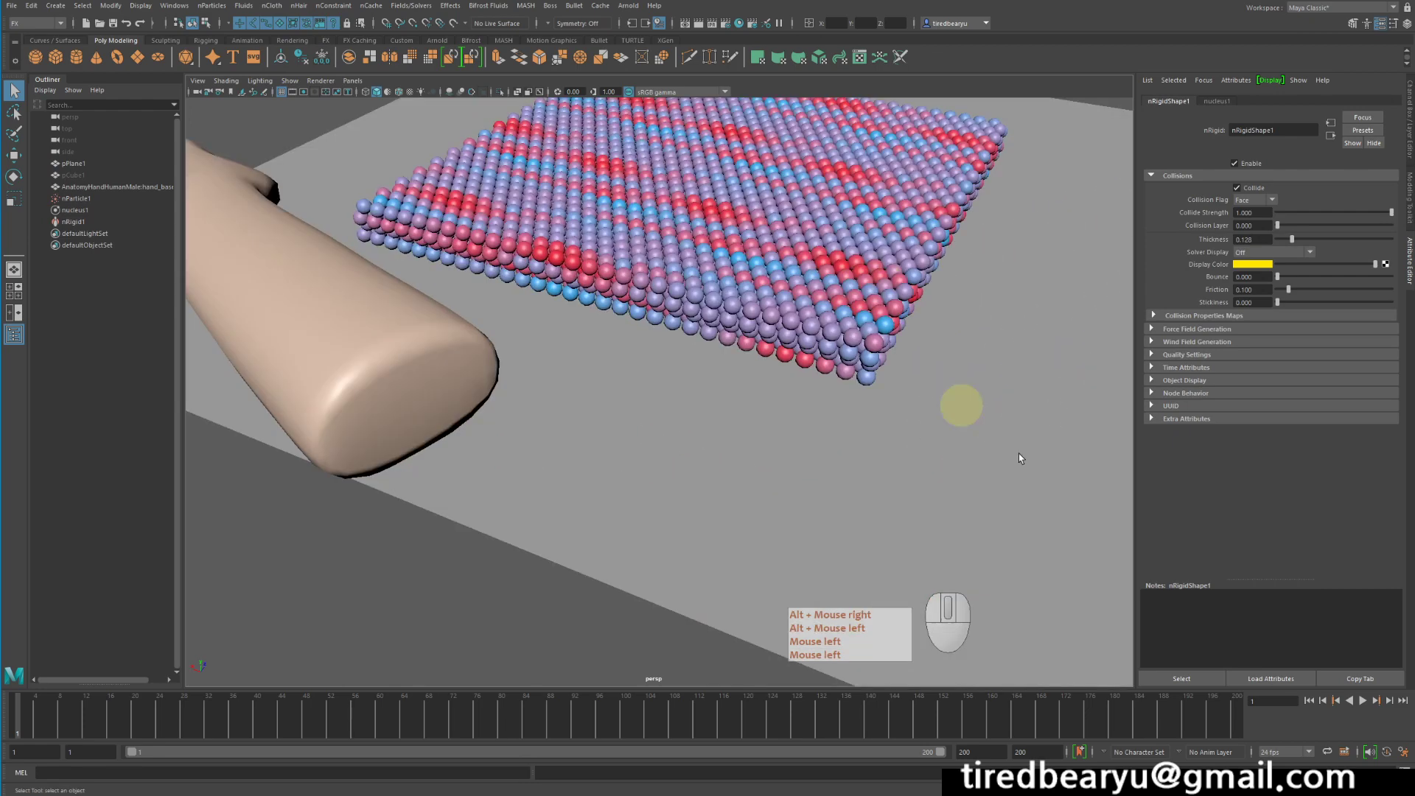
{"action": "left_click", "coordinate": [1365, 700]}
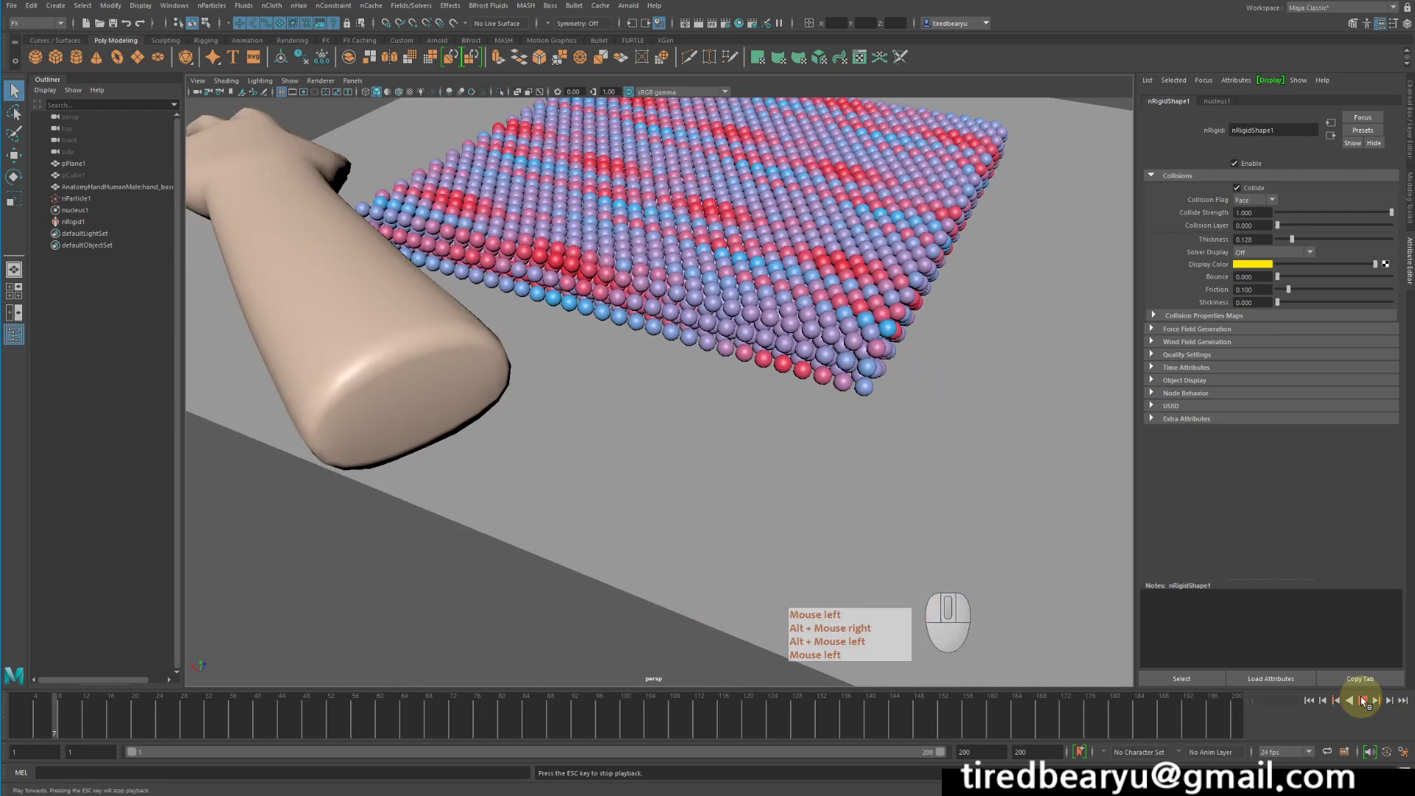
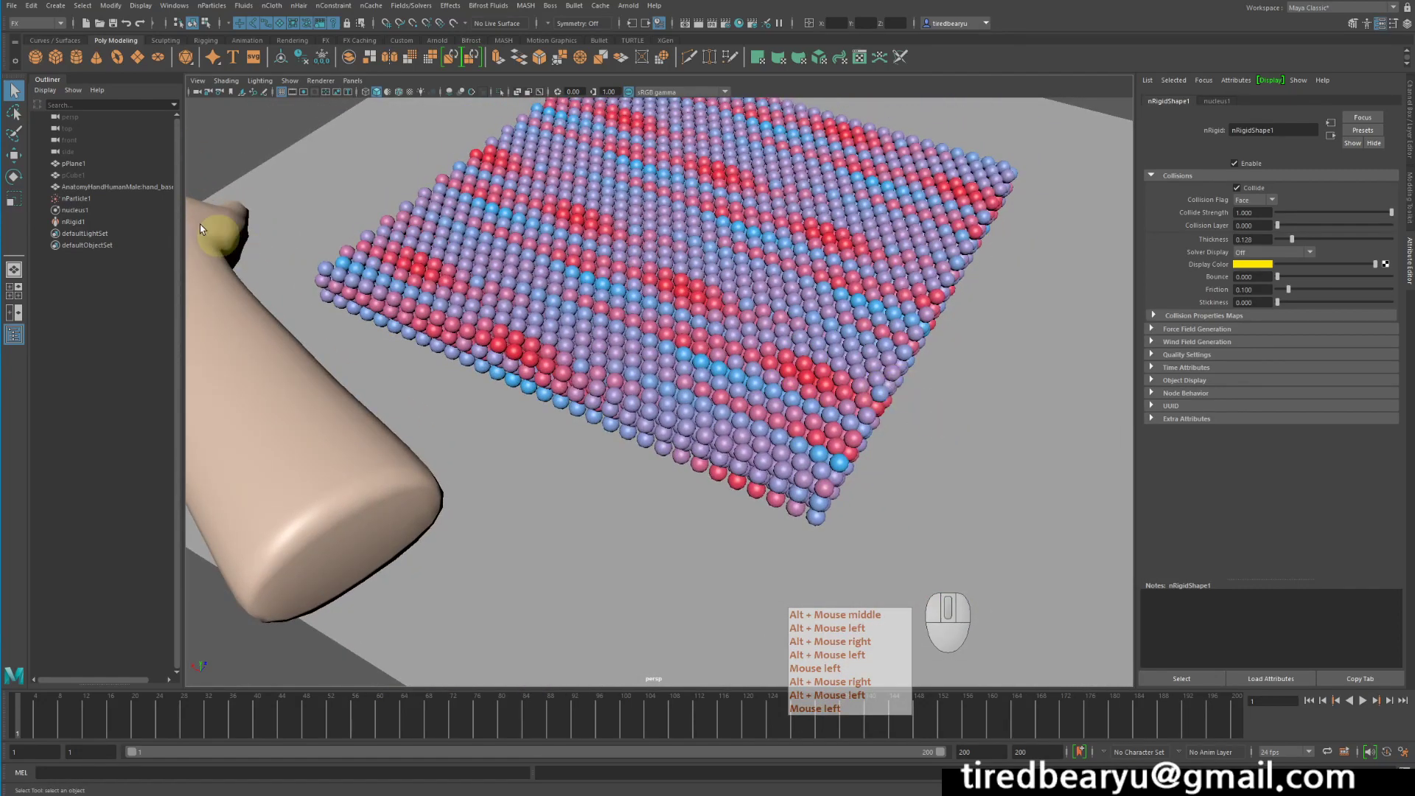
- Select nParticle1 and focus its Particle Size Radius field in the Attribute Editor
{"action": "left_click", "coordinate": [102, 196]}
{"action": "middle_click", "coordinate": [102, 196]}
{"action": "right_click", "coordinate": [102, 196]}
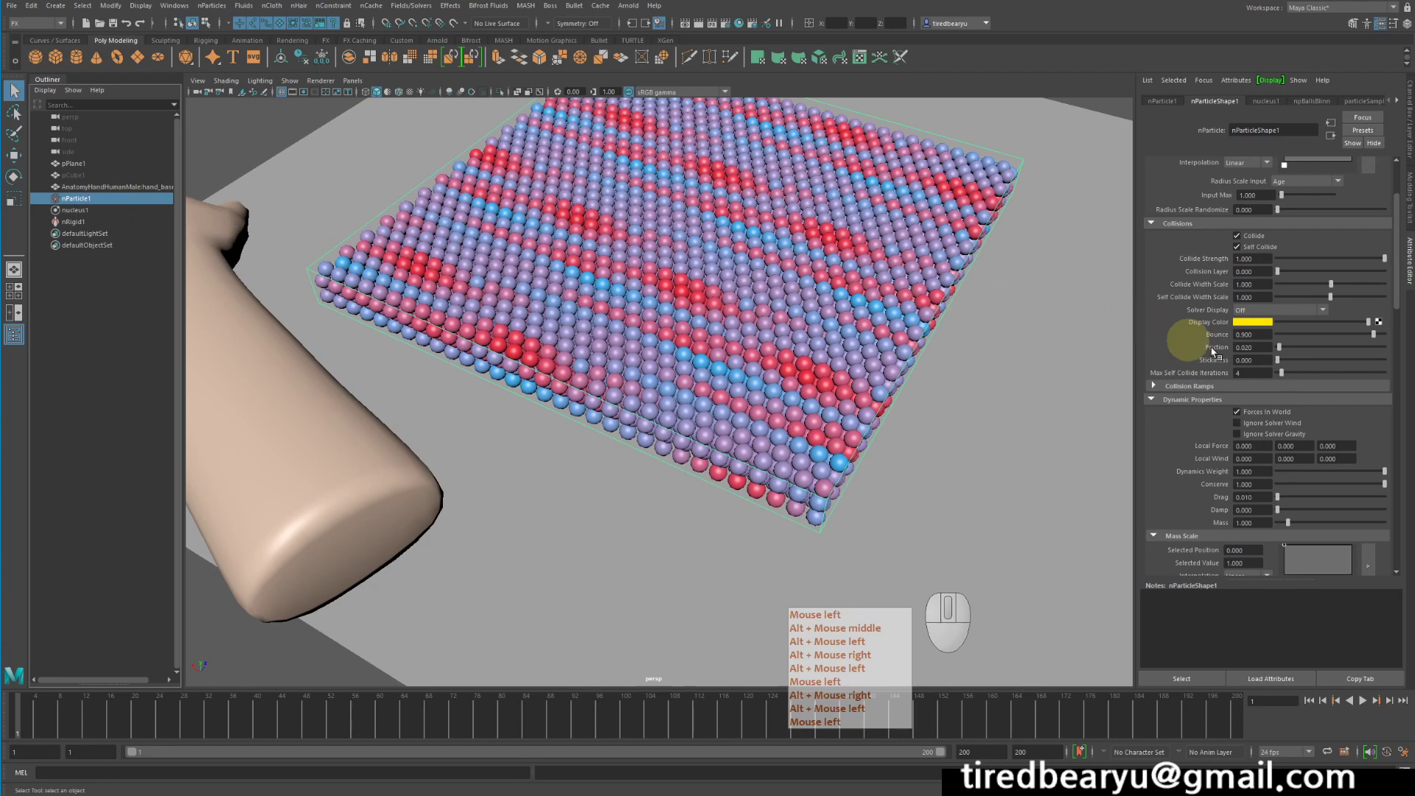
{"action": "left_click", "coordinate": [1193, 207]}
{"action": "middle_click", "coordinate": [1193, 206]}
{"action": "right_click", "coordinate": [1193, 207]}
{"action": "left_click", "coordinate": [1182, 203]}
{"action": "middle_click", "coordinate": [1183, 203]}
{"action": "right_click", "coordinate": [1182, 202]}
{"action": "left_click", "coordinate": [1179, 203]}
{"action": "middle_click", "coordinate": [1179, 203]}
{"action": "right_click", "coordinate": [1179, 203]}
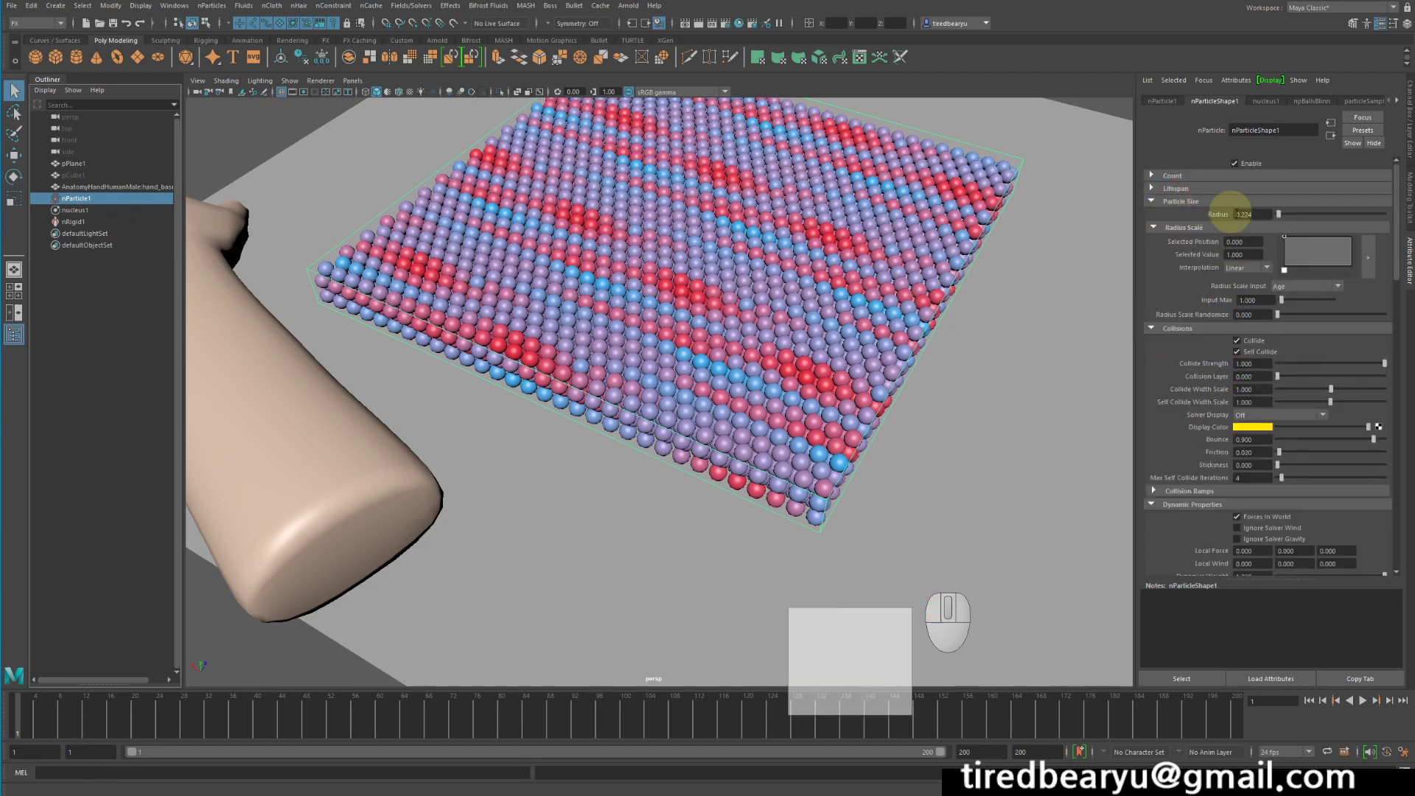
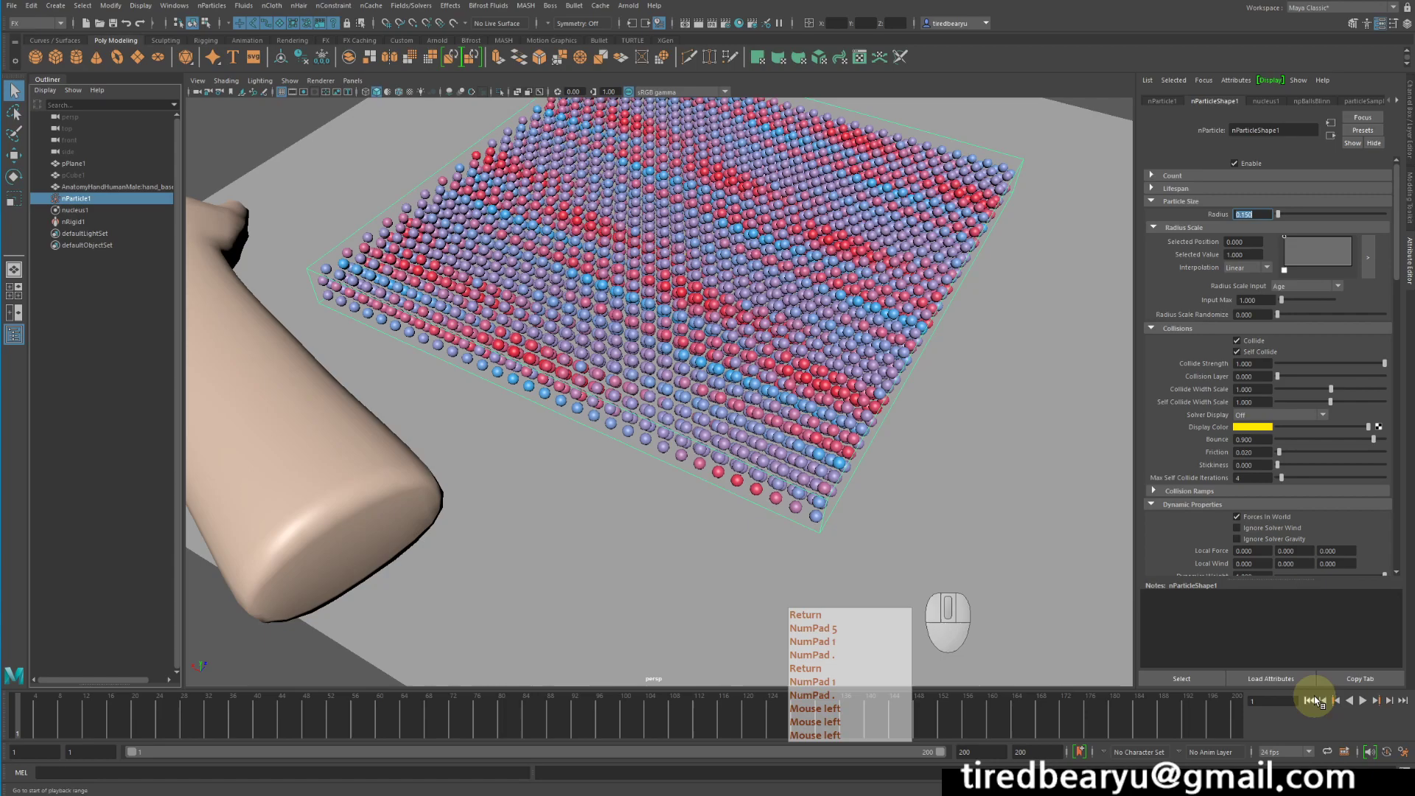
- Set the particle radius to 0.150, rewind and play the simulation
{"action": "left_click", "coordinate": [1312, 701]}
{"action": "key", "text": "Return"}
{"action": "key", "text": "KP_Decimal"}
{"action": "key", "text": "KP_1"}
{"action": "key", "text": "KP_5"}
{"action": "left_click", "coordinate": [1316, 702]}
{"action": "left_click", "coordinate": [1367, 700]}
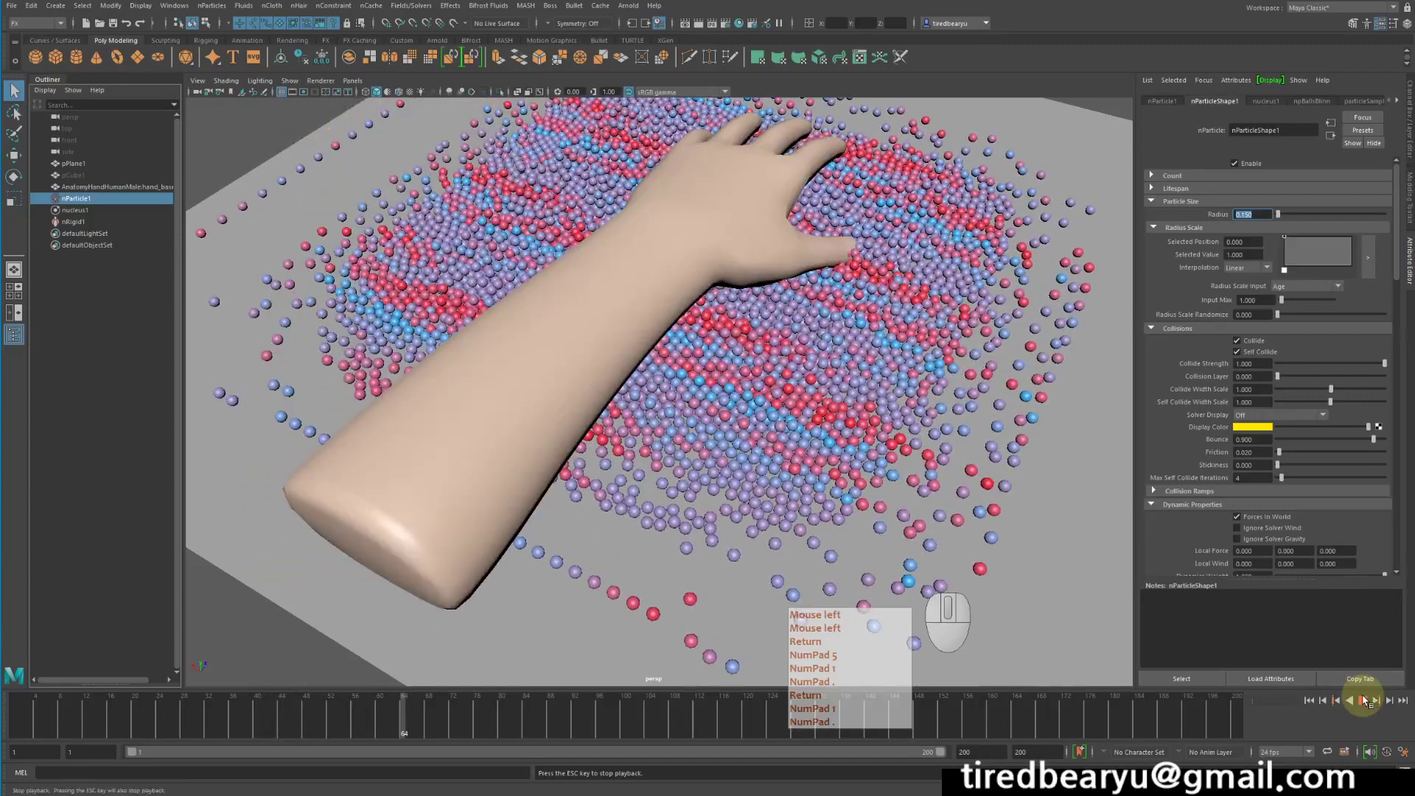
{"action": "key", "text": "Return"}
{"action": "key", "text": "KP_5"}
{"action": "key", "text": "KP_1"}
{"action": "key", "text": "KP_Decimal"}
- Watch the hand scatter the smaller balls across the plane, then return to the first frame
{"action": "left_click", "coordinate": [1366, 697]}
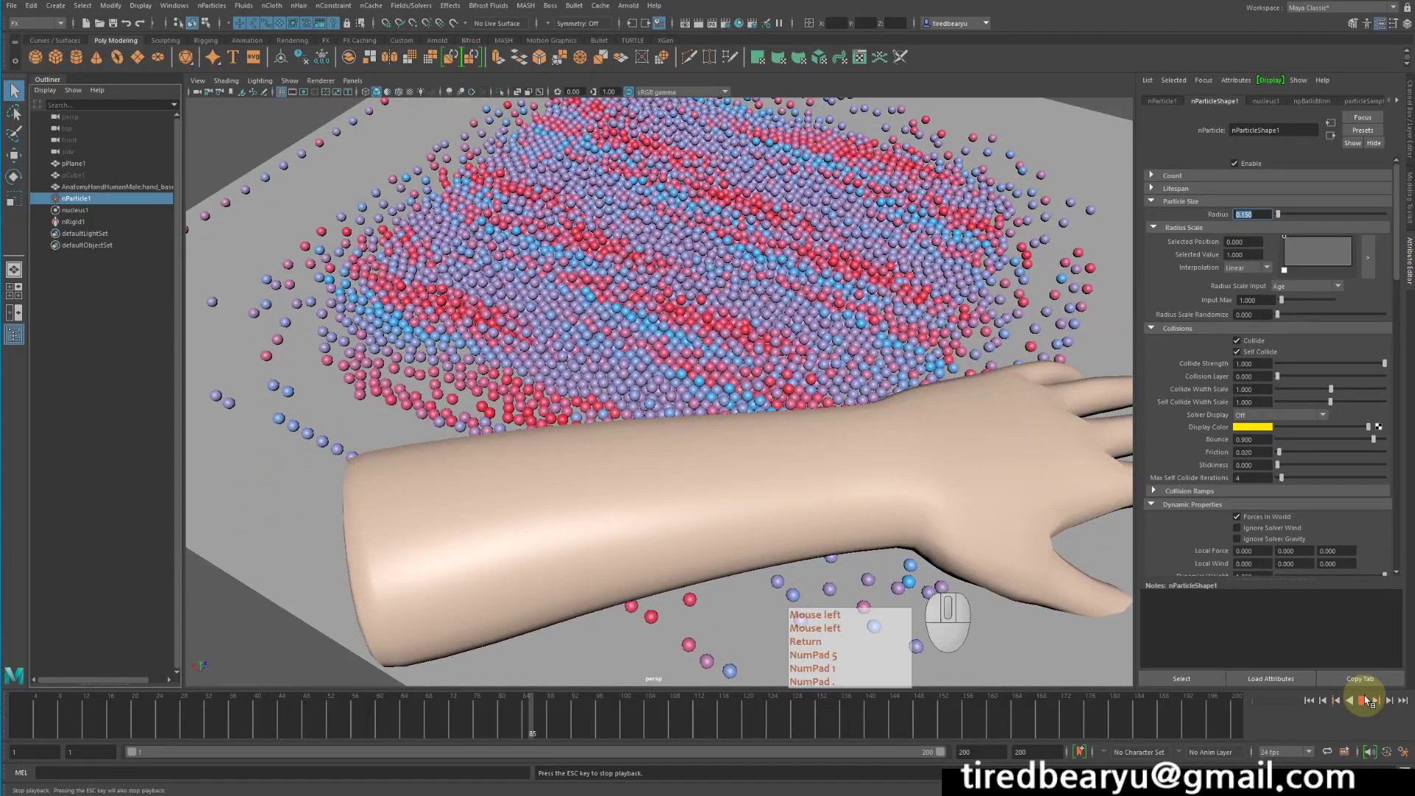
{"action": "left_click", "coordinate": [1371, 698]}
{"action": "key", "text": "Return"}
{"action": "key", "text": "KP_5"}
{"action": "key", "text": "KP_1"}
{"action": "left_click", "coordinate": [913, 231]}
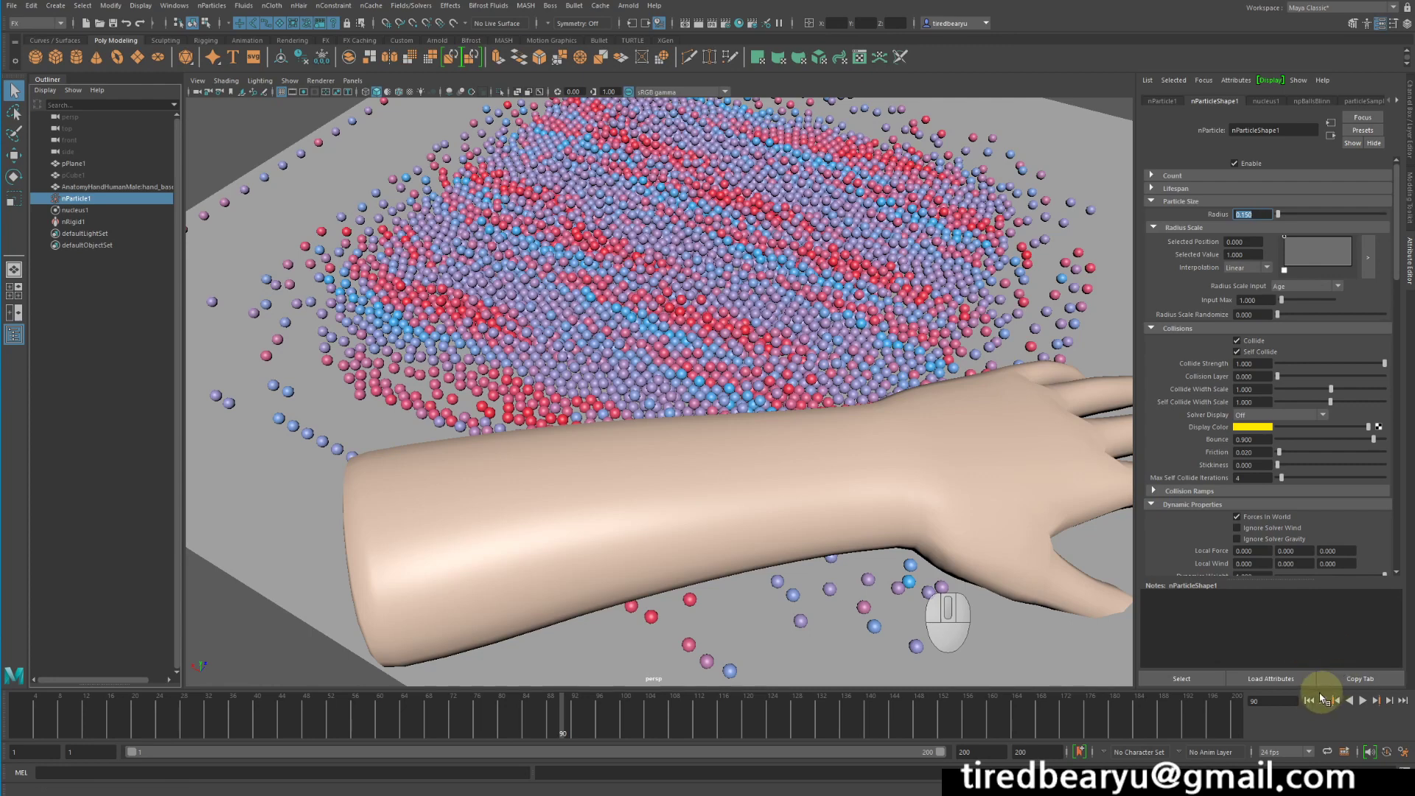
{"action": "left_click", "coordinate": [1310, 706]}
- Set pPlane1's nRigidShape1 friction to 1.000 and replay the sweep to frame 70
{"action": "left_click", "coordinate": [993, 390]}
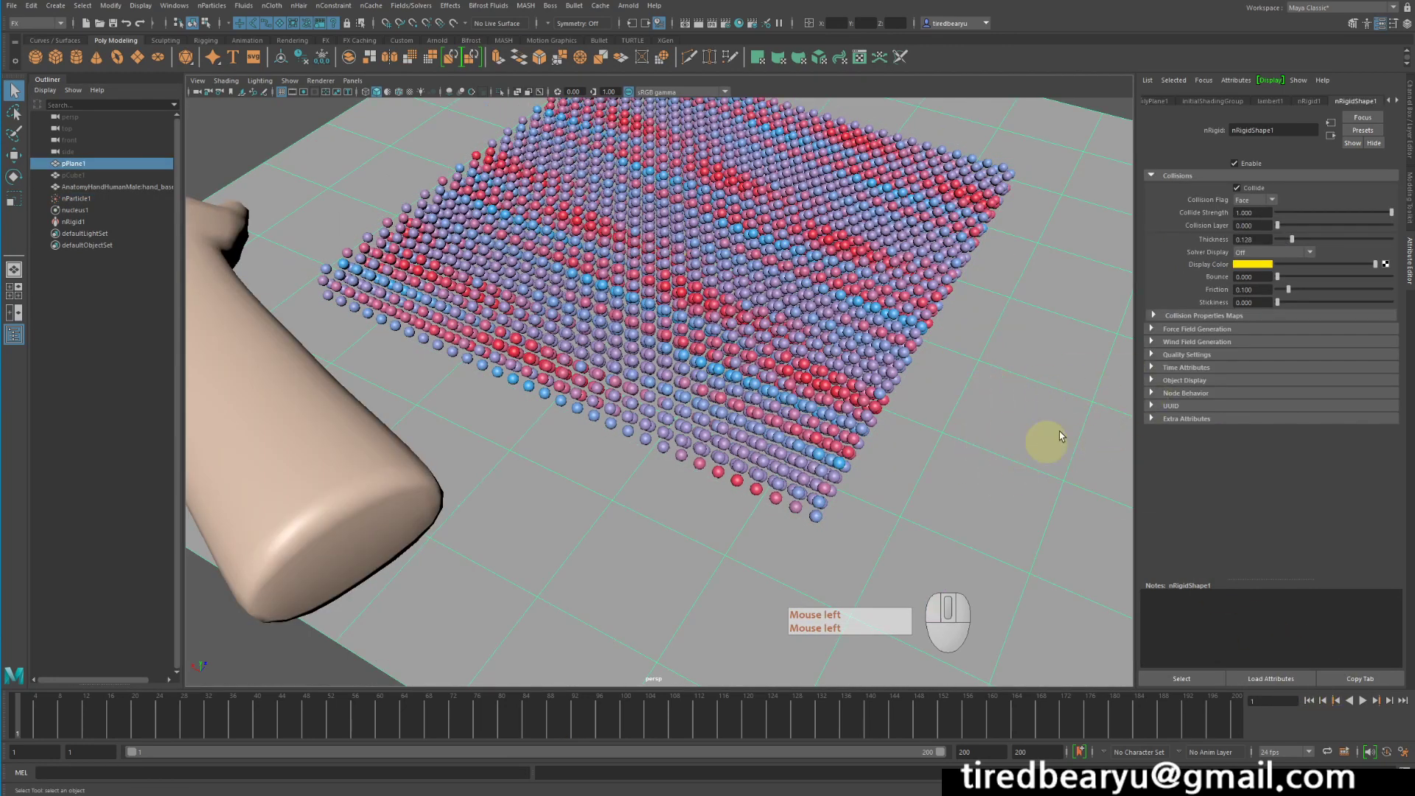
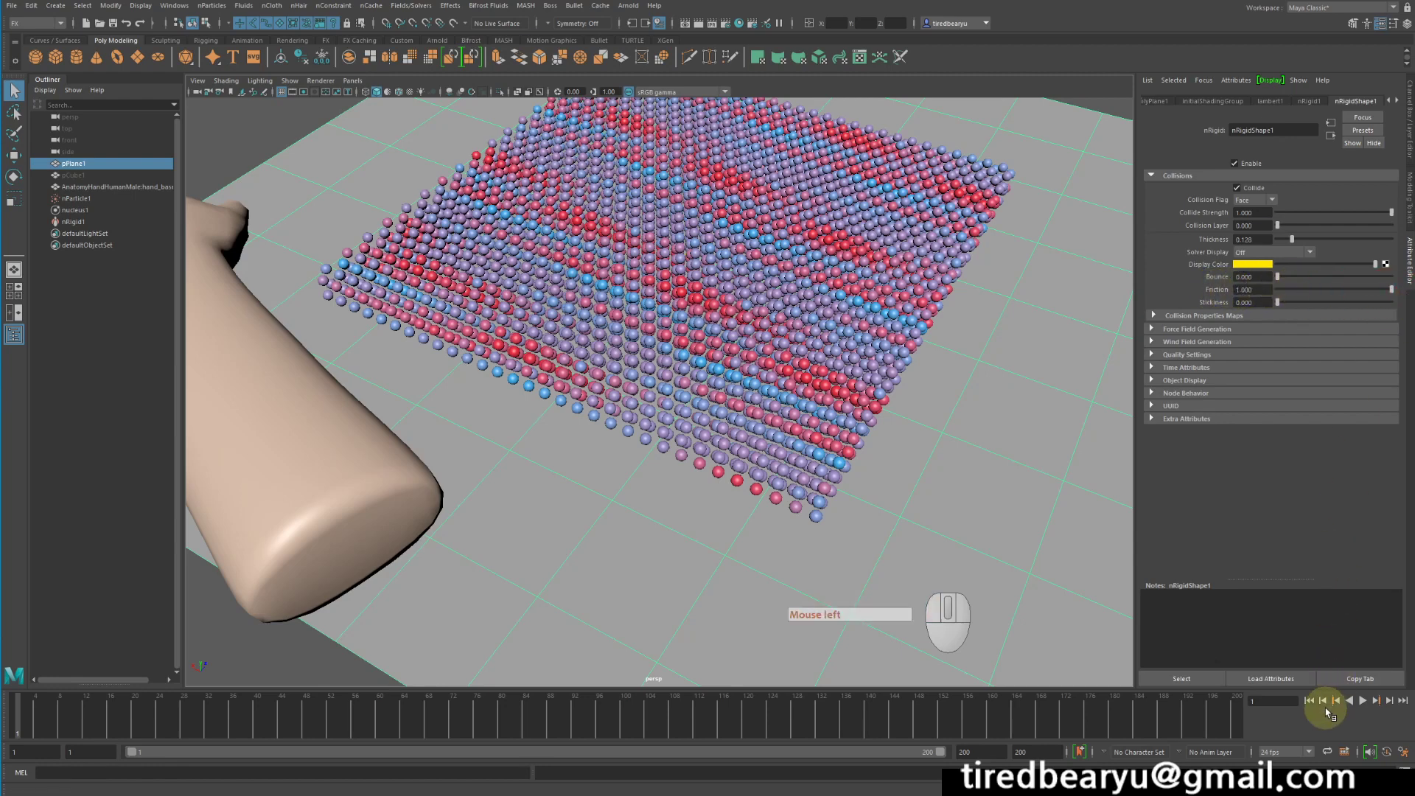
{"action": "double_click", "coordinate": [1311, 701]}
{"action": "left_click", "coordinate": [1369, 704]}
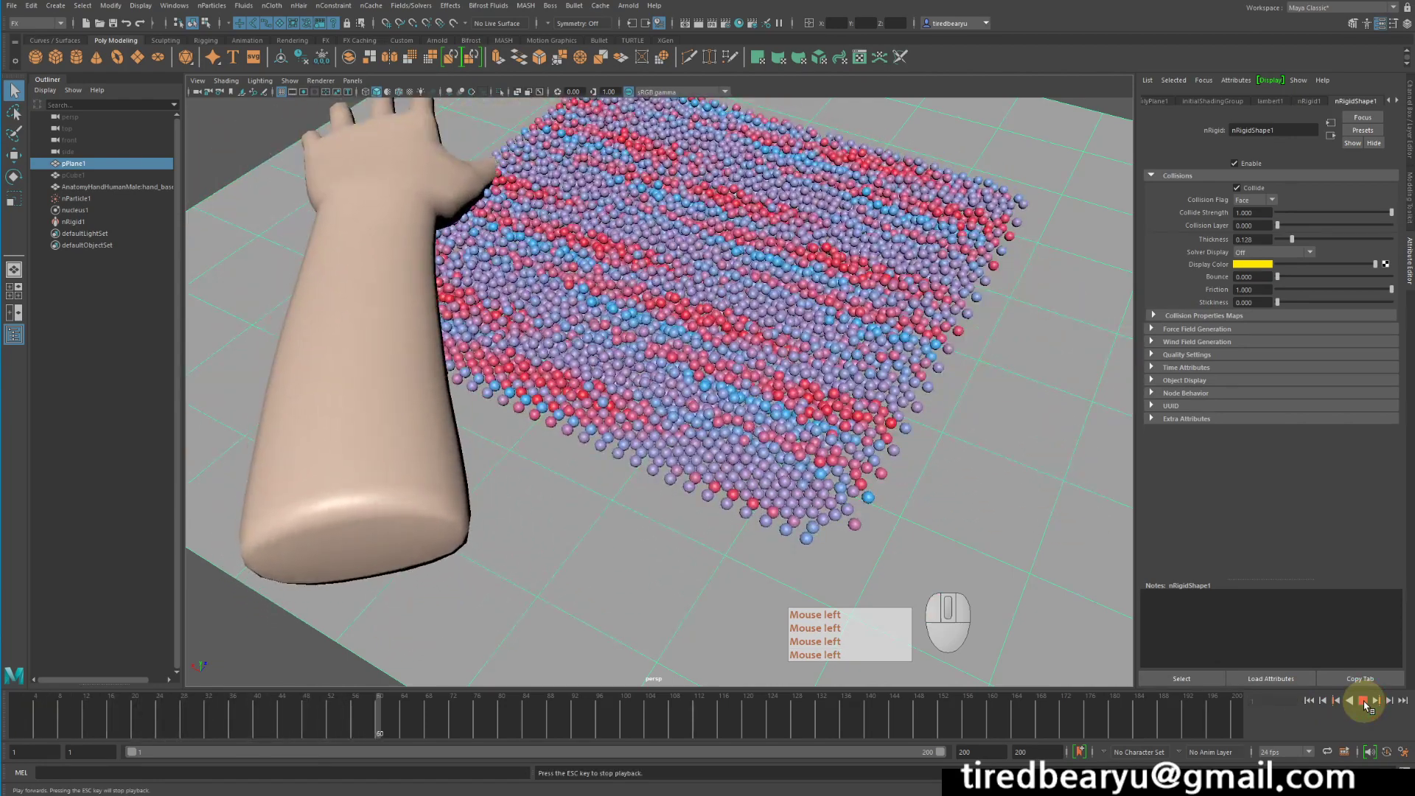
{"action": "left_click", "coordinate": [1366, 704]}
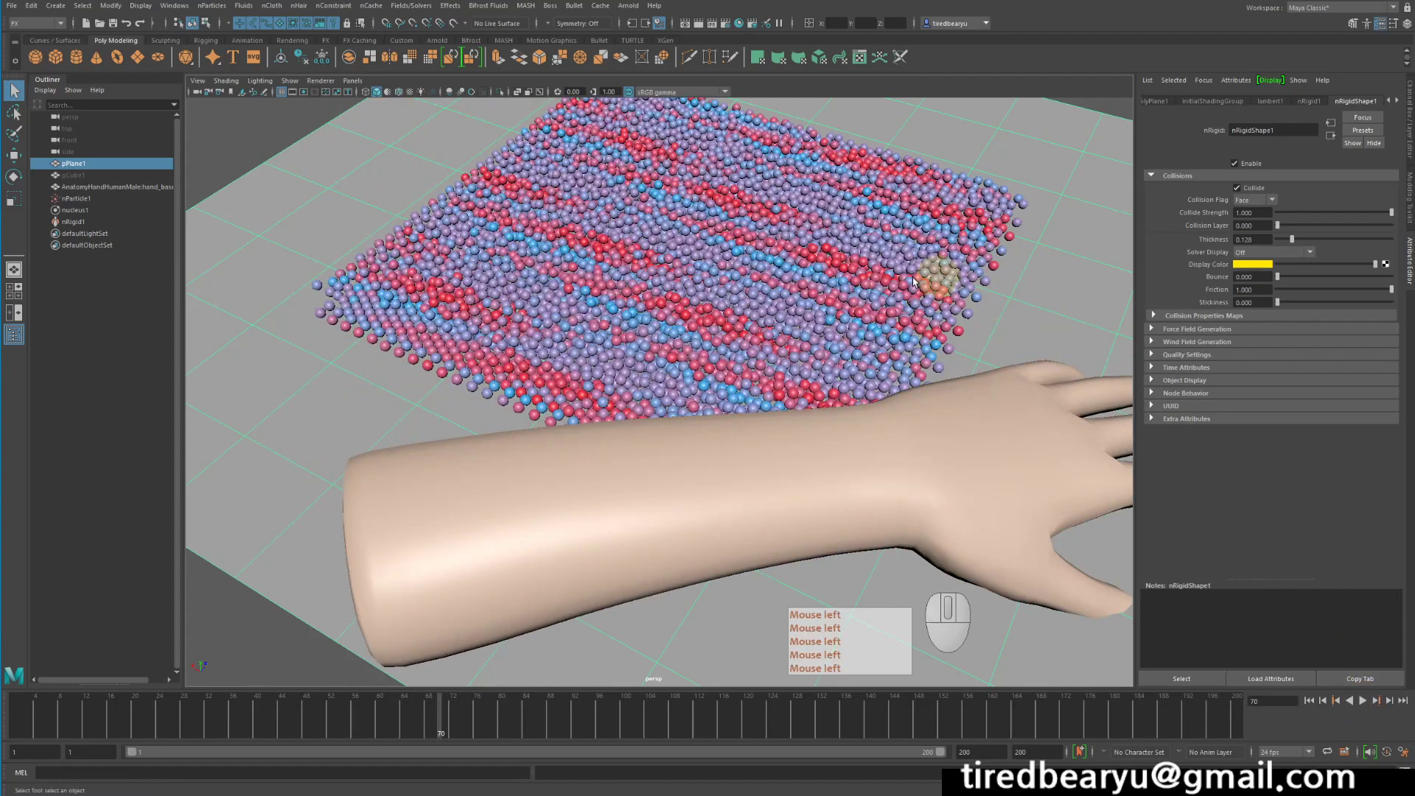
- Set nParticleShape1's Collisions friction to 1.000 in the Attribute Editor
{"action": "left_click", "coordinate": [84, 200]}
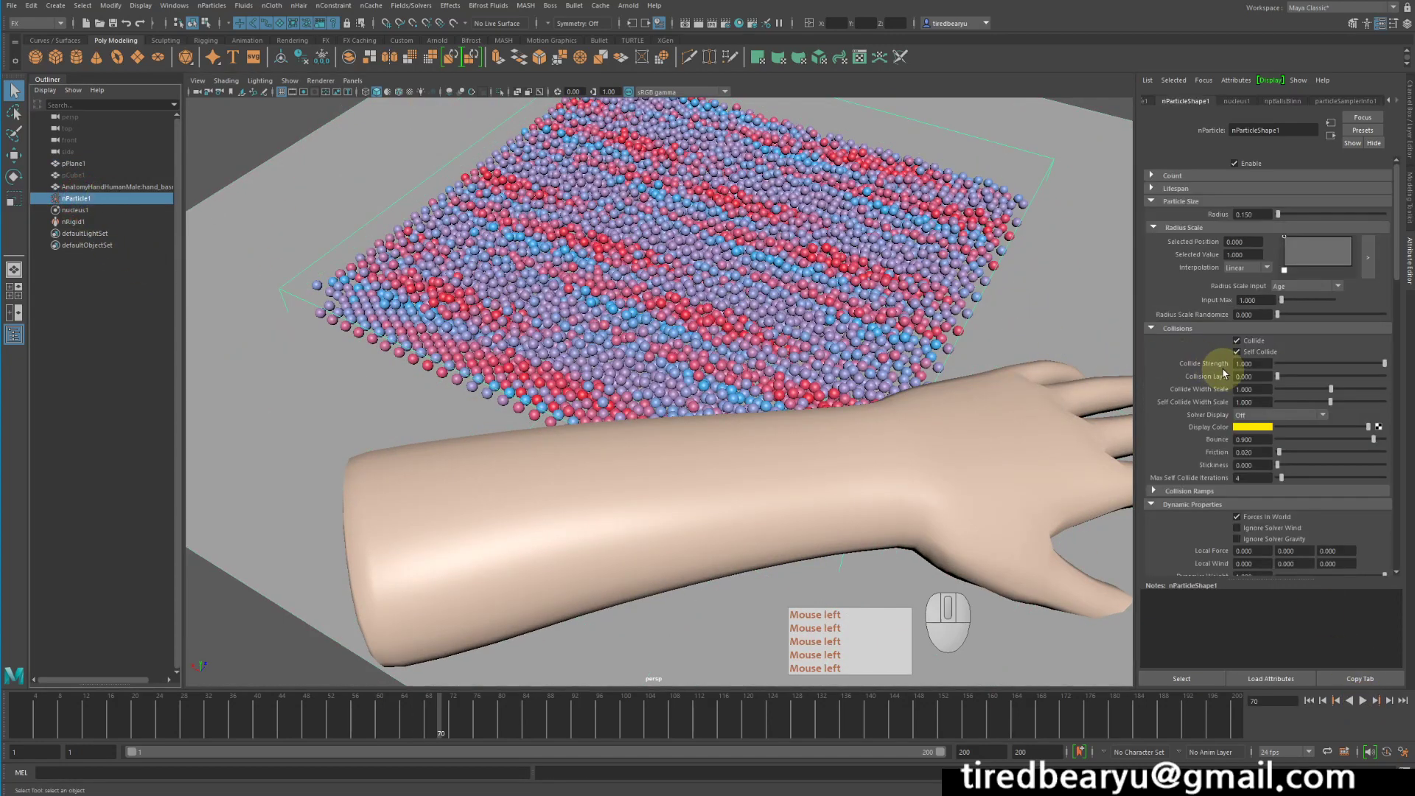
{"action": "left_click", "coordinate": [1319, 384]}
{"action": "left_click", "coordinate": [1202, 337]}
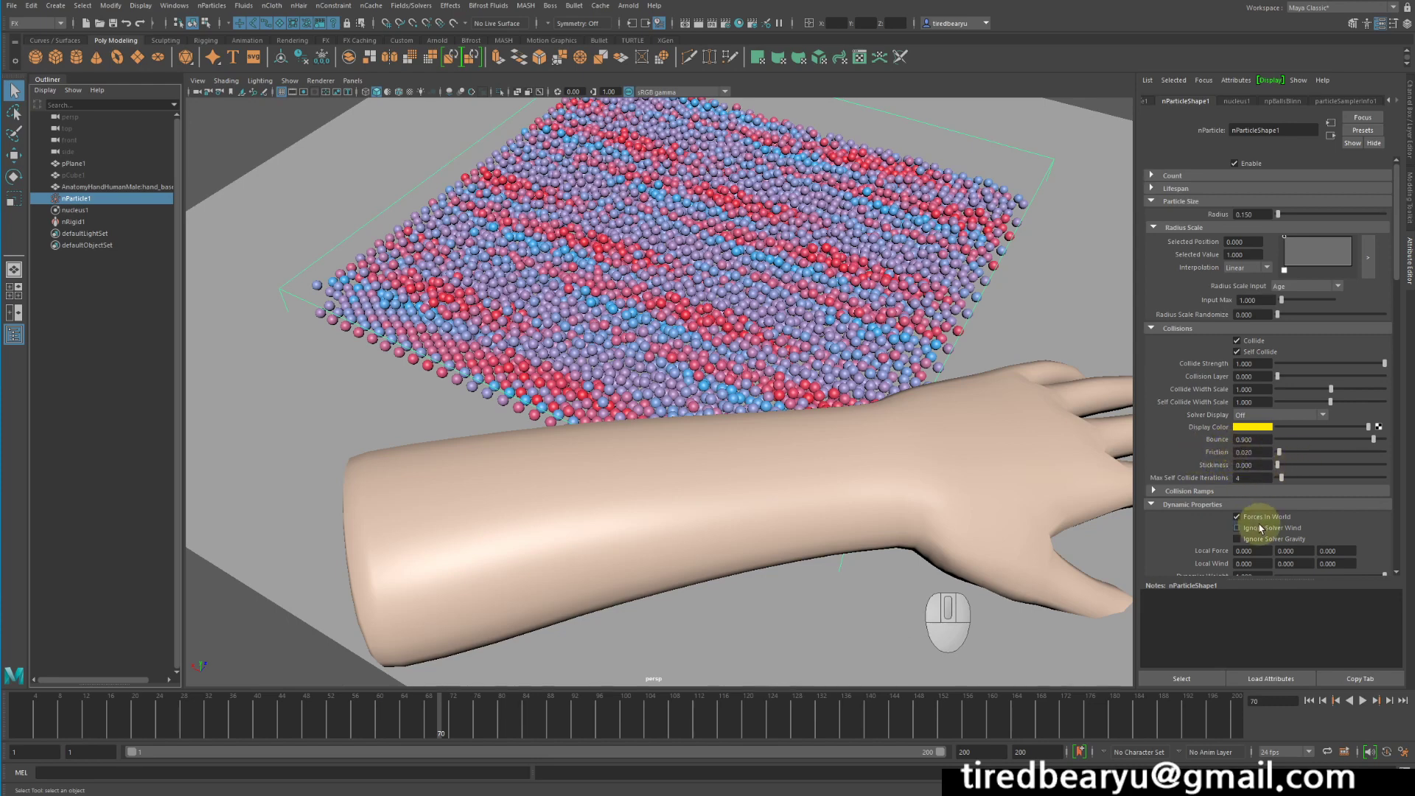
{"action": "left_click_drag", "start_coordinate": [1358, 440], "coordinate": [1227, 451]}
{"action": "left_click_drag", "start_coordinate": [1303, 457], "coordinate": [1404, 457]}
- Rewind and replay the sweep to check the slab holds together, stopping with nParticle1 selected
{"action": "left_click", "coordinate": [1314, 703]}
{"action": "left_click", "coordinate": [1367, 705]}
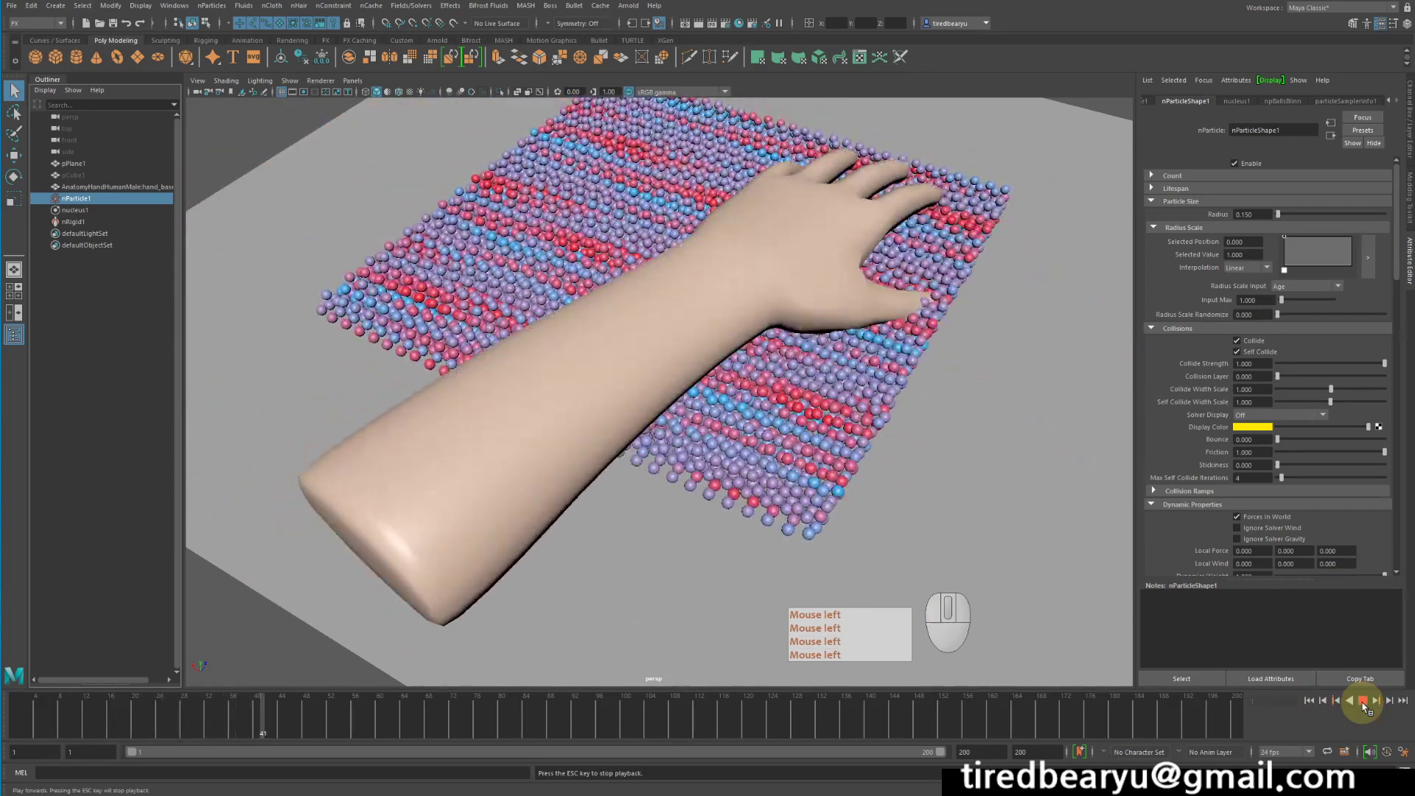
{"action": "left_click", "coordinate": [1367, 705]}
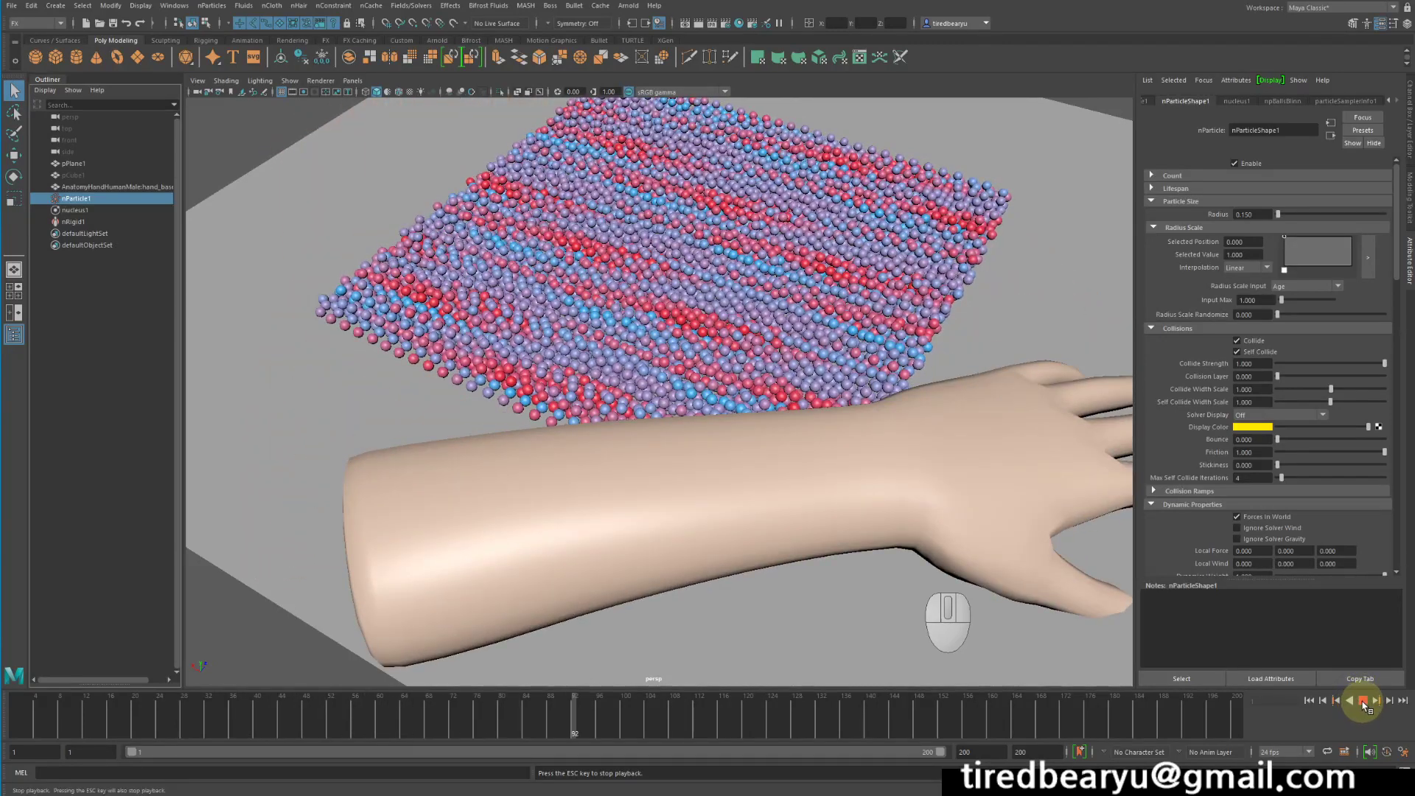
{"action": "left_click", "coordinate": [1364, 703]}
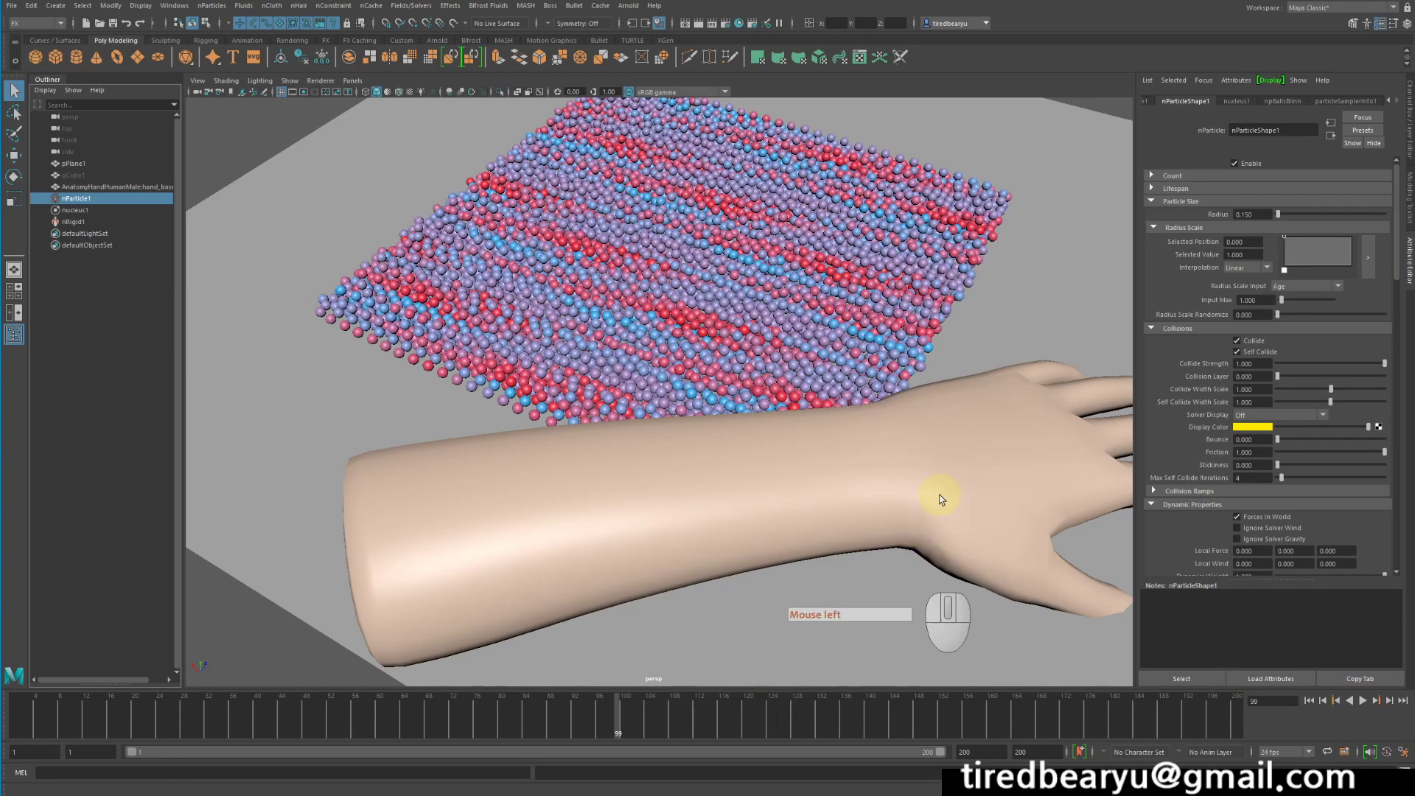
{"action": "left_click", "coordinate": [841, 232]}
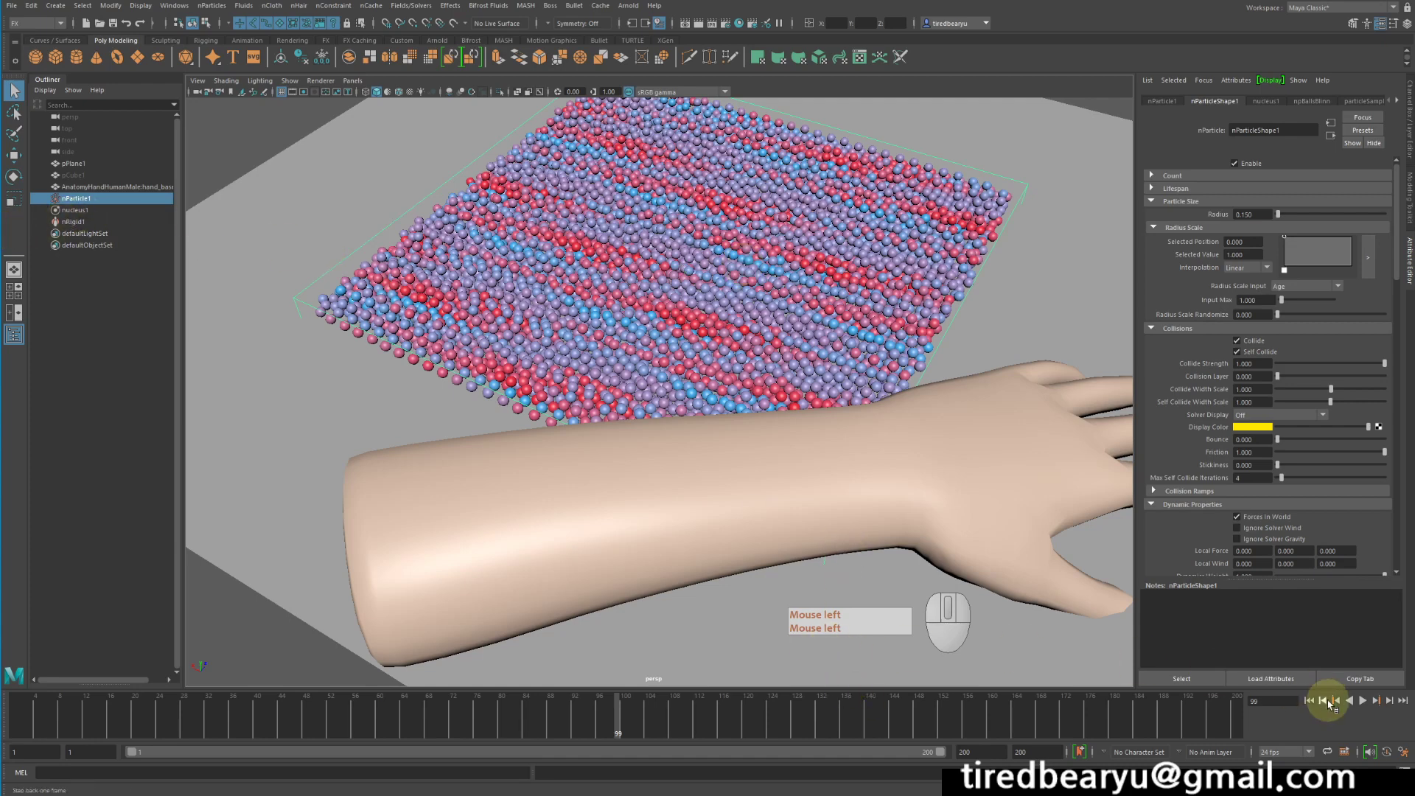
{"action": "left_click", "coordinate": [1362, 703]}
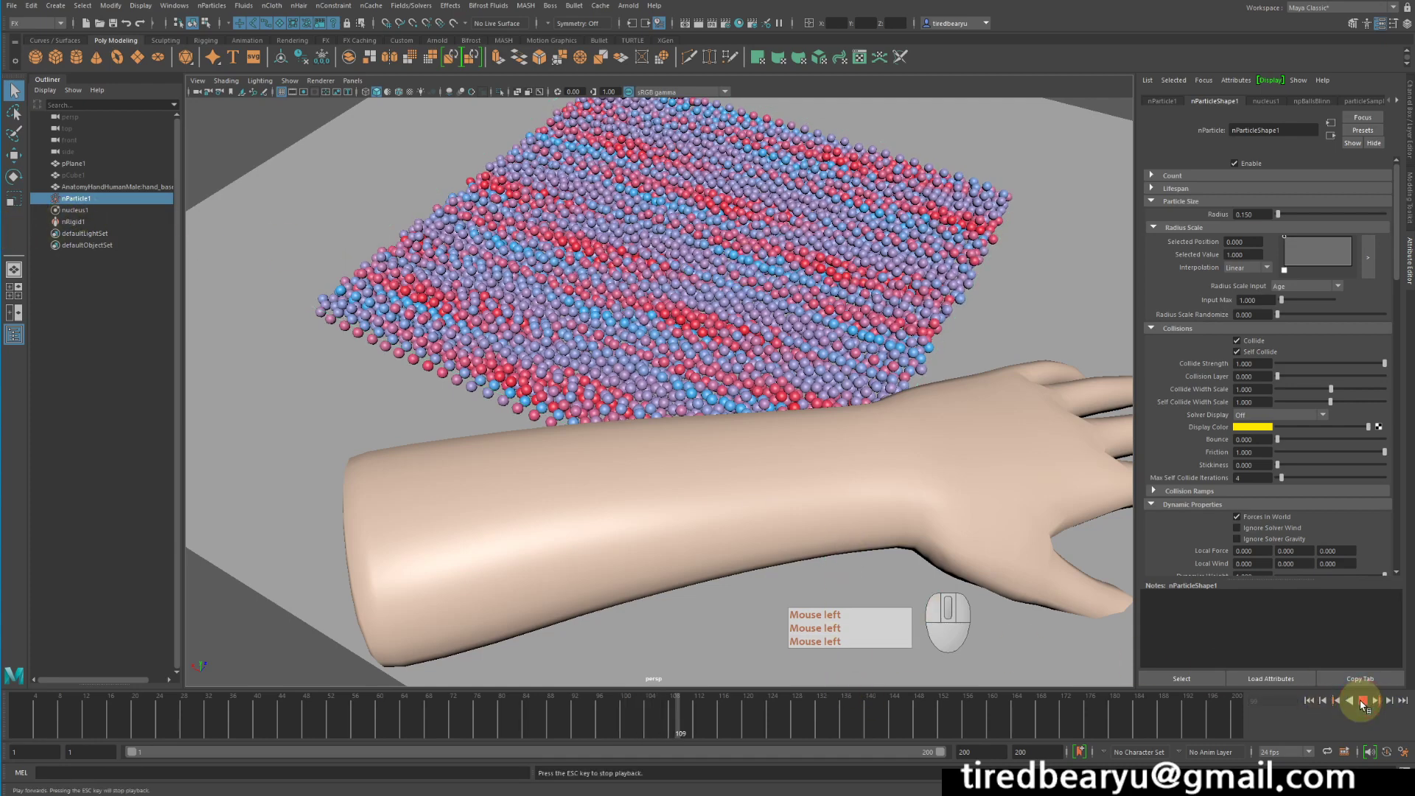
{"action": "left_click", "coordinate": [1362, 703]}
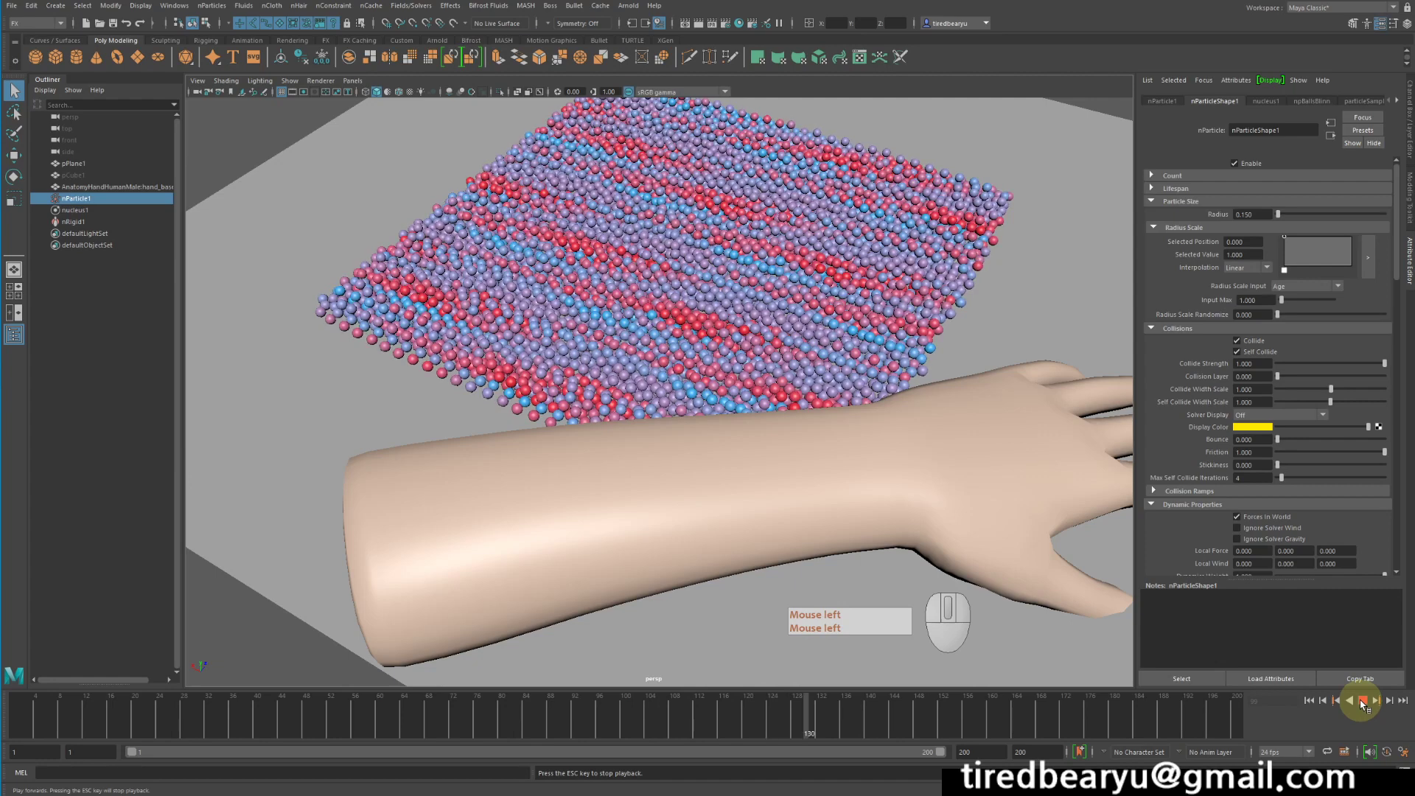
{"action": "left_click", "coordinate": [1362, 702]}
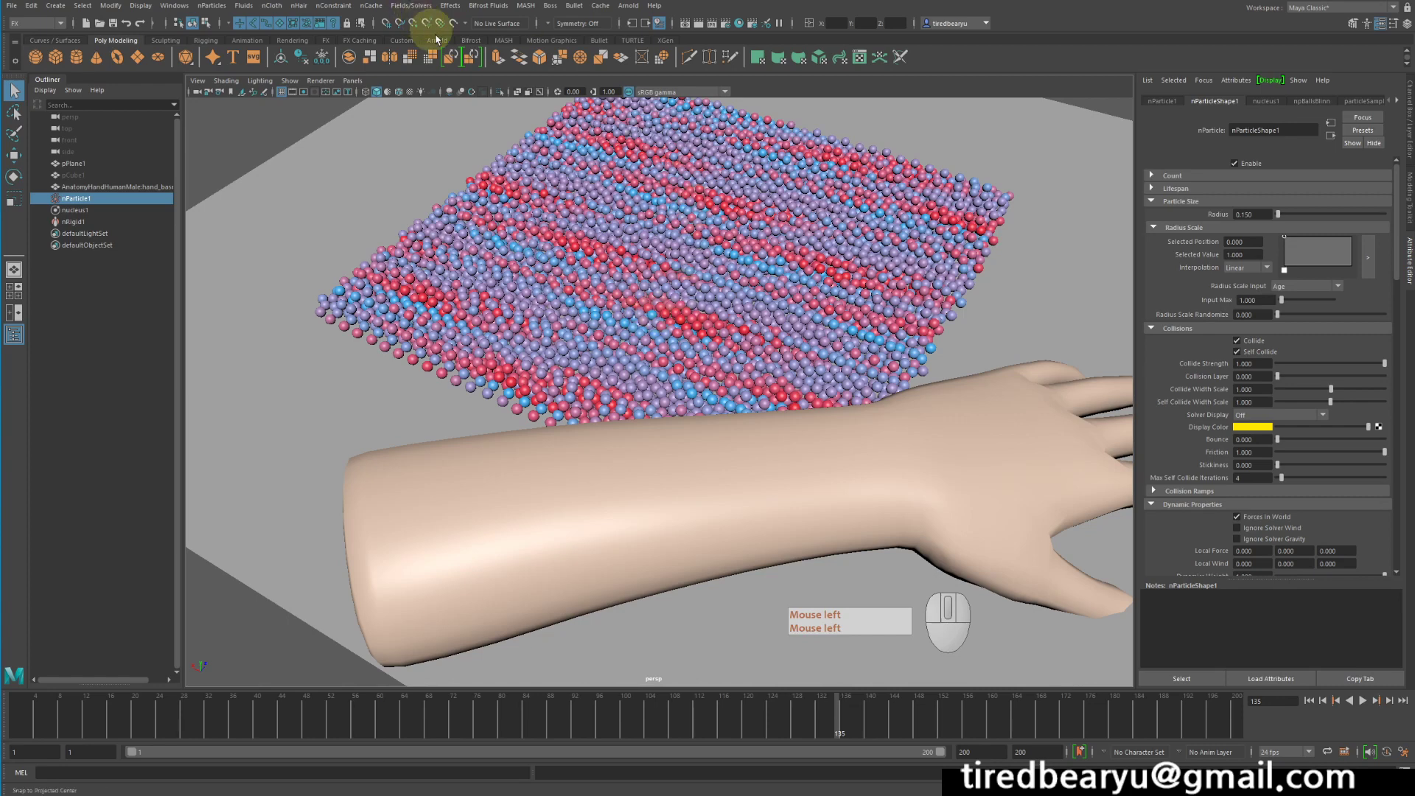
{"action": "left_click", "coordinate": [108, 203]}
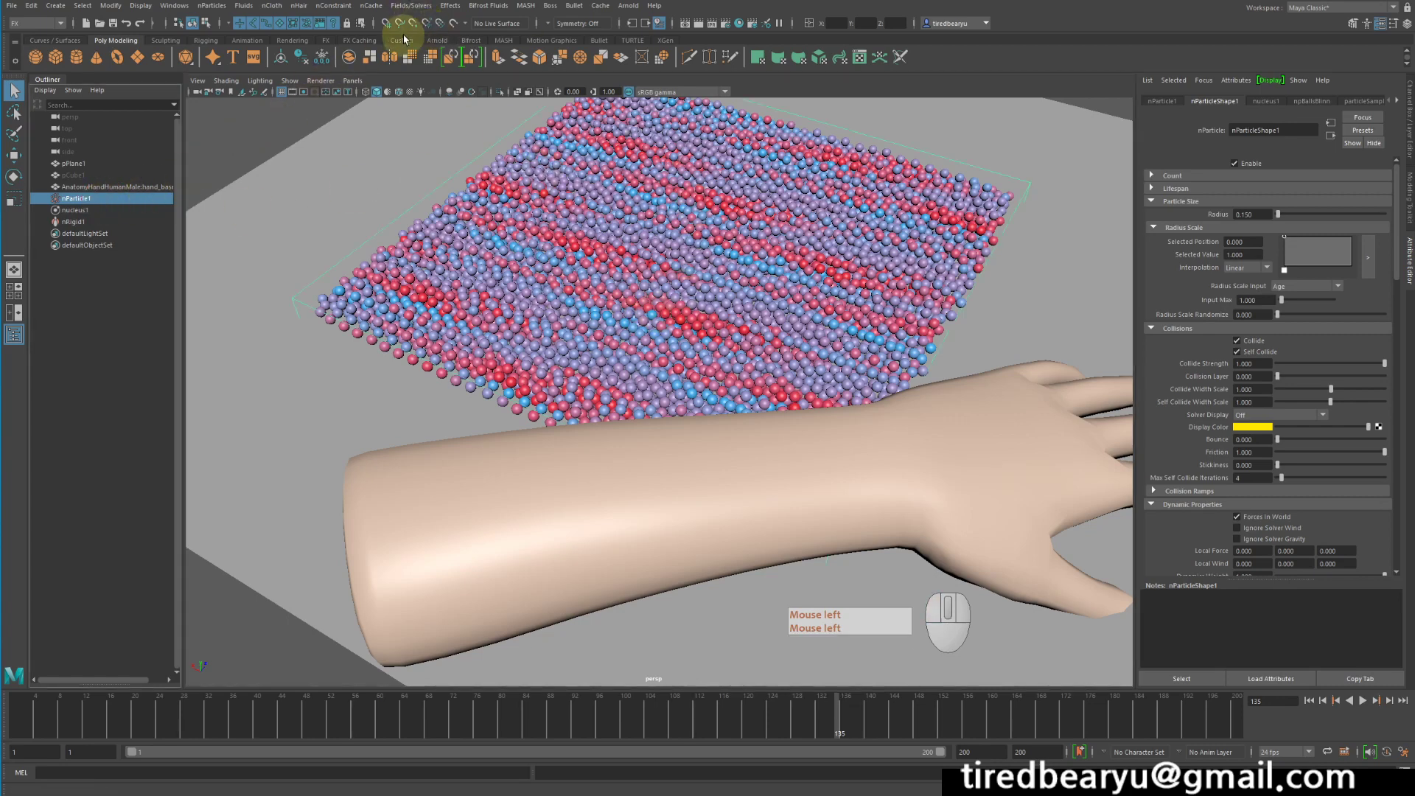
- Set the settled arrangement as nParticle1's initial state via Fields/Solvers > Initial State, then rewind
{"action": "left_click", "coordinate": [411, 11]}
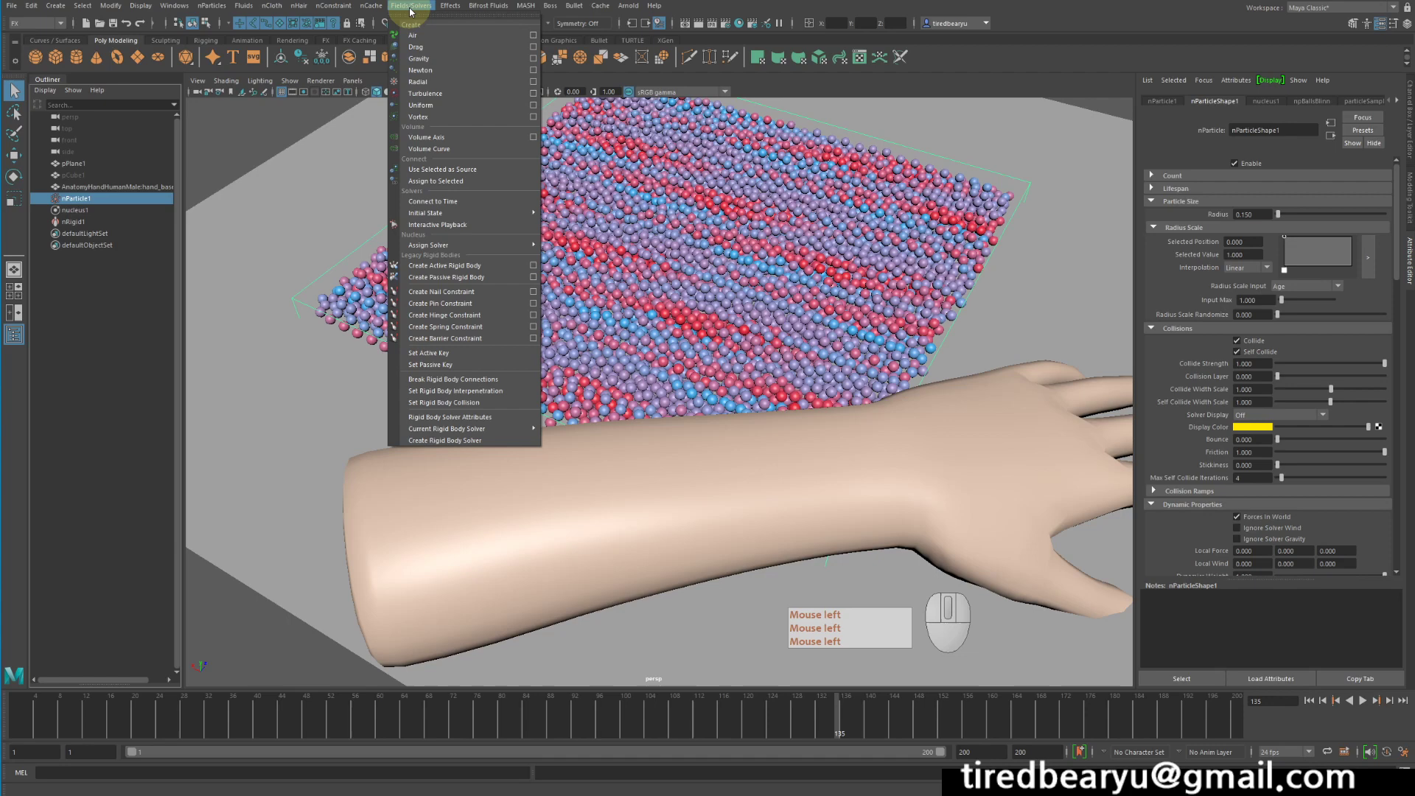
{"action": "double_click", "coordinate": [471, 207]}
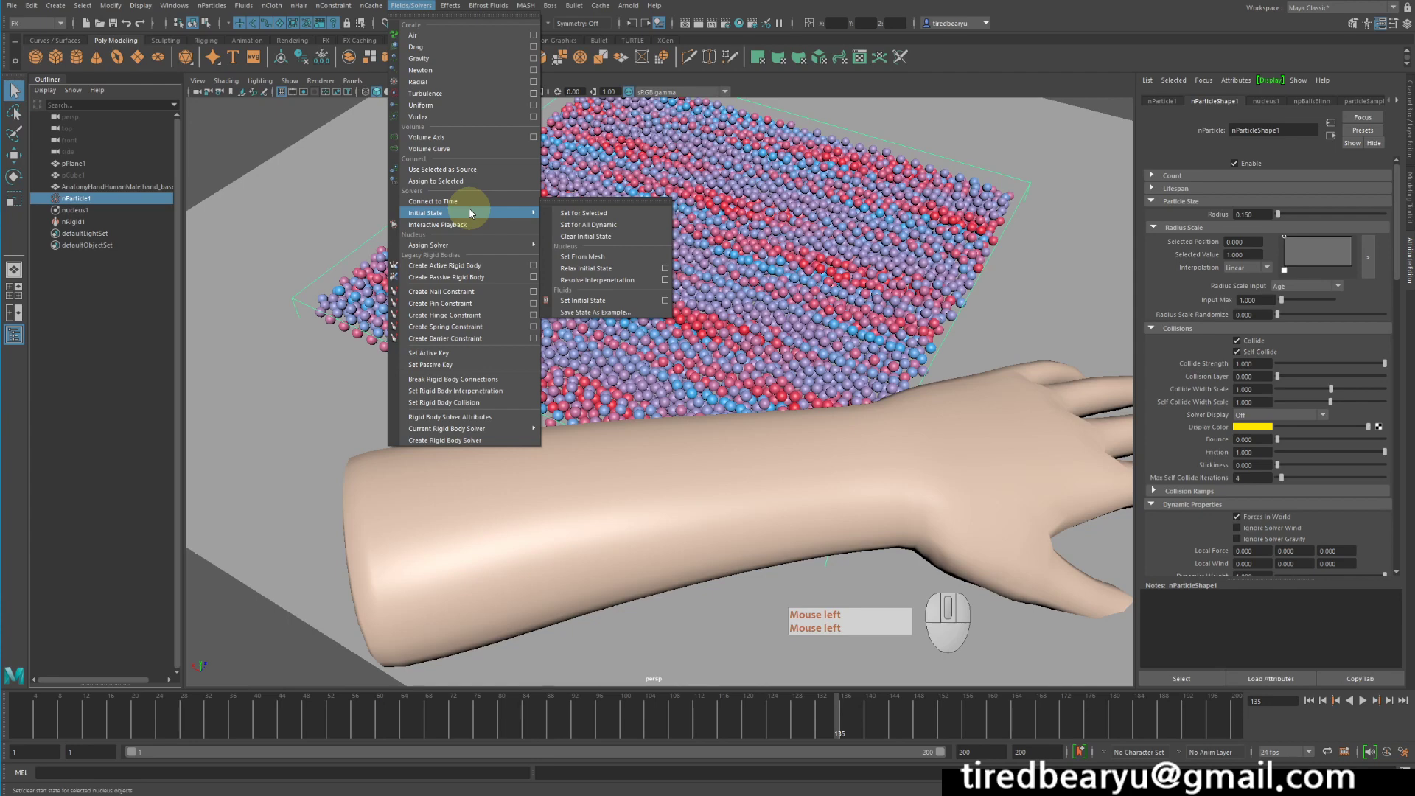
{"action": "left_click", "coordinate": [471, 212]}
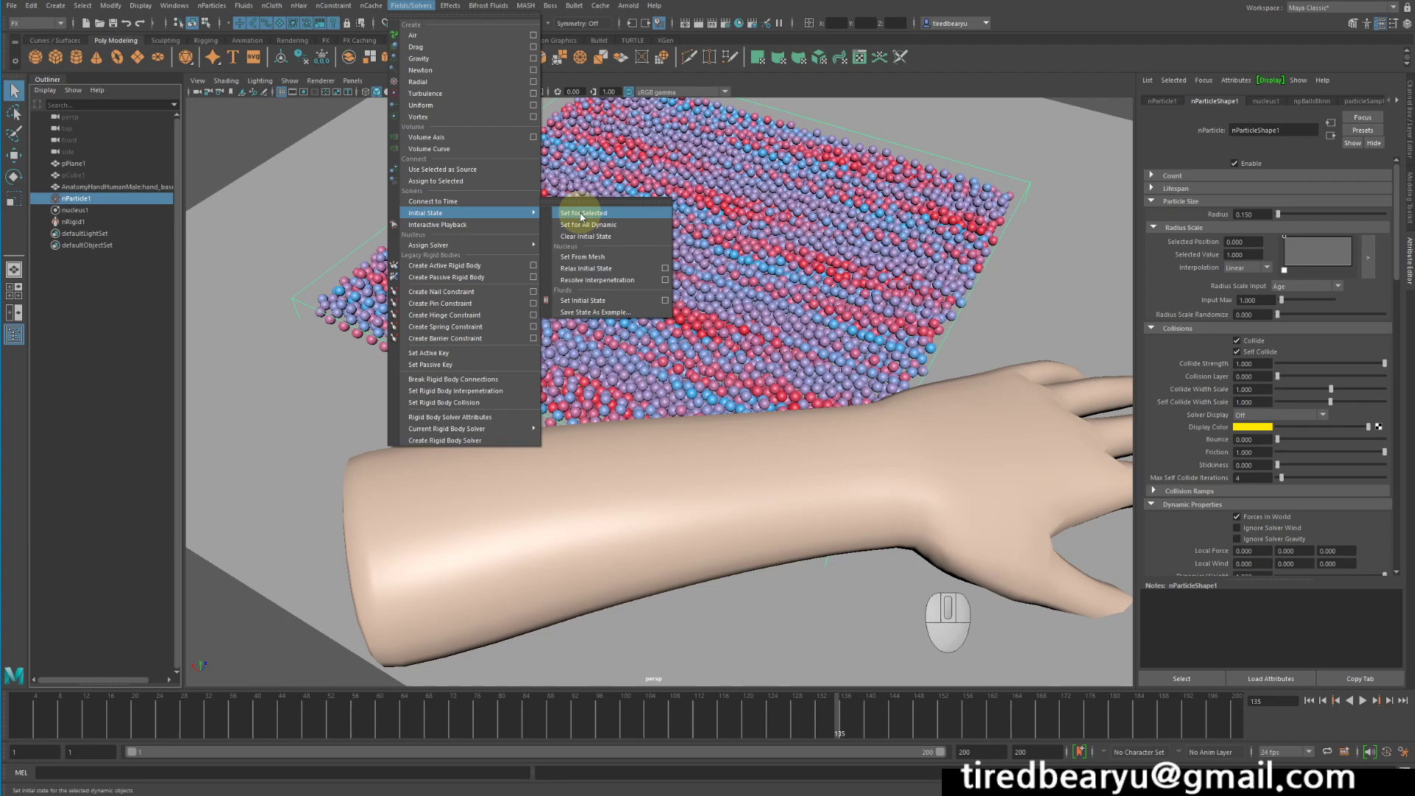
{"action": "left_click", "coordinate": [582, 216]}
{"action": "left_click", "coordinate": [1311, 704]}
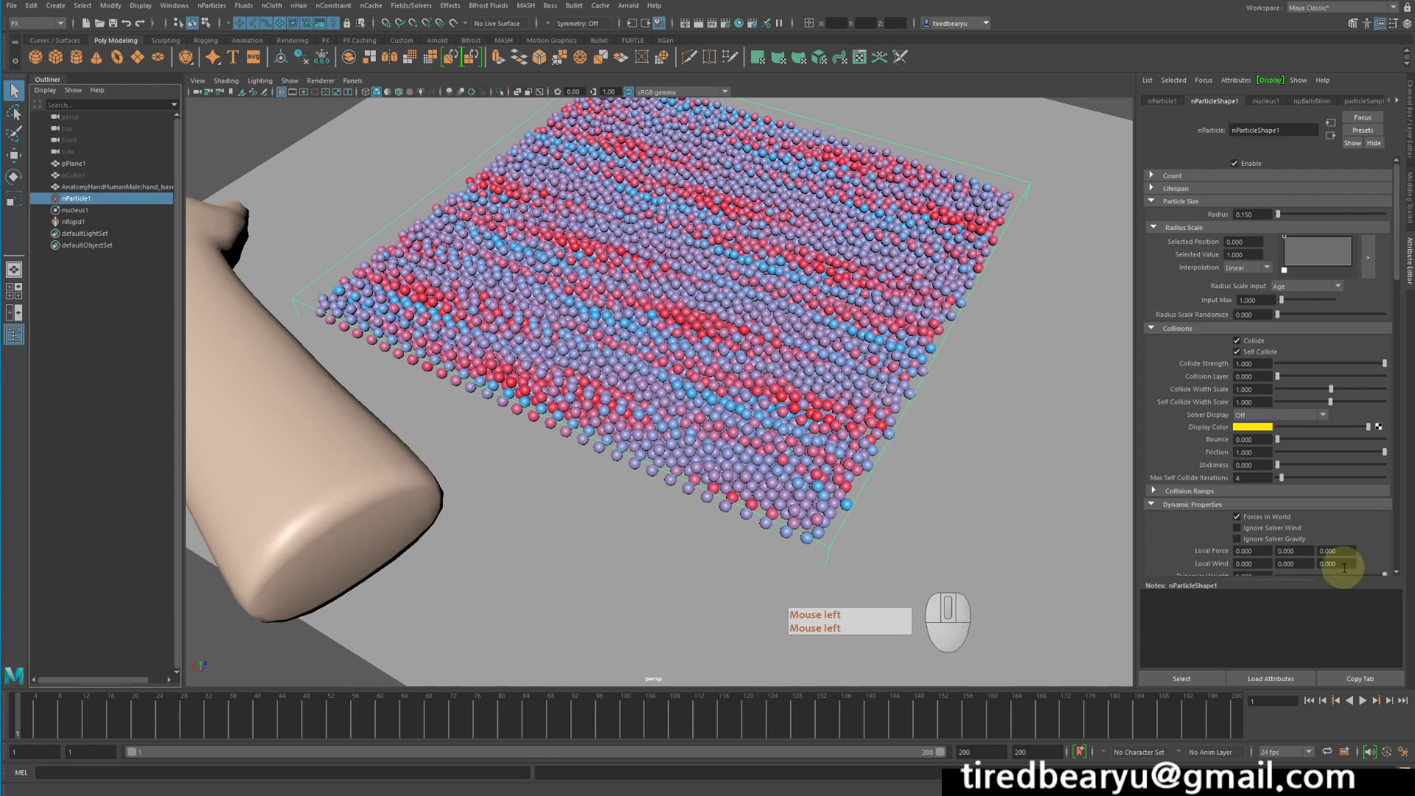
{"action": "left_click", "coordinate": [1370, 703]}
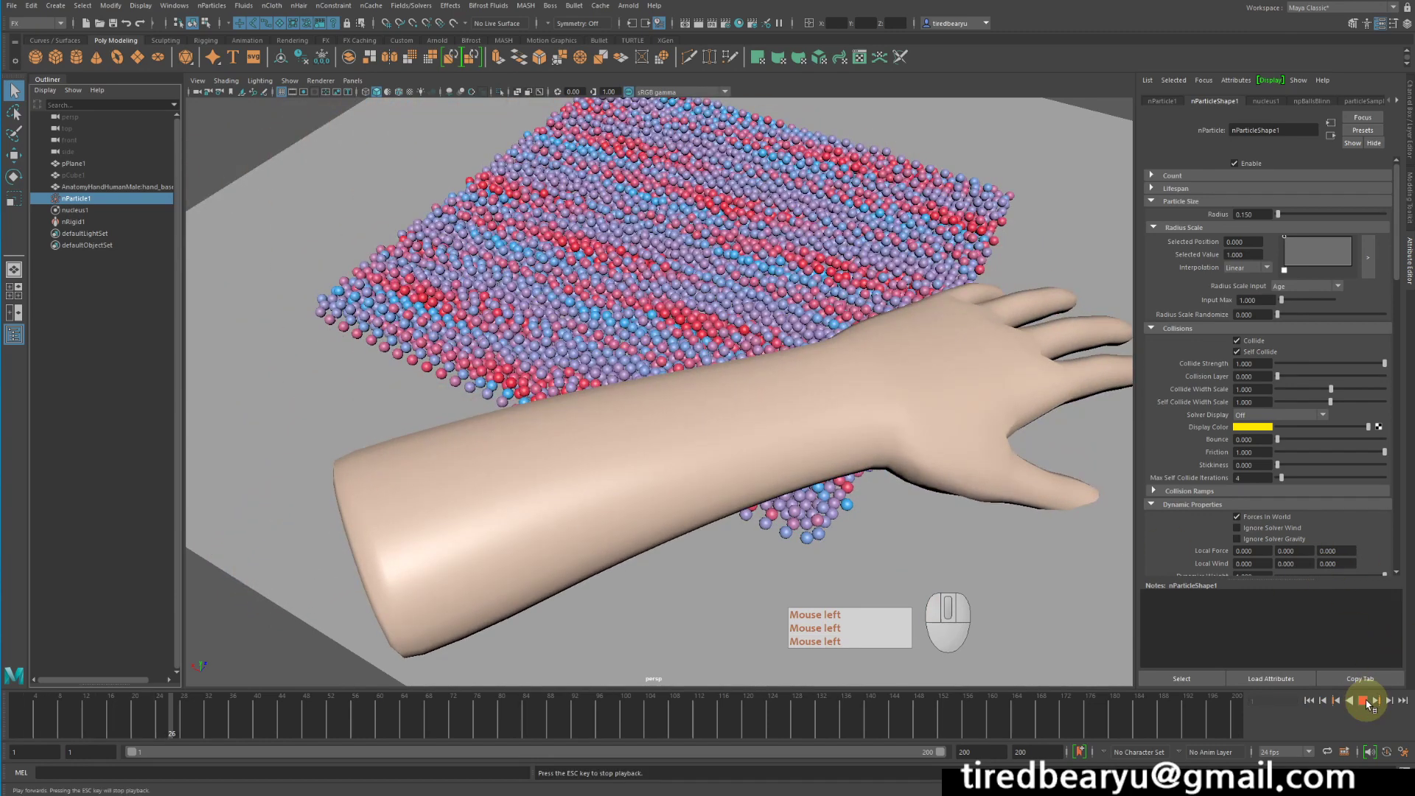
{"action": "left_click", "coordinate": [1370, 703]}
{"action": "left_click", "coordinate": [1370, 703]}
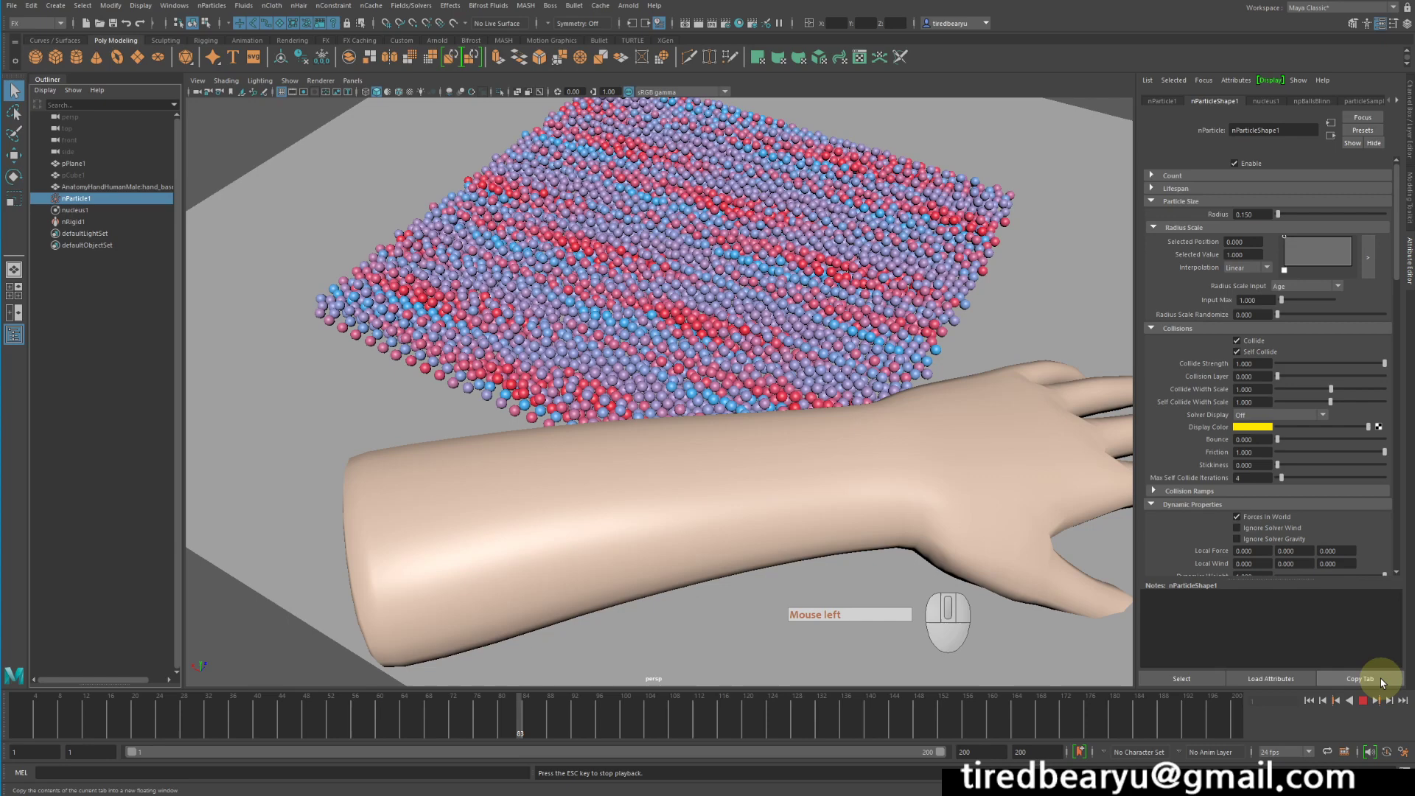
{"action": "left_click", "coordinate": [1364, 703]}
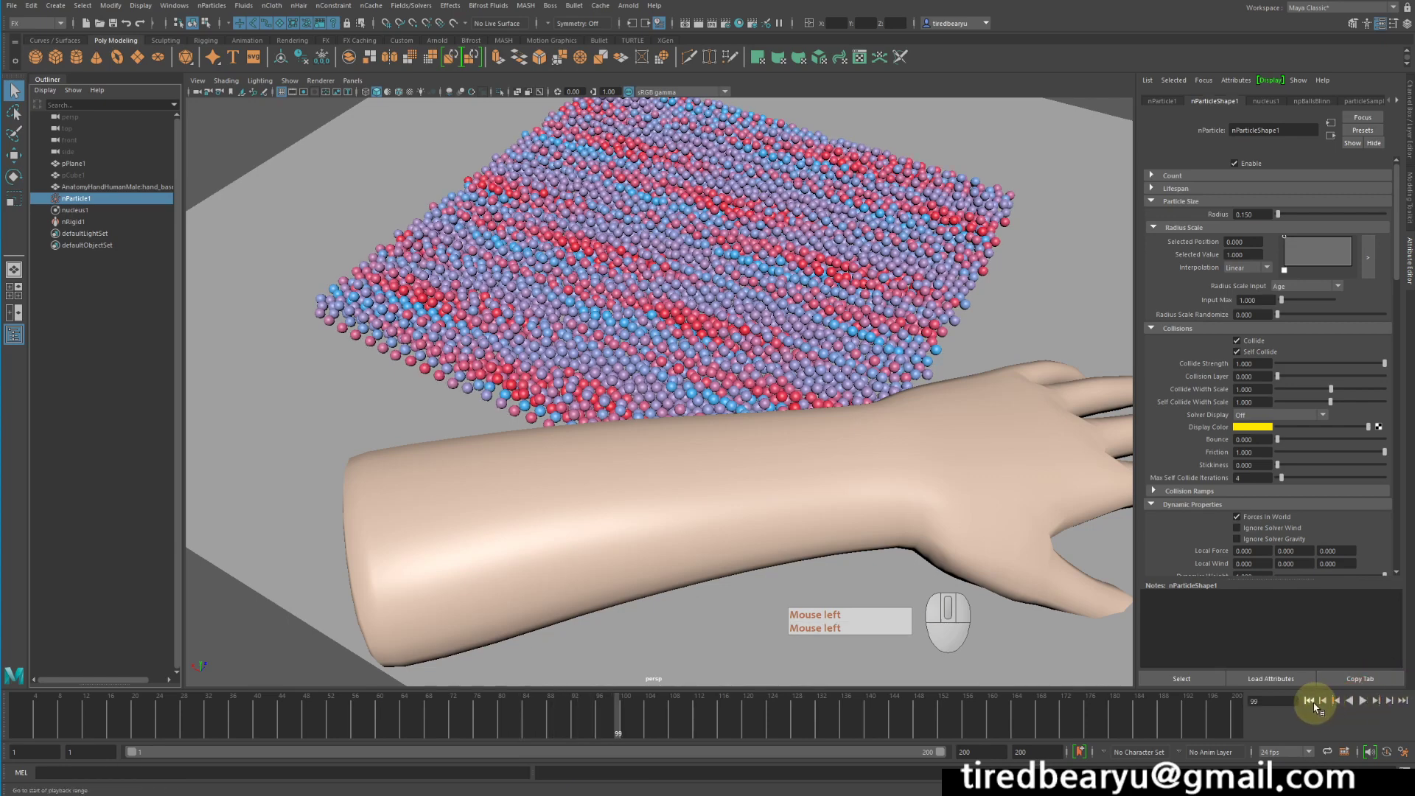
{"action": "left_click", "coordinate": [1315, 705]}
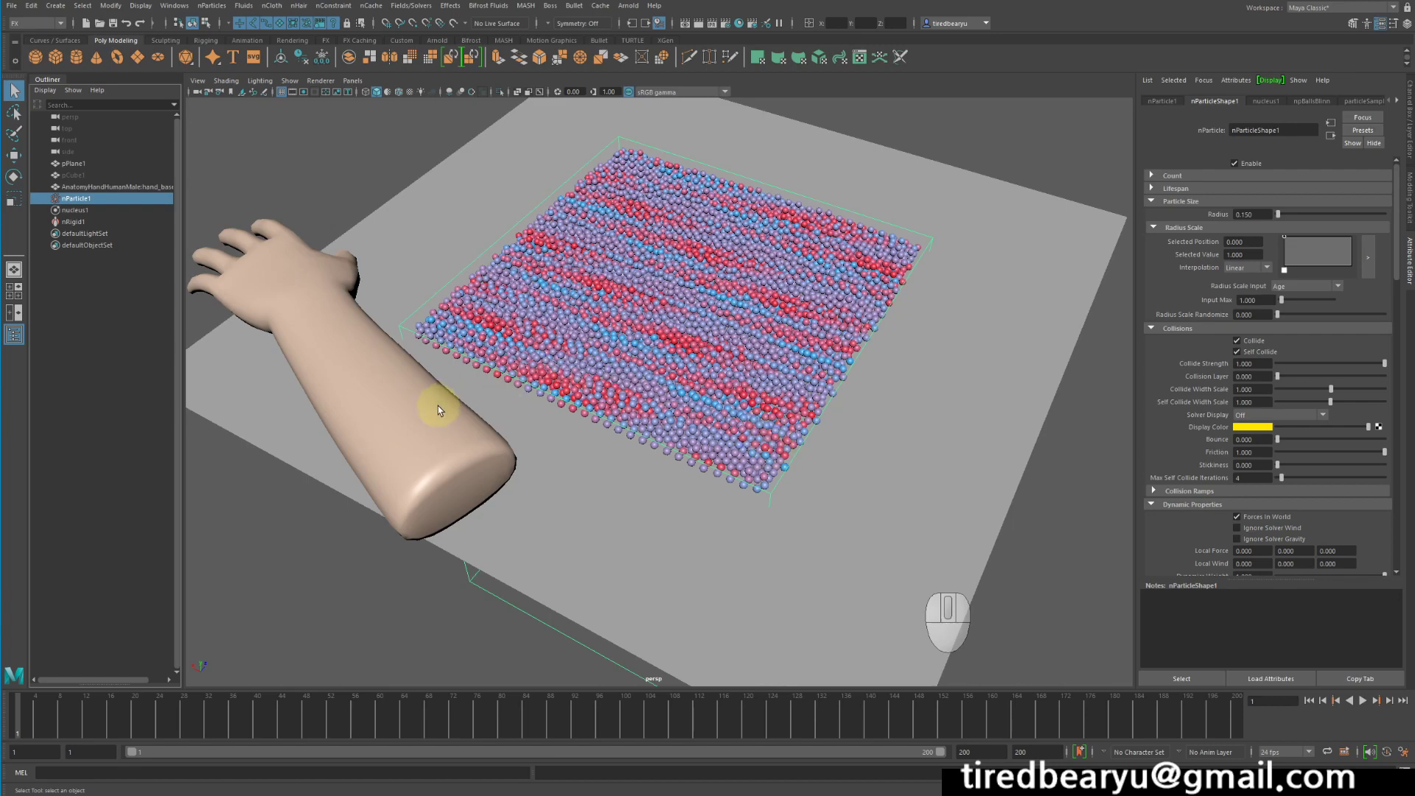
- Turn the selected hand mesh into an nCloth passive collider, creating a new rigid node
{"action": "left_click", "coordinate": [441, 409]}
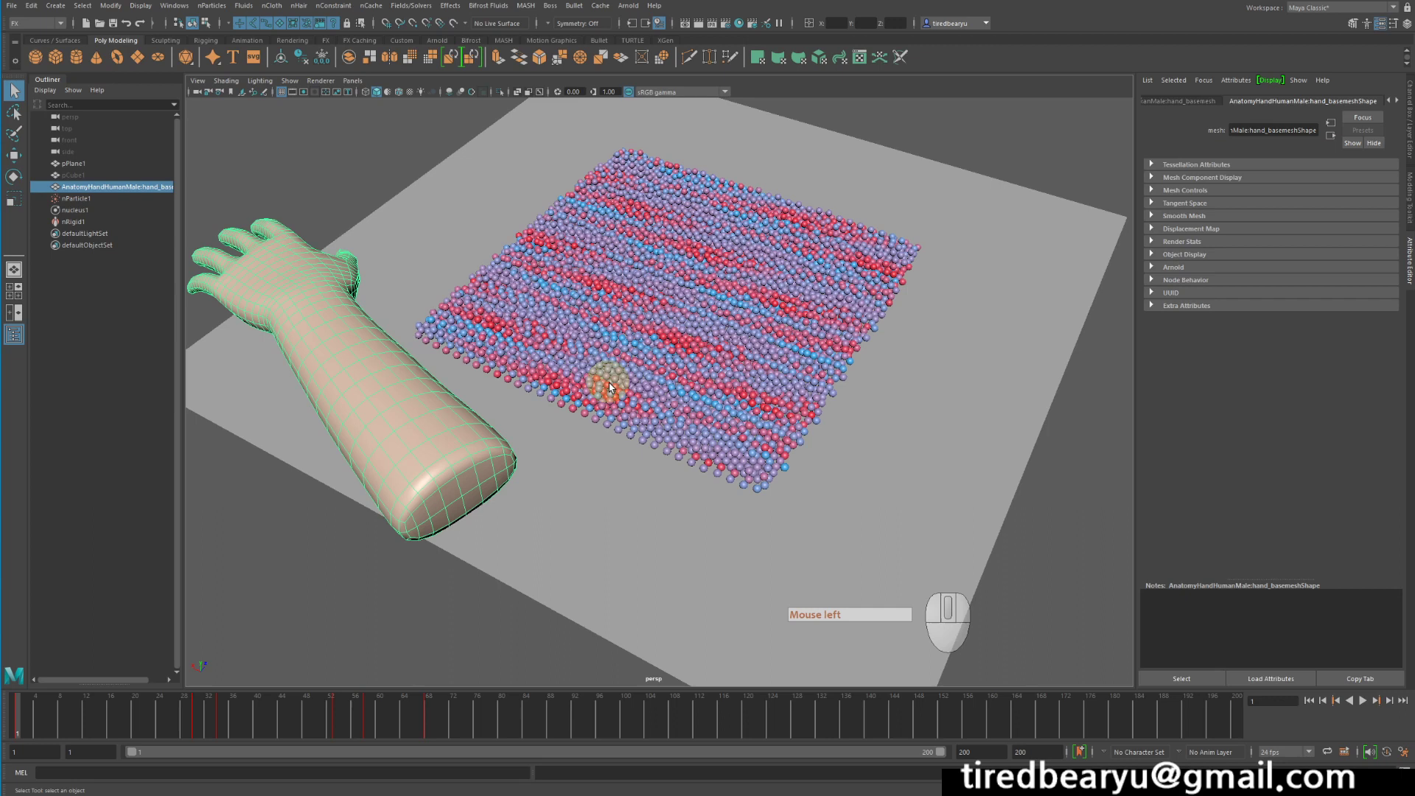
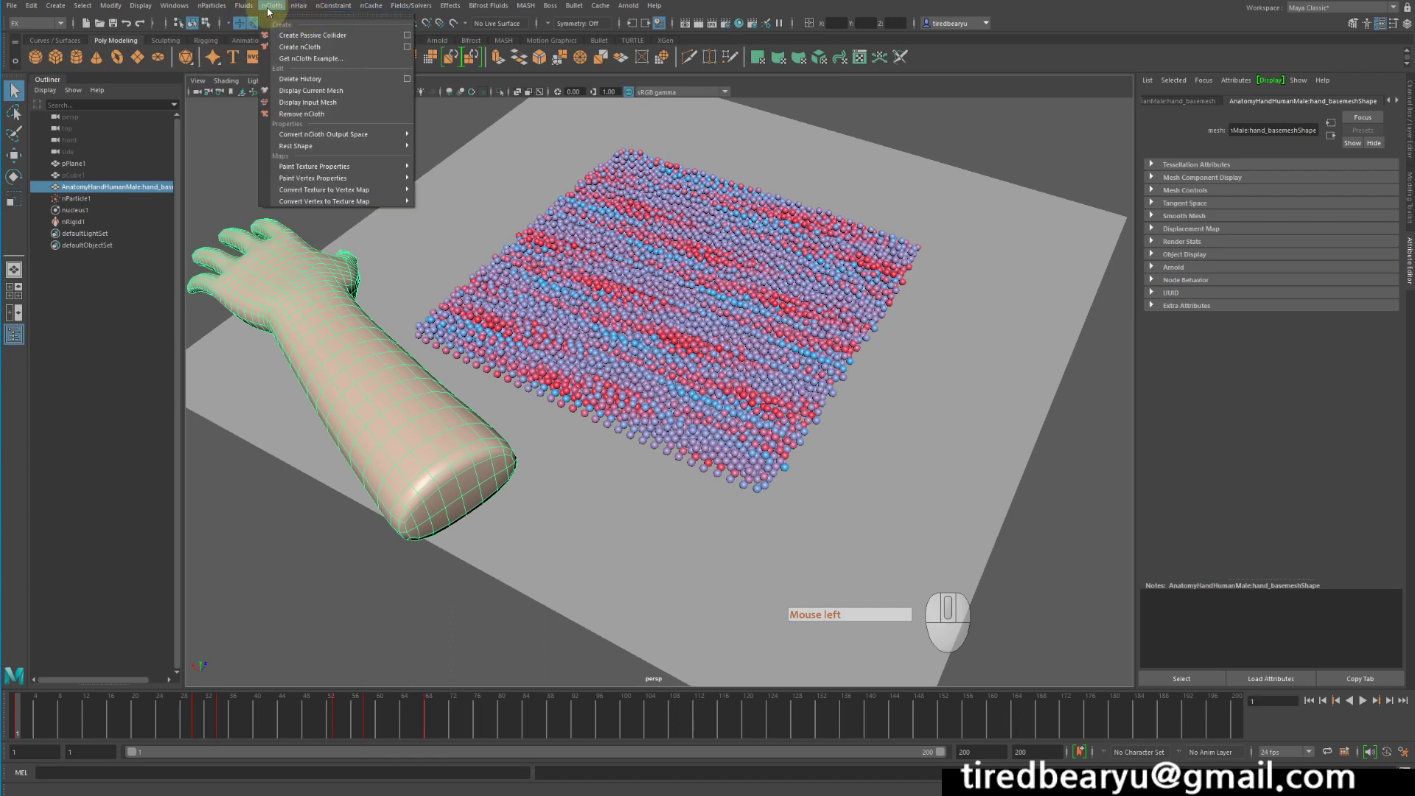
{"action": "left_click", "coordinate": [291, 39]}
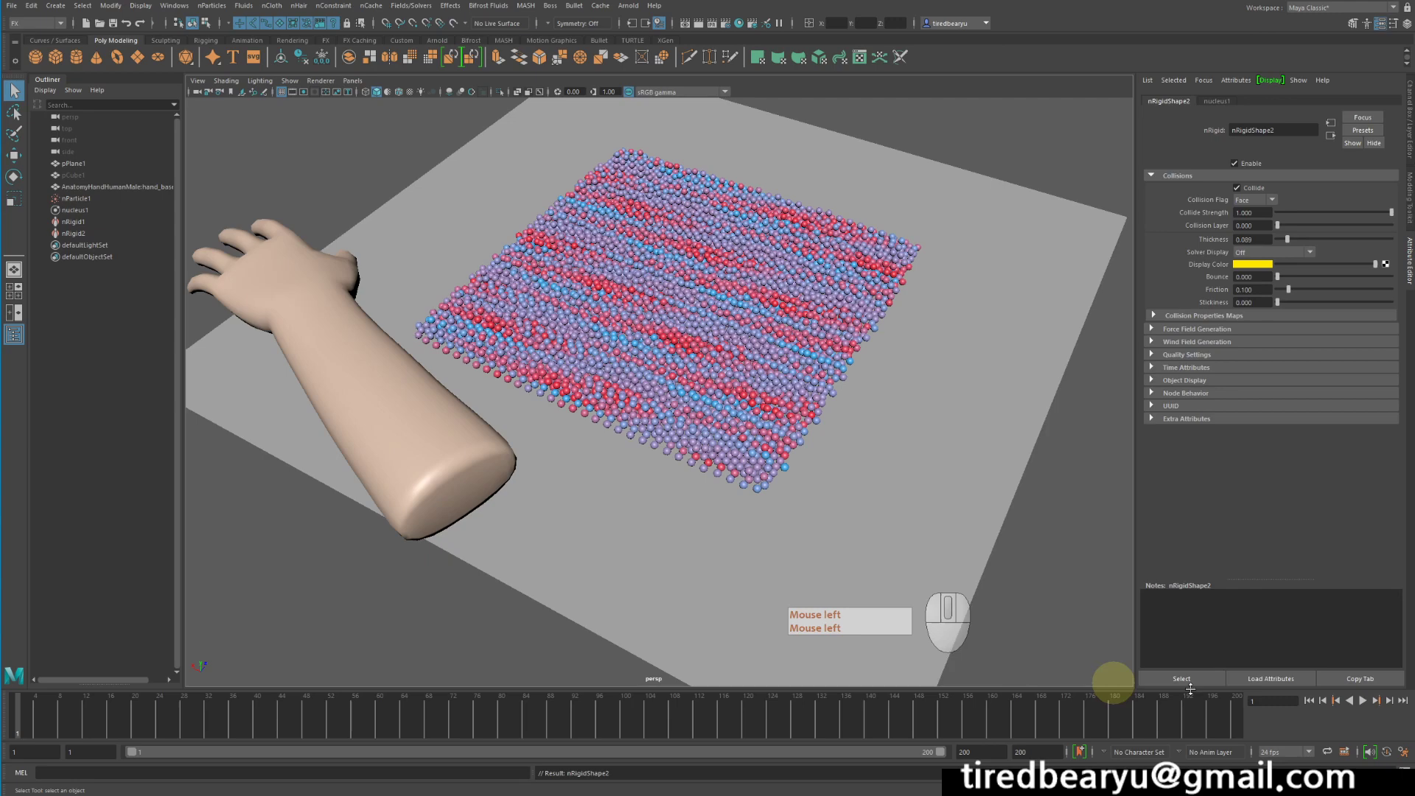
{"action": "left_click", "coordinate": [1368, 704]}
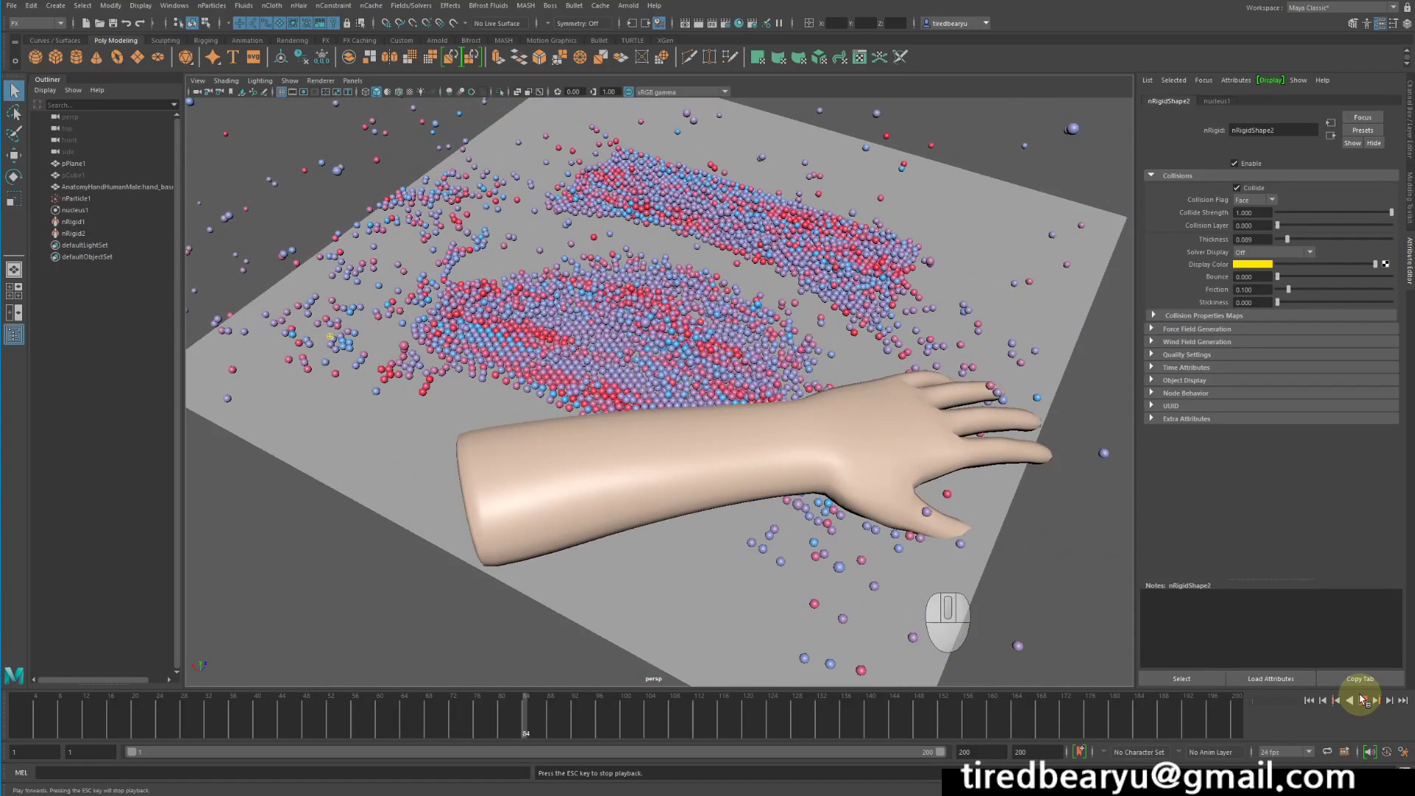
{"action": "left_click", "coordinate": [1366, 706]}
{"action": "left_click", "coordinate": [1312, 700]}
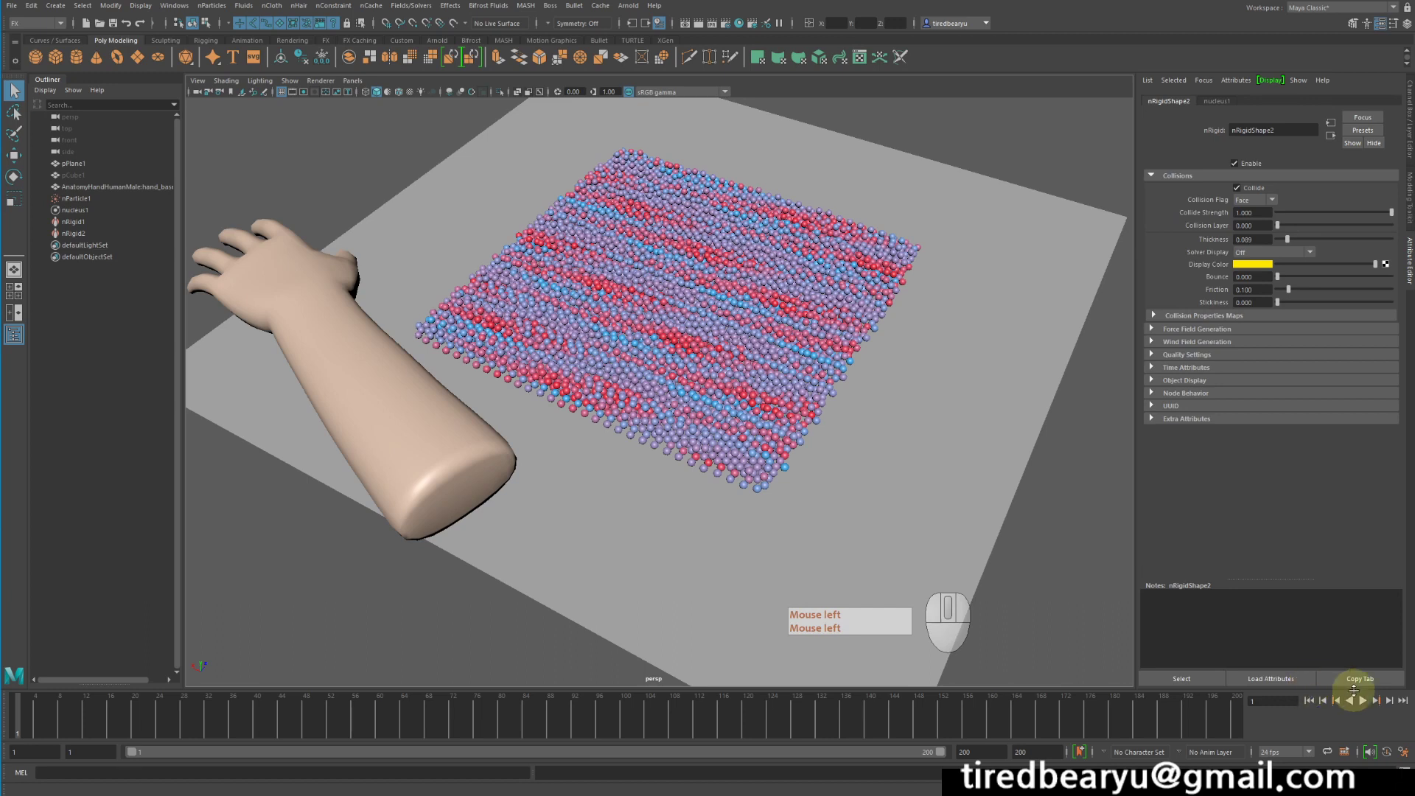
{"action": "left_click", "coordinate": [1378, 712]}
{"action": "left_click", "coordinate": [1365, 704]}
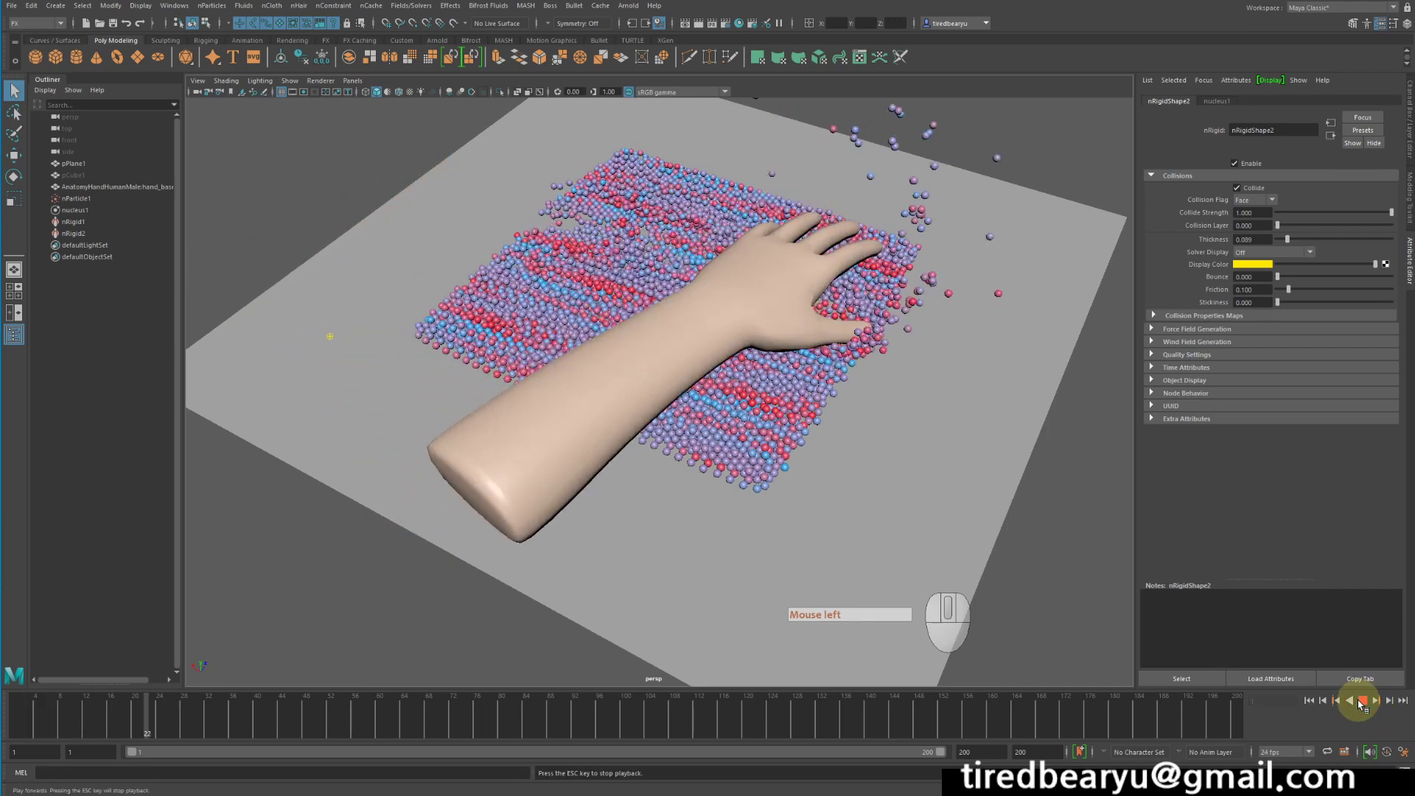
{"action": "left_click", "coordinate": [1360, 702]}
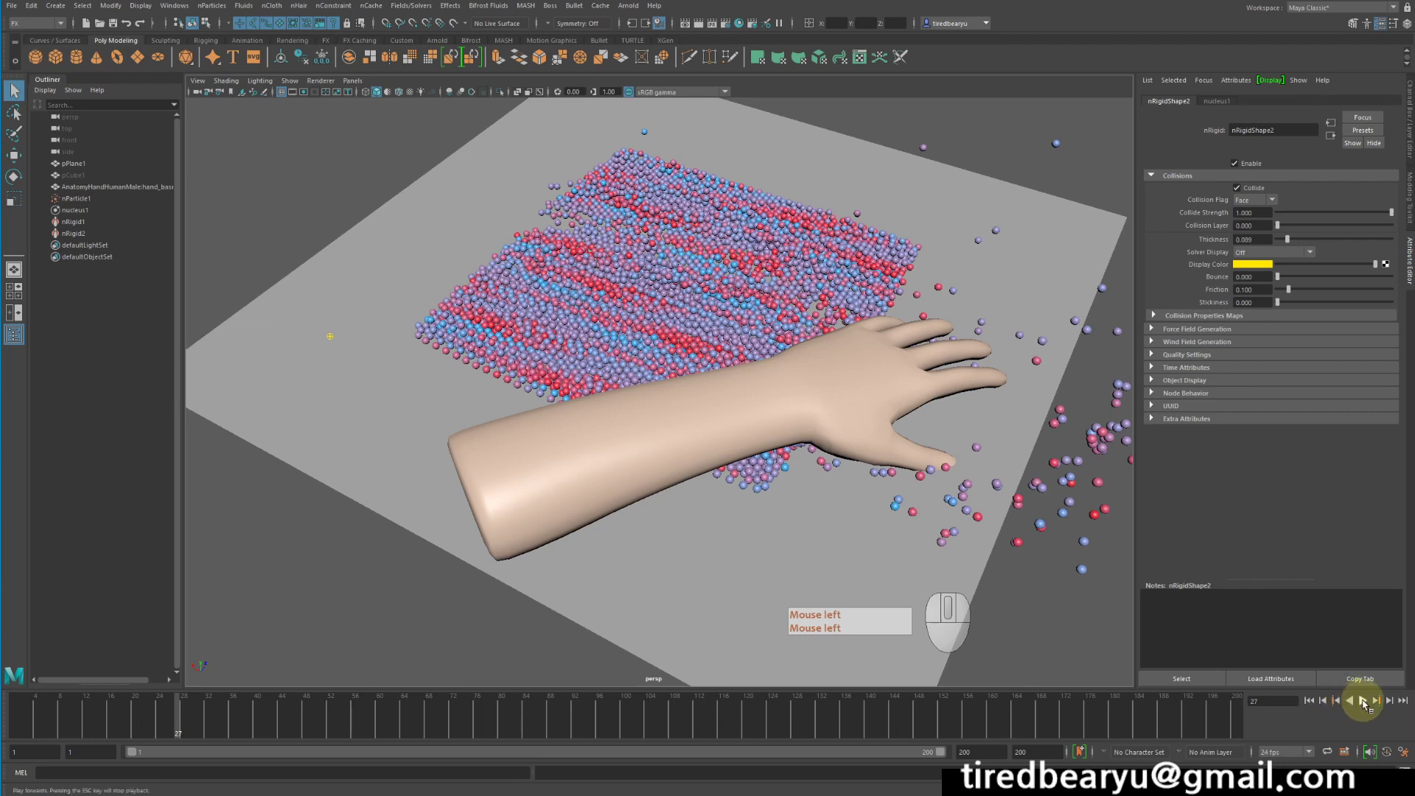
{"action": "left_click", "coordinate": [1365, 698]}
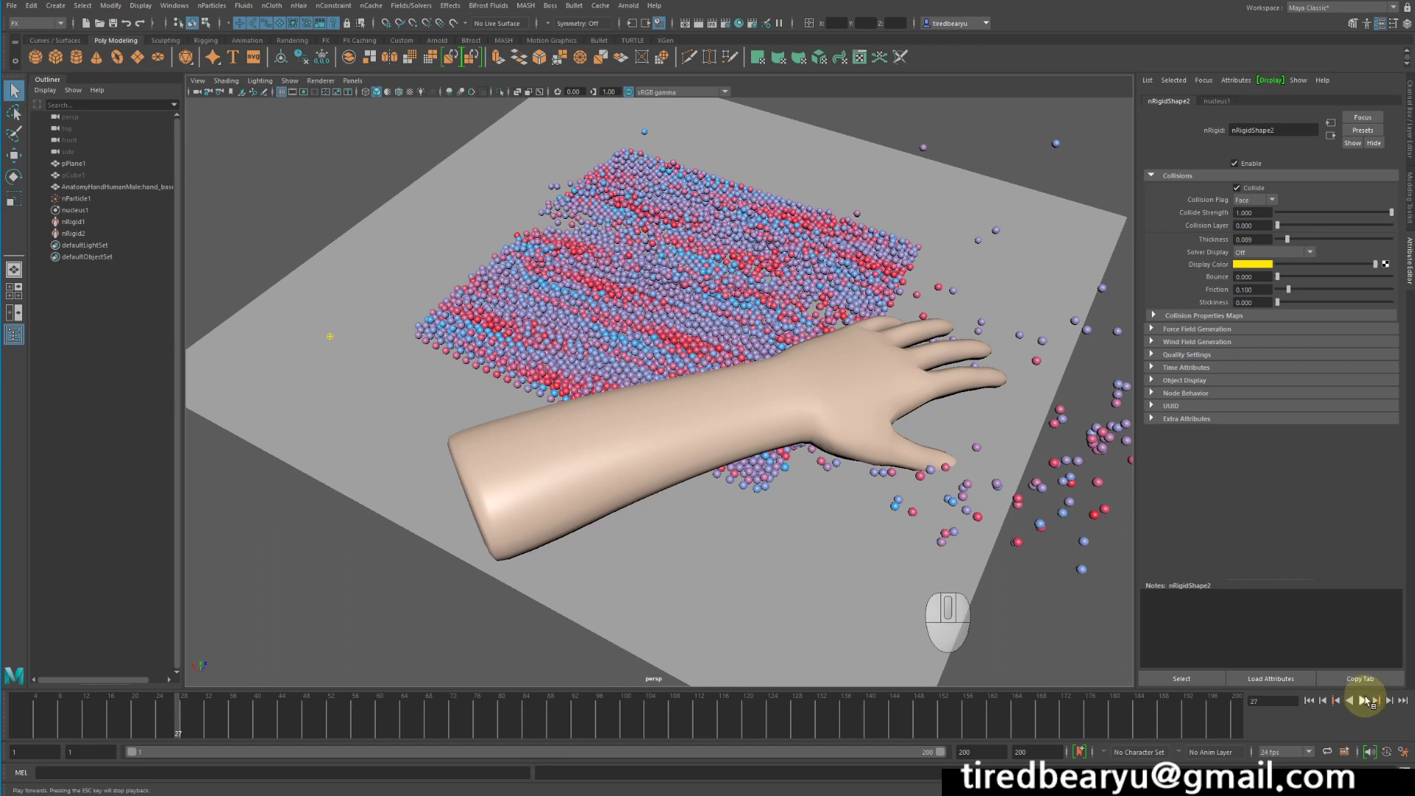
{"action": "left_click", "coordinate": [1366, 701]}
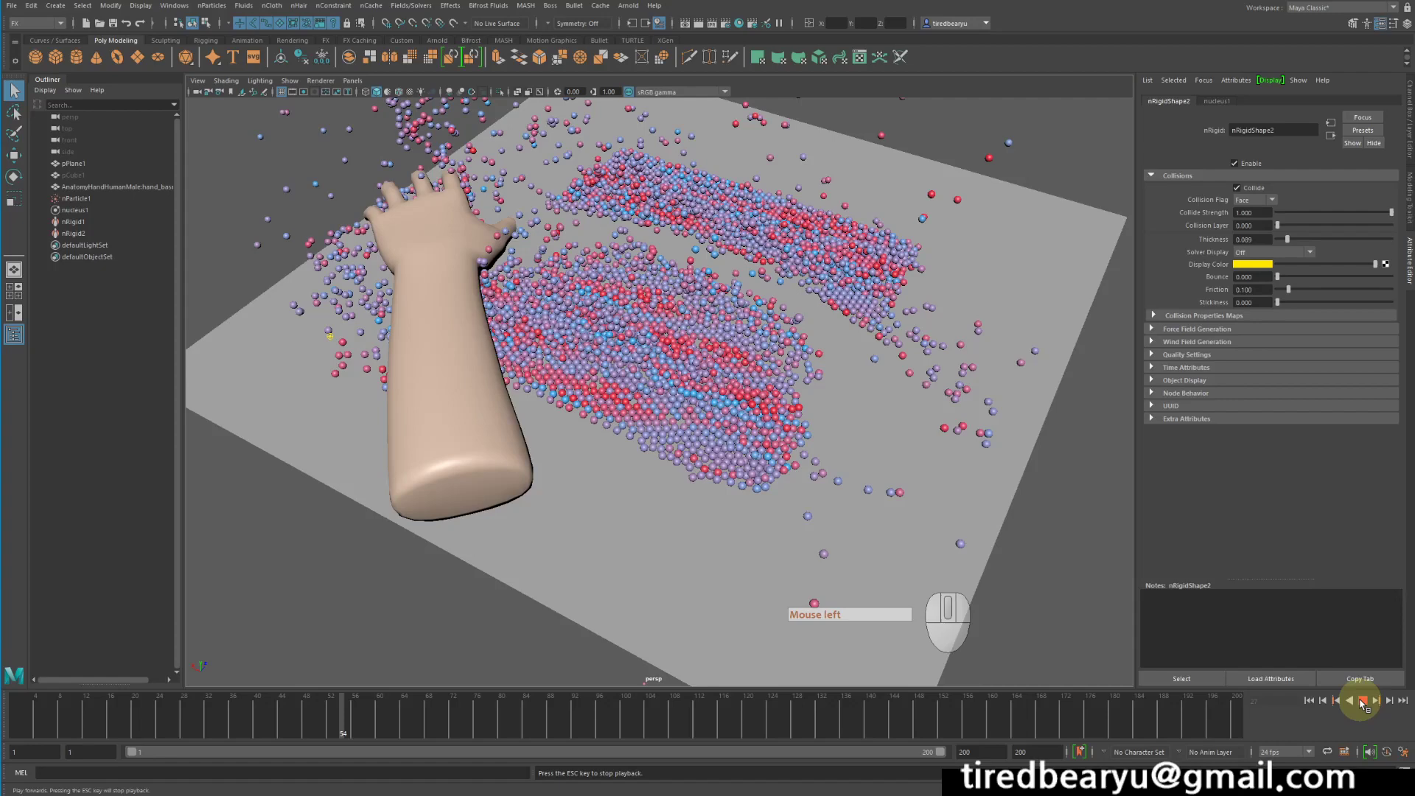
{"action": "left_click", "coordinate": [1364, 702]}
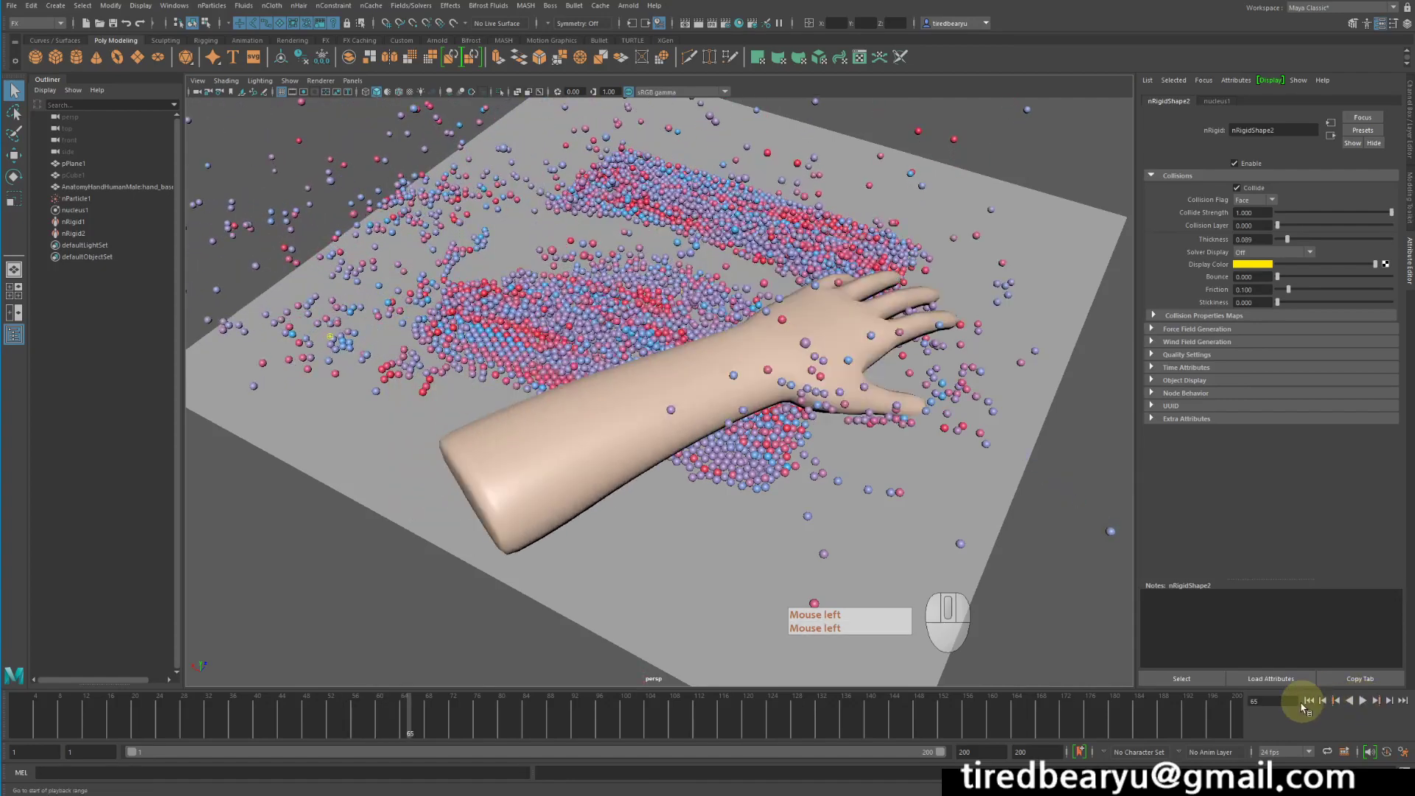
{"action": "left_click", "coordinate": [1309, 703]}
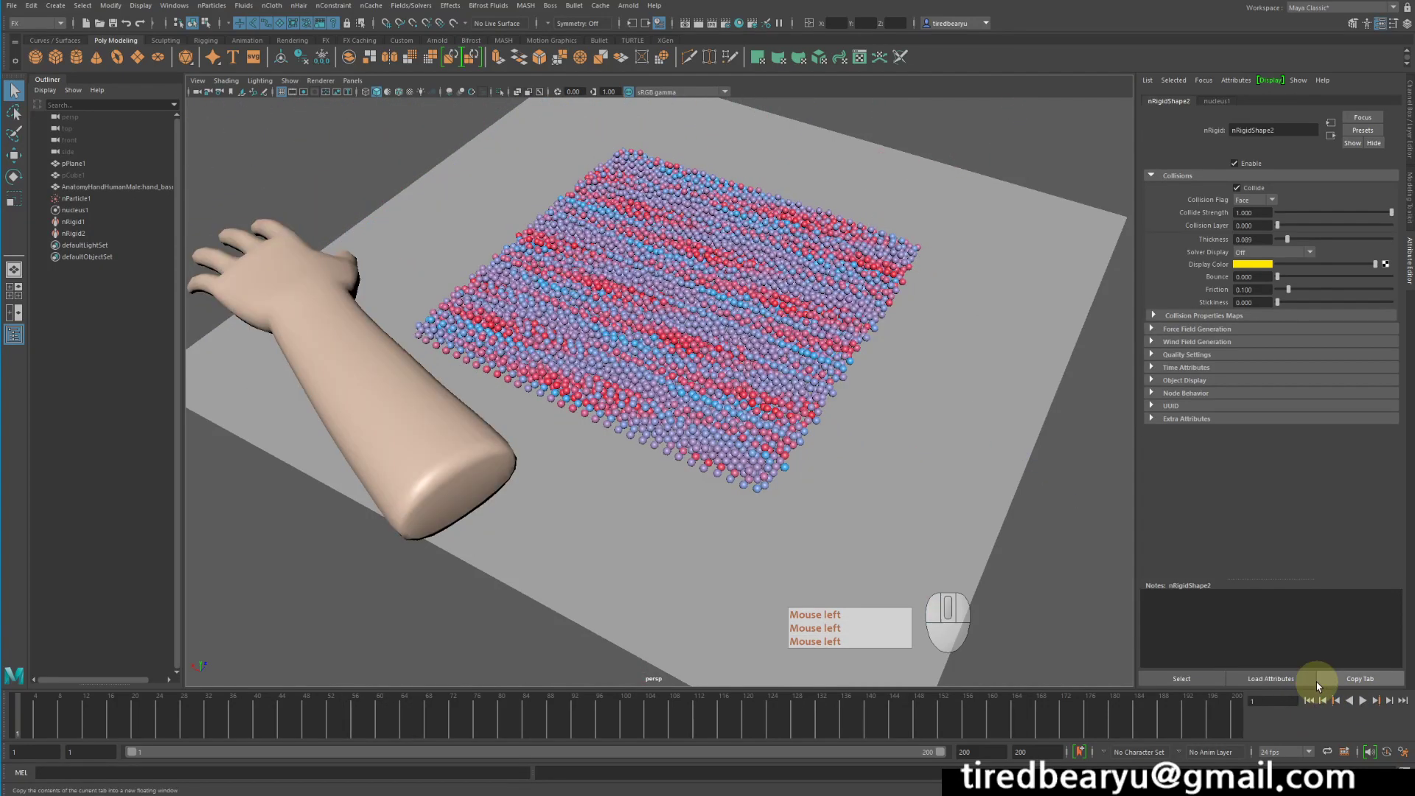
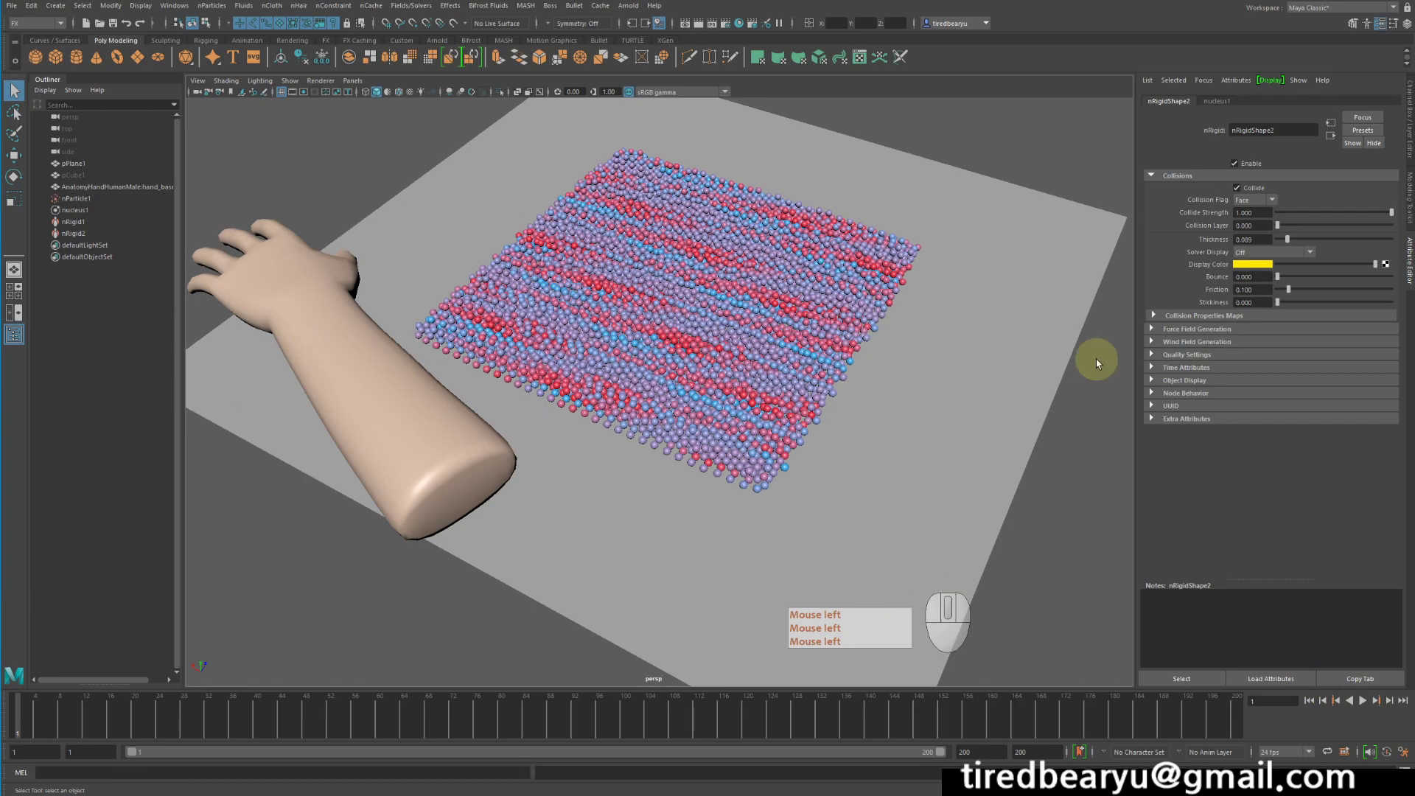
- Uncheck Collide on nRigidShape2 and replay to see the hand pass through the slab, then rewind
{"action": "left_click", "coordinate": [1258, 190]}
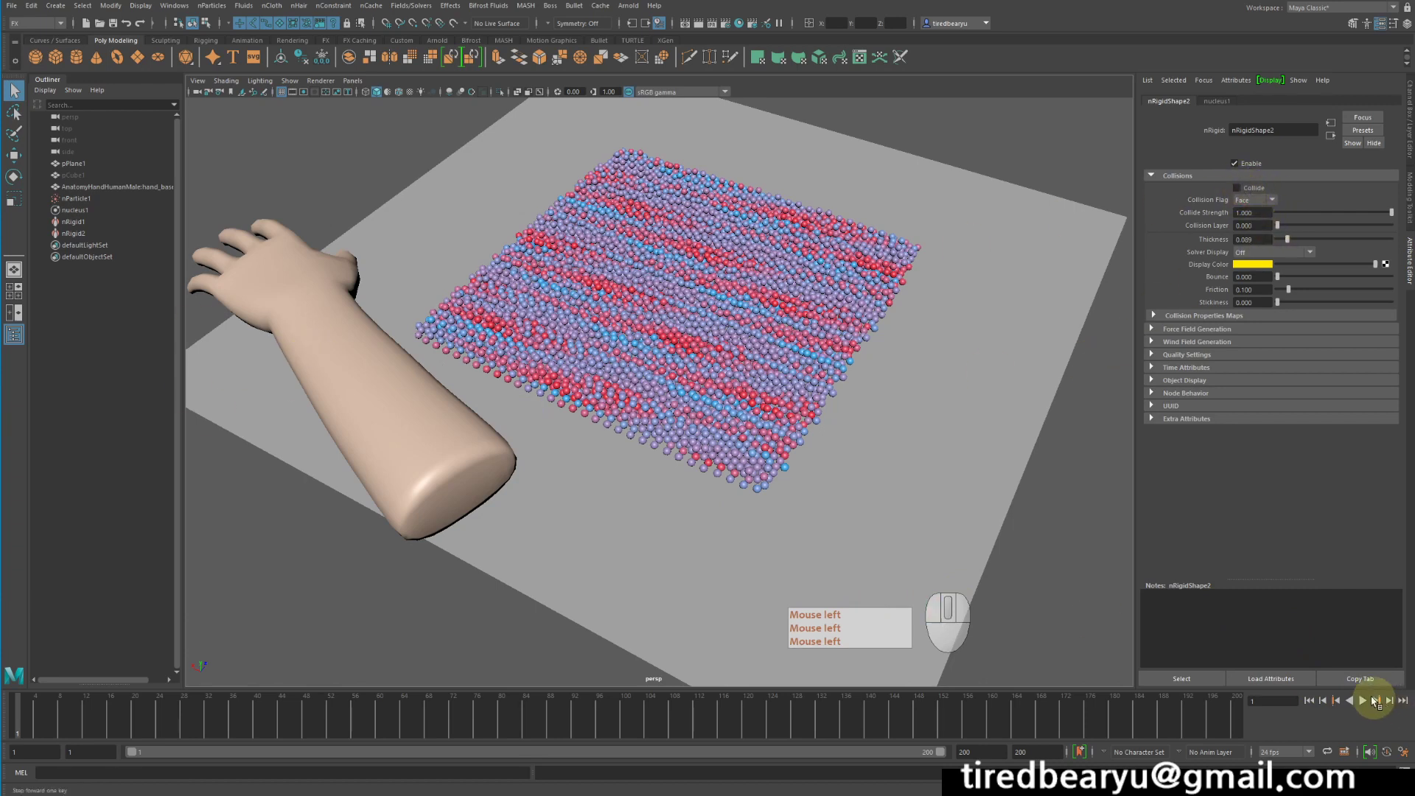
{"action": "left_click", "coordinate": [1367, 700]}
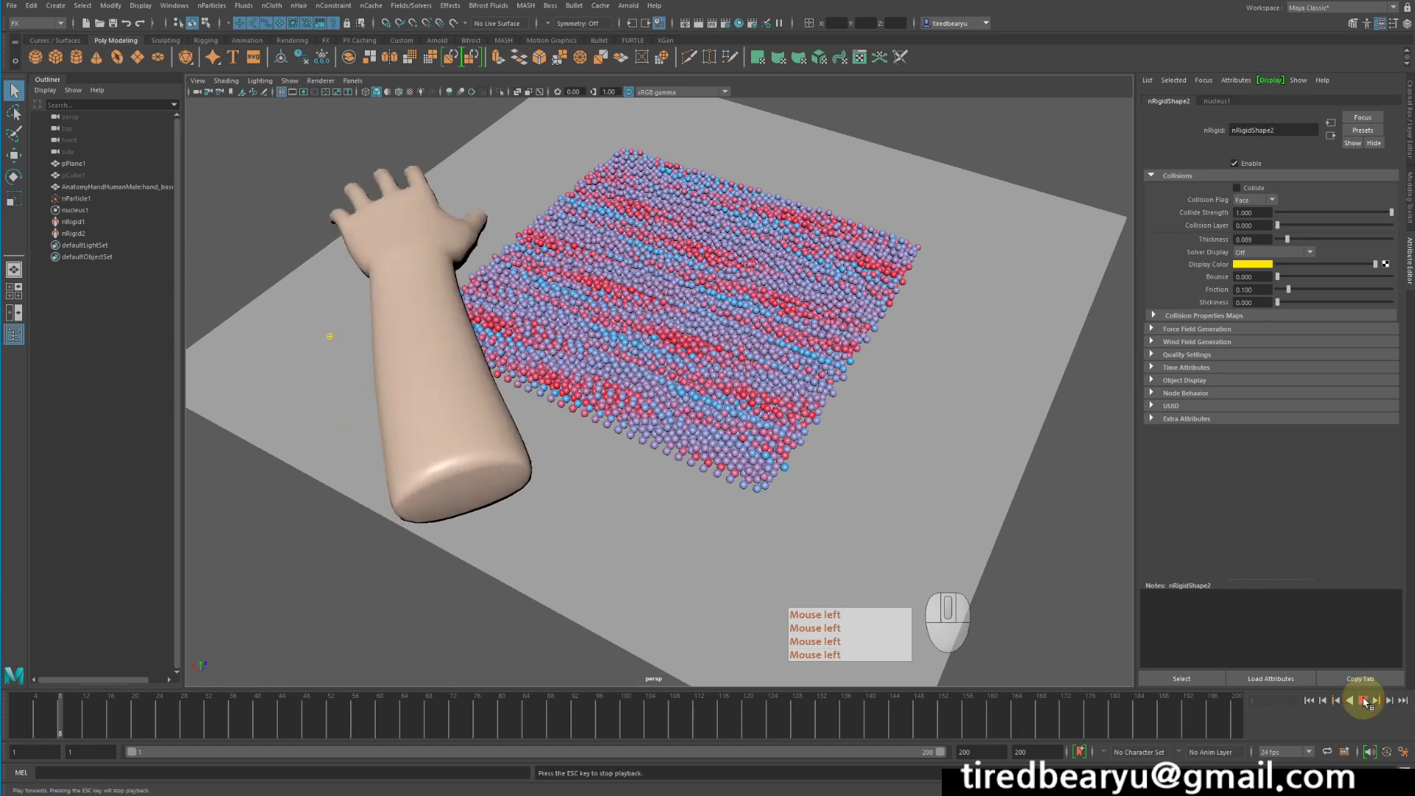
{"action": "double_click", "coordinate": [1367, 700]}
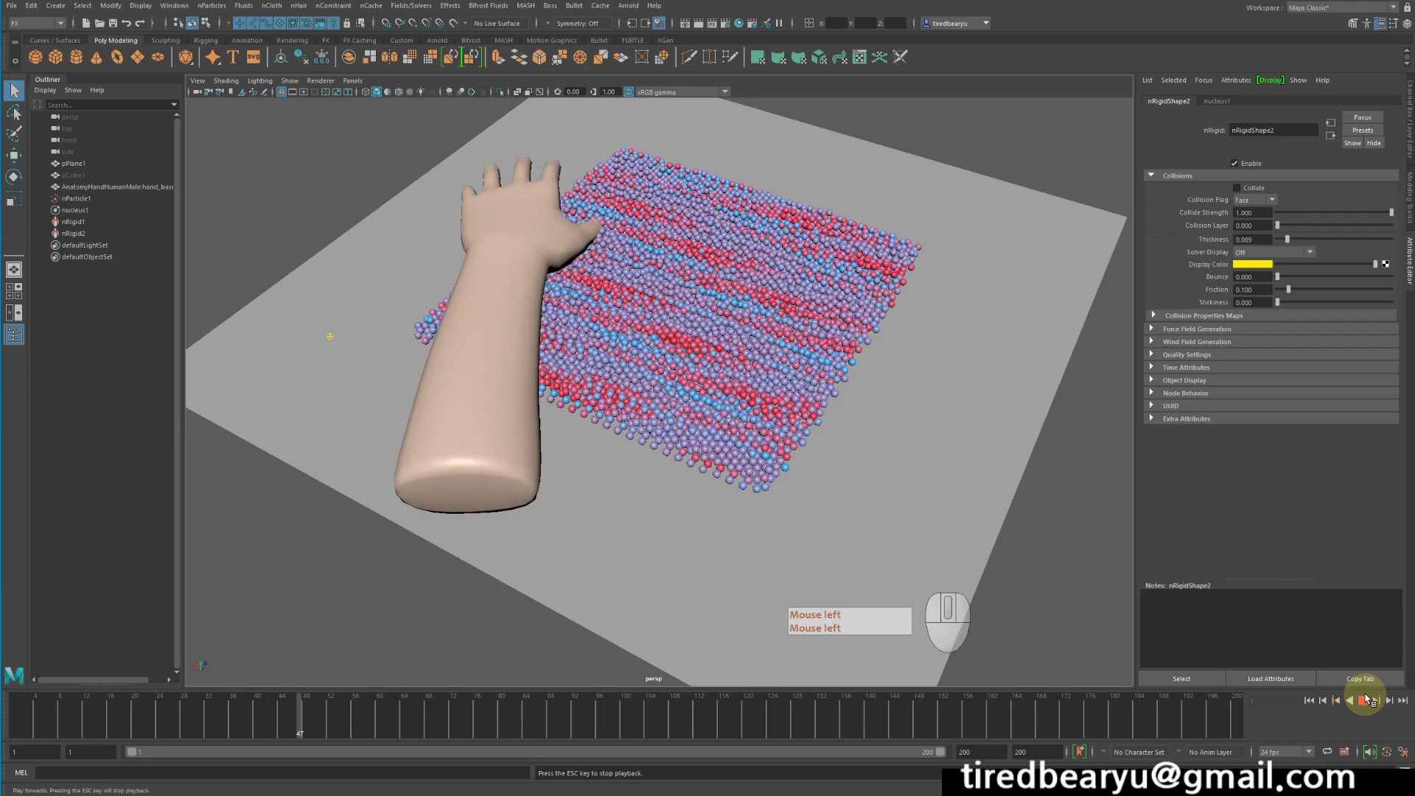
{"action": "left_click", "coordinate": [1368, 700]}
{"action": "left_click", "coordinate": [1308, 706]}
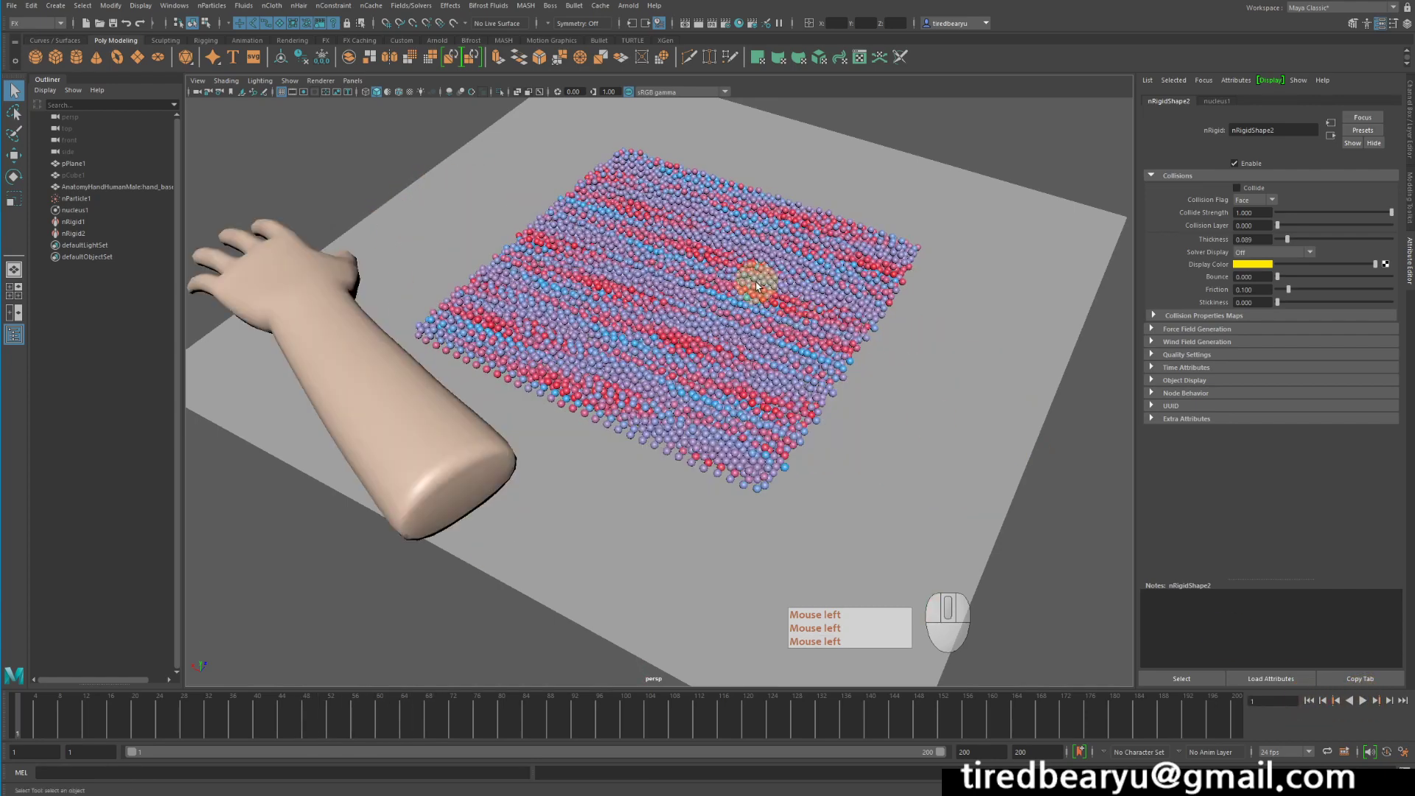
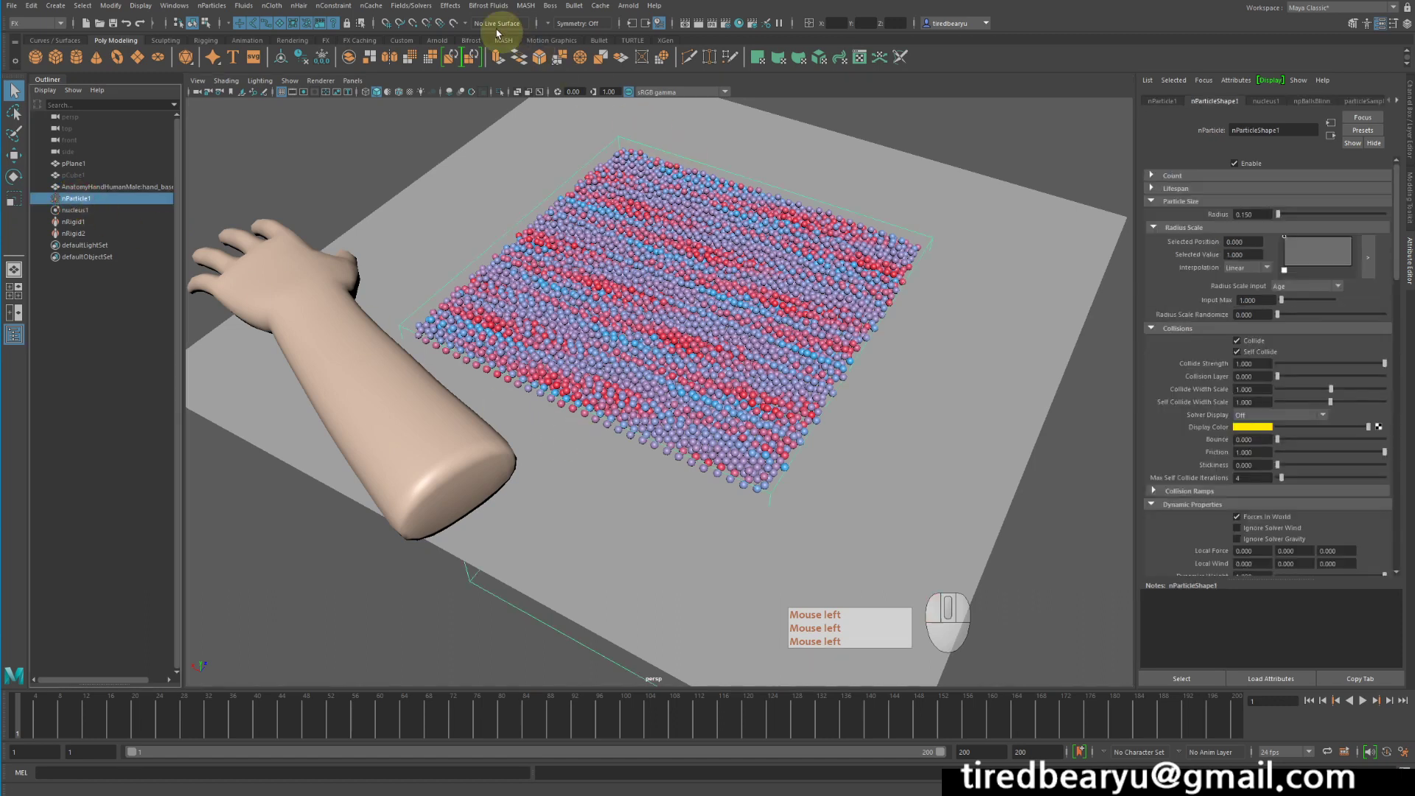
- Create an Air field from Fields/Solvers on nParticle1 with magnitude 0 and upward direction
{"action": "left_click", "coordinate": [415, 12]}
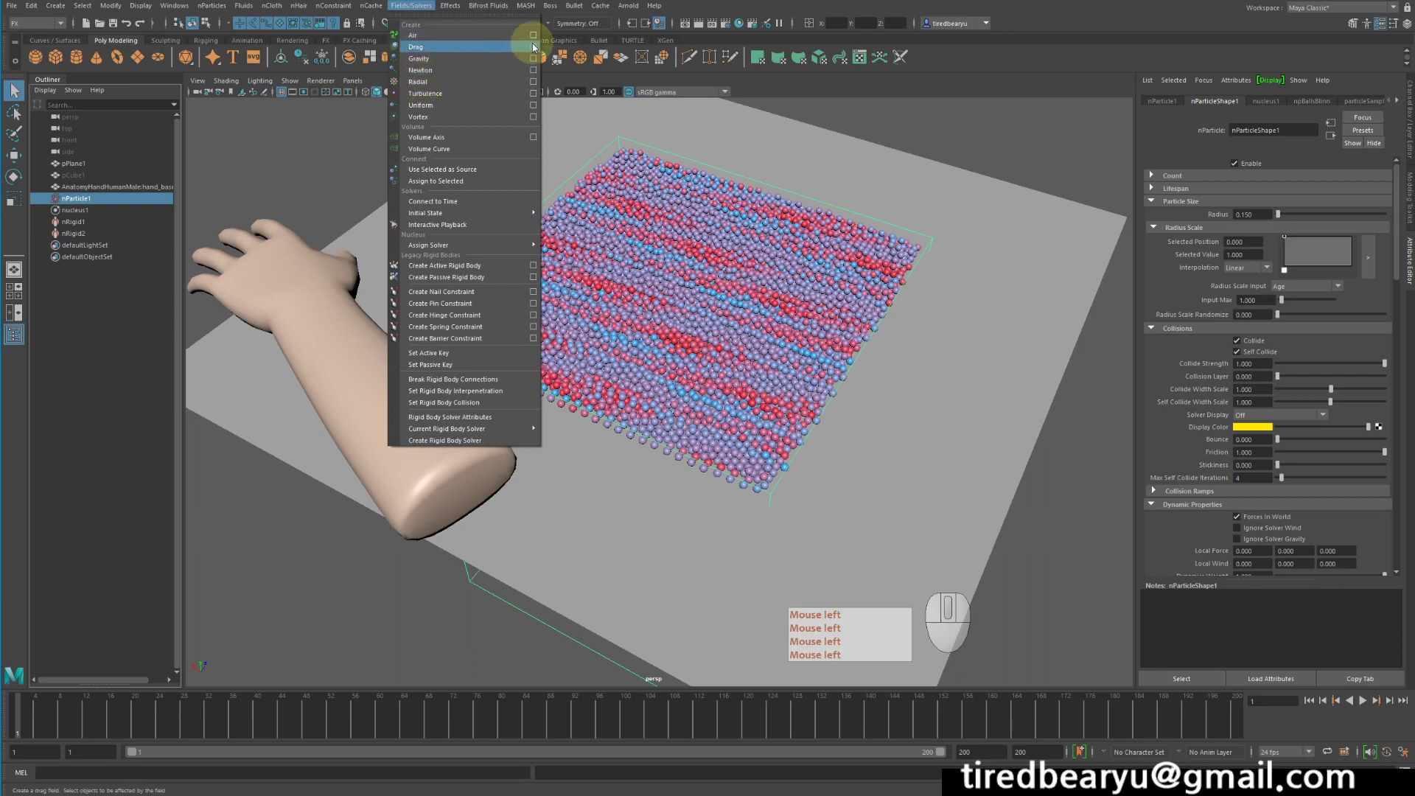
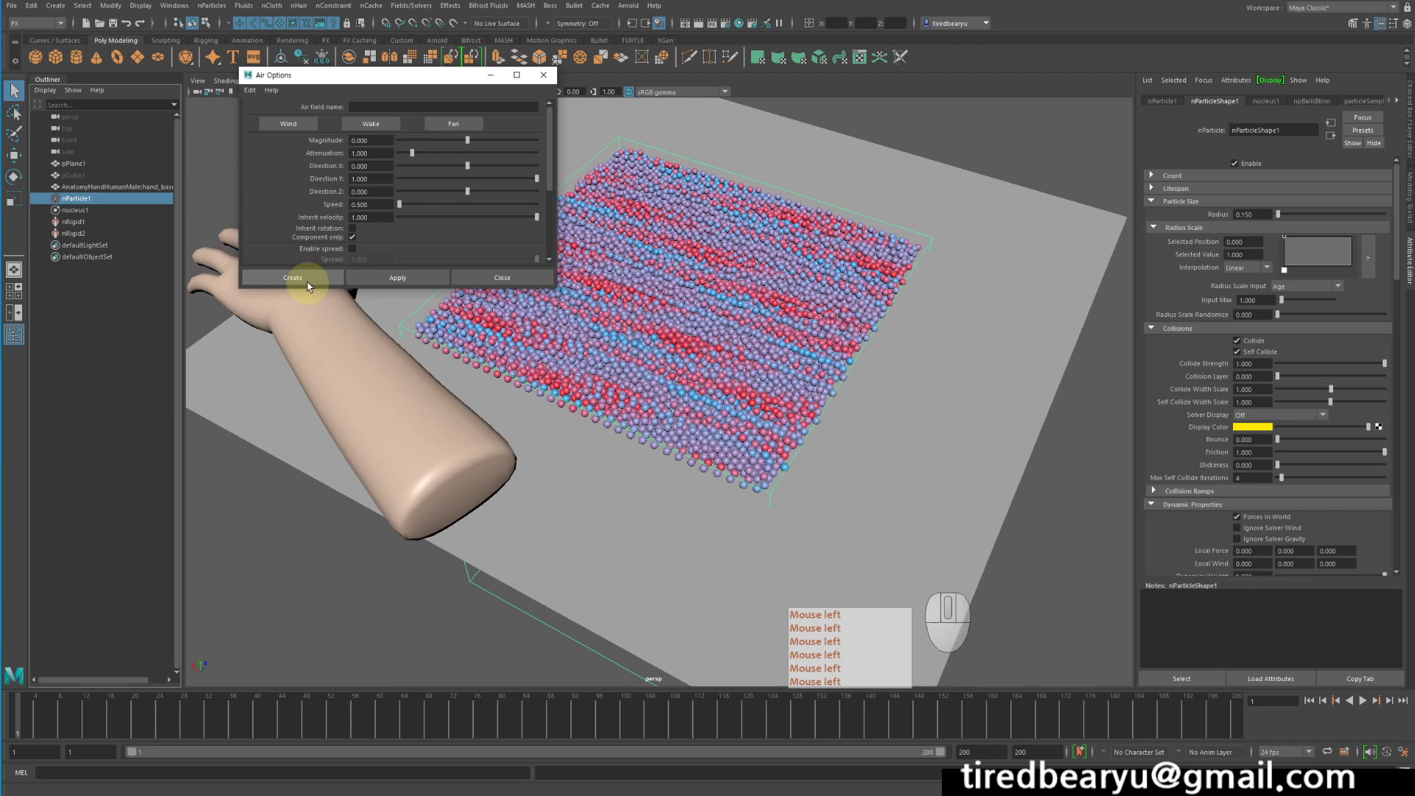
{"action": "left_click", "coordinate": [309, 280]}
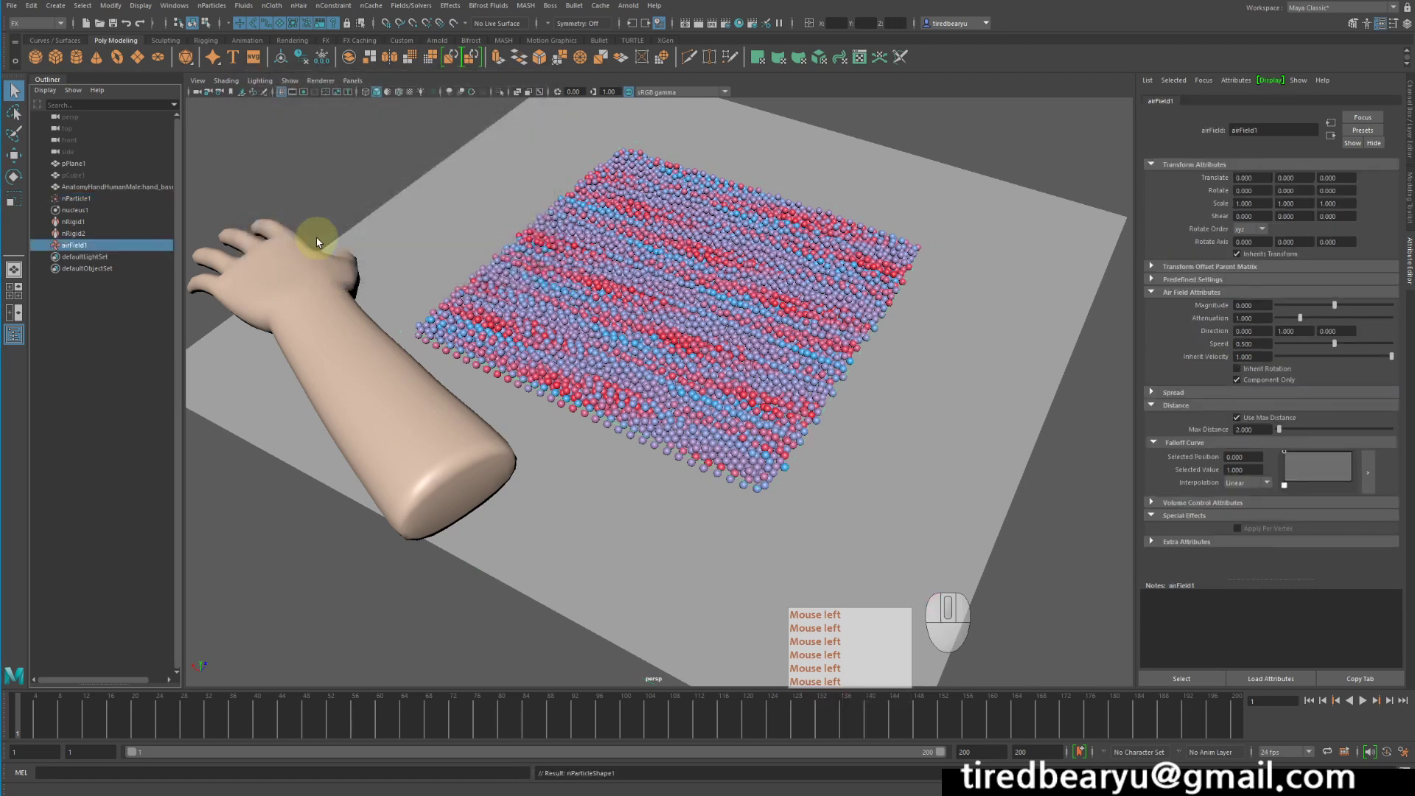
{"action": "left_click", "coordinate": [321, 241]}
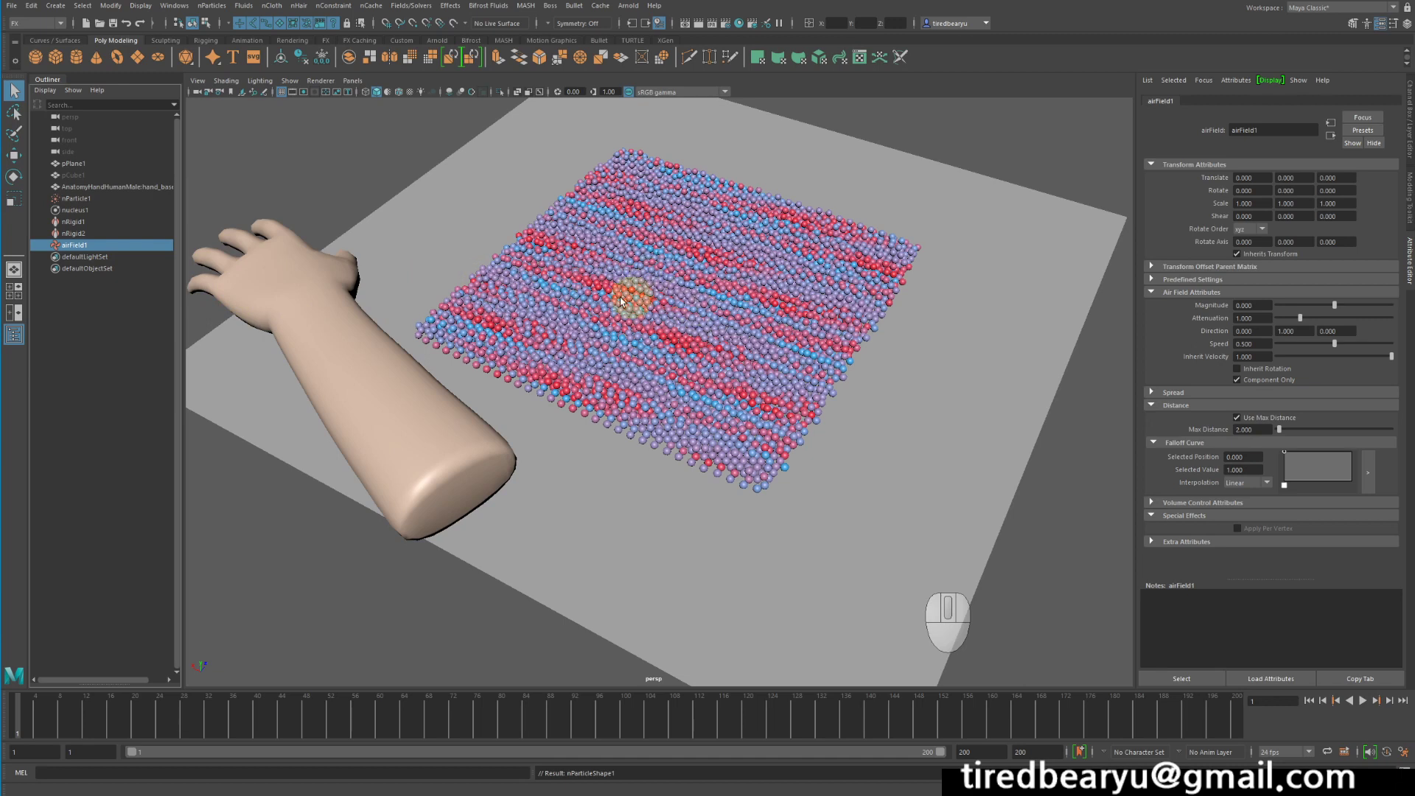
{"action": "left_click", "coordinate": [89, 246]}
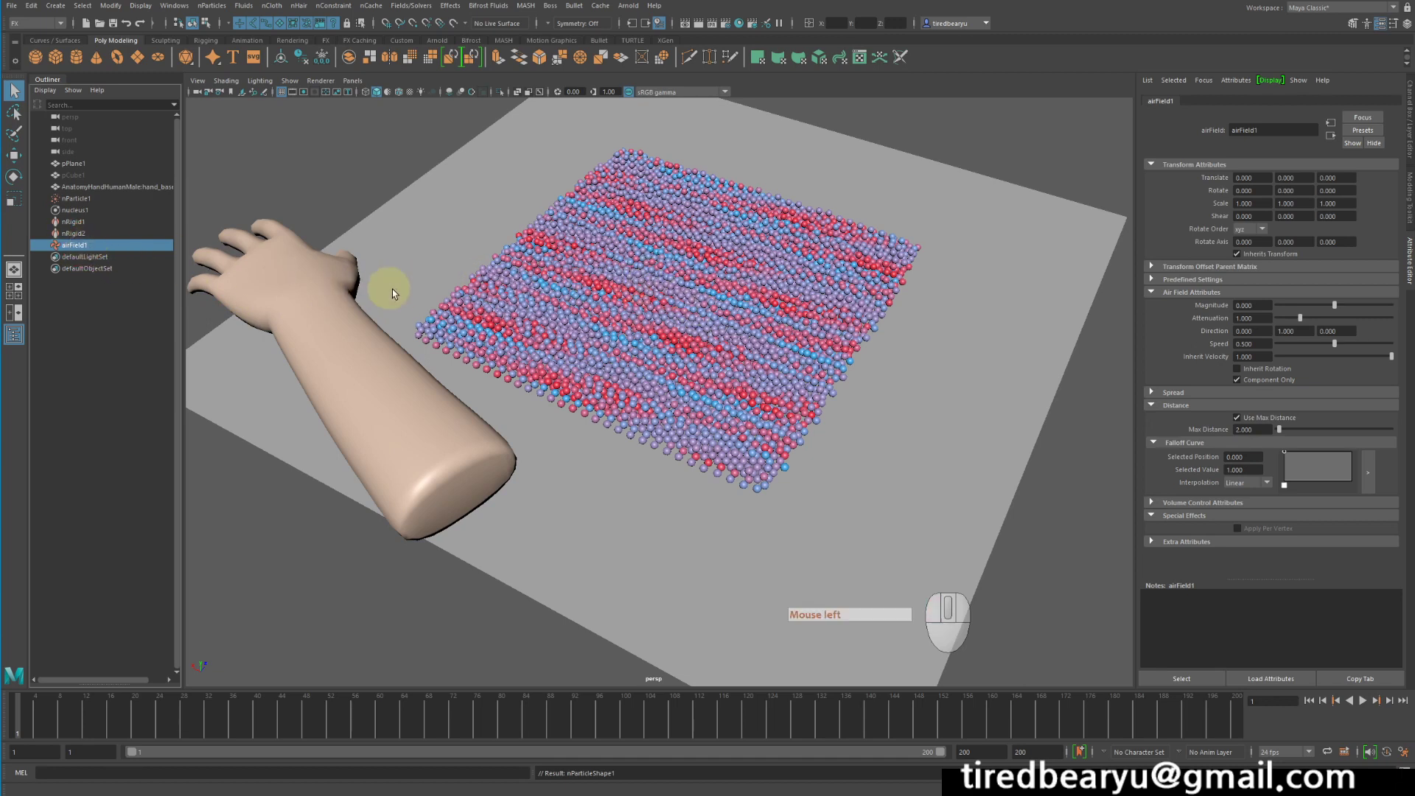
- Make the hand the source of the air field via Use Selected as Source
{"action": "left_click", "coordinate": [299, 302]}
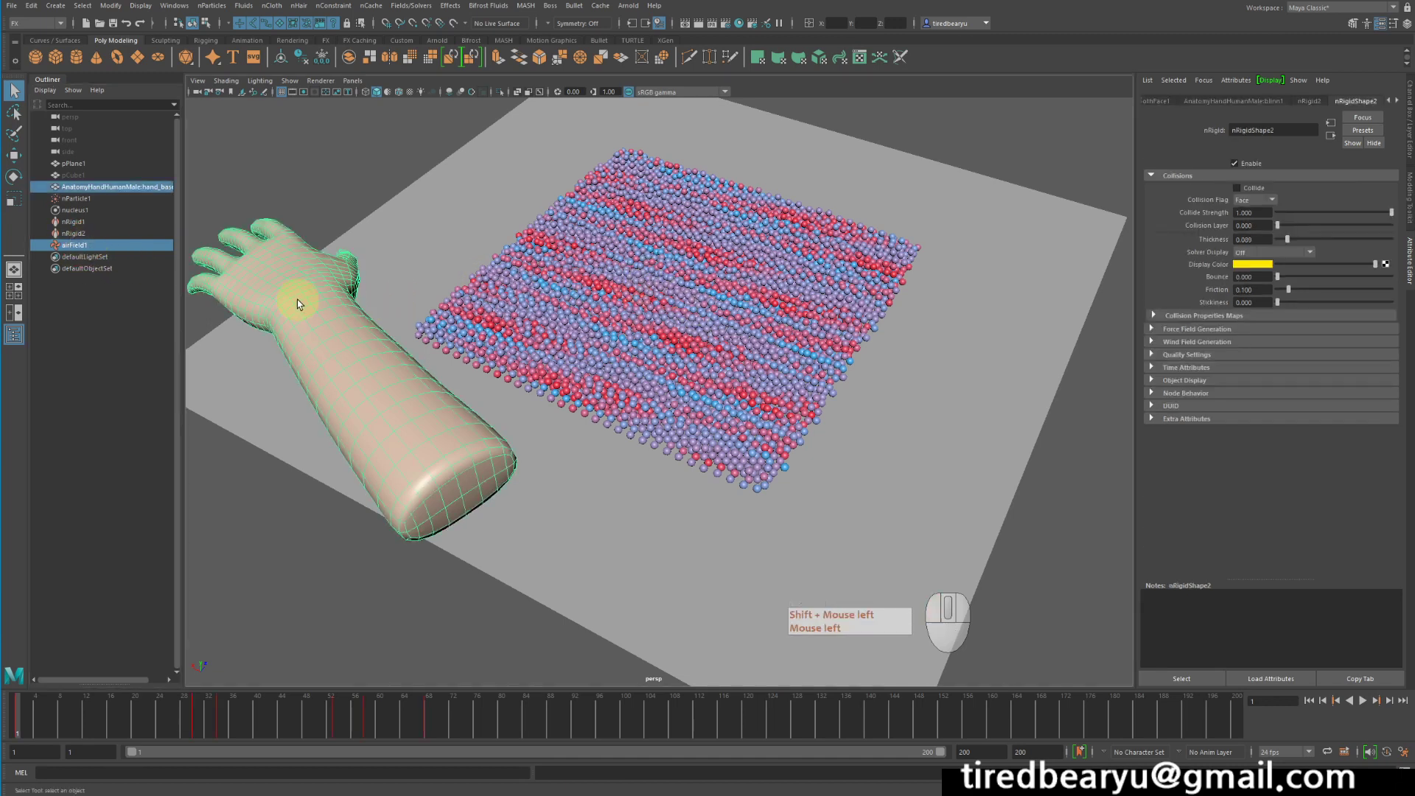
{"action": "left_click", "coordinate": [411, 7]}
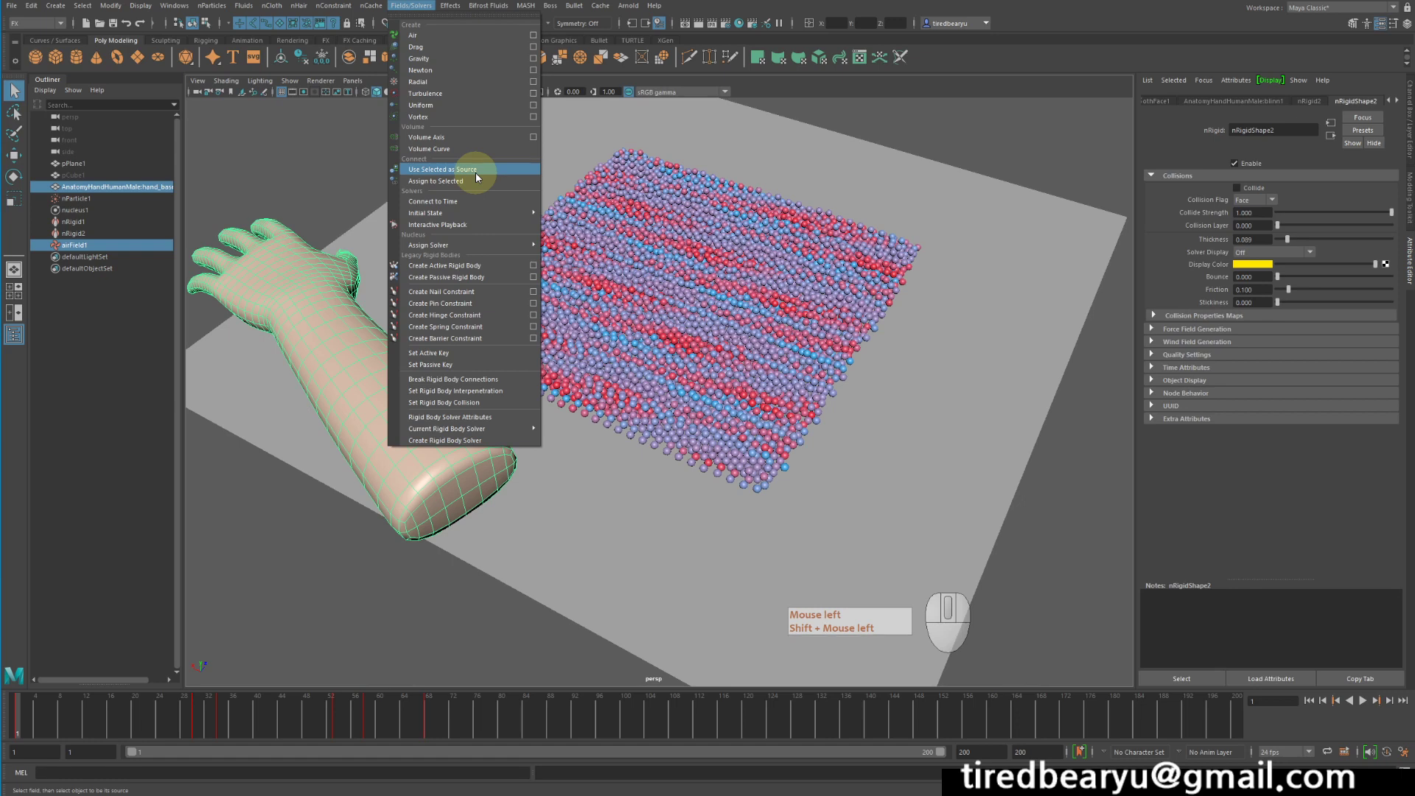
{"action": "left_click", "coordinate": [477, 176]}
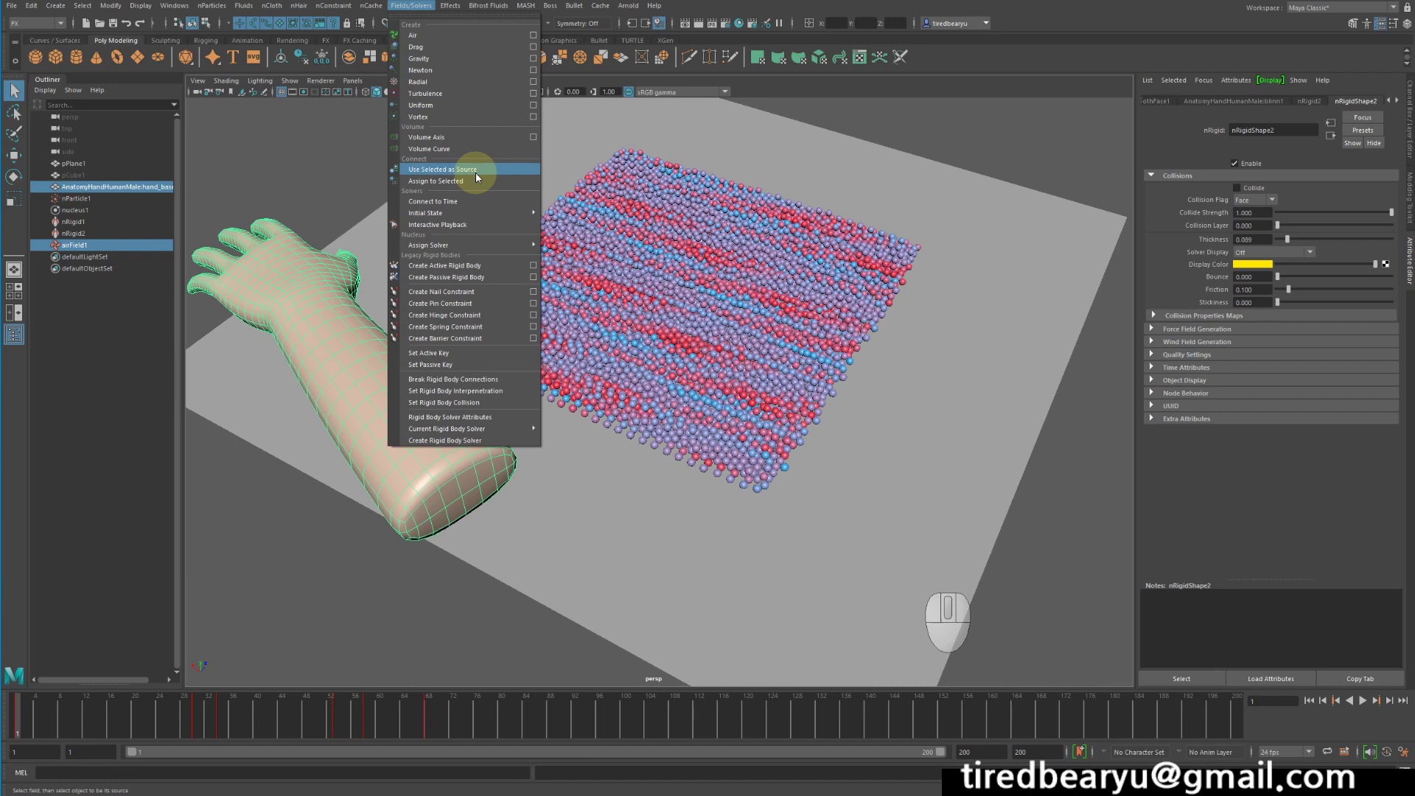
{"action": "left_click", "coordinate": [478, 177]}
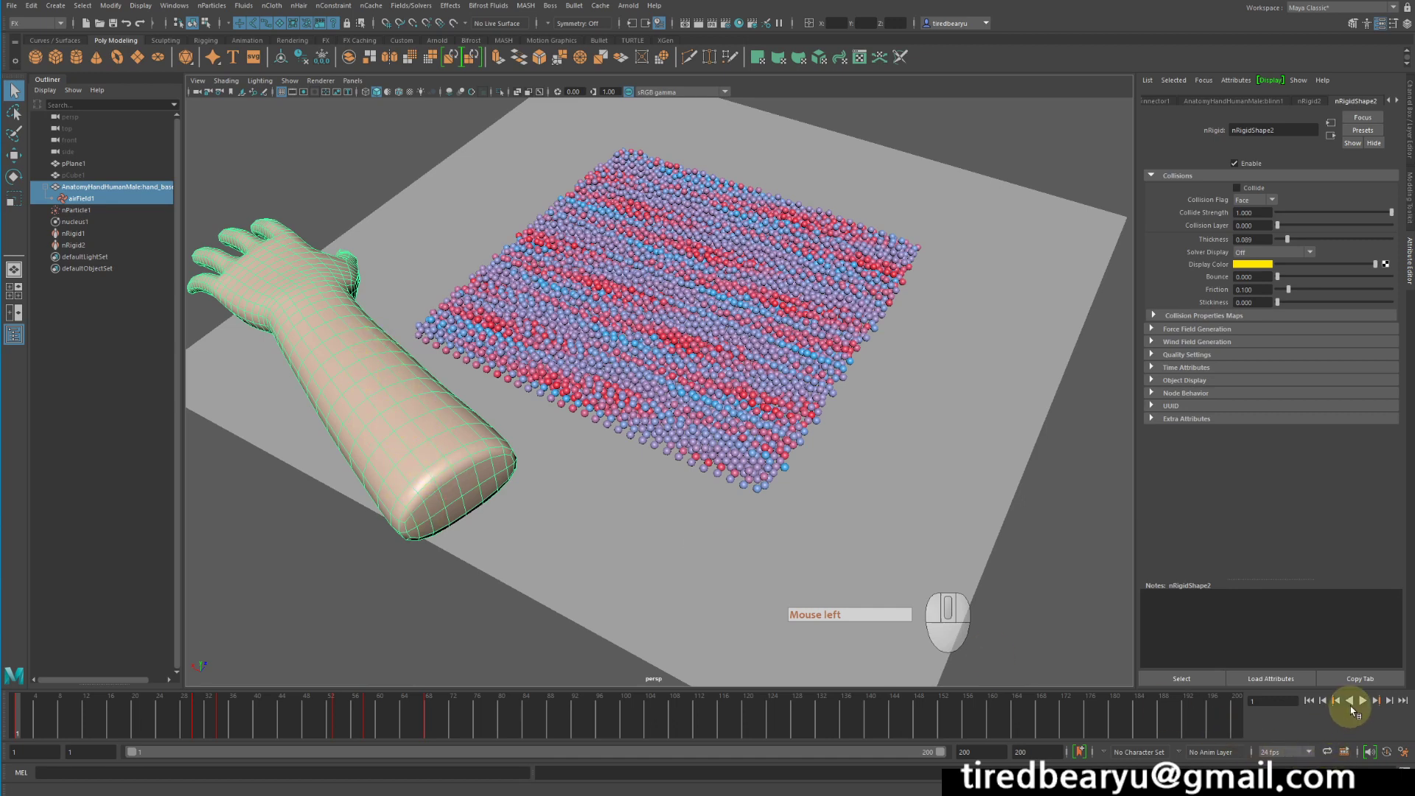
- Replay and rewind the simulation, then enable Use Max Distance on the air field
{"action": "left_click", "coordinate": [1363, 706]}
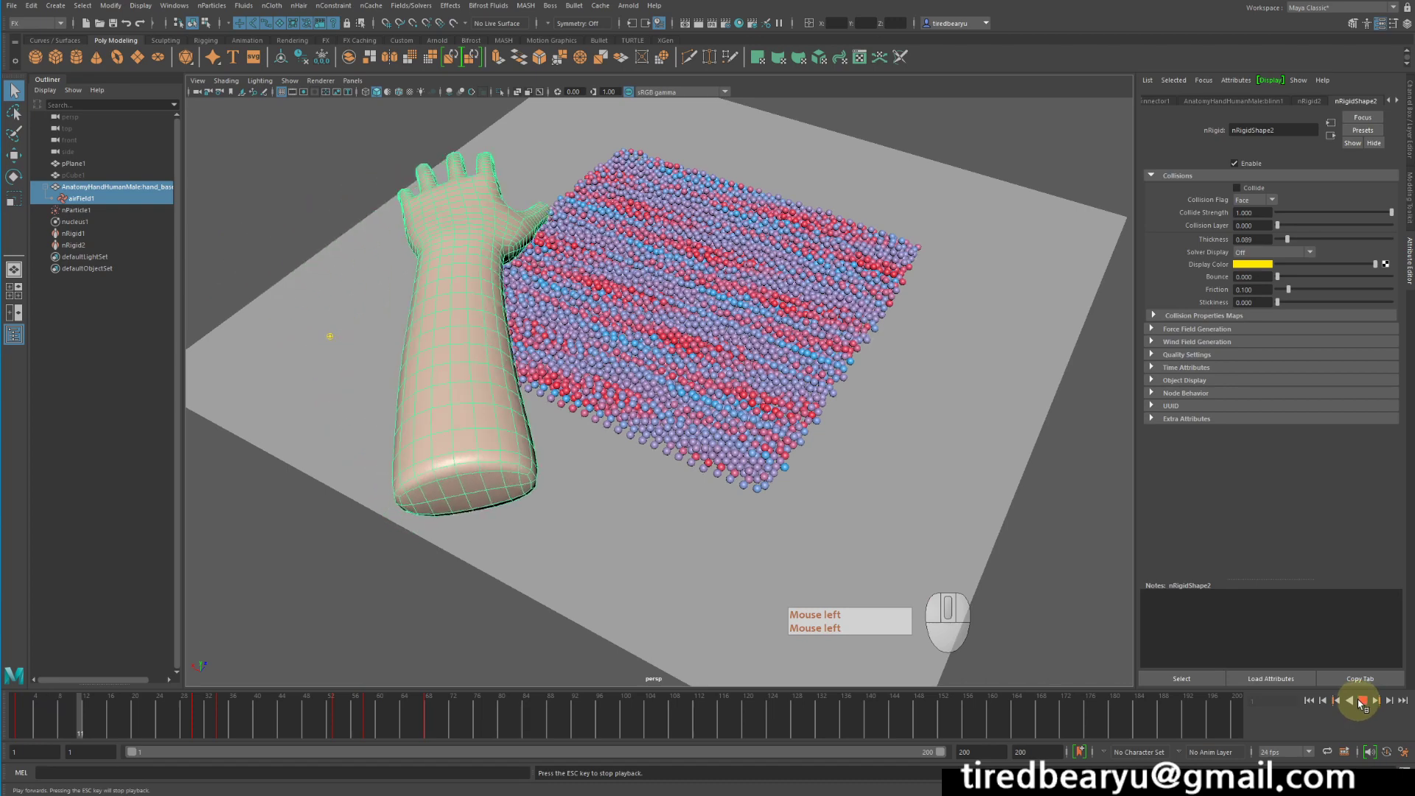
{"action": "left_click", "coordinate": [1354, 697]}
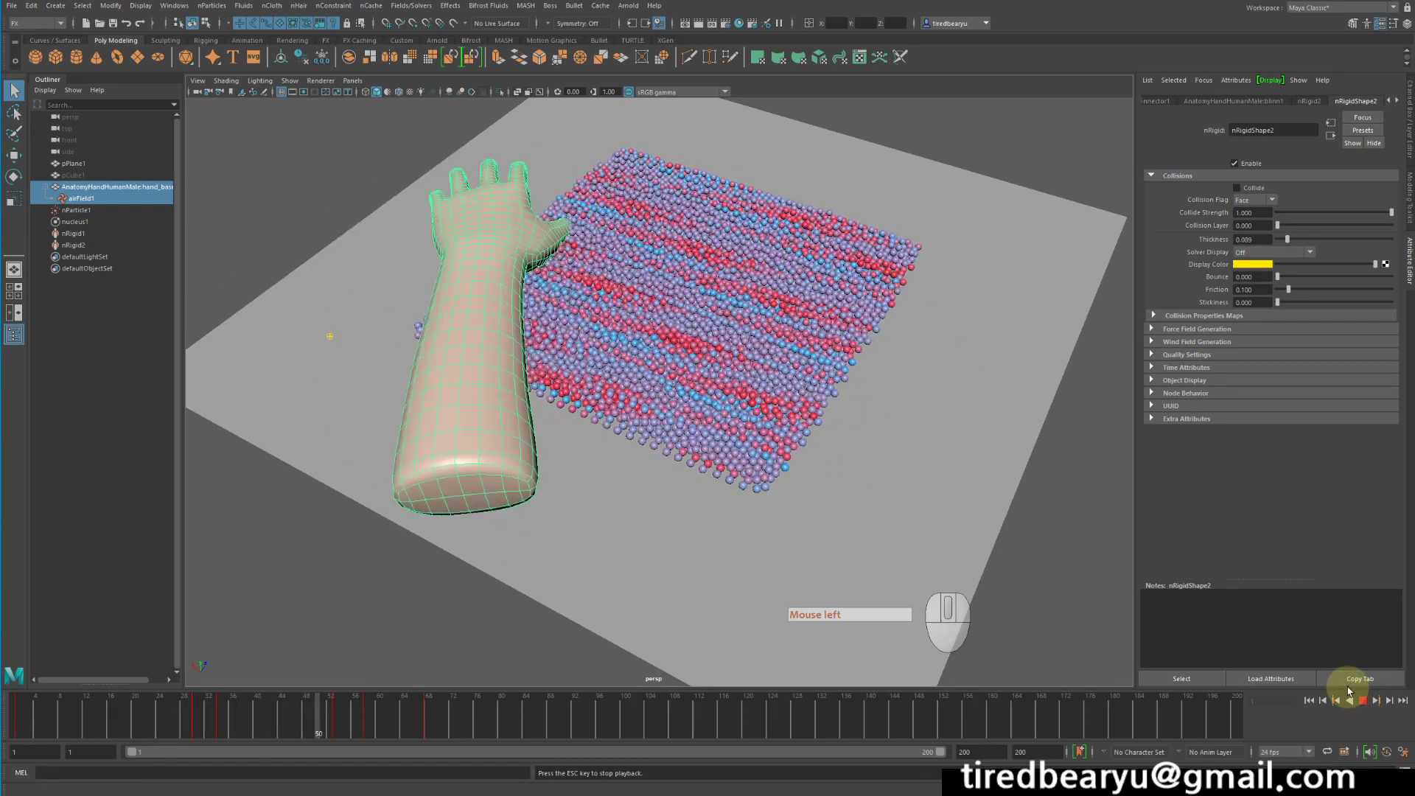
{"action": "left_click", "coordinate": [1361, 700]}
{"action": "left_click", "coordinate": [1313, 706]}
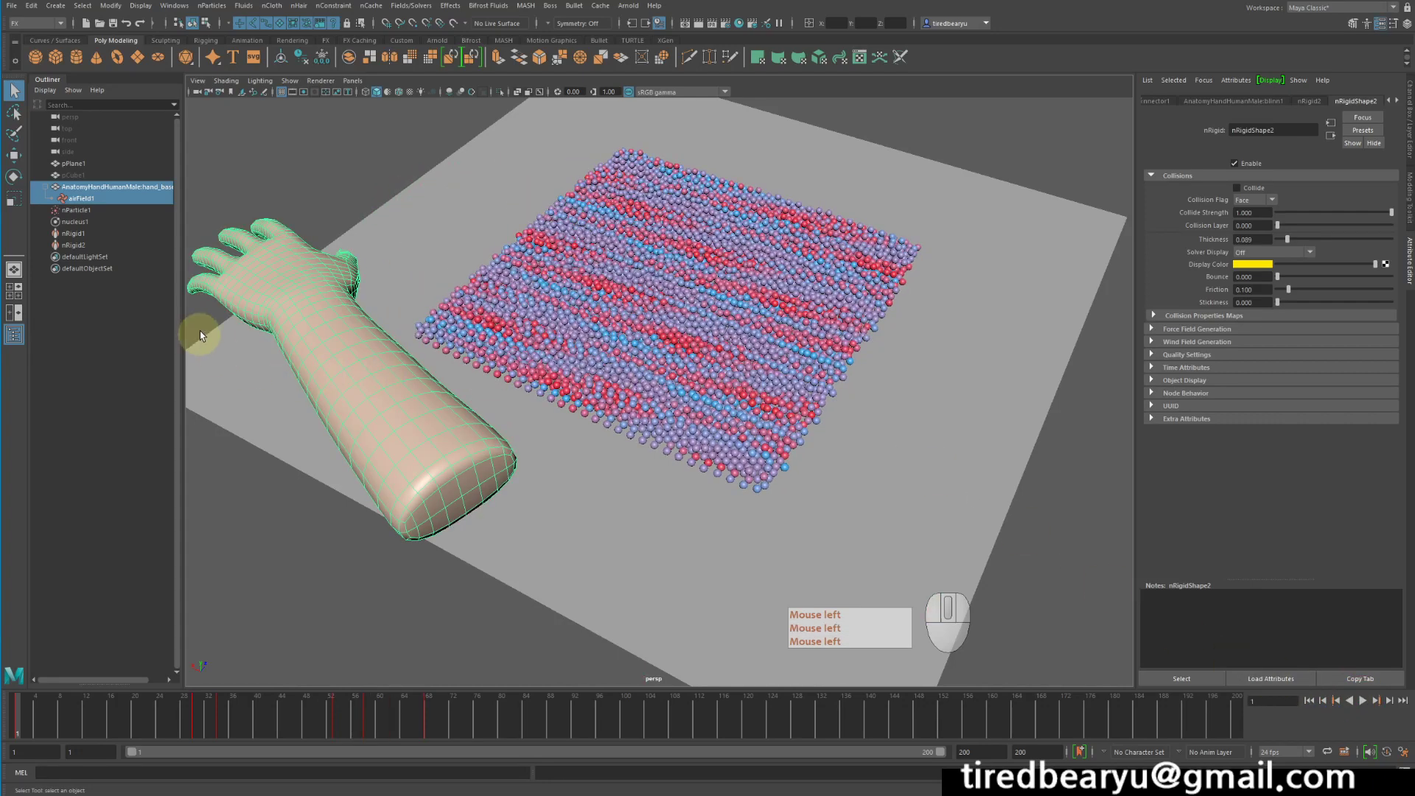
{"action": "left_click", "coordinate": [252, 269]}
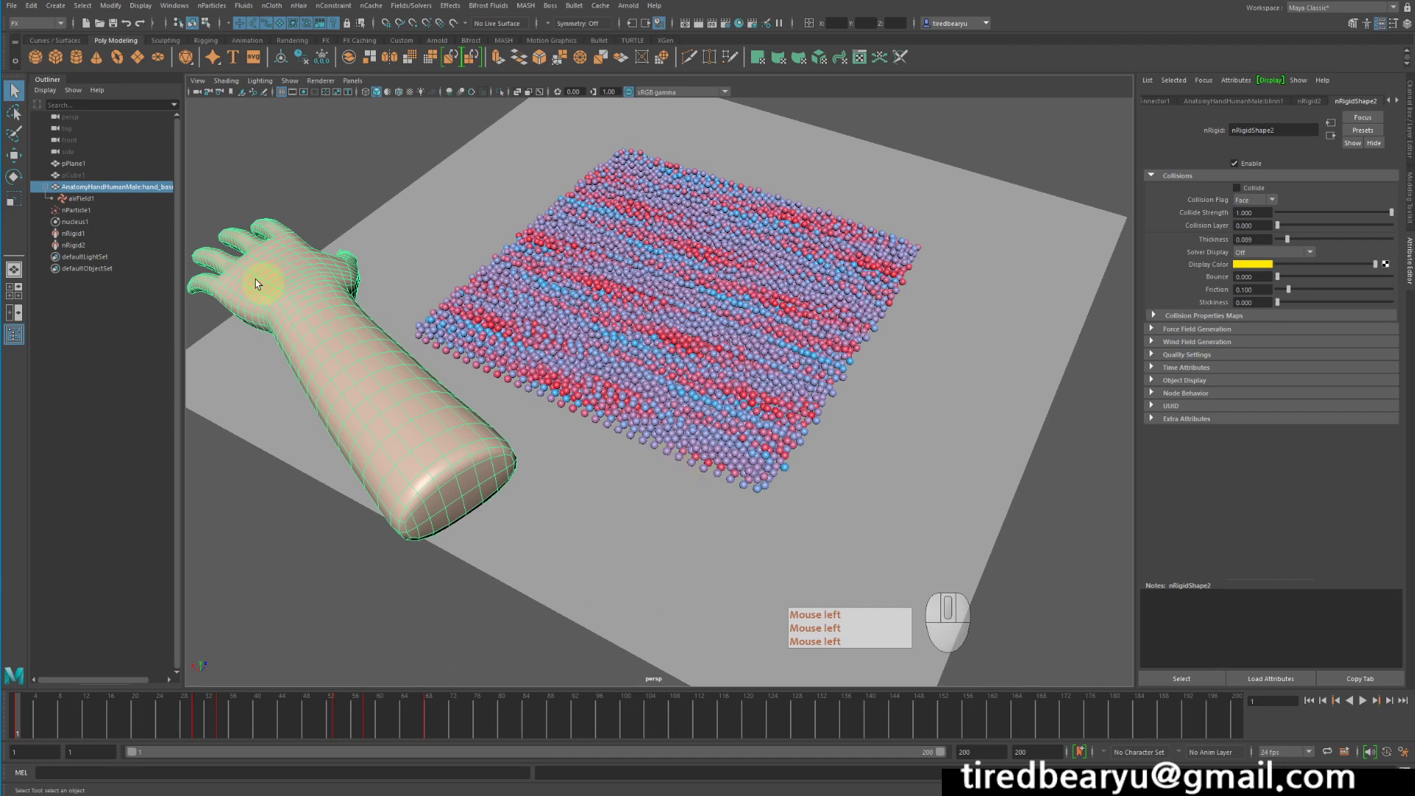
{"action": "left_click", "coordinate": [100, 198]}
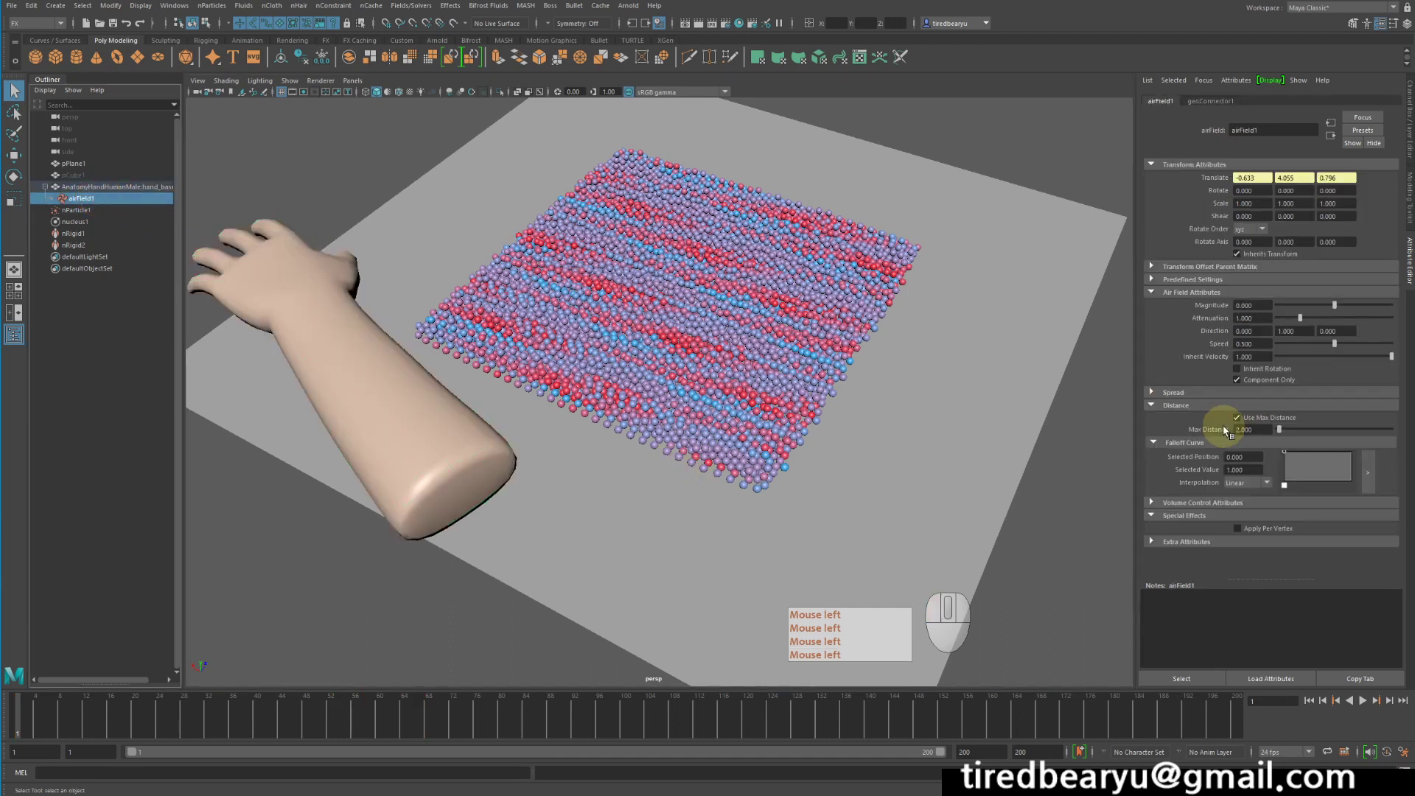
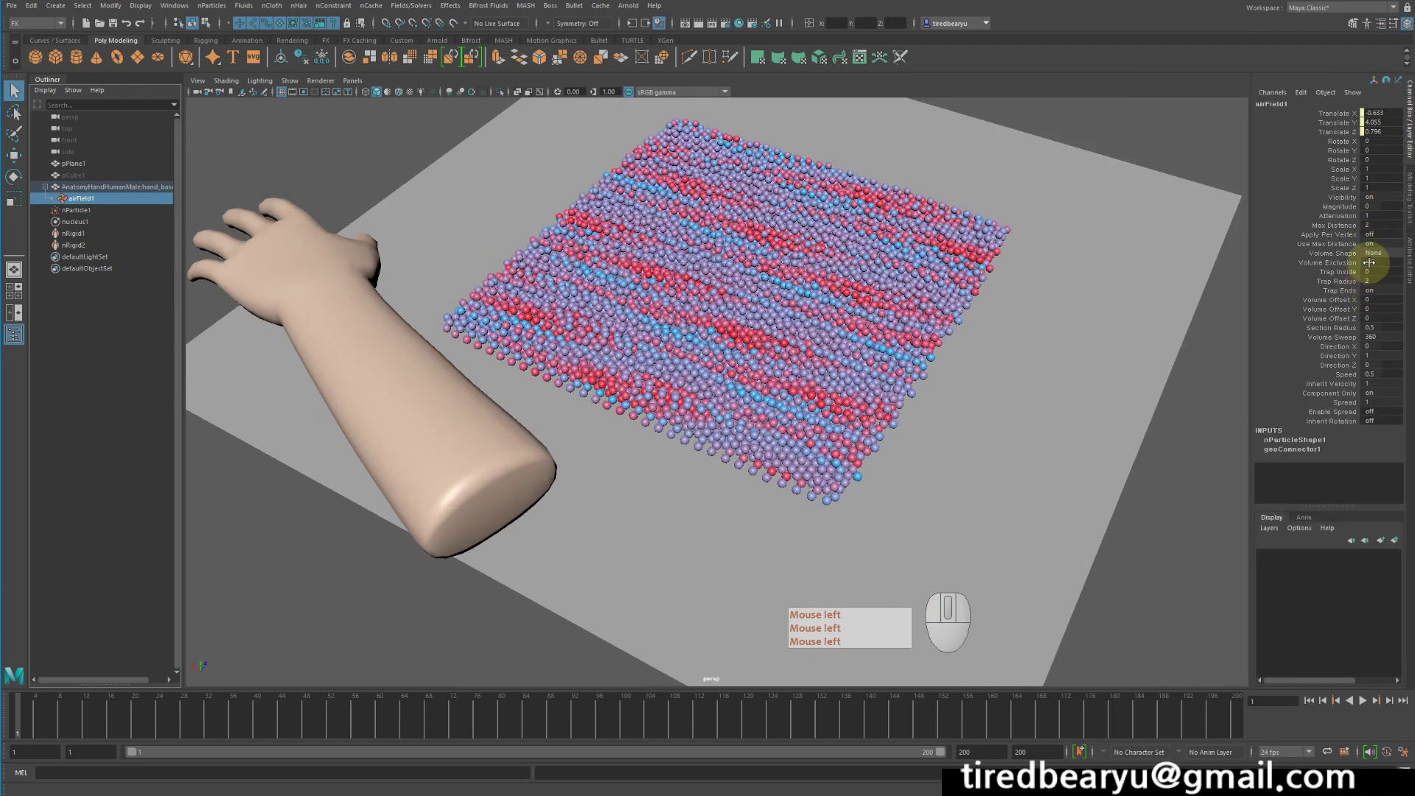
- Switch the air field's Apply Per Vertex on and preview the hand sweeping over the slab
{"action": "left_click", "coordinate": [1334, 236]}
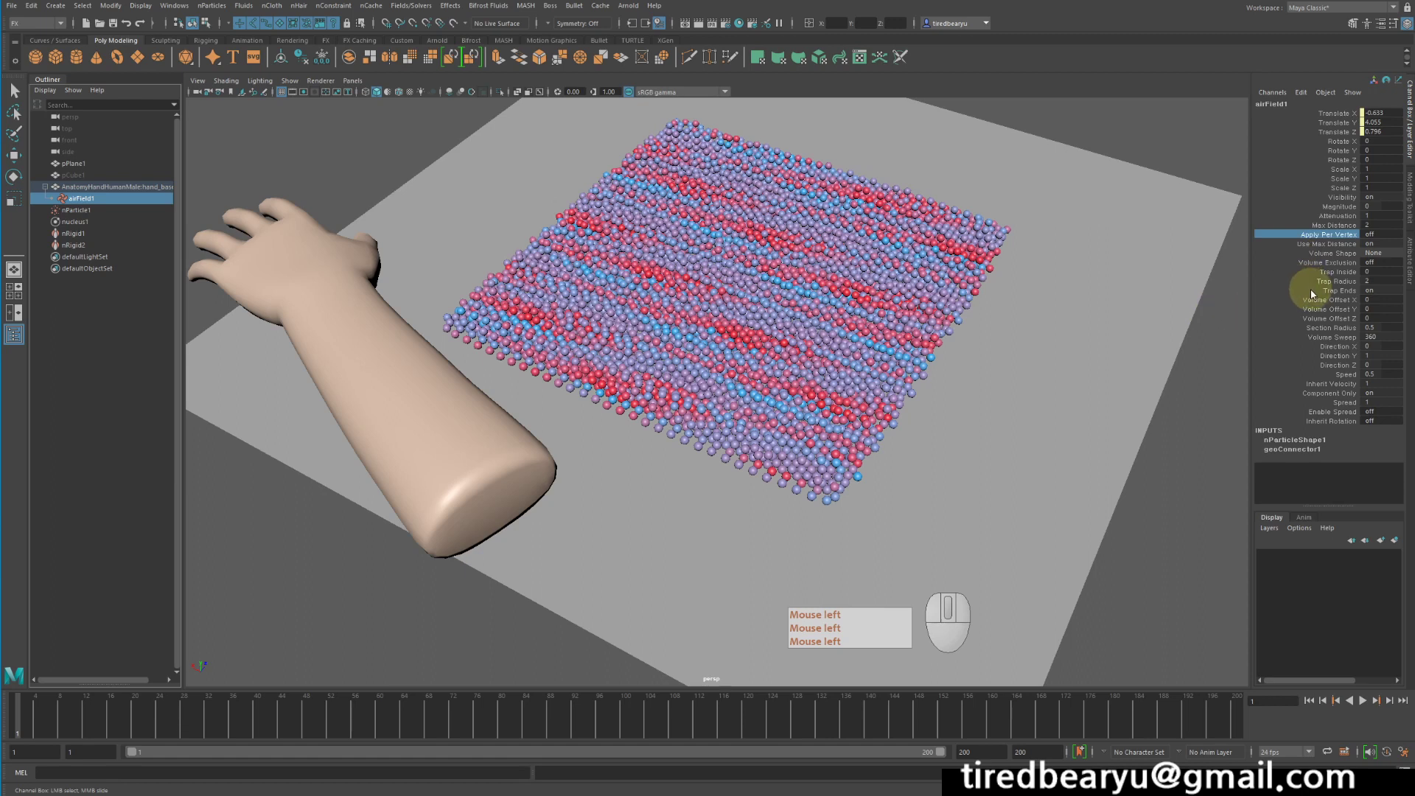
{"action": "left_click", "coordinate": [623, 349]}
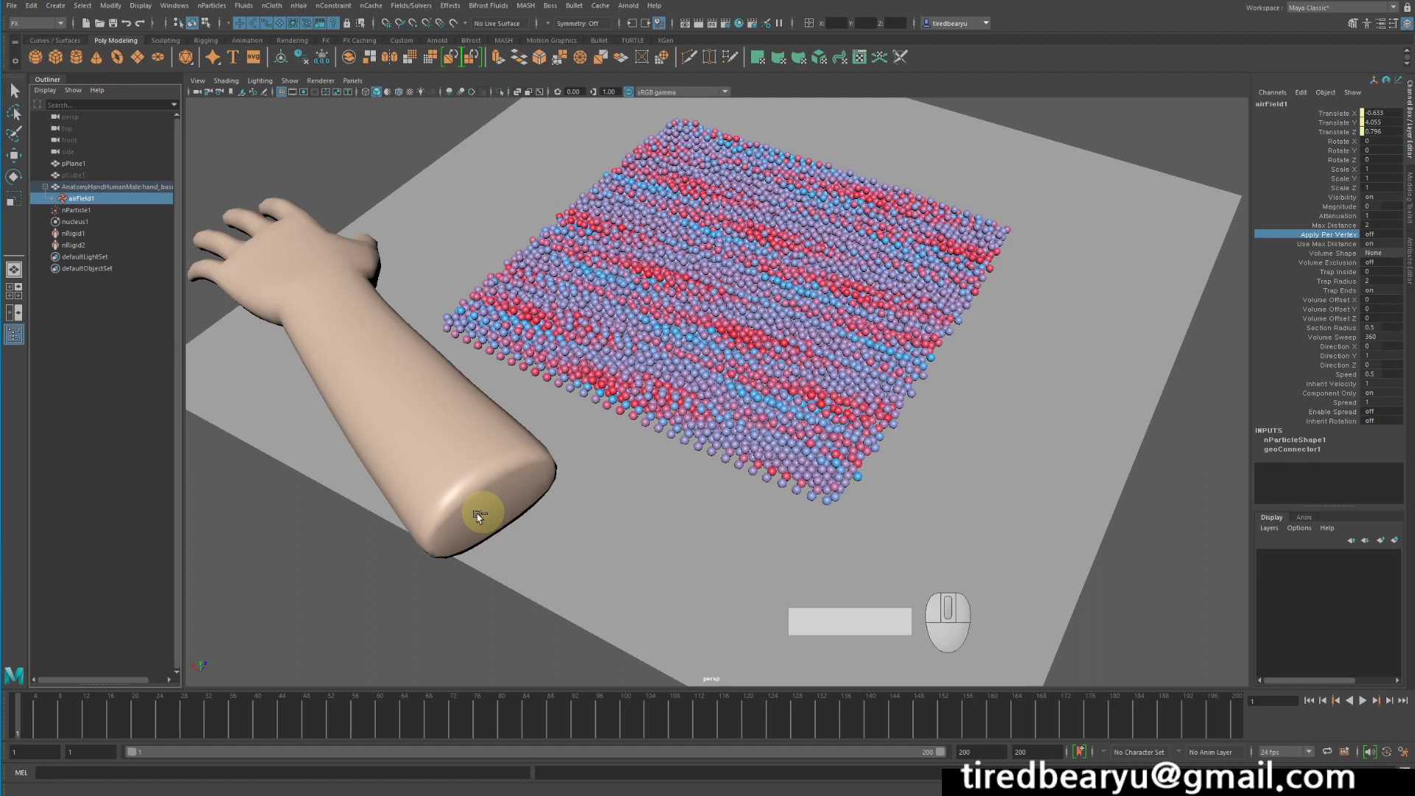
{"action": "left_click", "coordinate": [241, 234]}
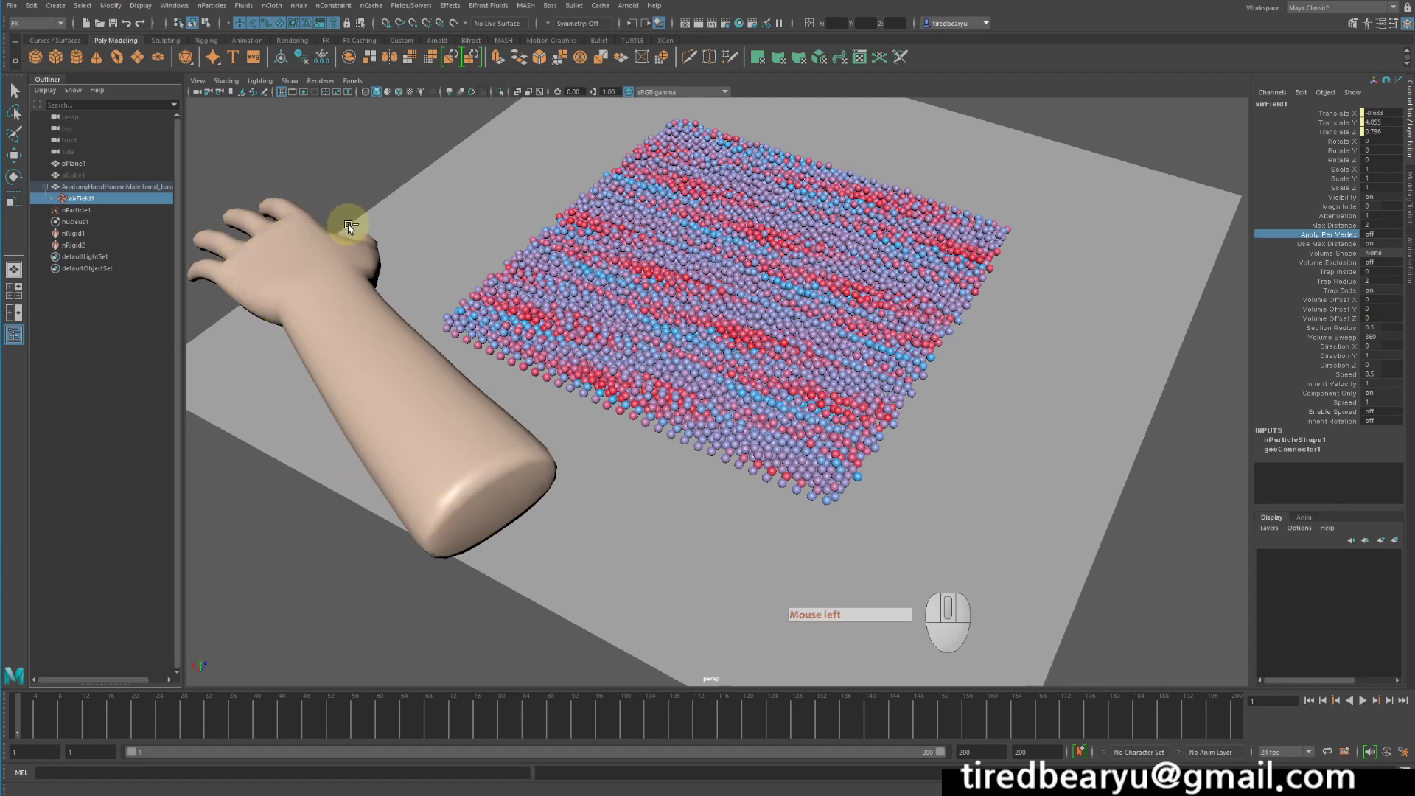
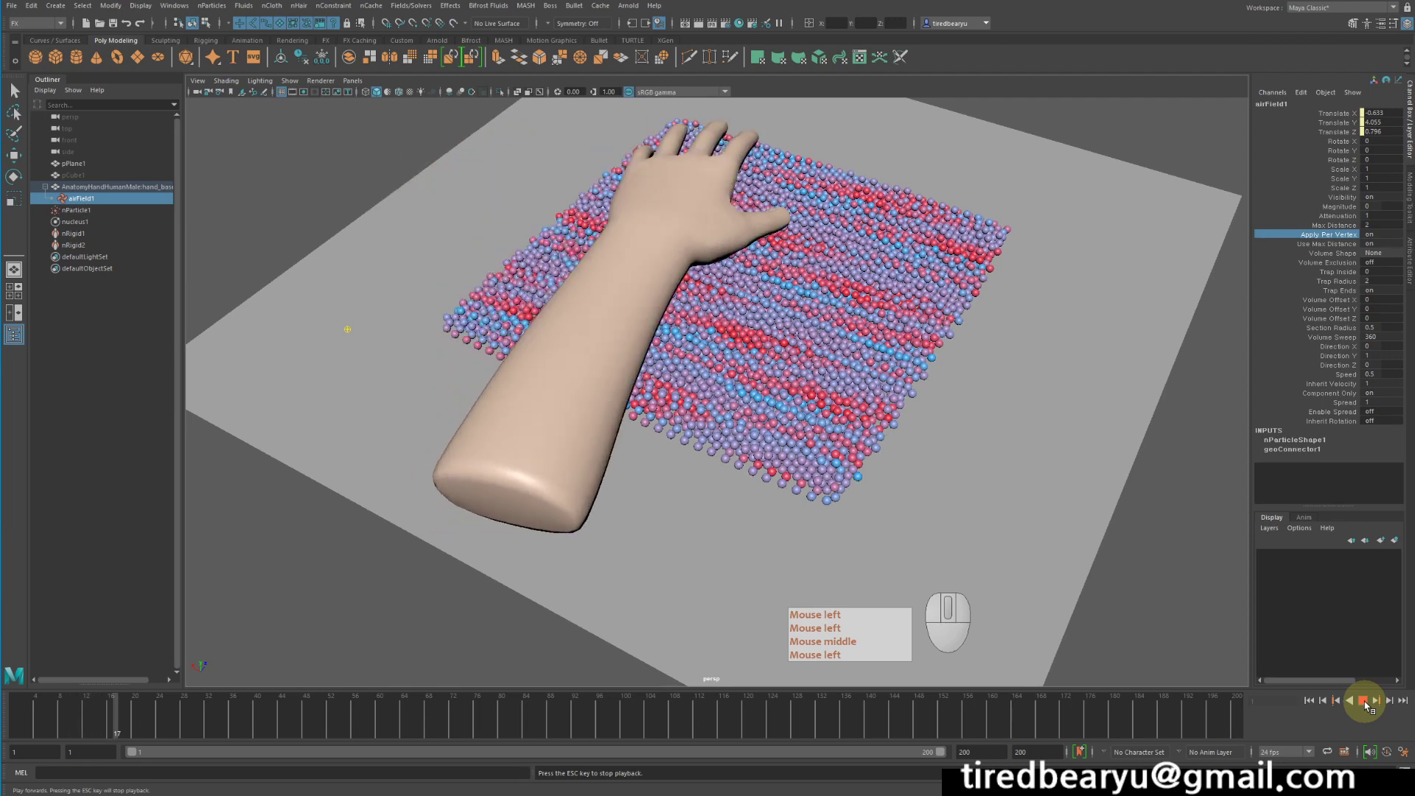
{"action": "middle_click", "coordinate": [1370, 704]}
{"action": "left_click", "coordinate": [1370, 704]}
{"action": "left_click", "coordinate": [1370, 698]}
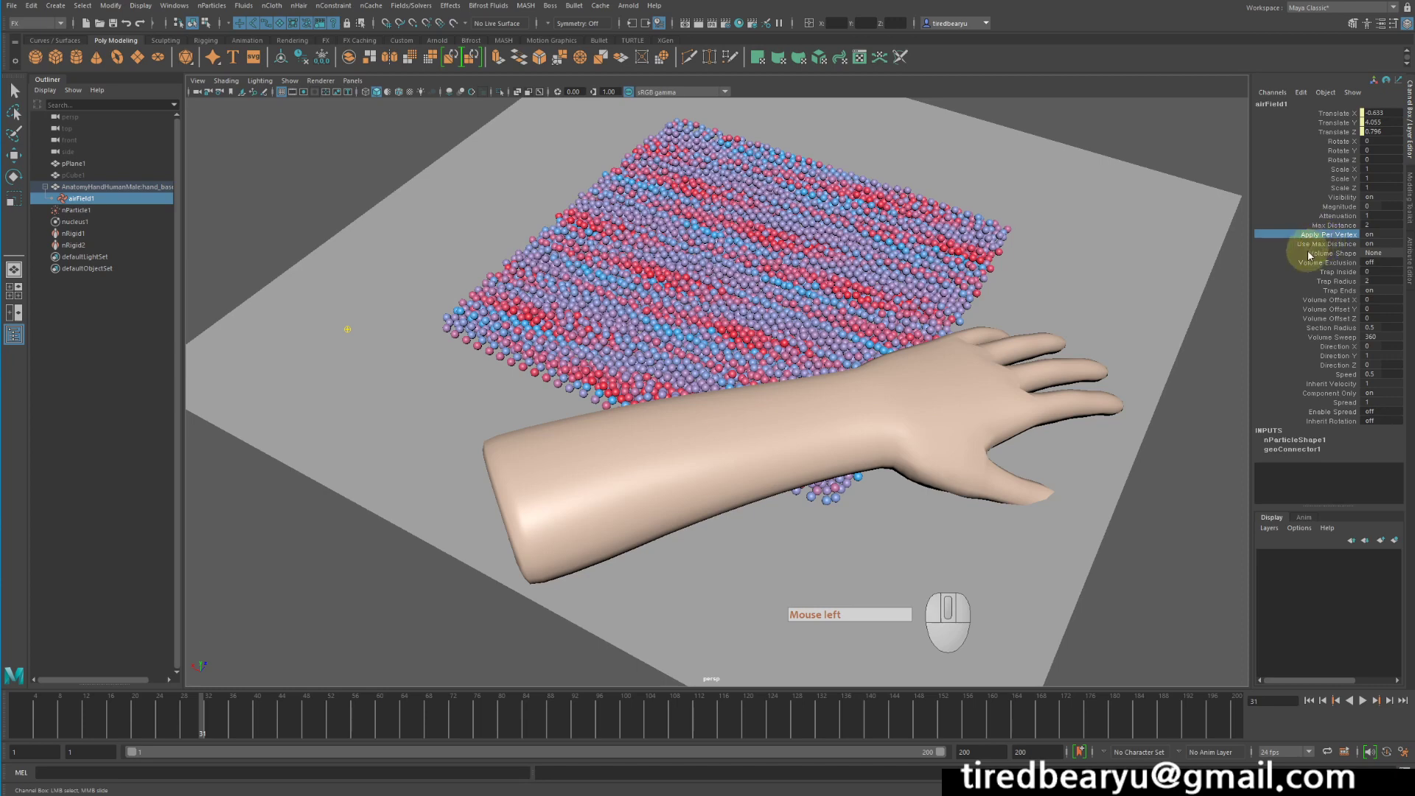
- Set the air field's Max Distance to 0.5 in the Attribute Editor
{"action": "key", "text": "ctrl+a"}
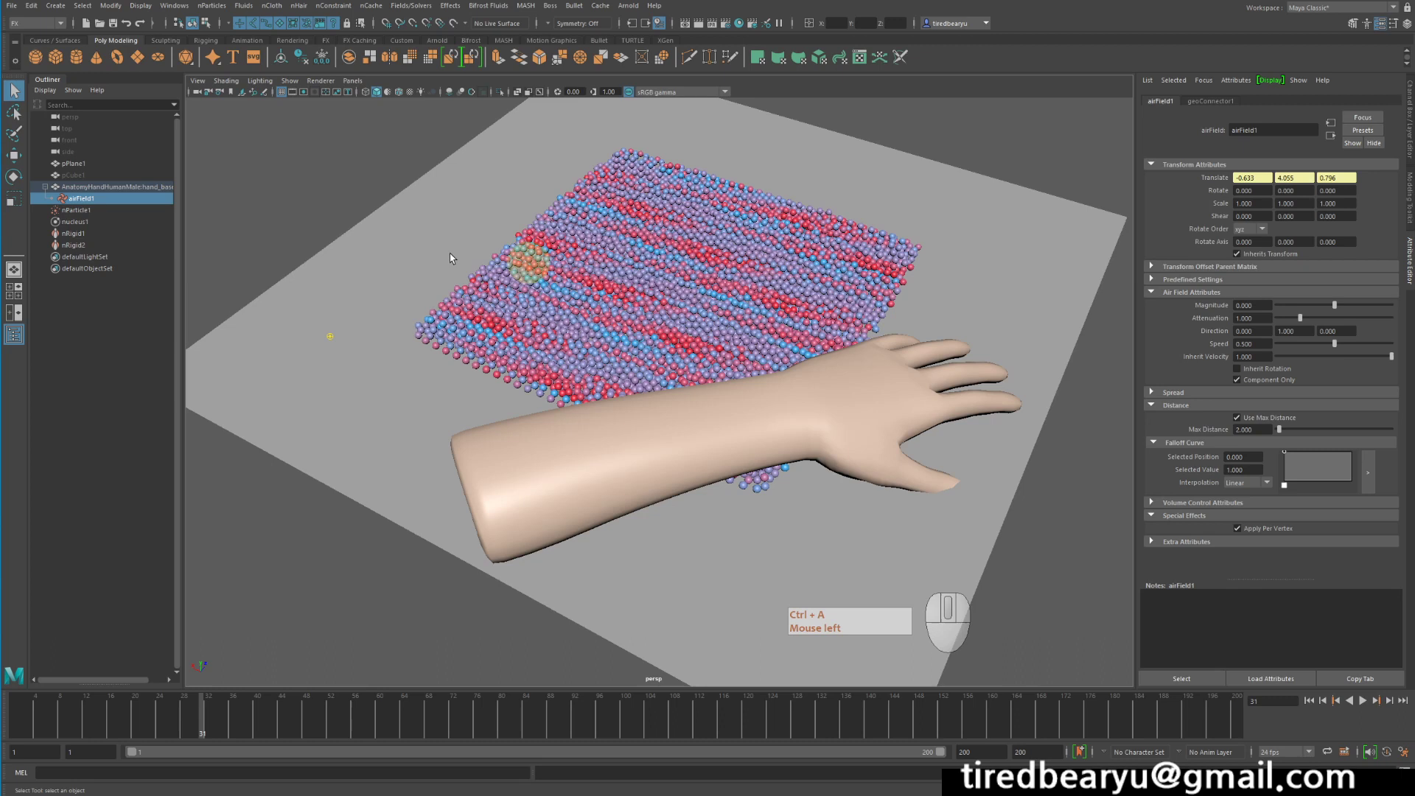
{"action": "key", "text": "ctrl+a"}
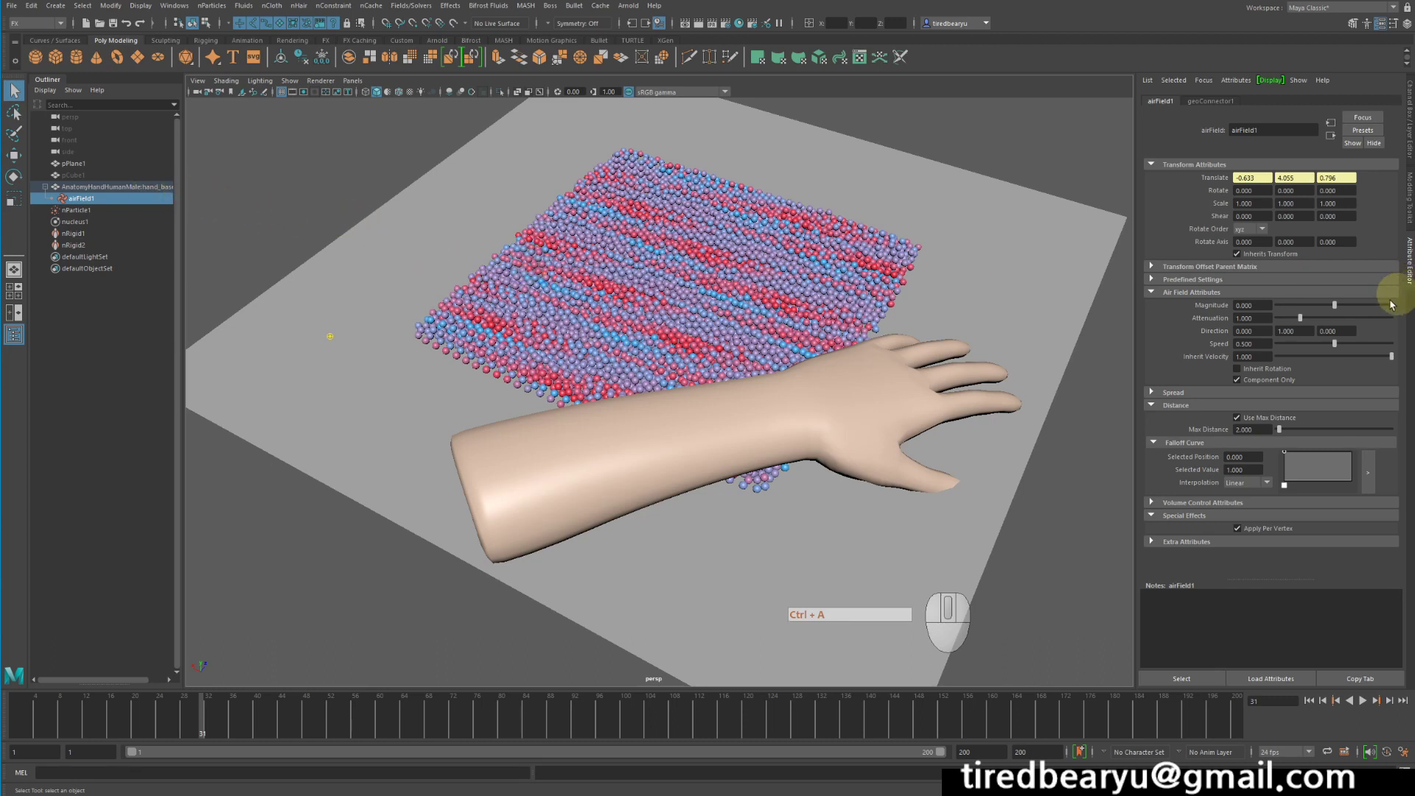
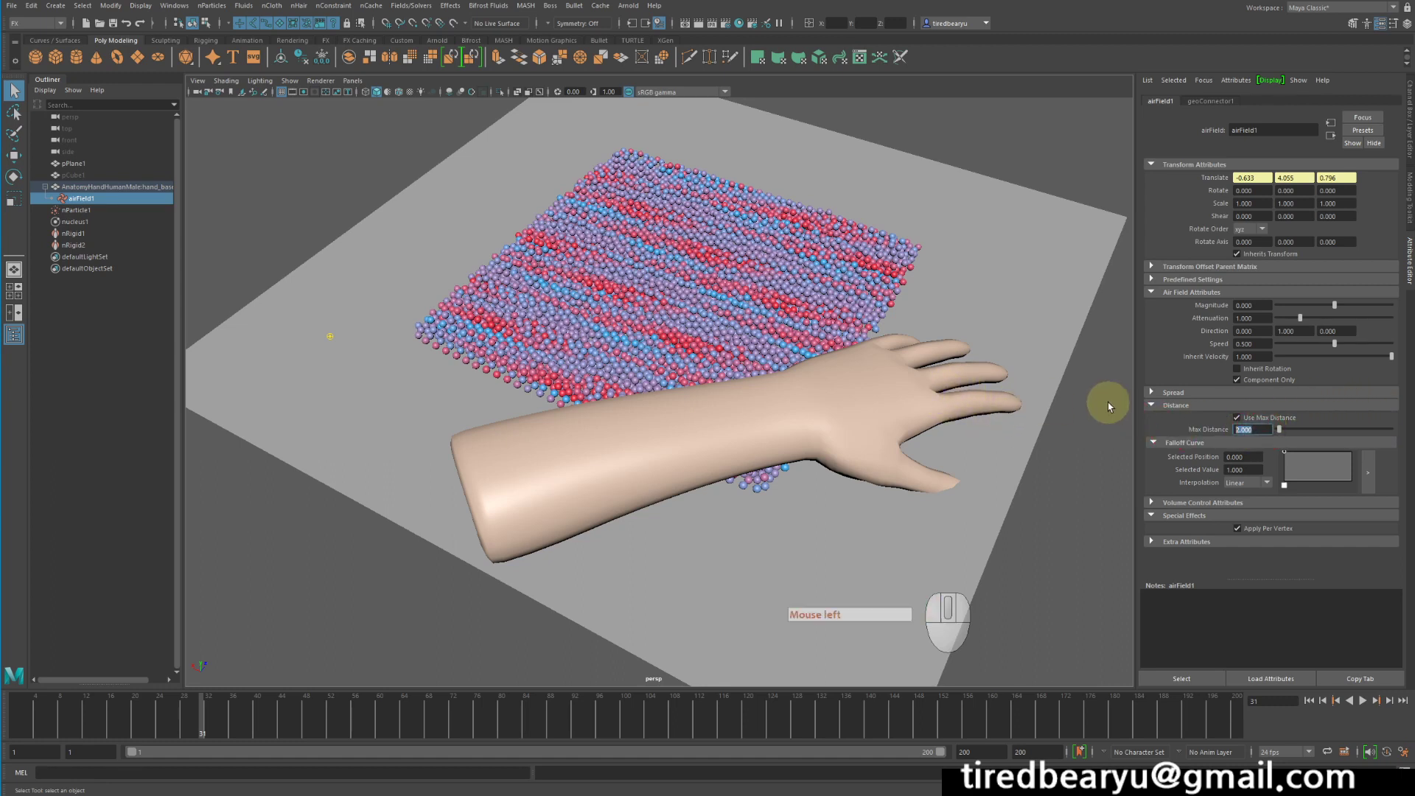
{"action": "key", "text": "KP_0"}
{"action": "left_click", "coordinate": [1110, 405]}
{"action": "key", "text": "KP_Decimal"}
{"action": "key", "text": "KP_0"}
{"action": "key", "text": "KP_Decimal"}
{"action": "key", "text": "KP_3"}
{"action": "left_click", "coordinate": [1110, 405]}
{"action": "key", "text": "KP_0"}
{"action": "key", "text": "KP_Decimal"}
{"action": "key", "text": "KP_3"}
{"action": "key", "text": "Return"}
{"action": "left_click", "coordinate": [1110, 405]}
{"action": "left_click", "coordinate": [1315, 699]}
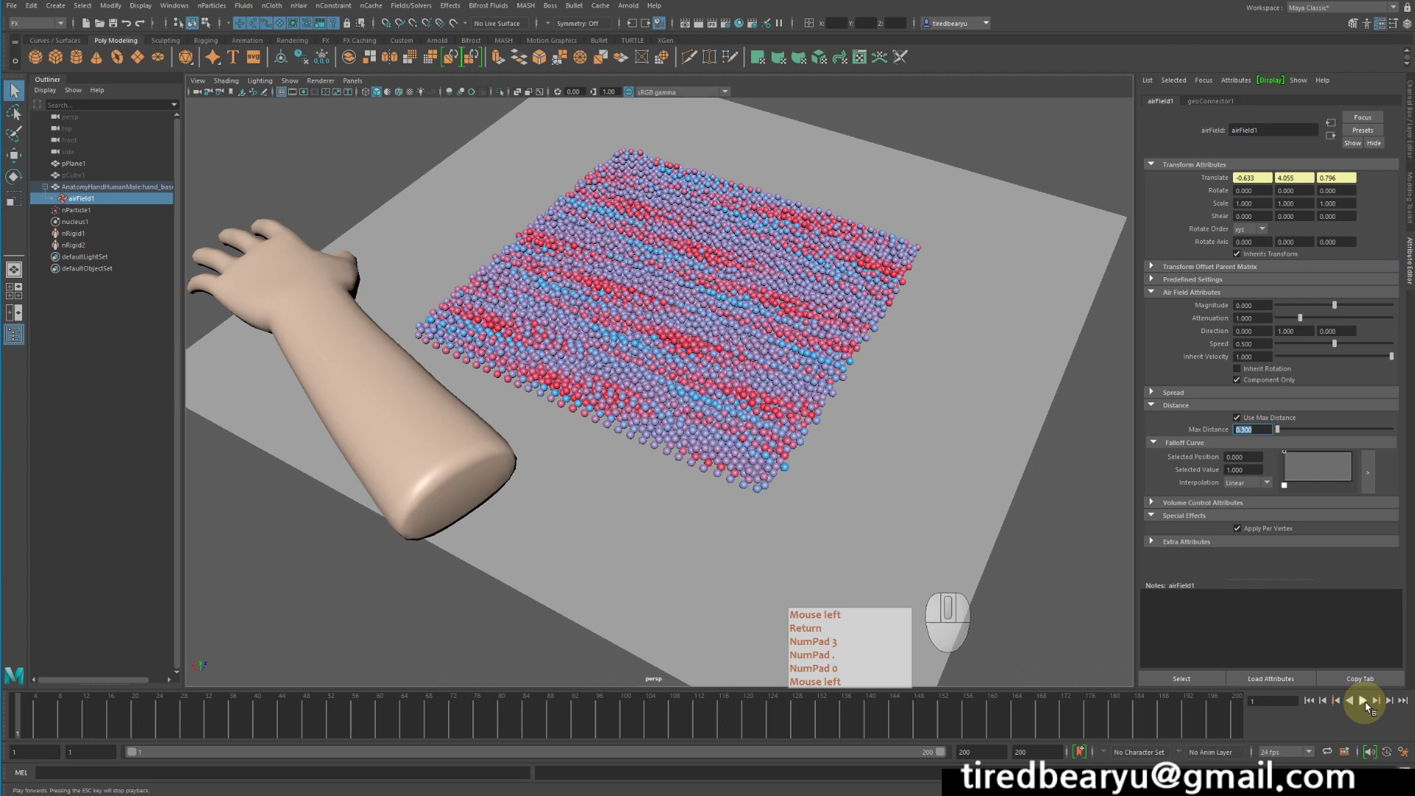
- Replay the simulation and raise the field's Inherit Velocity to 20, then stop playback
{"action": "left_click", "coordinate": [1369, 703]}
{"action": "key", "text": "KP_0"}
{"action": "key", "text": "KP_Decimal"}
{"action": "key", "text": "KP_3"}
{"action": "key", "text": "Return"}
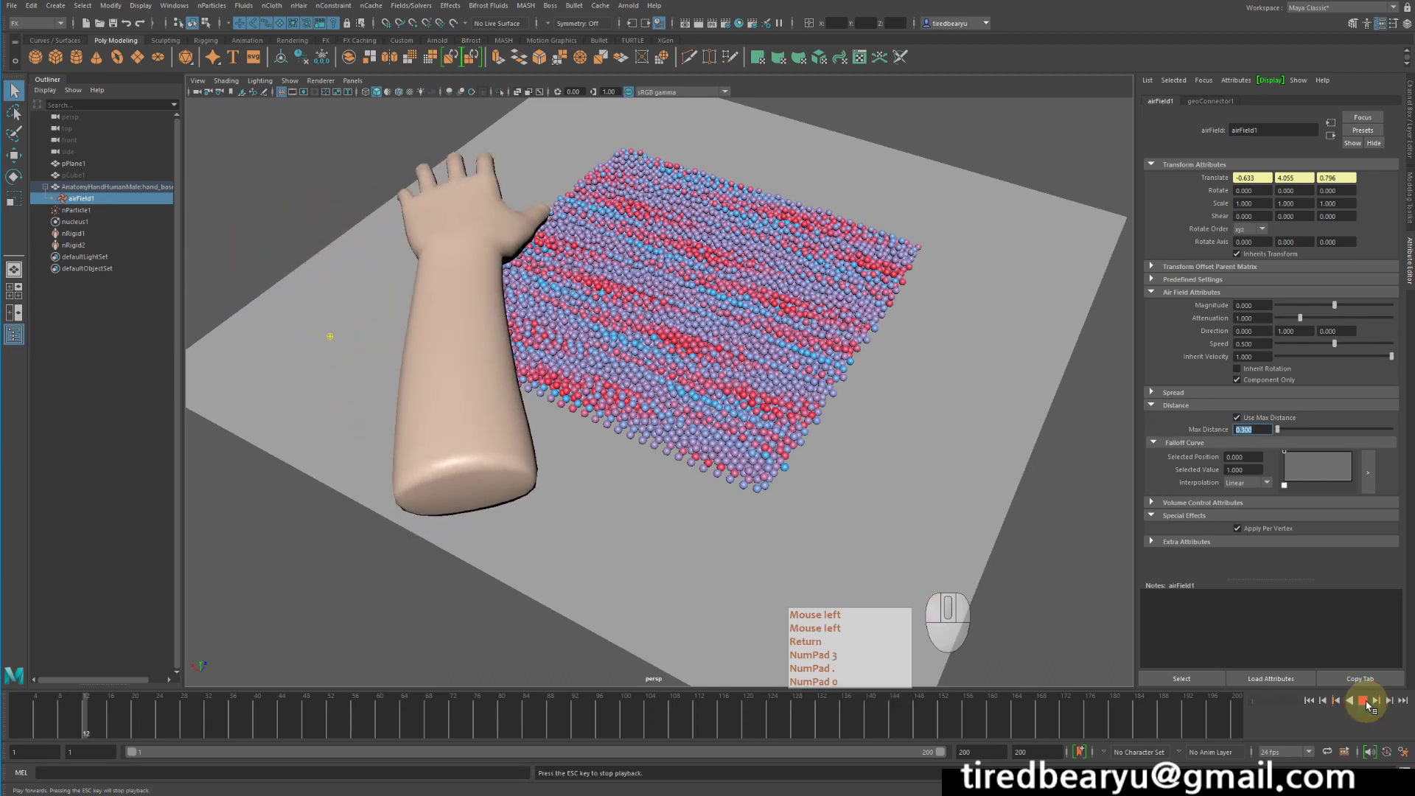
{"action": "key", "text": "Return"}
{"action": "key", "text": "KP_3"}
{"action": "key", "text": "KP_Decimal"}
{"action": "left_click", "coordinate": [1370, 703]}
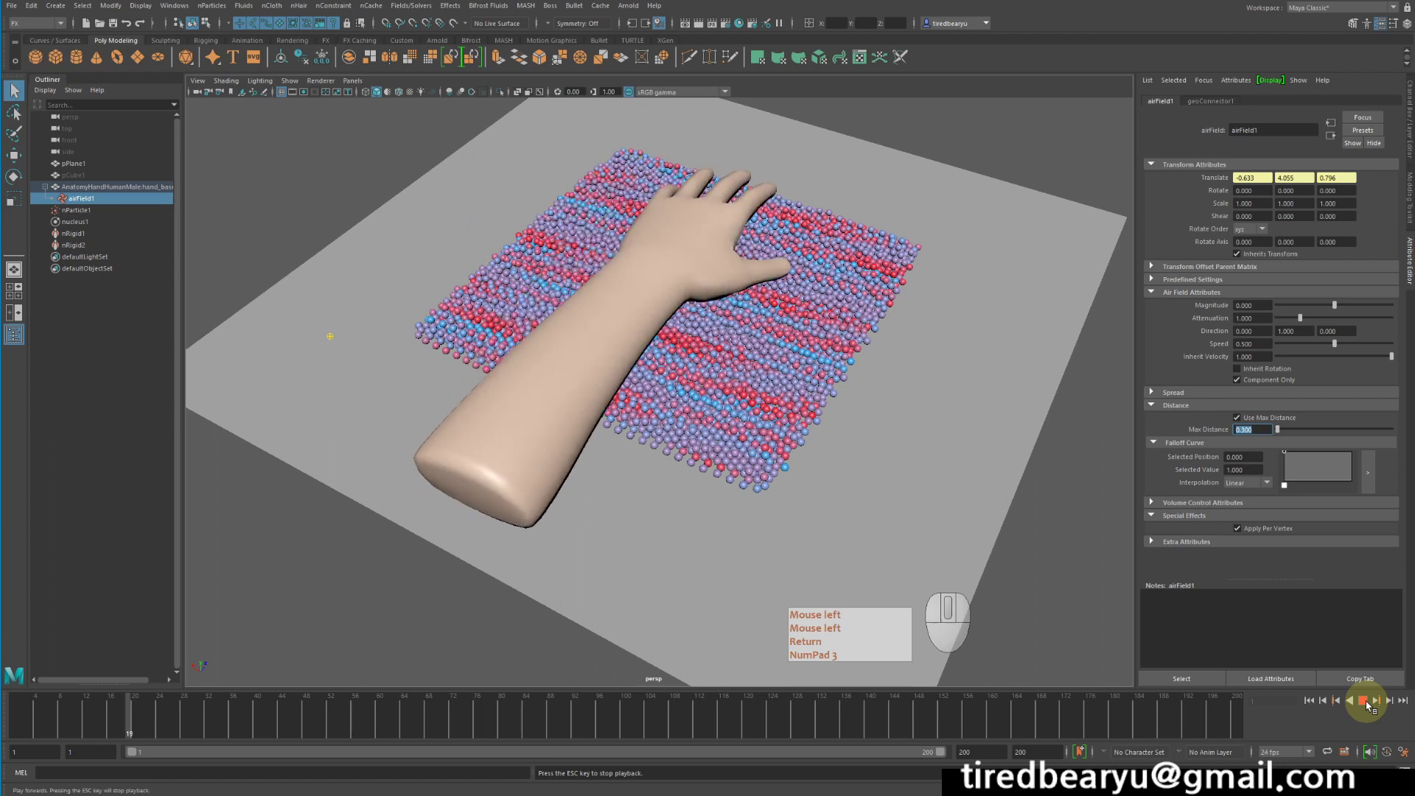
{"action": "key", "text": "Return"}
{"action": "left_click", "coordinate": [1370, 705]}
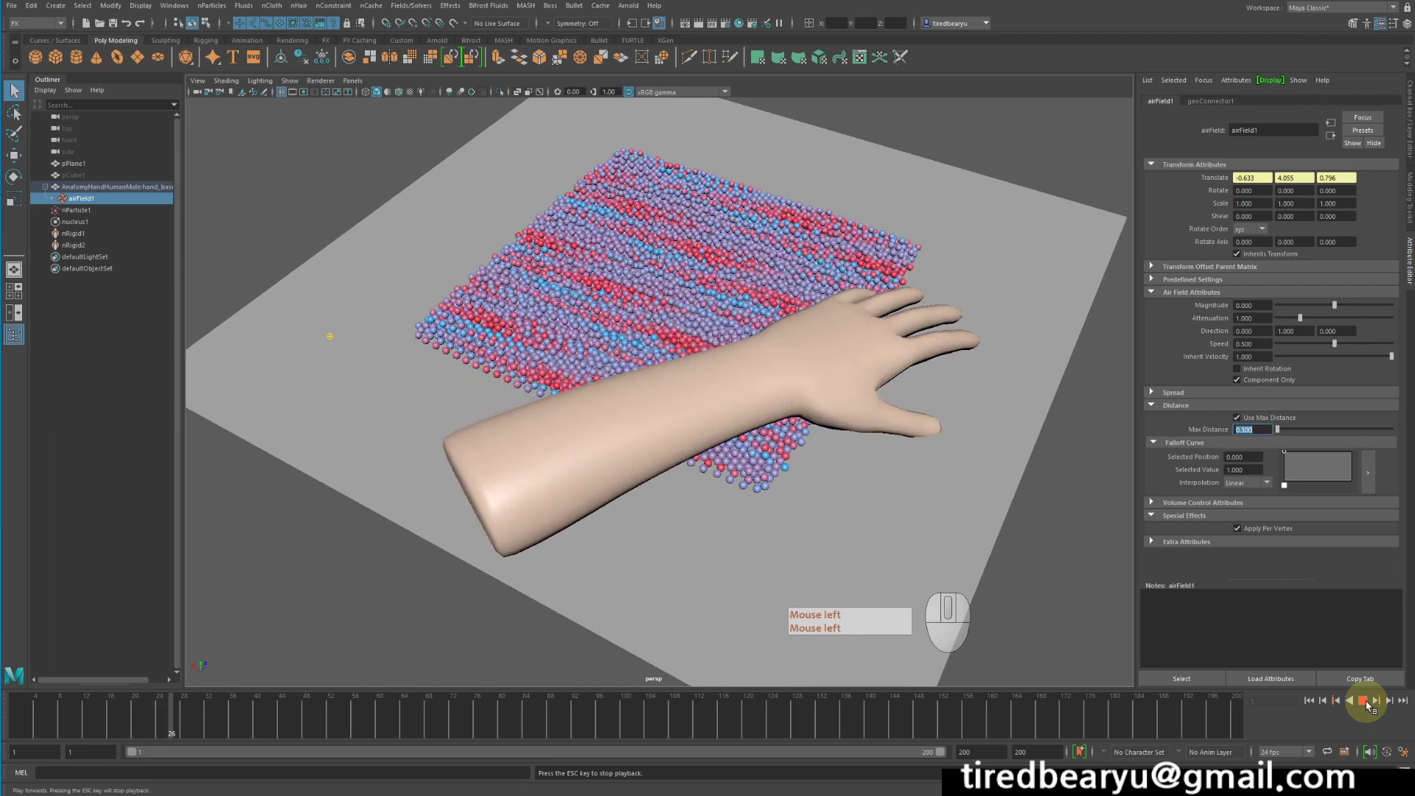
{"action": "left_click", "coordinate": [1370, 705]}
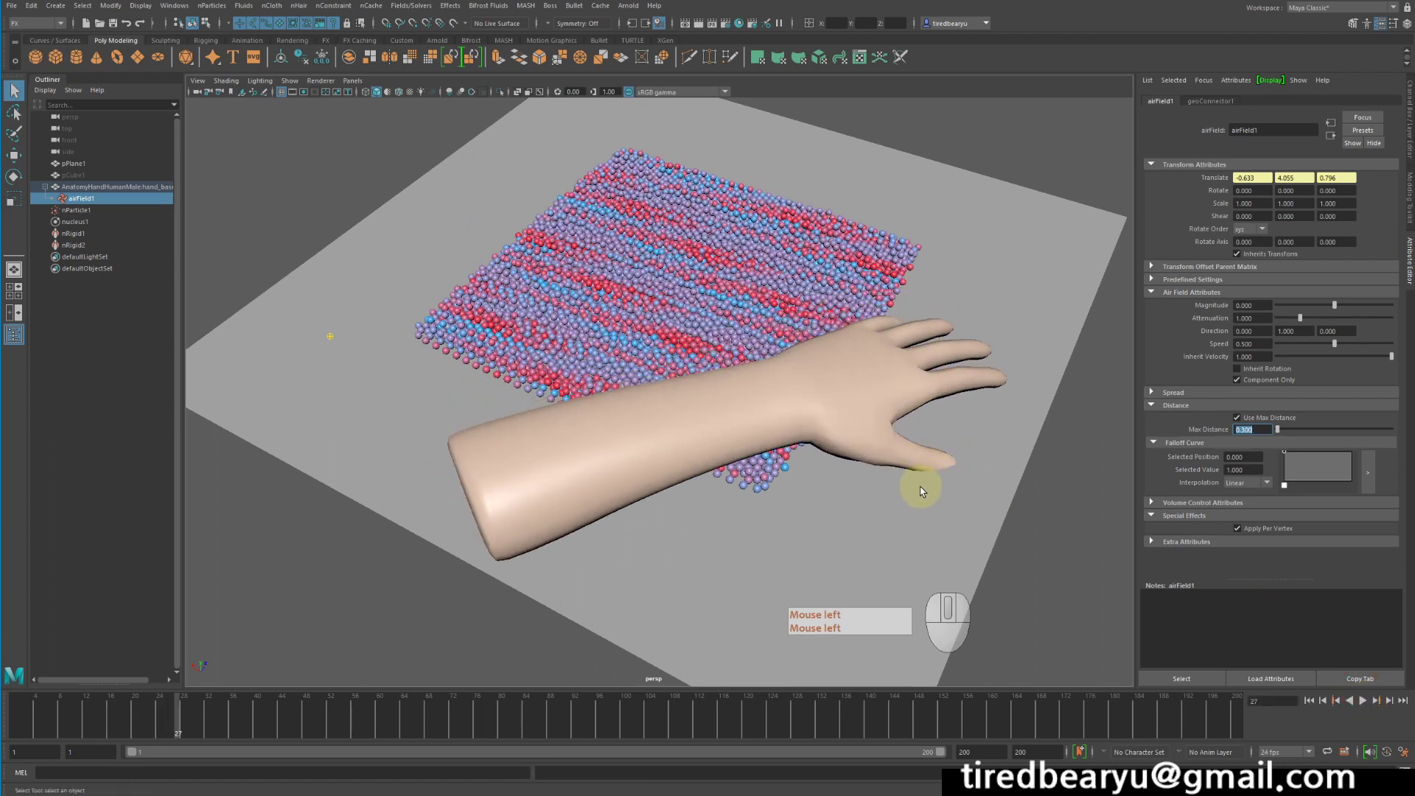
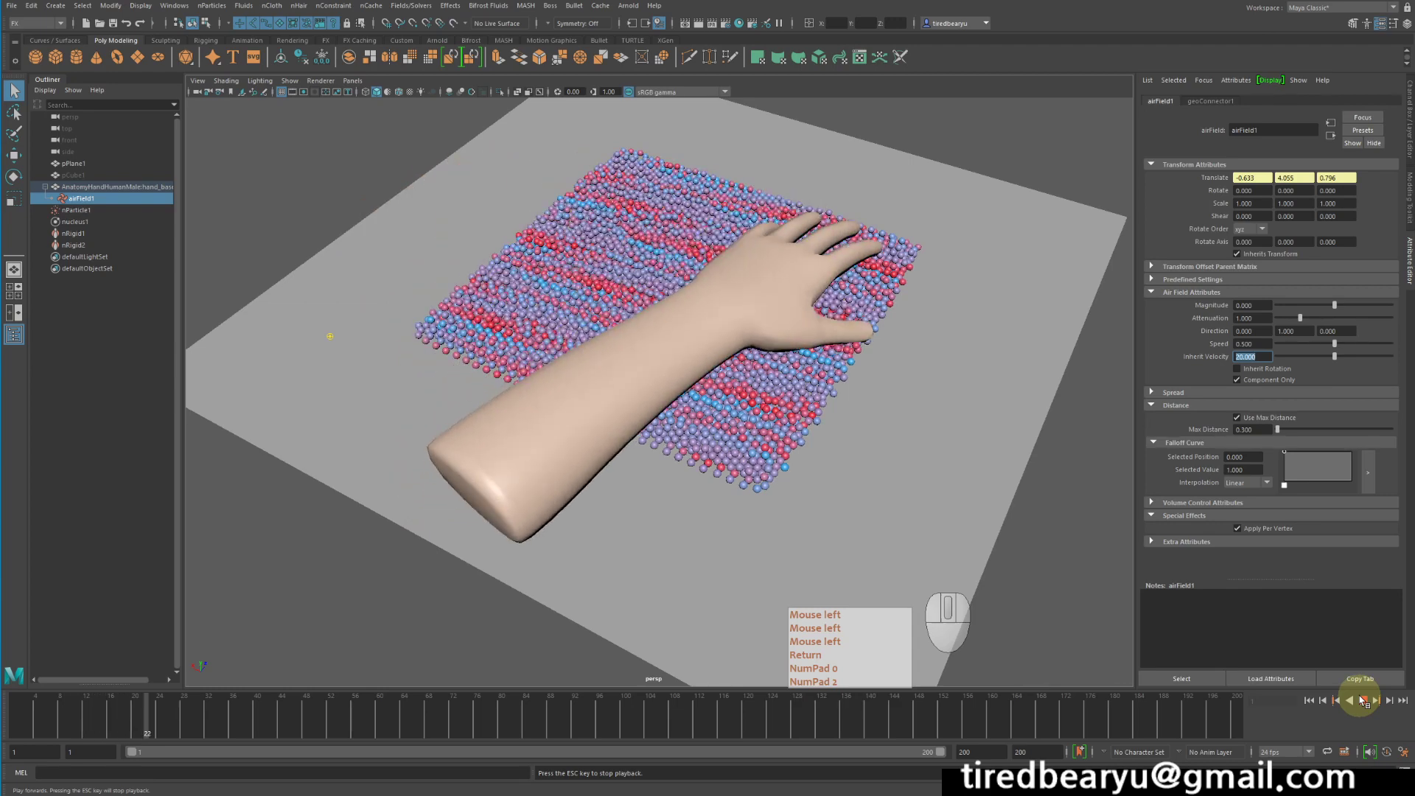
- Confirm Inherit Velocity at 40 and replay the hand sweeping over the slab
{"action": "key", "text": "Return"}
{"action": "key", "text": "KP_0"}
{"action": "left_click", "coordinate": [1365, 698]}
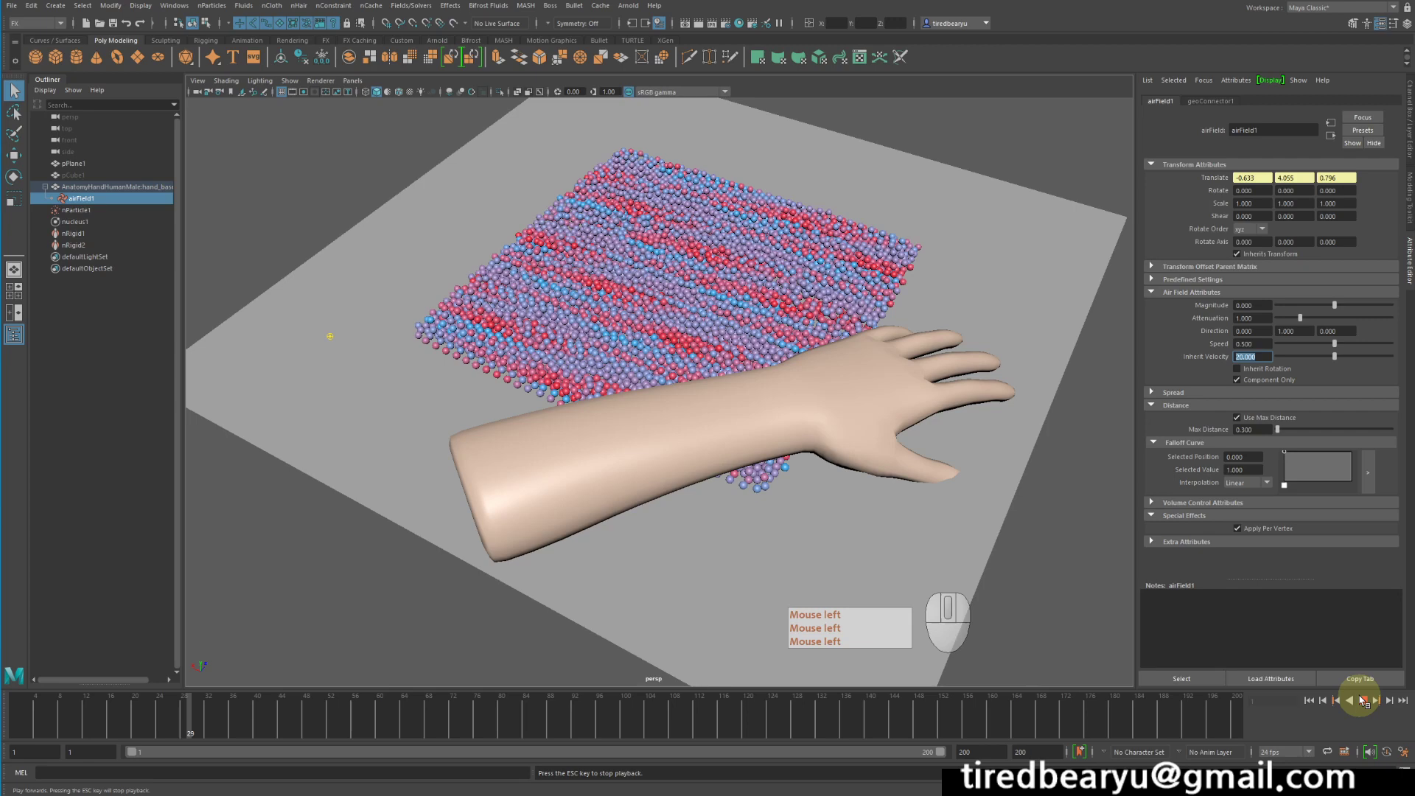
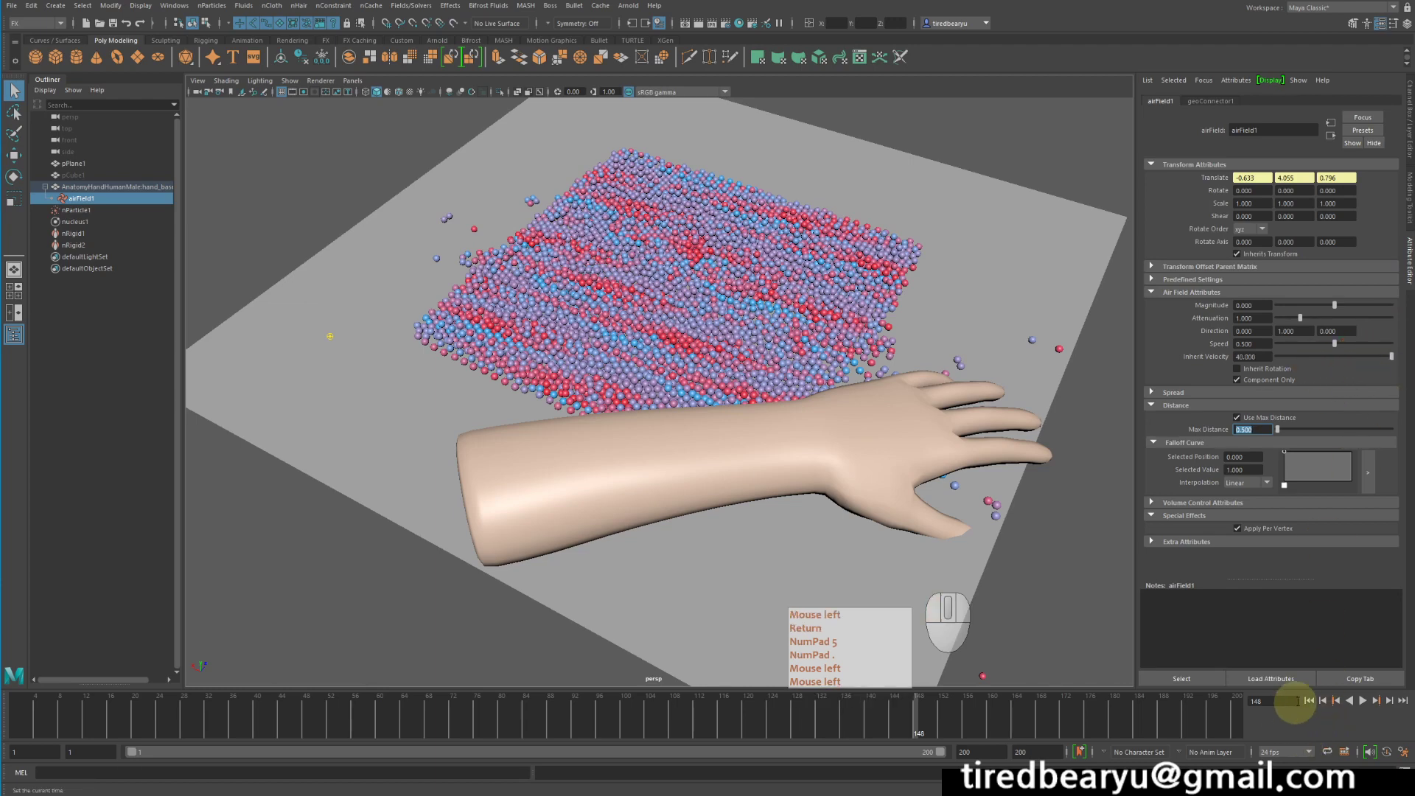
- Rewind, enter Max Distance 0.5 for the air field and replay the scatter
{"action": "left_click", "coordinate": [1309, 698]}
{"action": "key", "text": "Return"}
{"action": "key", "text": "KP_5"}
{"action": "key", "text": "KP_Decimal"}
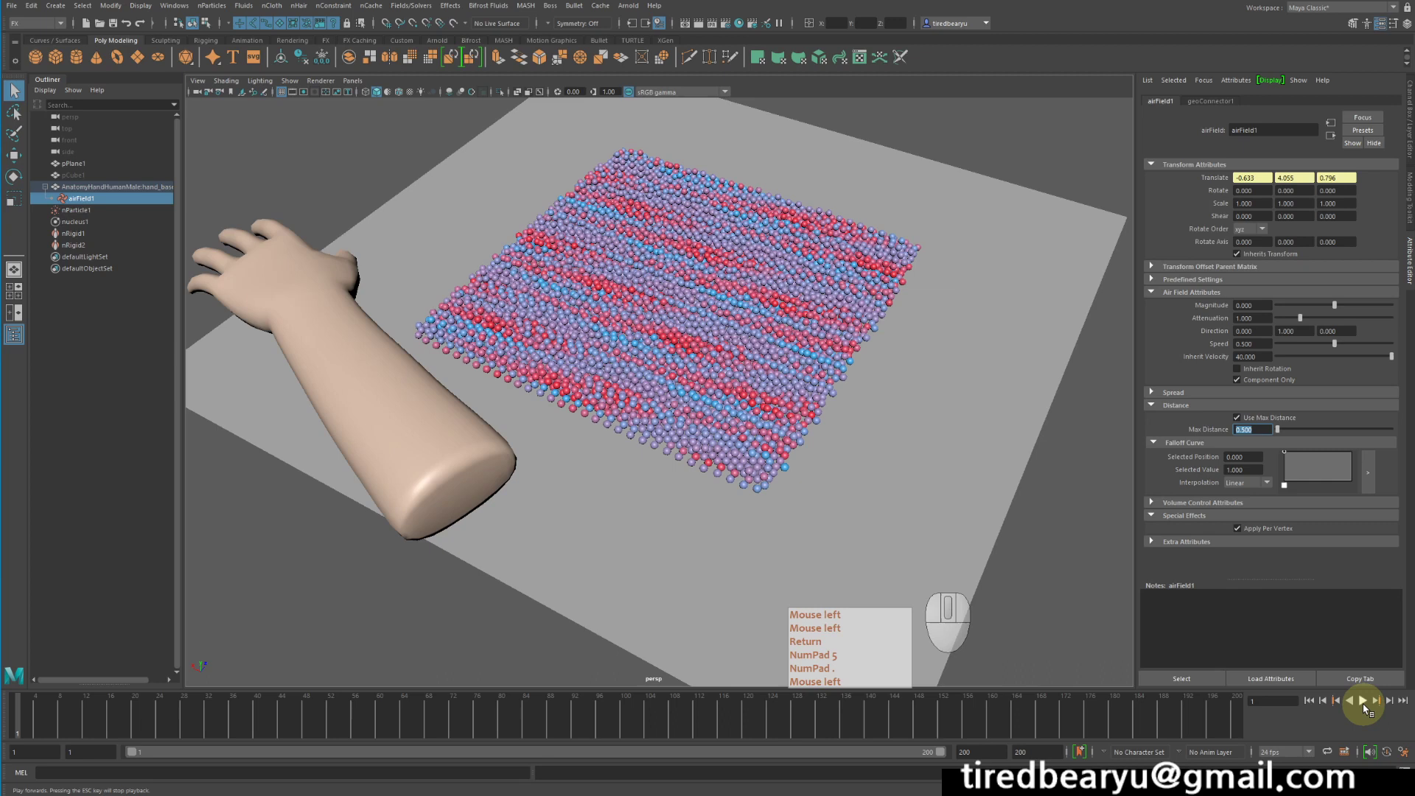
{"action": "key", "text": "KP_Decimal"}
{"action": "left_click", "coordinate": [1365, 707]}
{"action": "left_click", "coordinate": [1365, 706]}
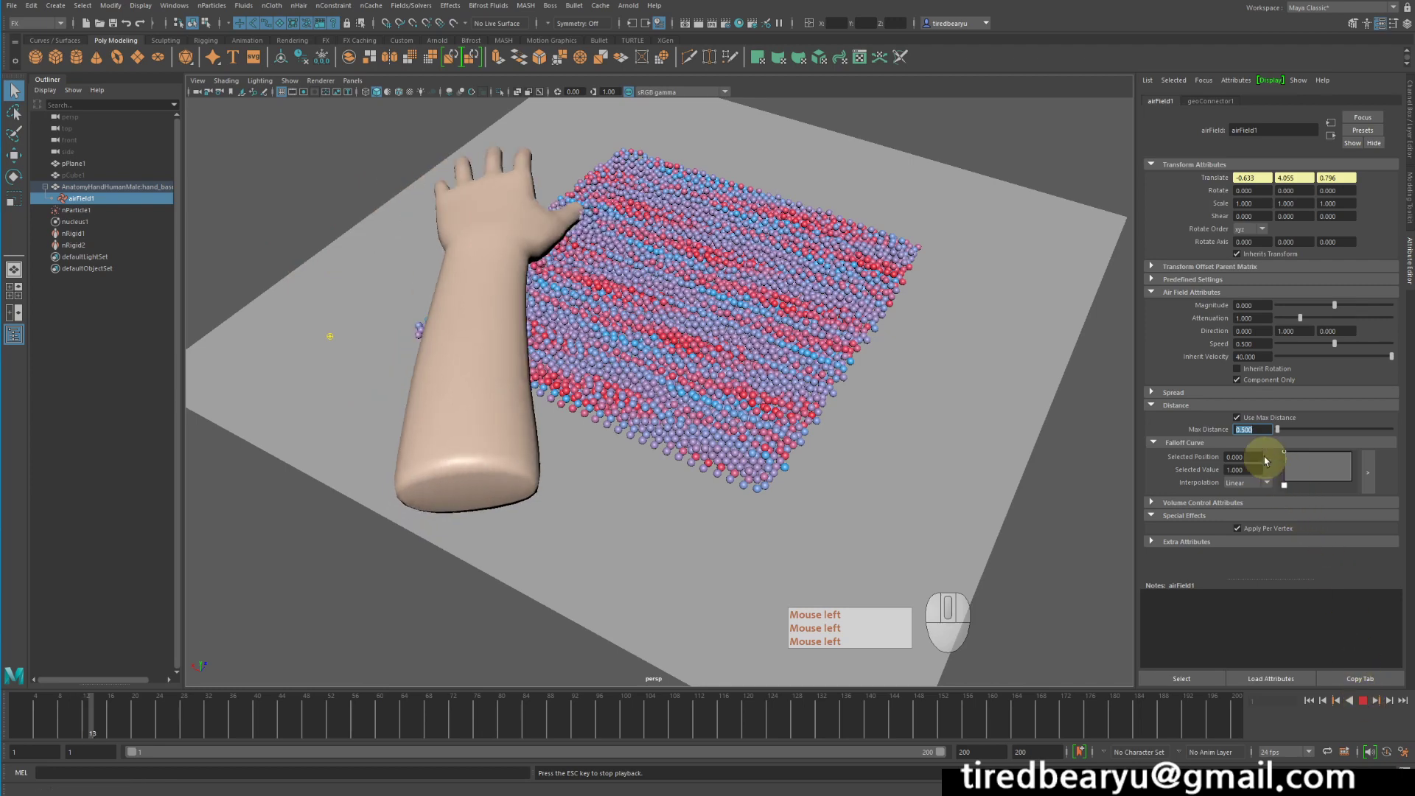
- Enable Use Max Distance, watch the balls scatter off the slab and rewind to frame 1
{"action": "left_click", "coordinate": [1247, 440]}
{"action": "left_click", "coordinate": [1243, 446]}
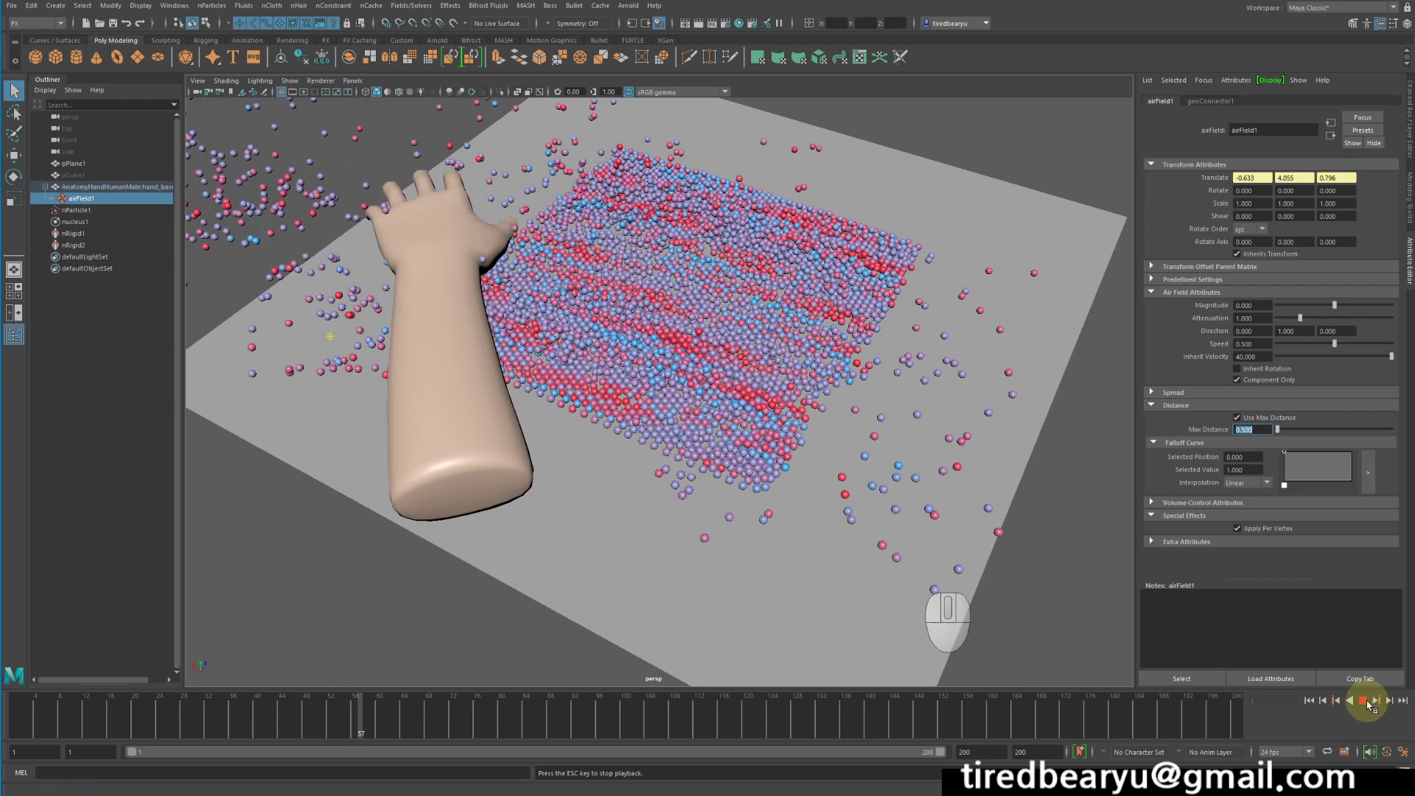
{"action": "left_click", "coordinate": [1318, 668]}
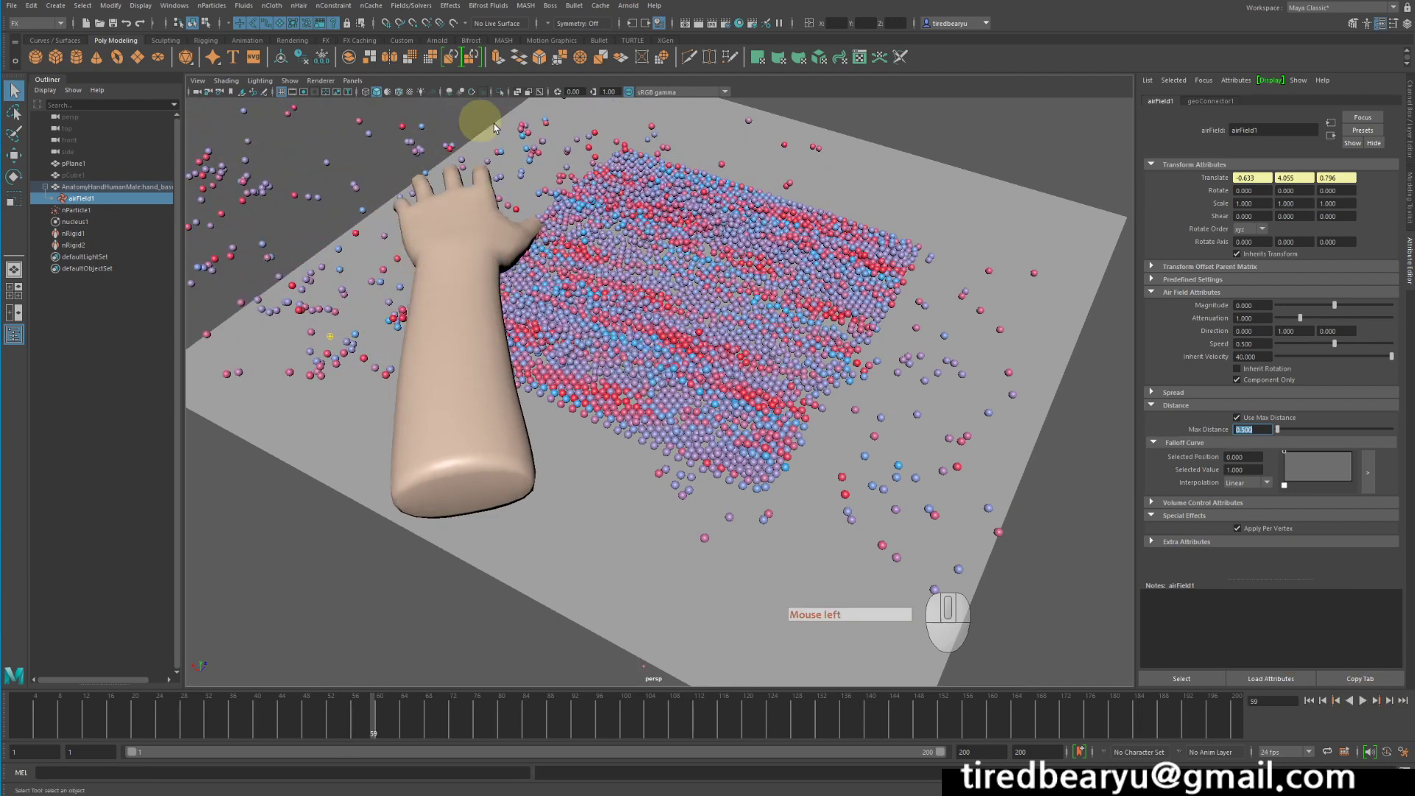
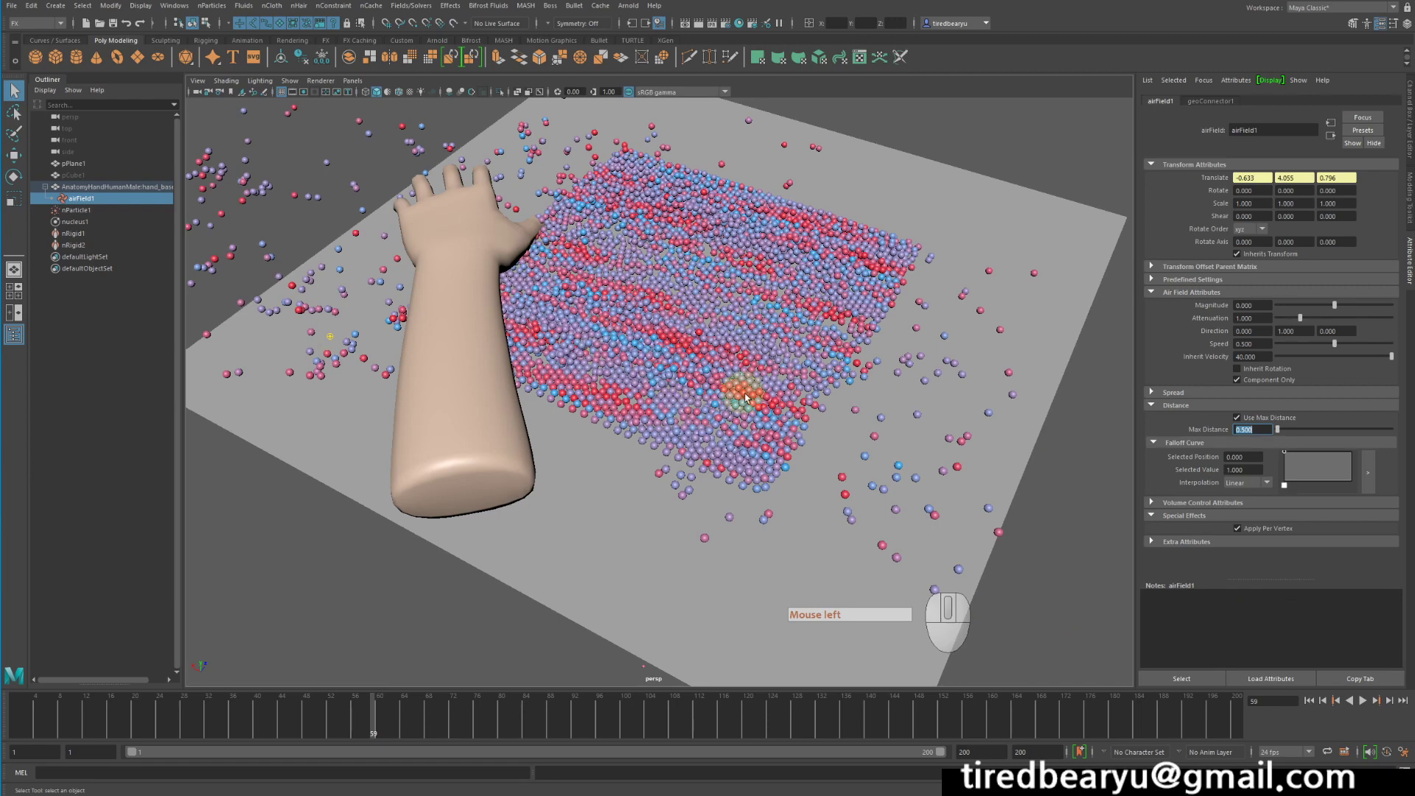
{"action": "left_click", "coordinate": [1312, 700]}
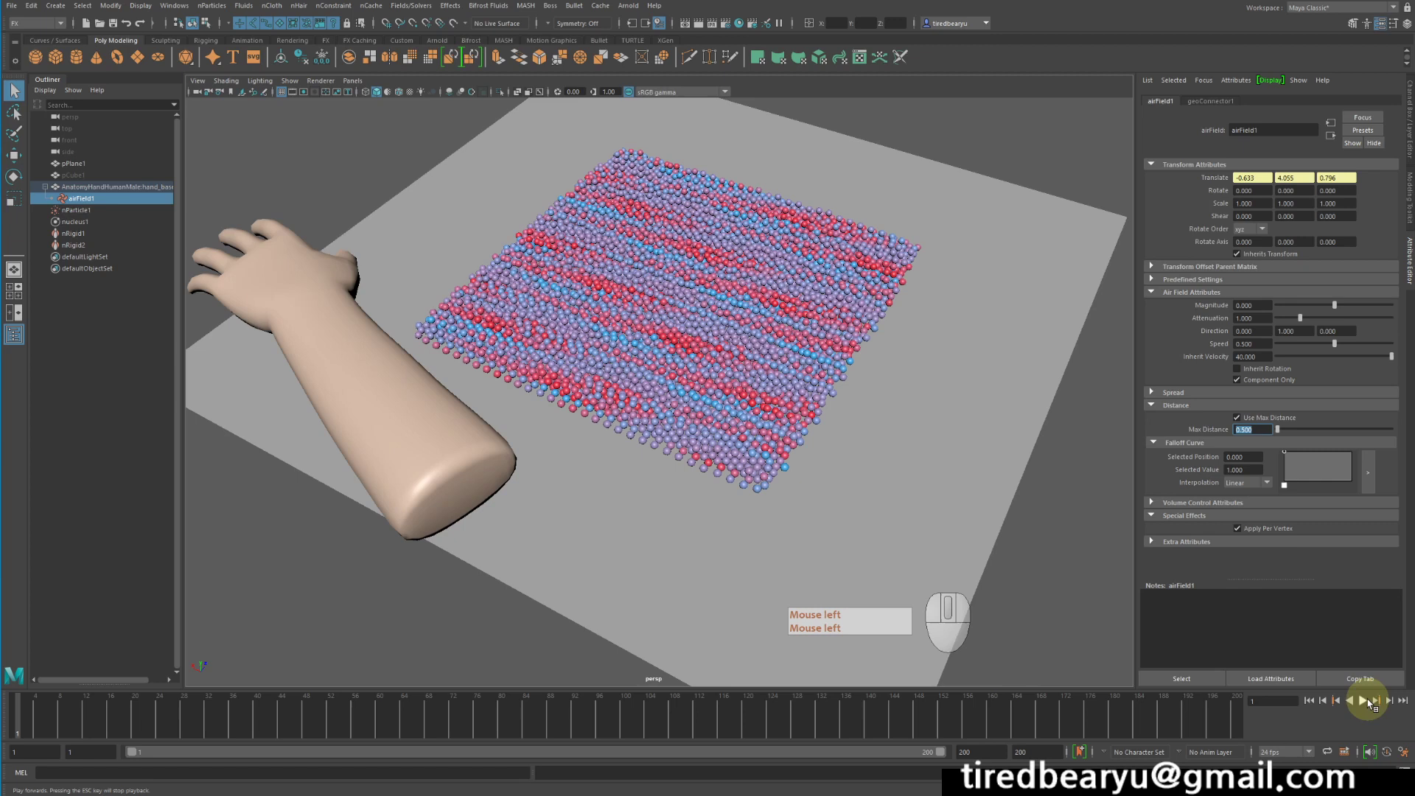
- Raise airField1 Max Distance to 2.0 in the Attribute Editor
{"action": "left_click", "coordinate": [1286, 431]}
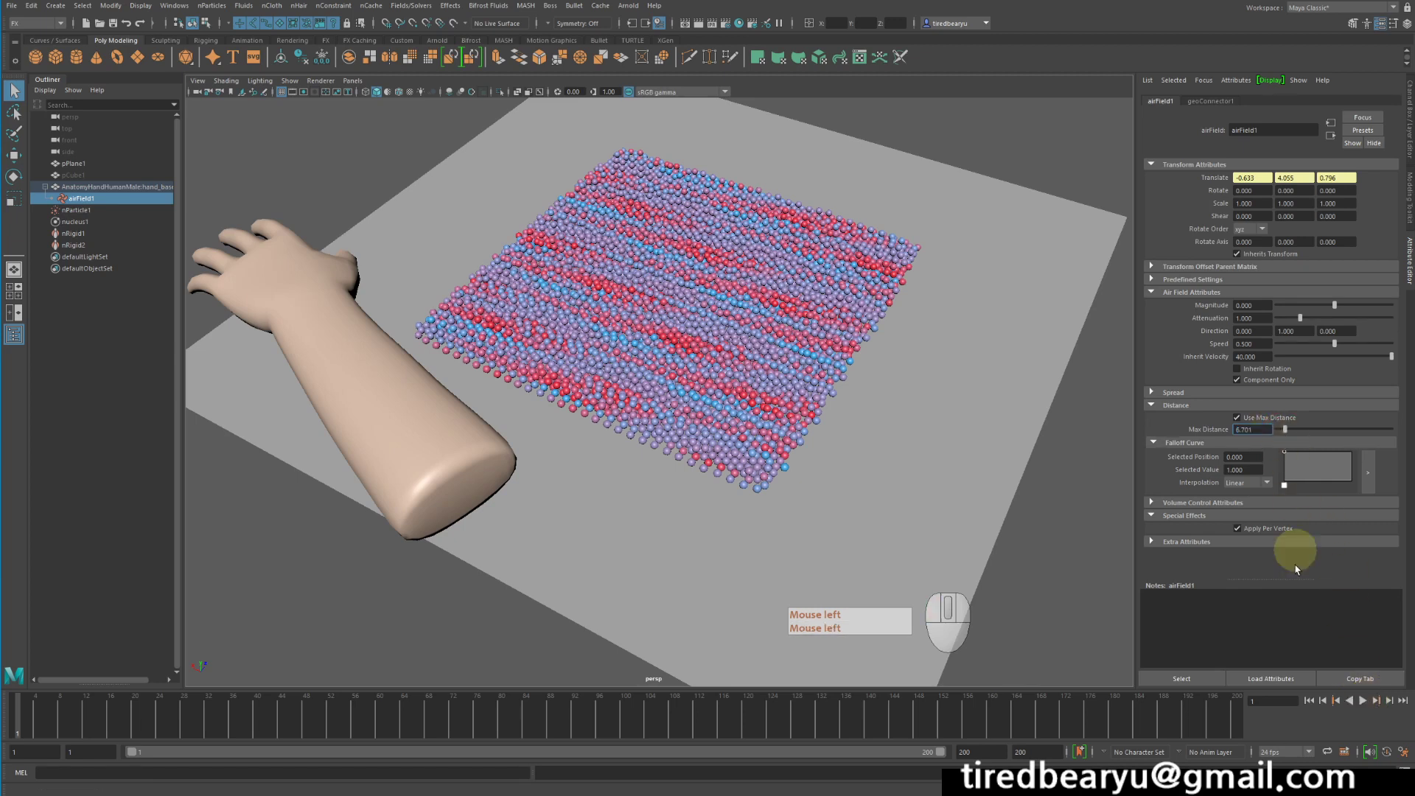
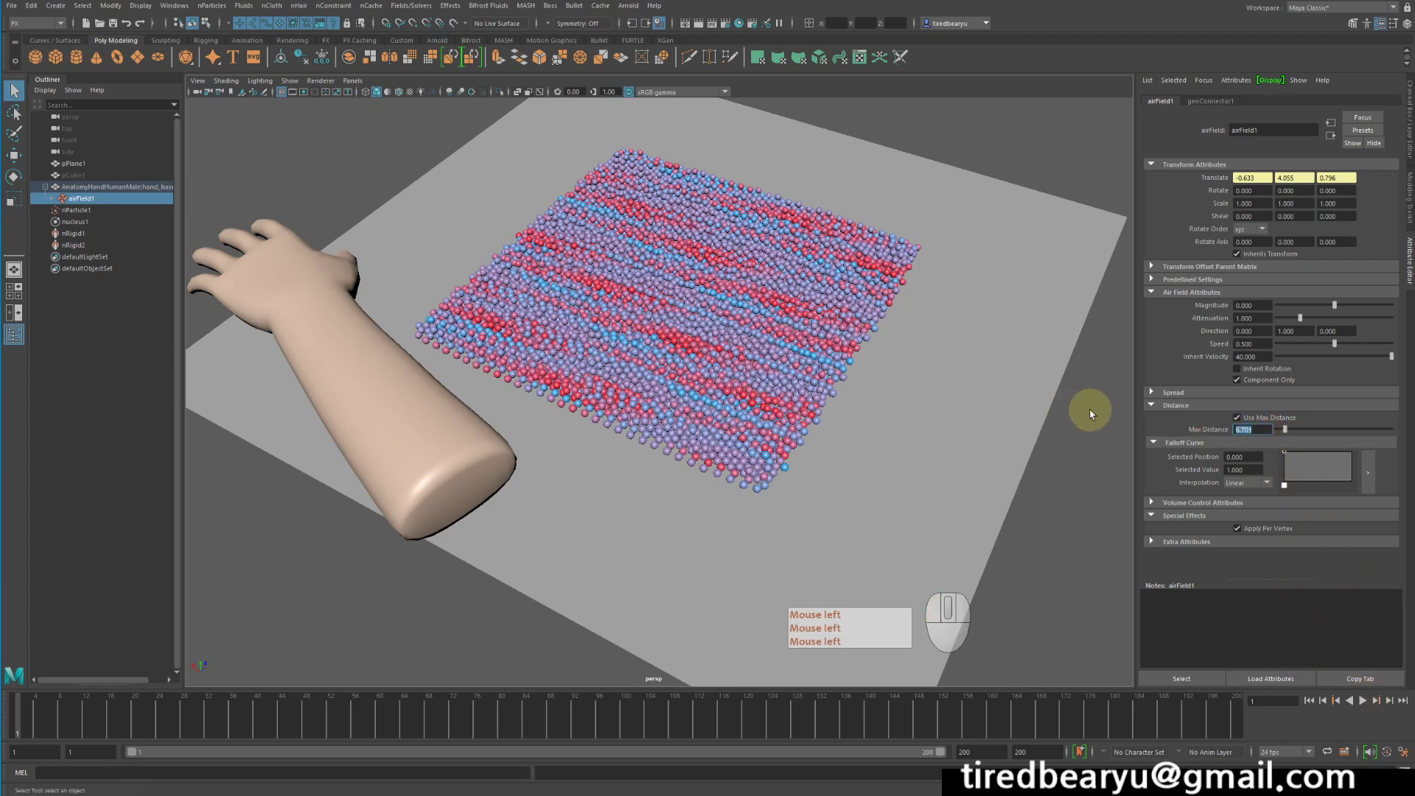
{"action": "key", "text": "KP_2"}
{"action": "left_click", "coordinate": [1092, 412]}
{"action": "key", "text": "Return"}
{"action": "key", "text": "KP_2"}
{"action": "left_click", "coordinate": [1103, 438]}
{"action": "key", "text": "Return"}
{"action": "key", "text": "KP_2"}
{"action": "double_click", "coordinate": [1310, 701]}
- Replay the simulation to see balls scattered widely around the hand, then stop
{"action": "left_click", "coordinate": [1366, 700]}
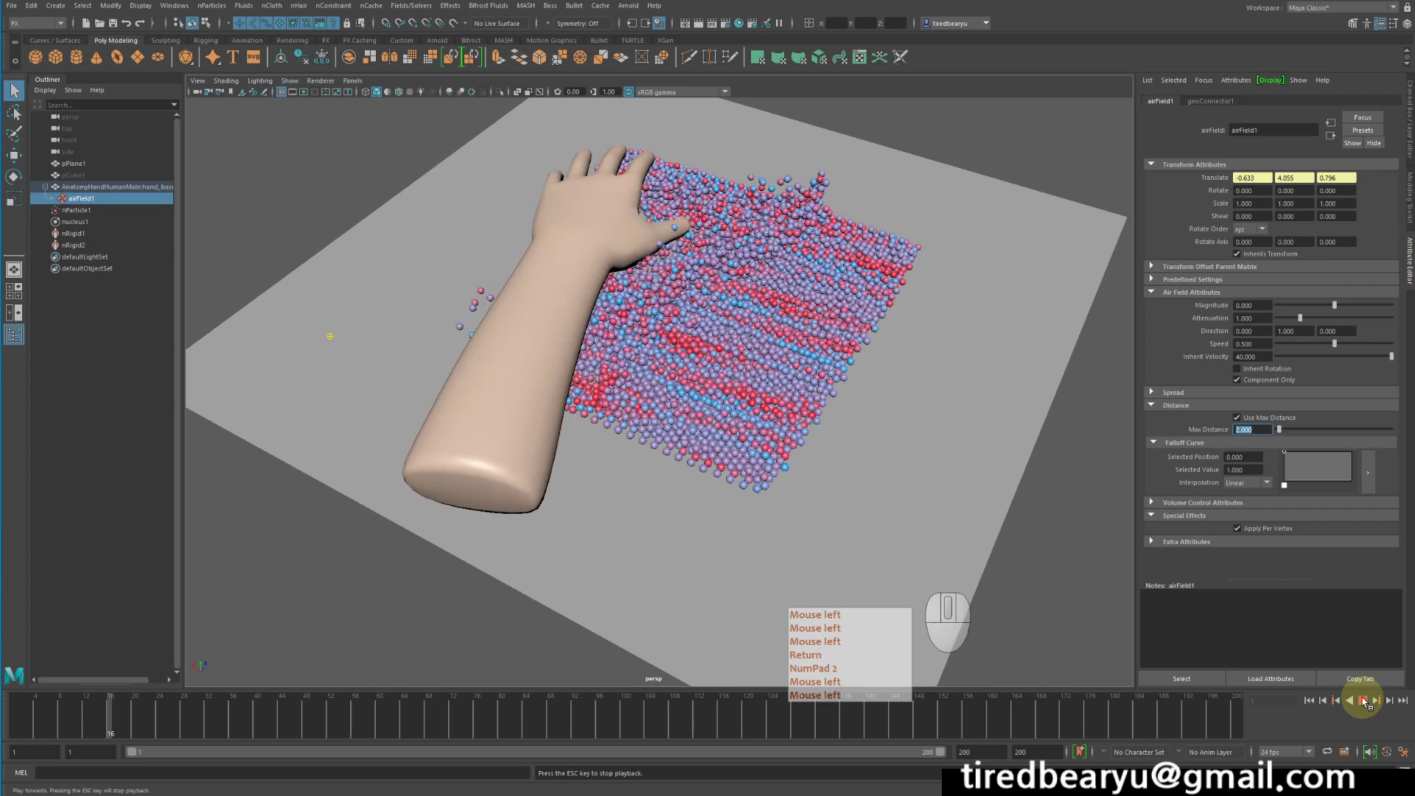
{"action": "left_click", "coordinate": [1366, 700]}
{"action": "key", "text": "Return"}
{"action": "key", "text": "KP_2"}
{"action": "key", "text": "Return"}
{"action": "double_click", "coordinate": [1366, 700]}
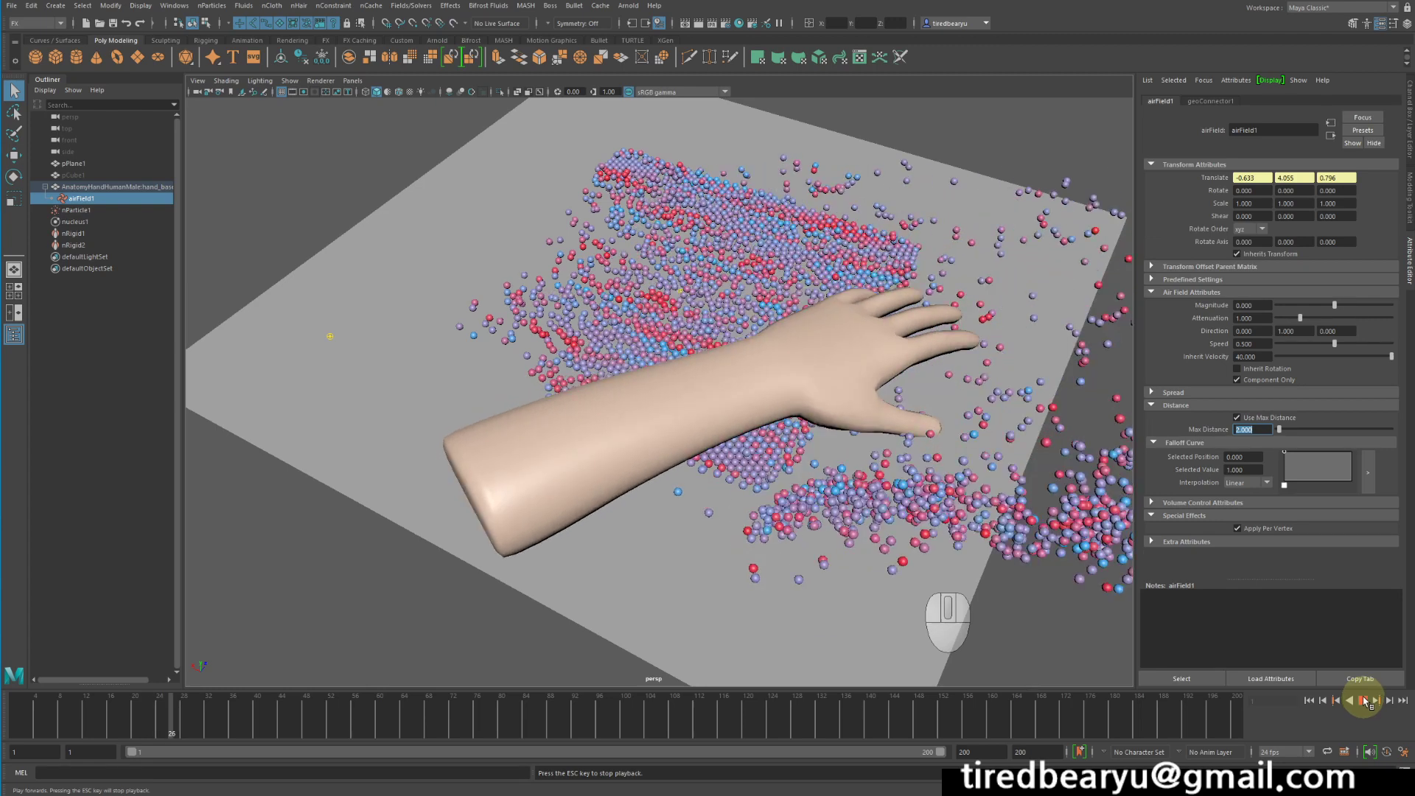
{"action": "left_click", "coordinate": [1367, 700]}
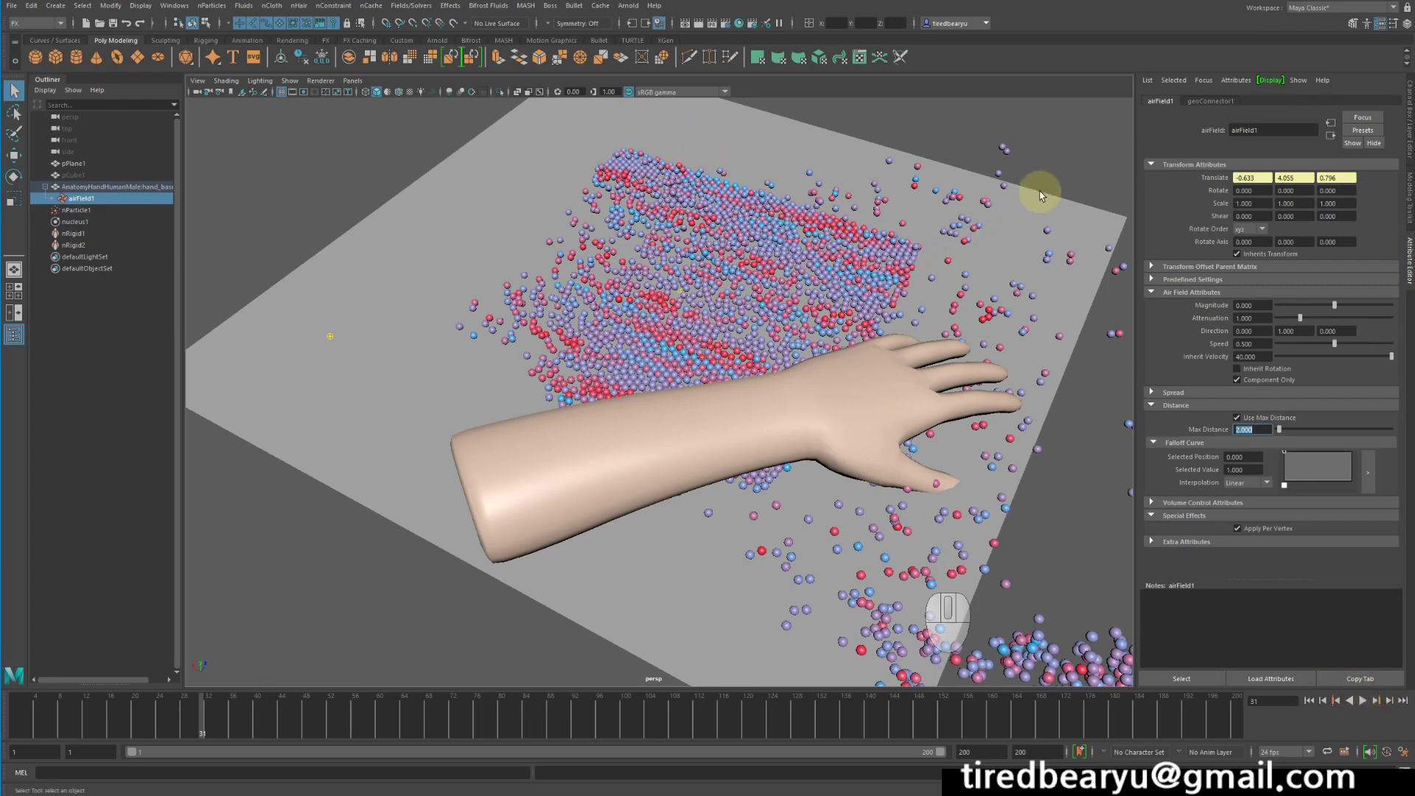
- Rewind, select nParticle1 and replay, then show its Dynamic Properties for Conserve 0.126
{"action": "left_click", "coordinate": [1309, 705]}
{"action": "left_click", "coordinate": [799, 225]}
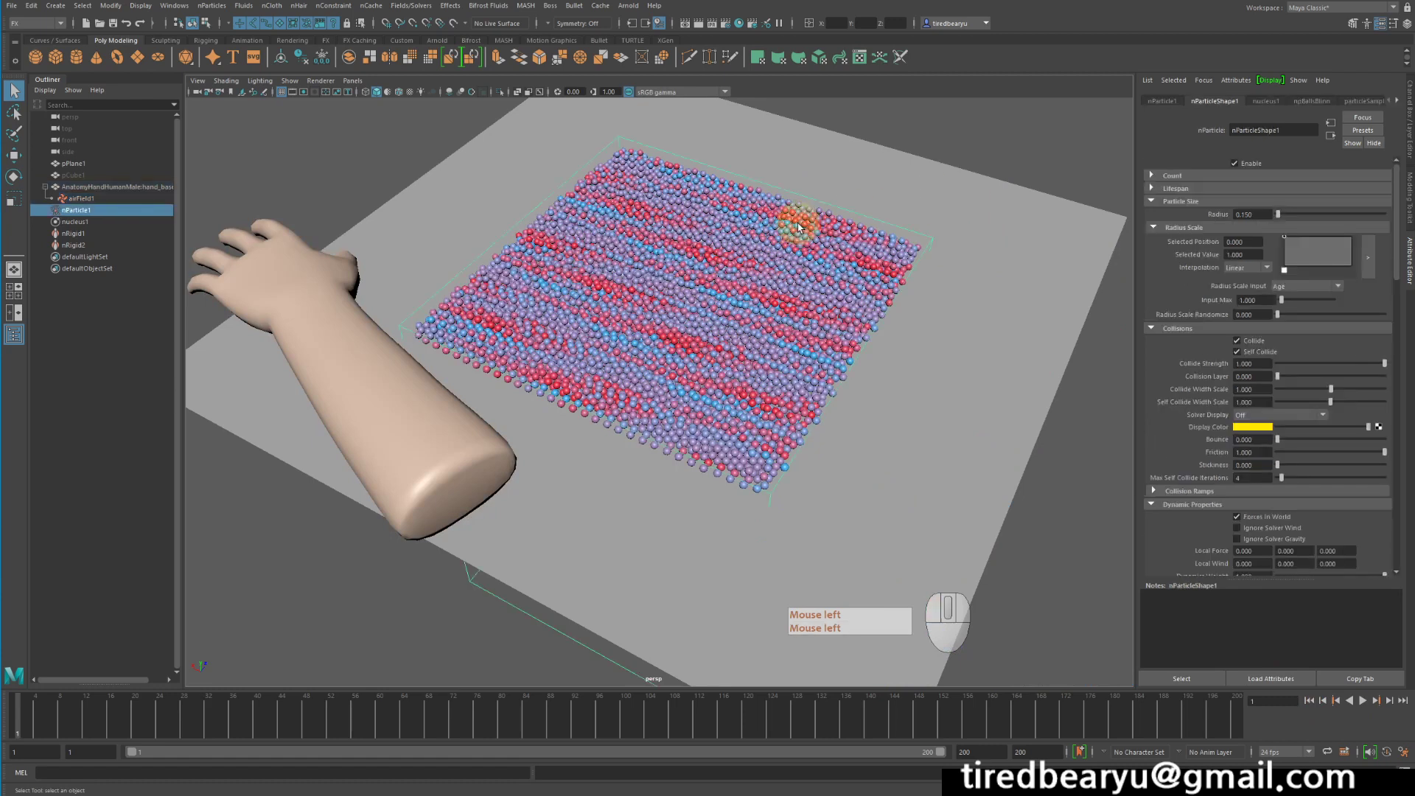
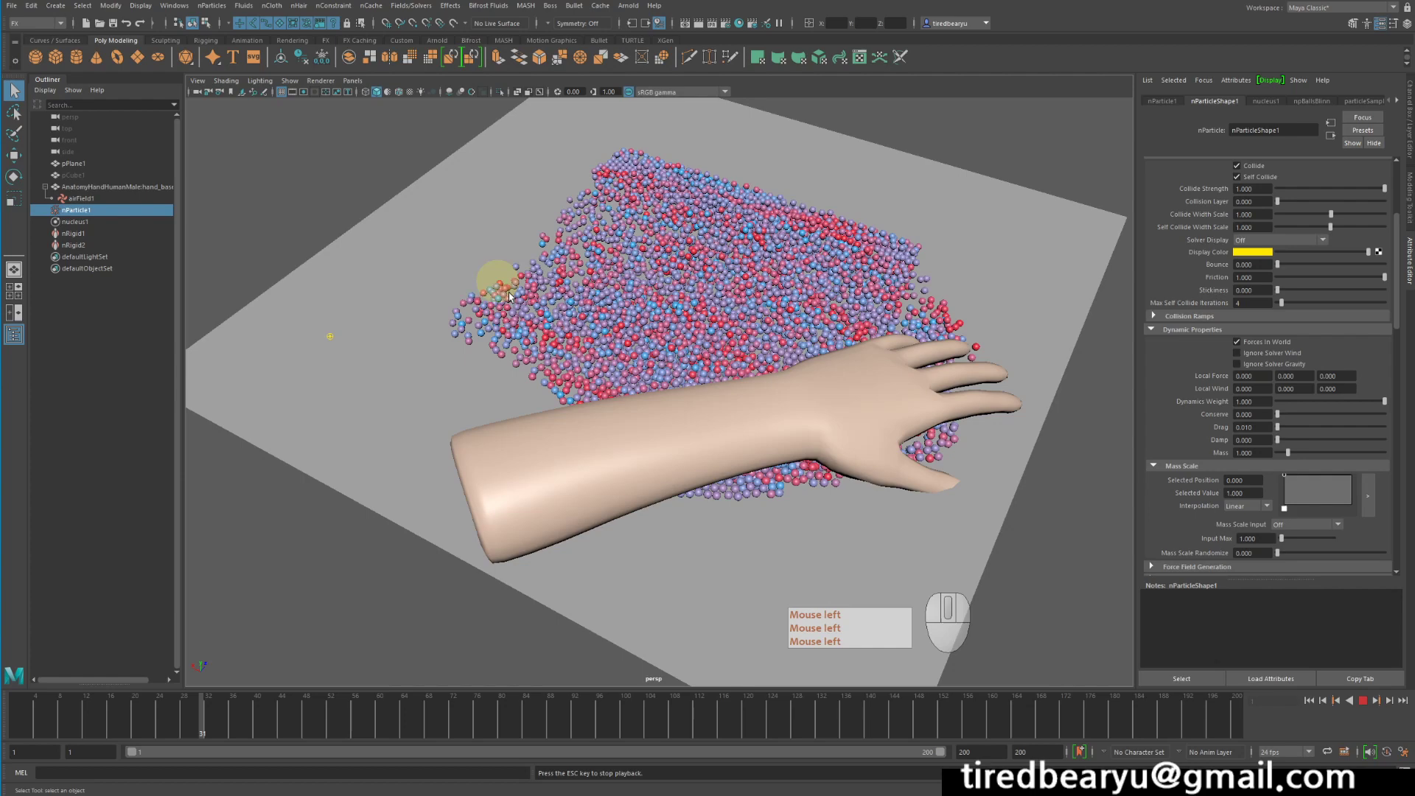
{"action": "left_click", "coordinate": [562, 314]}
{"action": "left_click", "coordinate": [568, 299]}
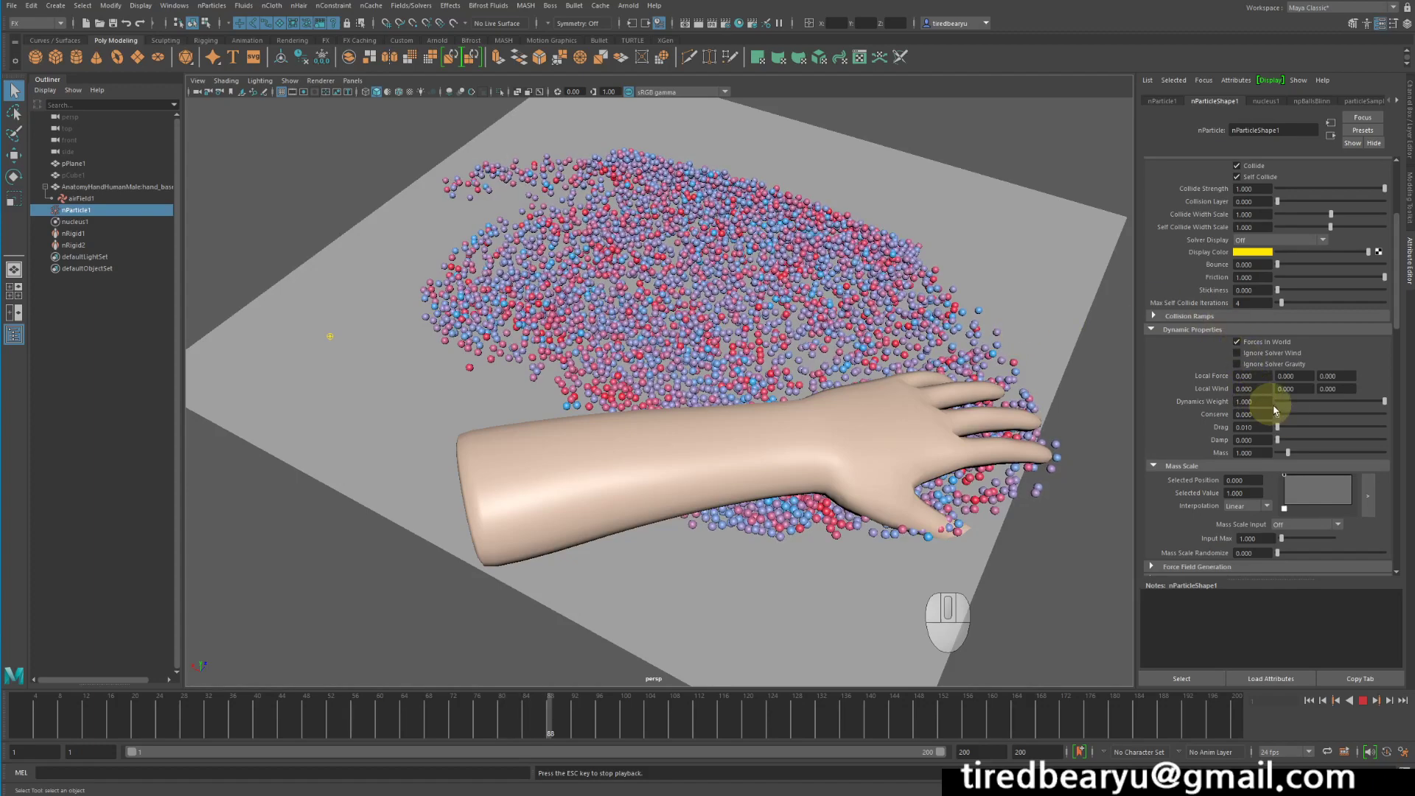
{"action": "left_click", "coordinate": [1367, 701]}
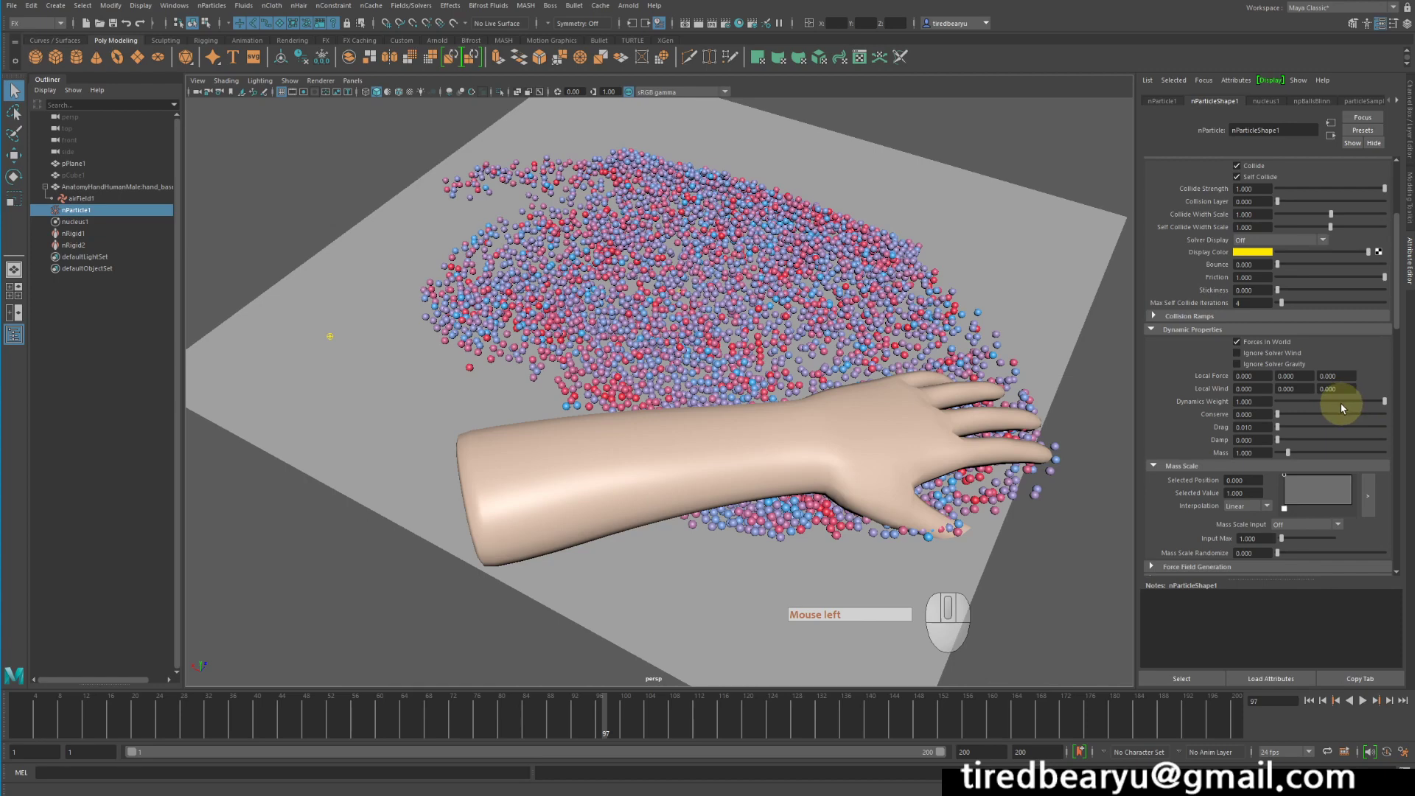
- Set the particles' Conserve to 0.126, rewind and replay the sweep, stopping at frame 46
{"action": "left_click", "coordinate": [1292, 418]}
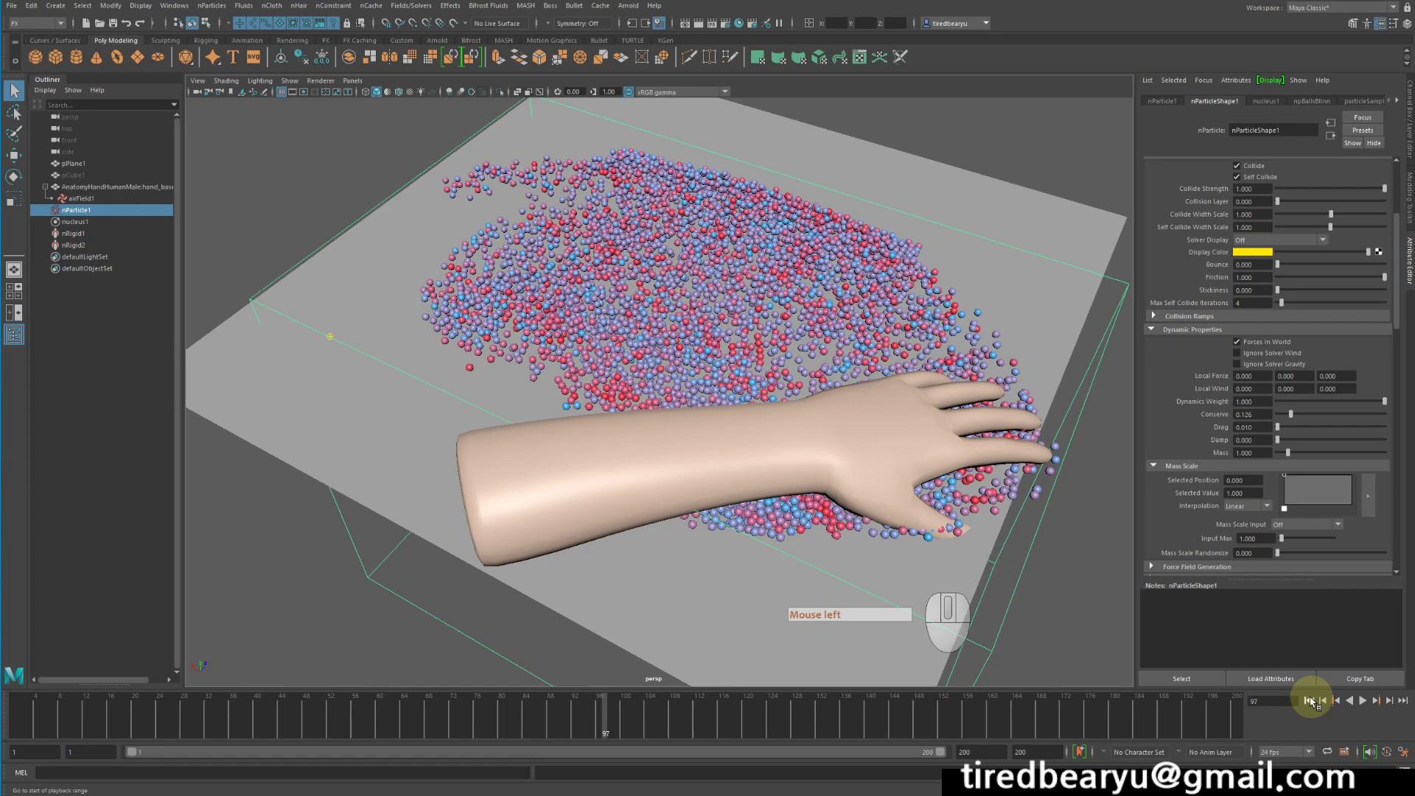
{"action": "double_click", "coordinate": [1309, 703]}
{"action": "left_click", "coordinate": [1367, 703]}
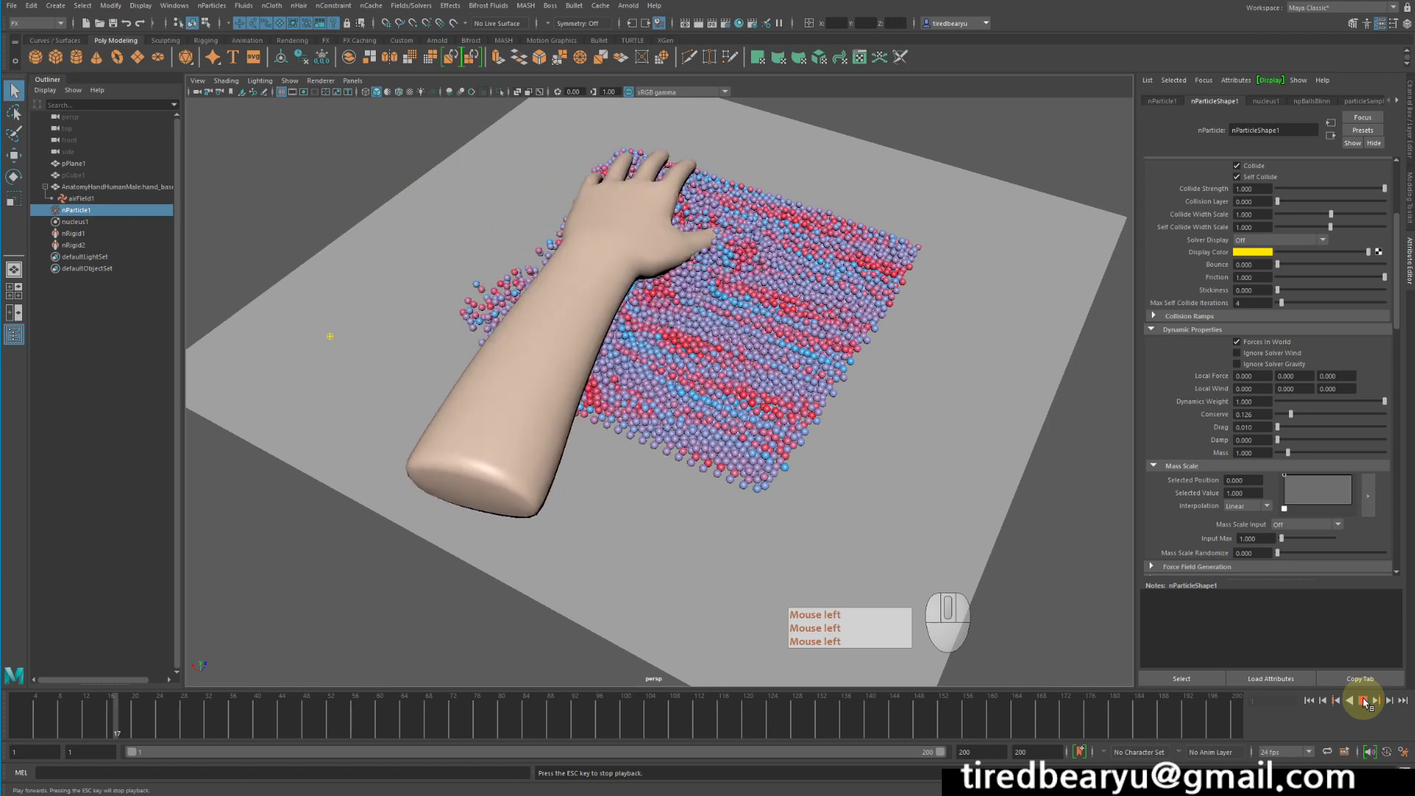
{"action": "left_click", "coordinate": [1367, 702]}
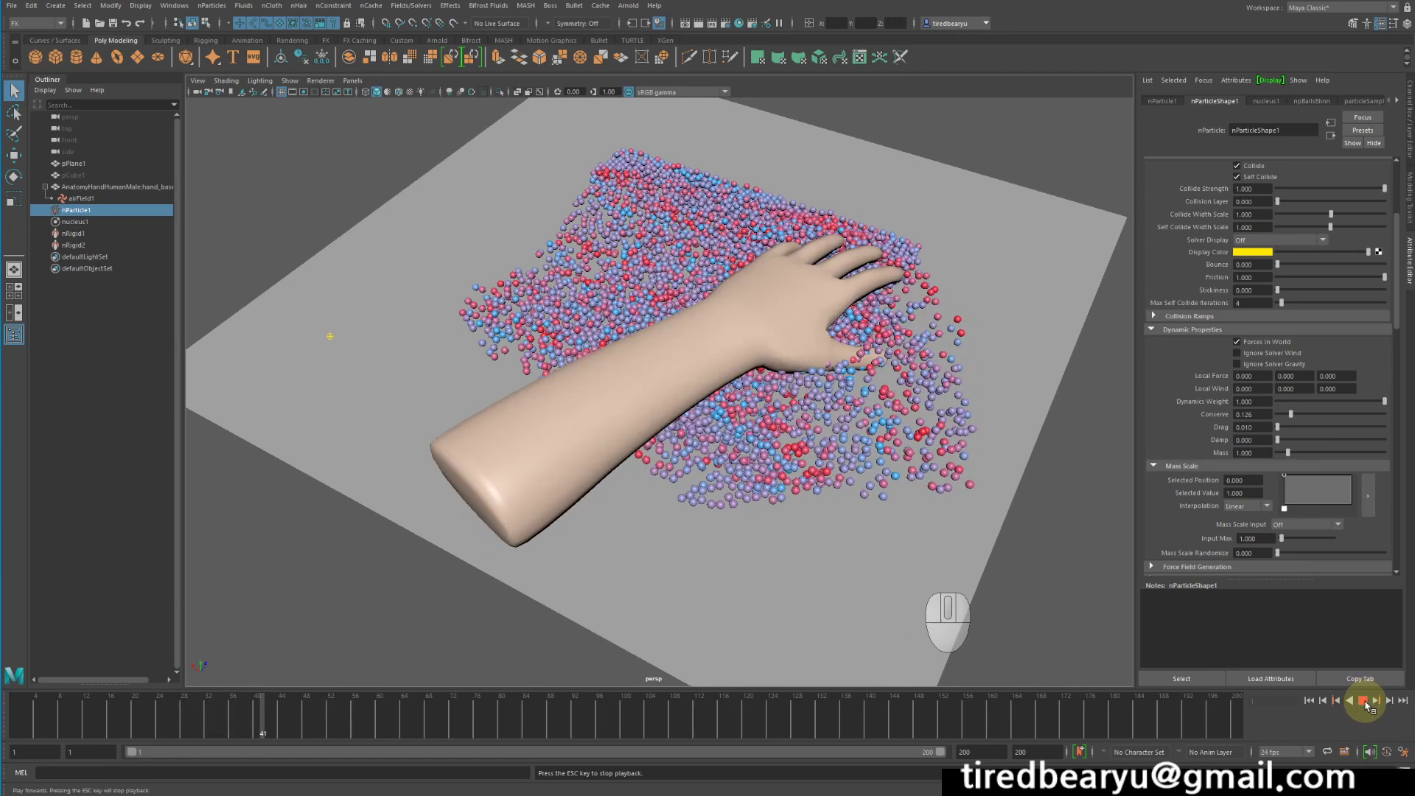
{"action": "left_click", "coordinate": [1370, 704]}
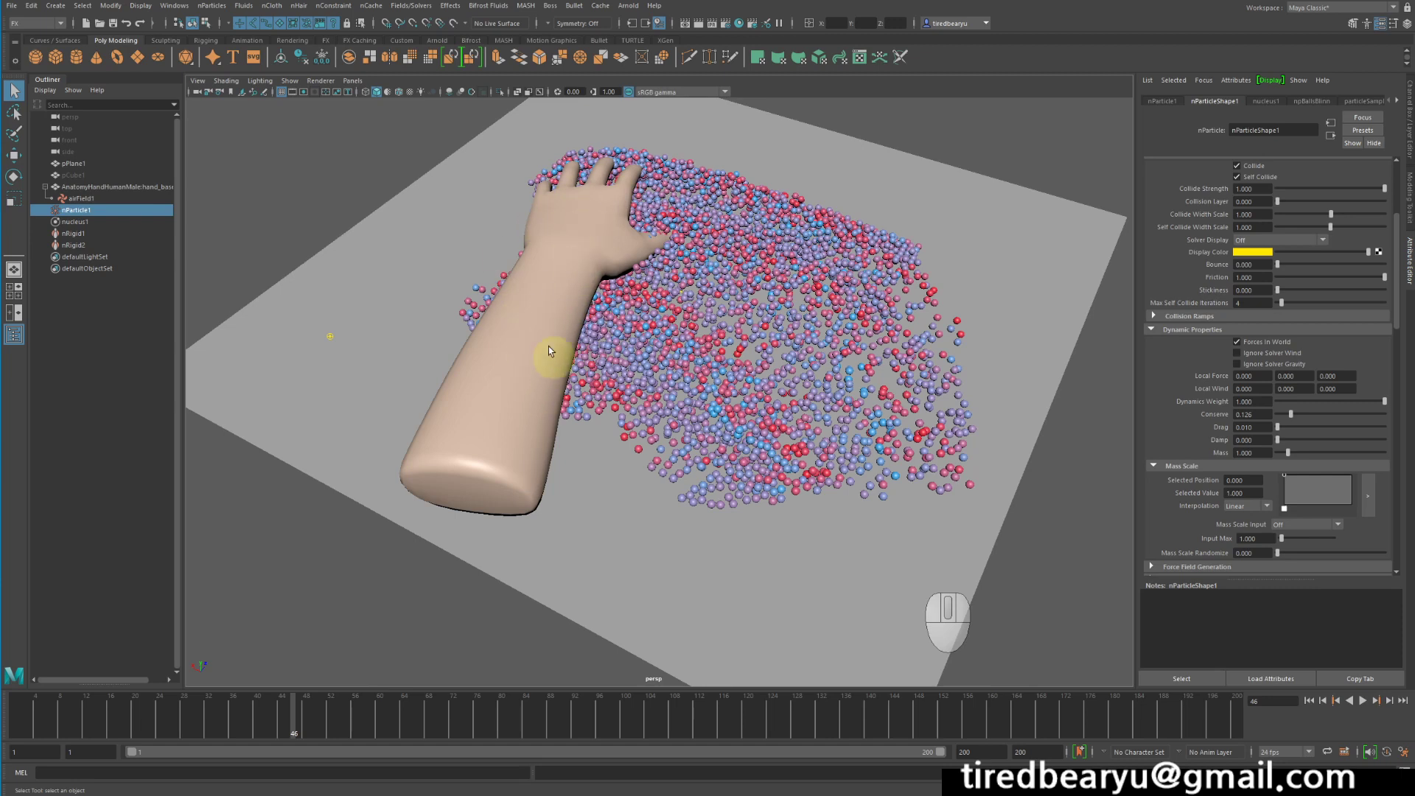
- Enable Collide on the hand's nRigidShape2 so it pushes the particles
{"action": "left_click", "coordinate": [510, 359]}
{"action": "left_click", "coordinate": [520, 456]}
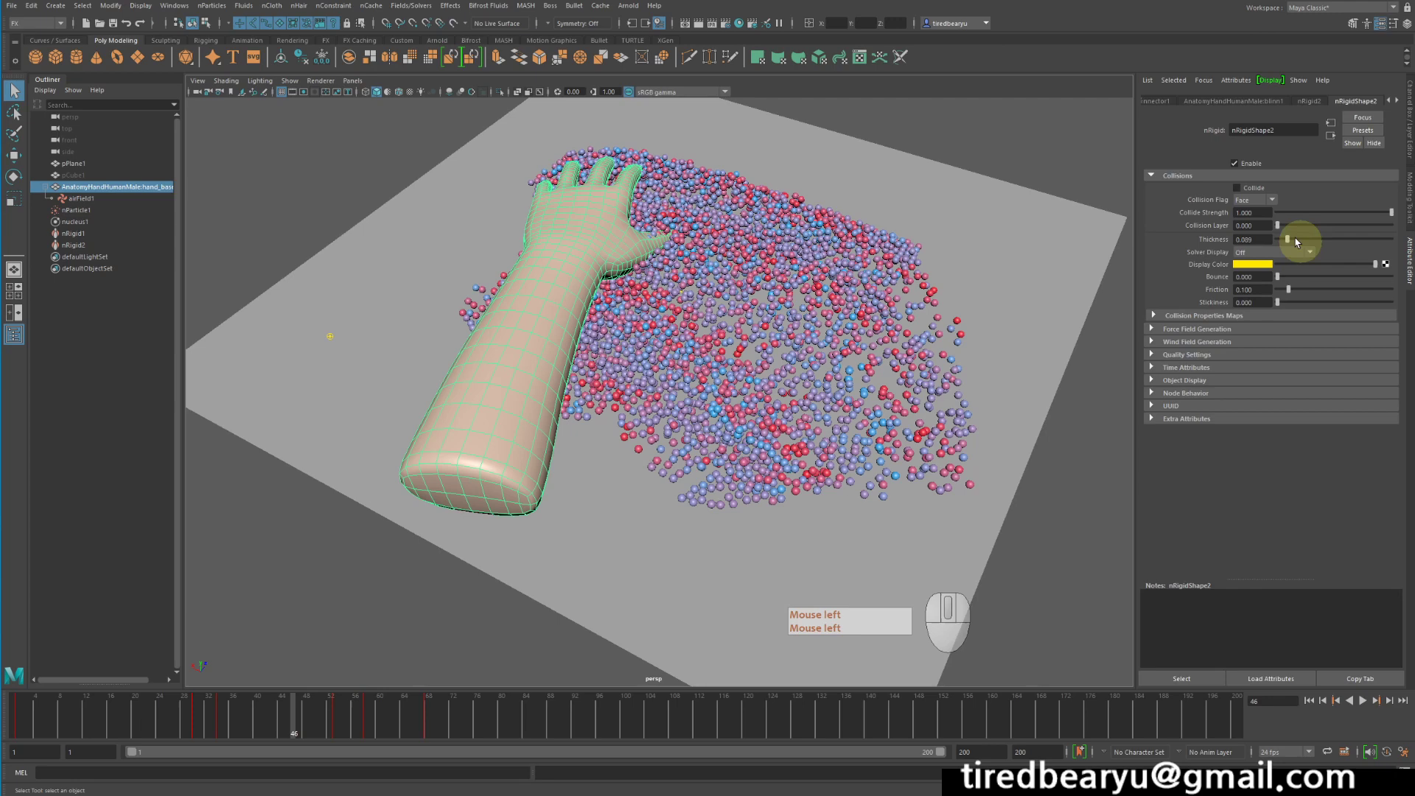
{"action": "left_click", "coordinate": [1256, 188]}
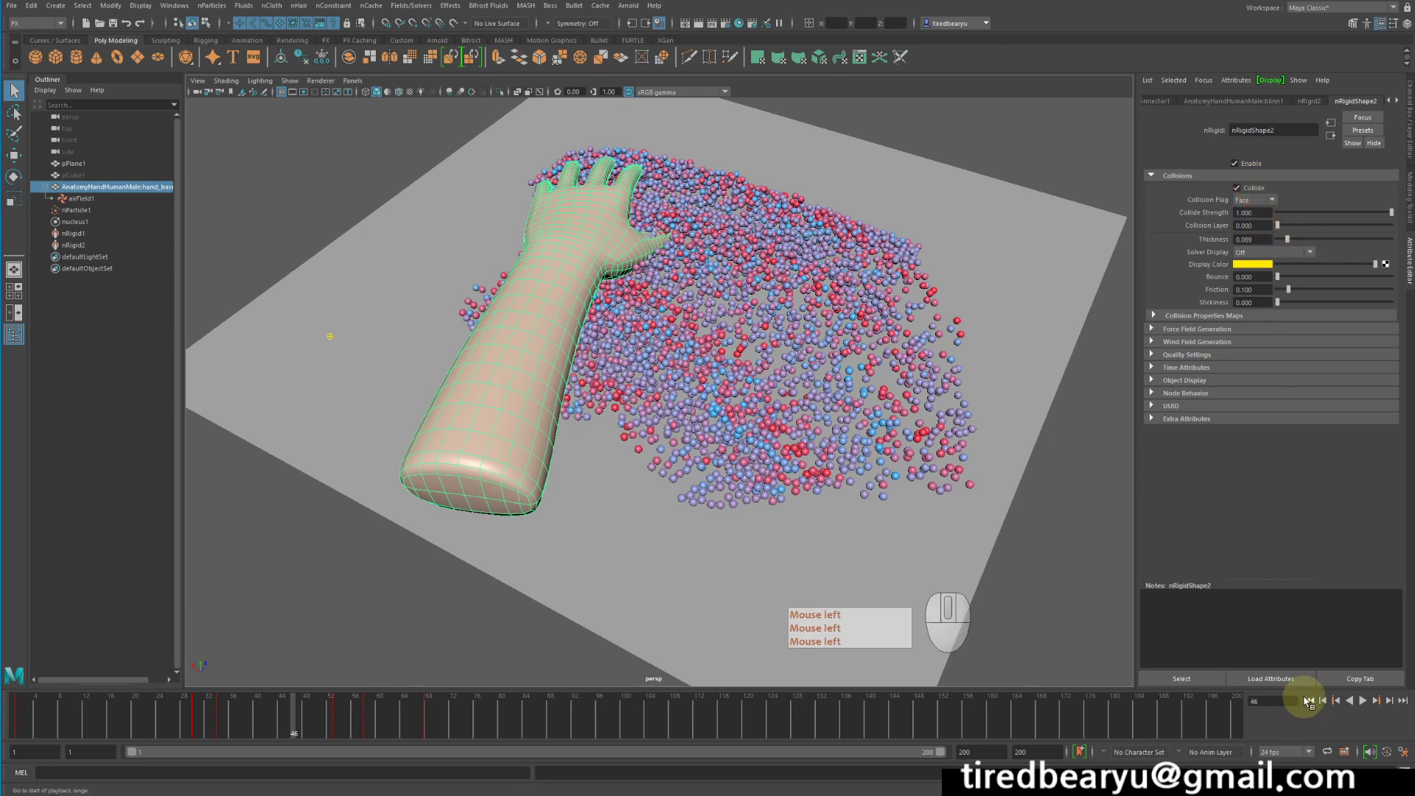
- Rewind and replay the colliding hand sweep, stopping at frame 90 with balls in curving trails
{"action": "double_click", "coordinate": [1308, 702]}
{"action": "left_click", "coordinate": [1364, 702]}
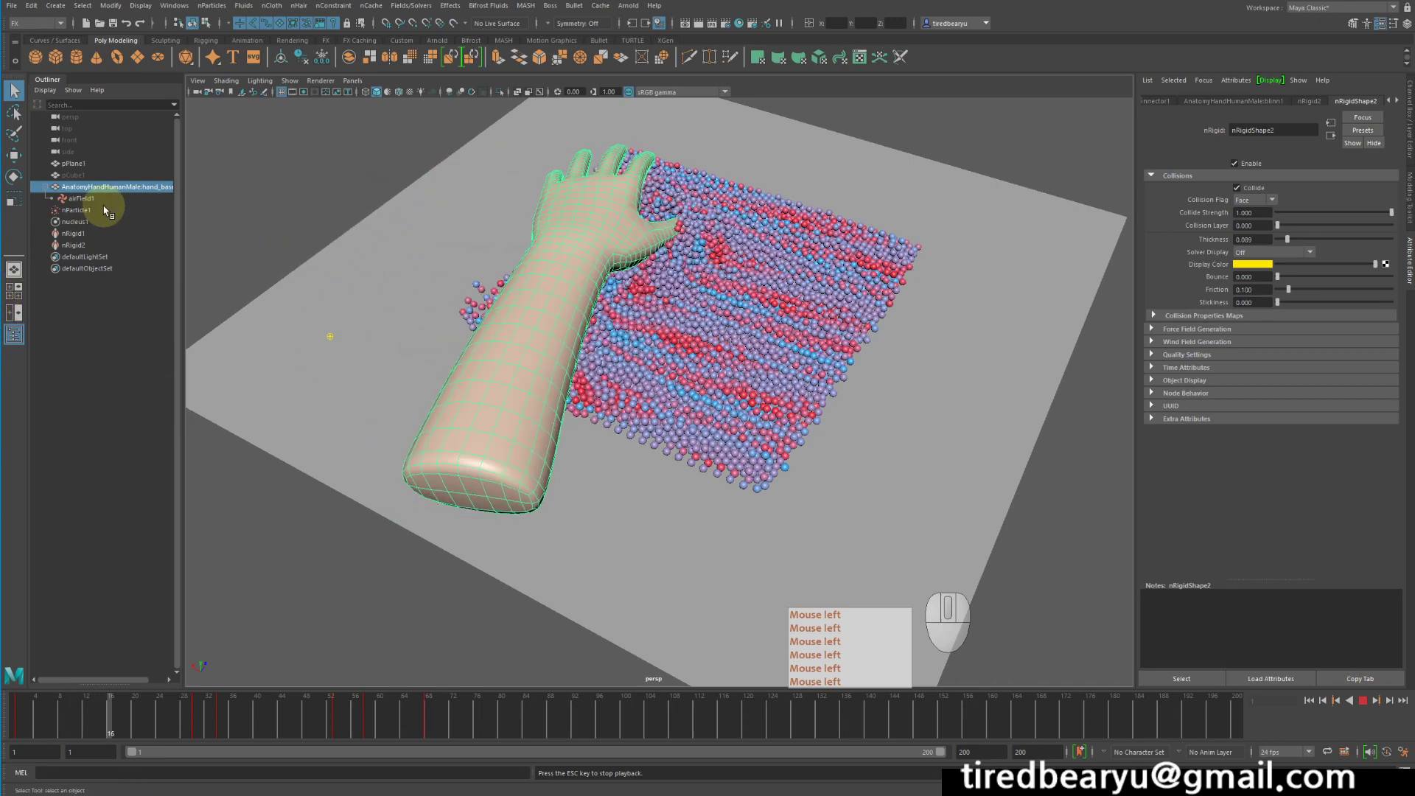
{"action": "double_click", "coordinate": [947, 368]}
{"action": "left_click", "coordinate": [985, 412]}
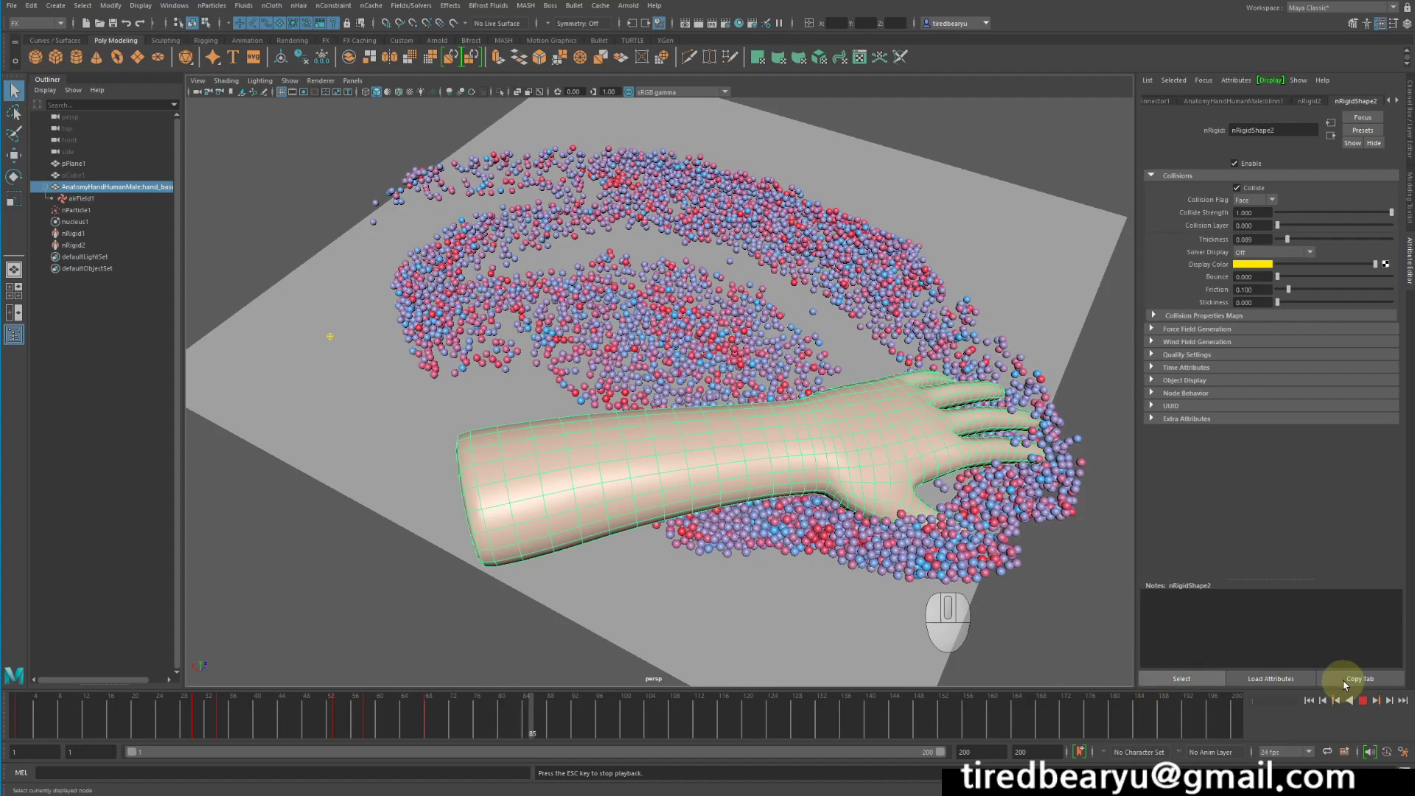
{"action": "left_click", "coordinate": [1367, 706]}
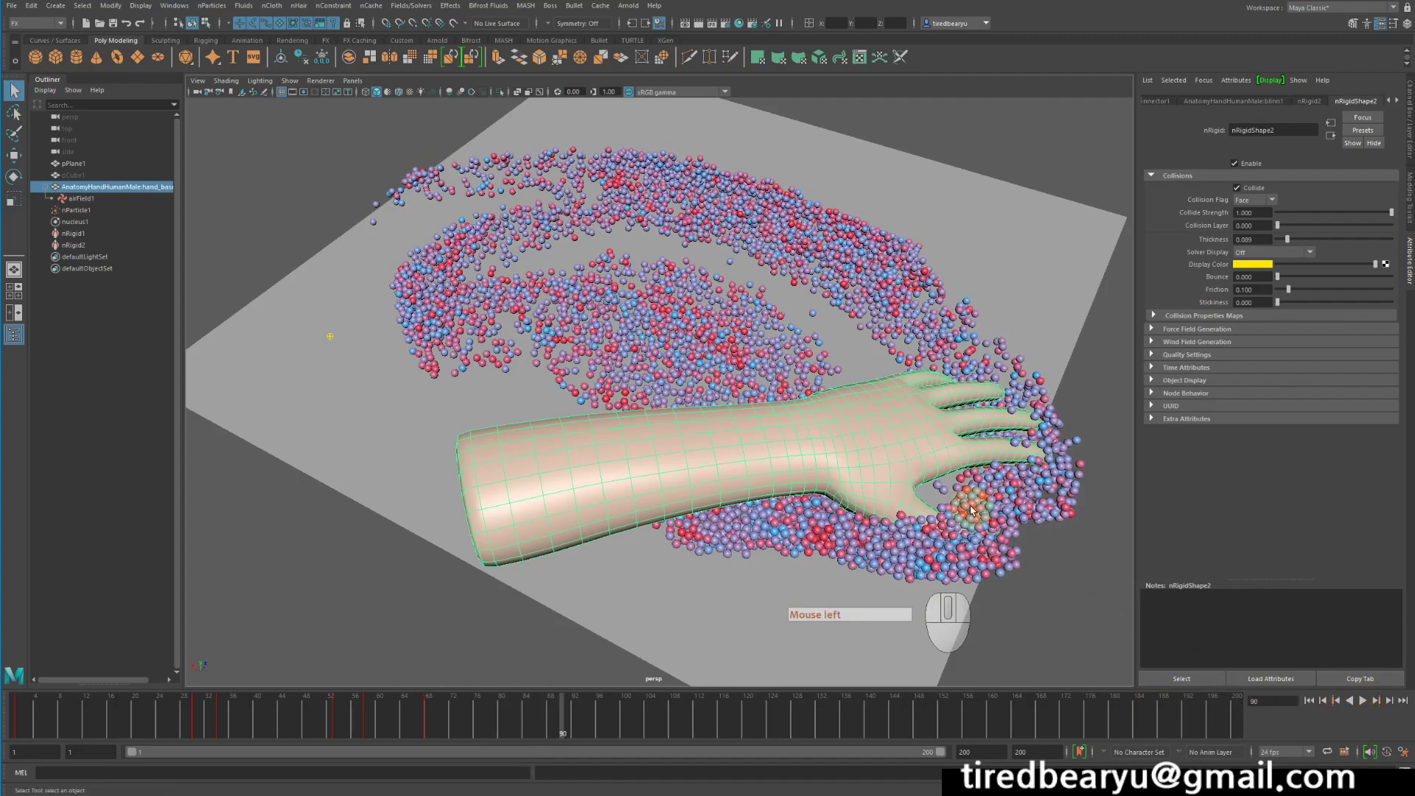
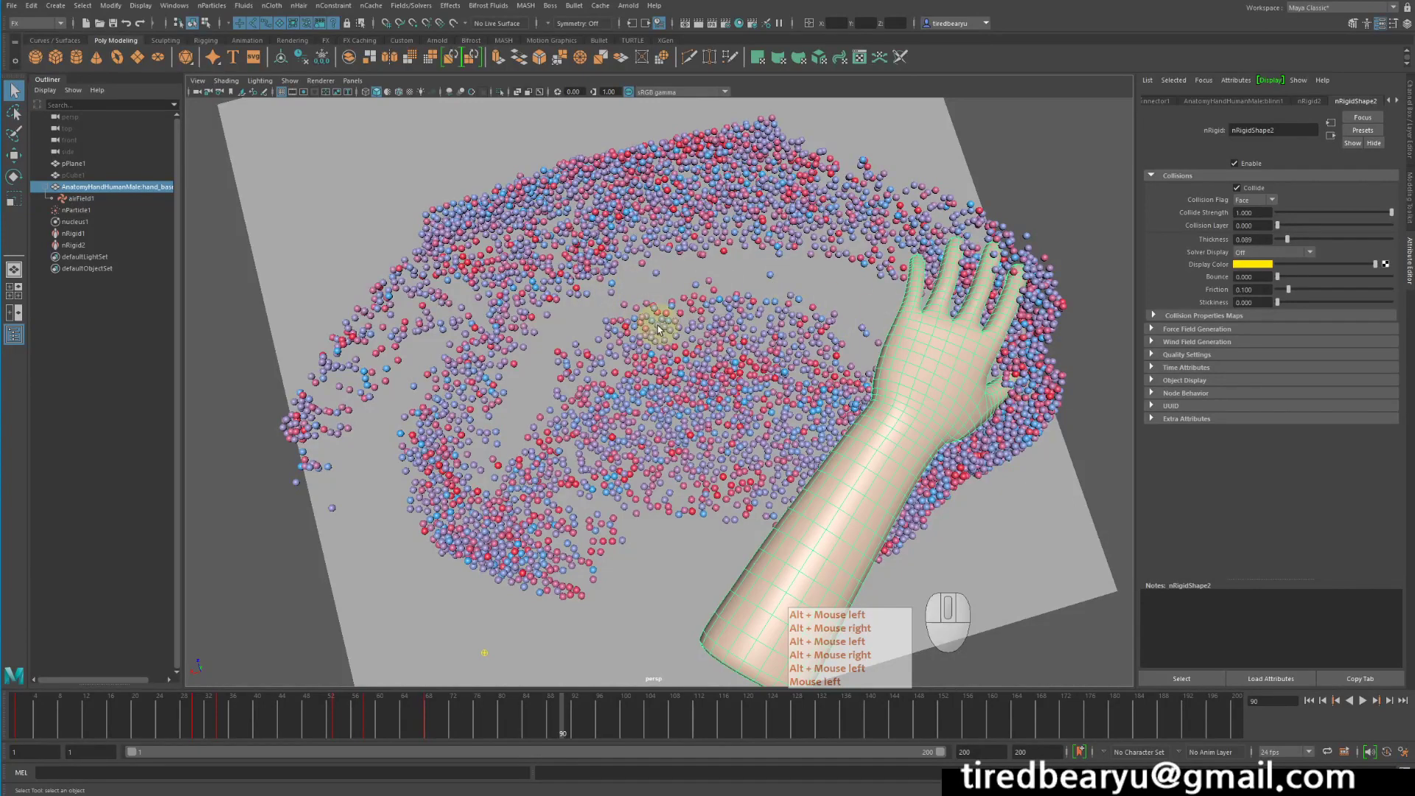
- Tumble the perspective camera to view the swept particle arc from above
{"action": "left_click", "coordinate": [633, 339]}
{"action": "right_click", "coordinate": [633, 339]}
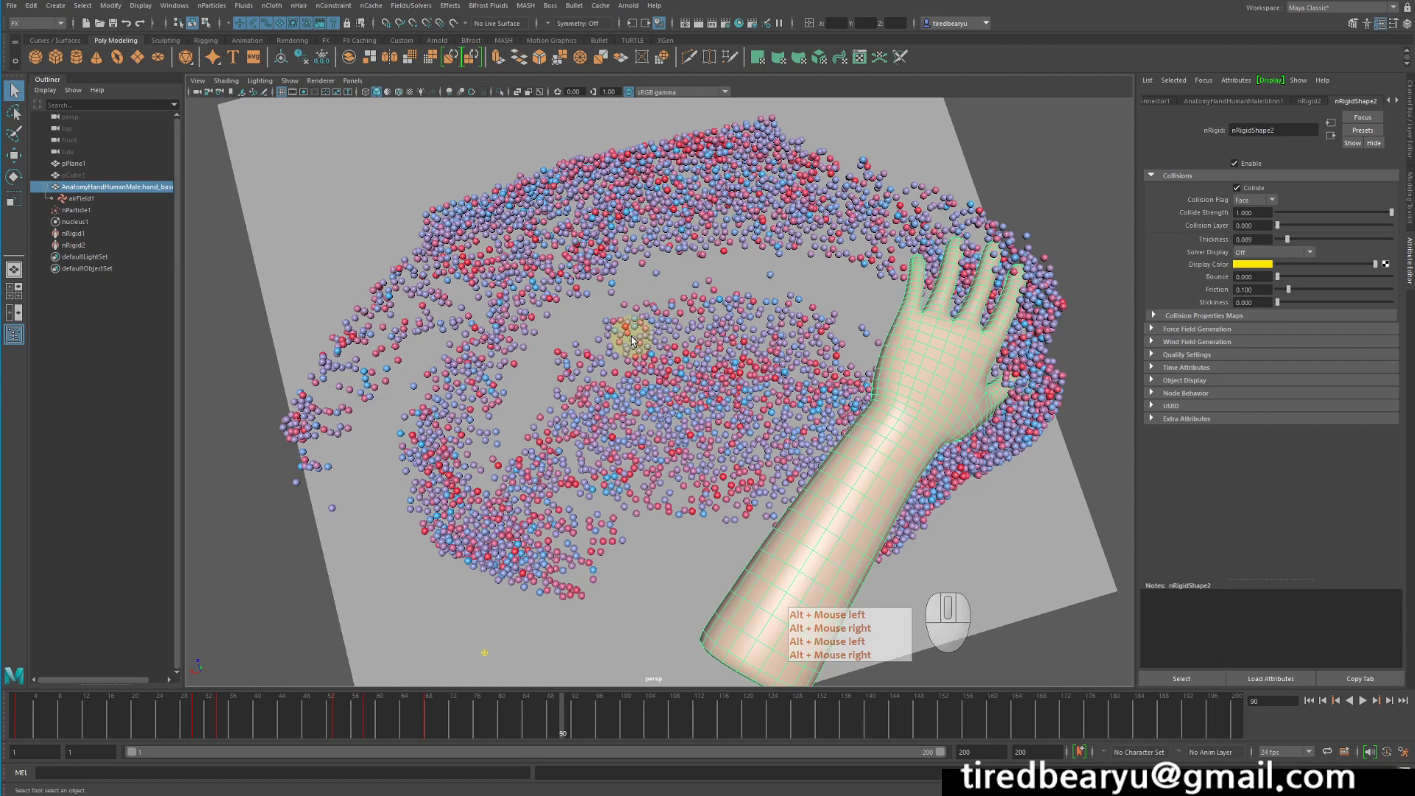
{"action": "left_click", "coordinate": [636, 339]}
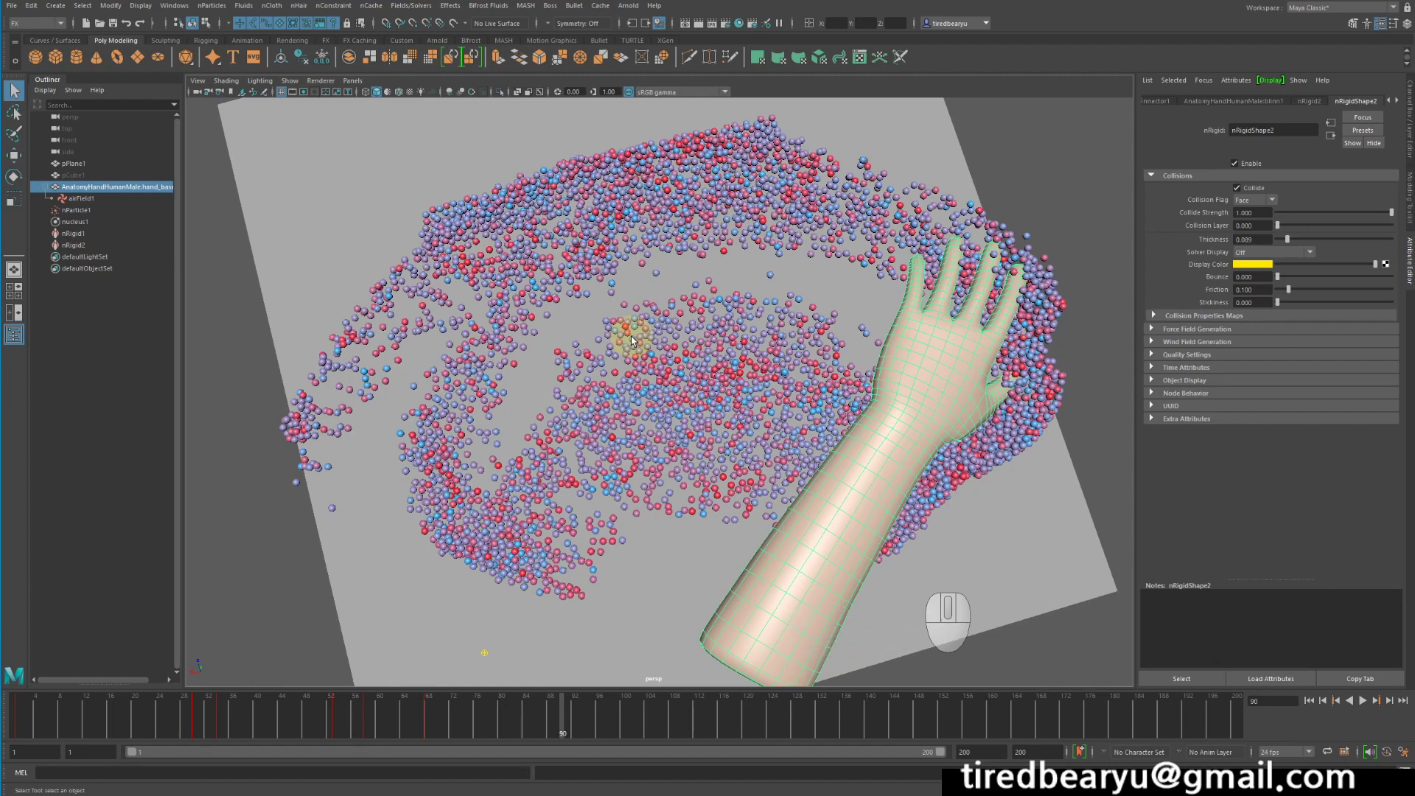